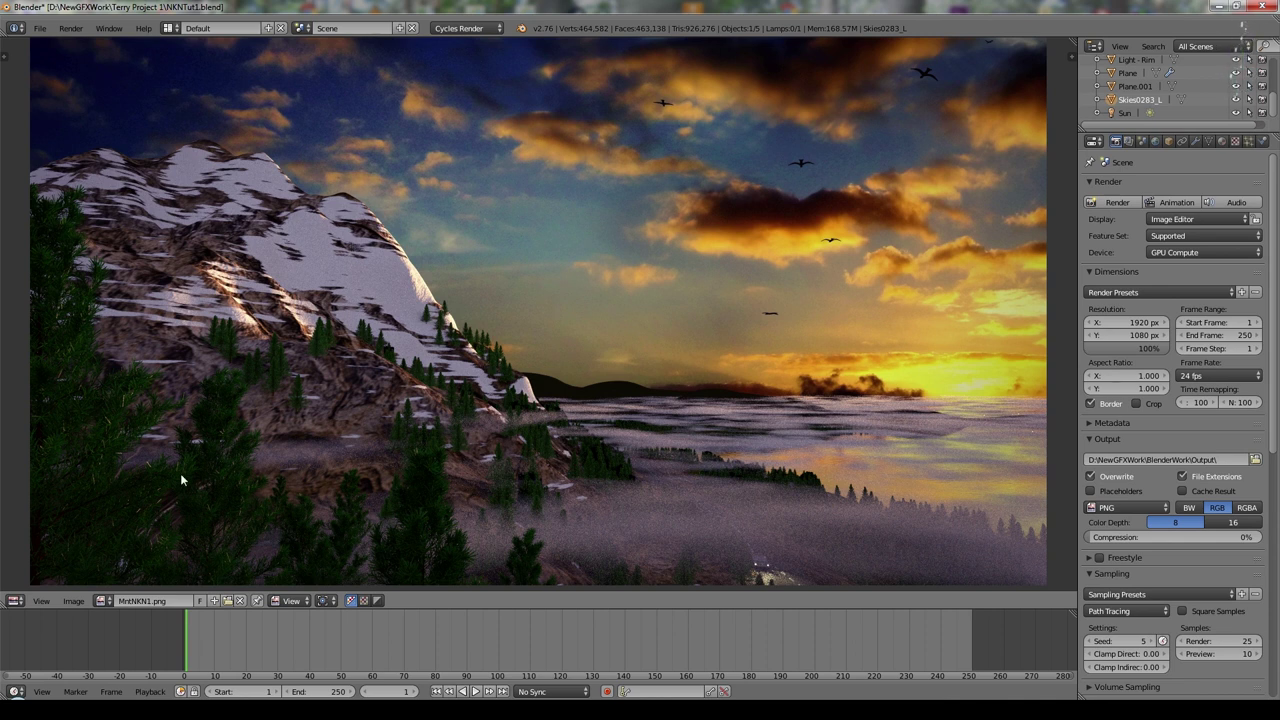
- Inspect the finished render by panning and zooming, then return to the 3D scene view
{"action": "scroll", "scroll_direction": "down", "scroll_amount": 3}
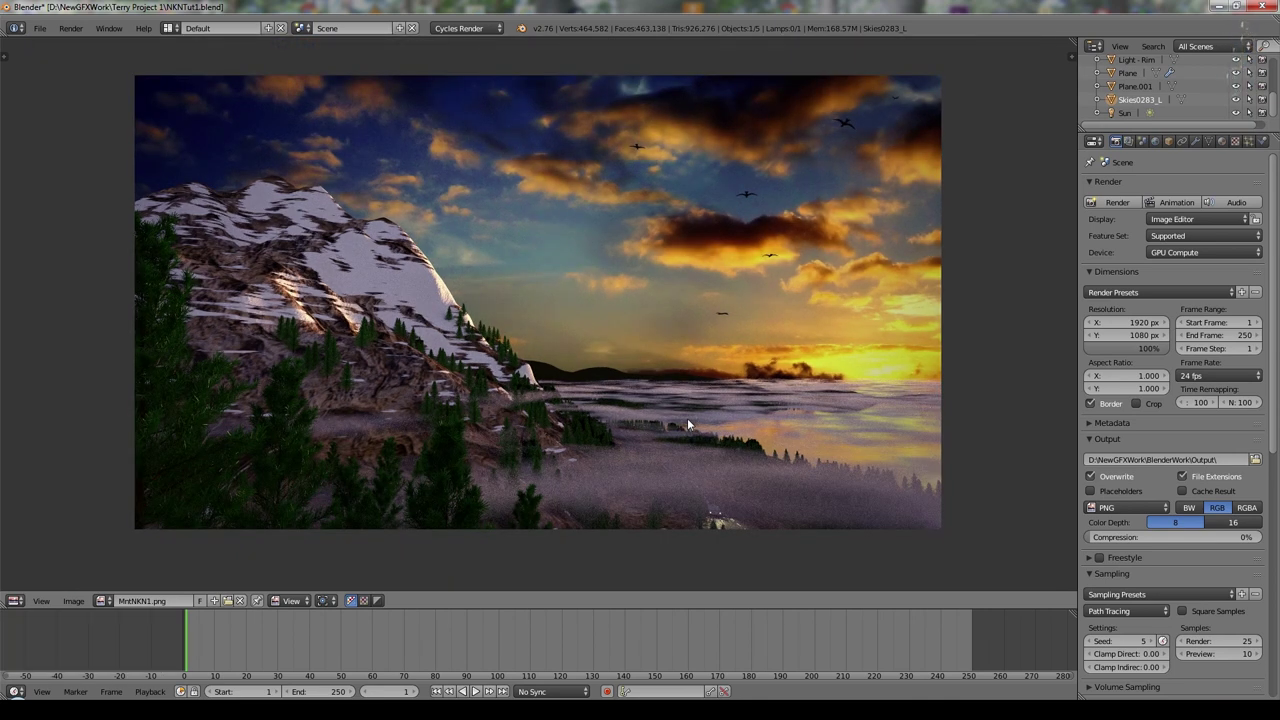
{"action": "scroll", "scroll_direction": "down", "scroll_amount": 3}
{"action": "middle_click", "coordinate": [209, 456]}
{"action": "scroll", "scroll_direction": "up", "scroll_amount": 3}
{"action": "scroll", "scroll_direction": "down", "scroll_amount": 3}
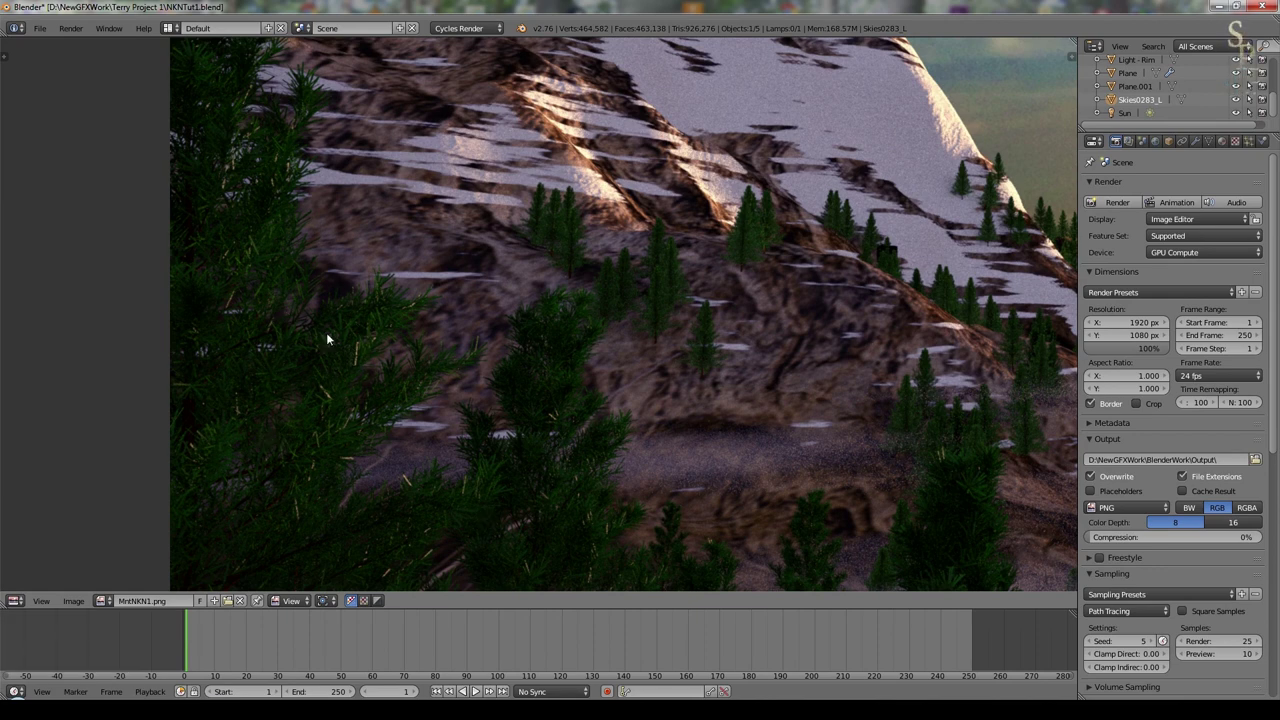
{"action": "scroll", "scroll_direction": "down", "scroll_amount": 3}
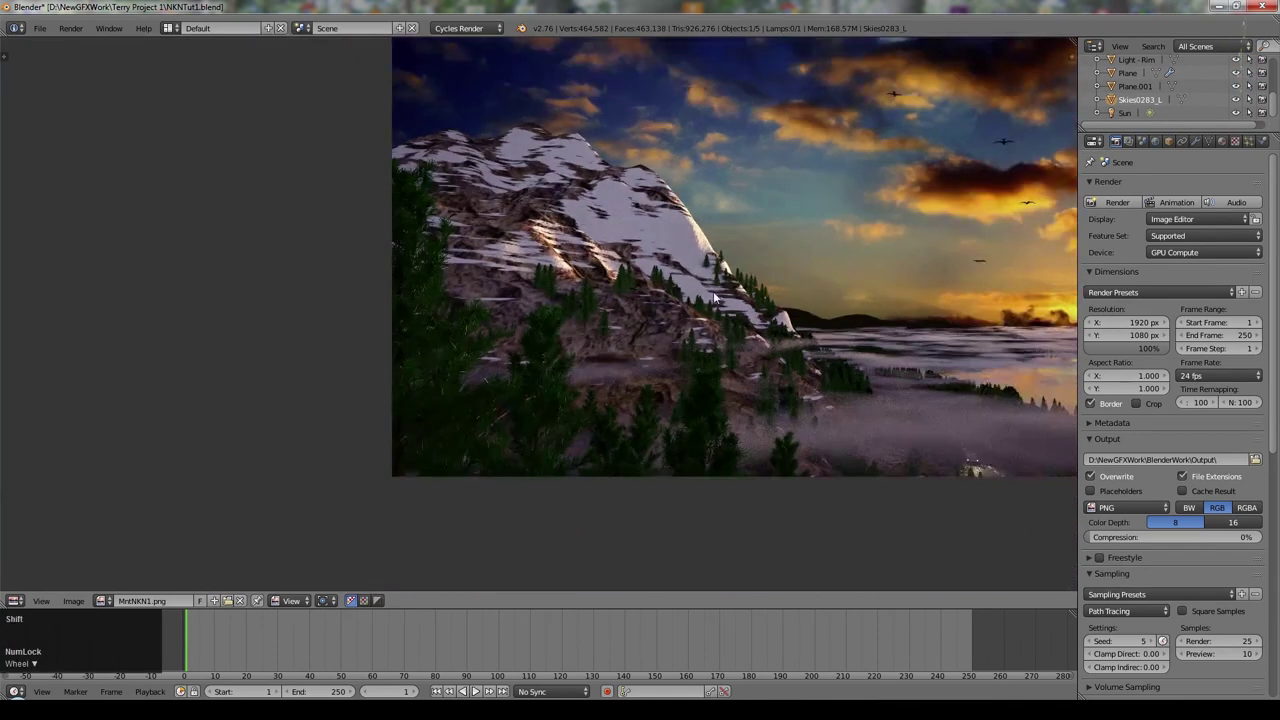
{"action": "middle_click", "coordinate": [720, 297]}
{"action": "scroll", "scroll_direction": "up", "scroll_amount": 3}
{"action": "scroll", "scroll_direction": "down", "scroll_amount": 3}
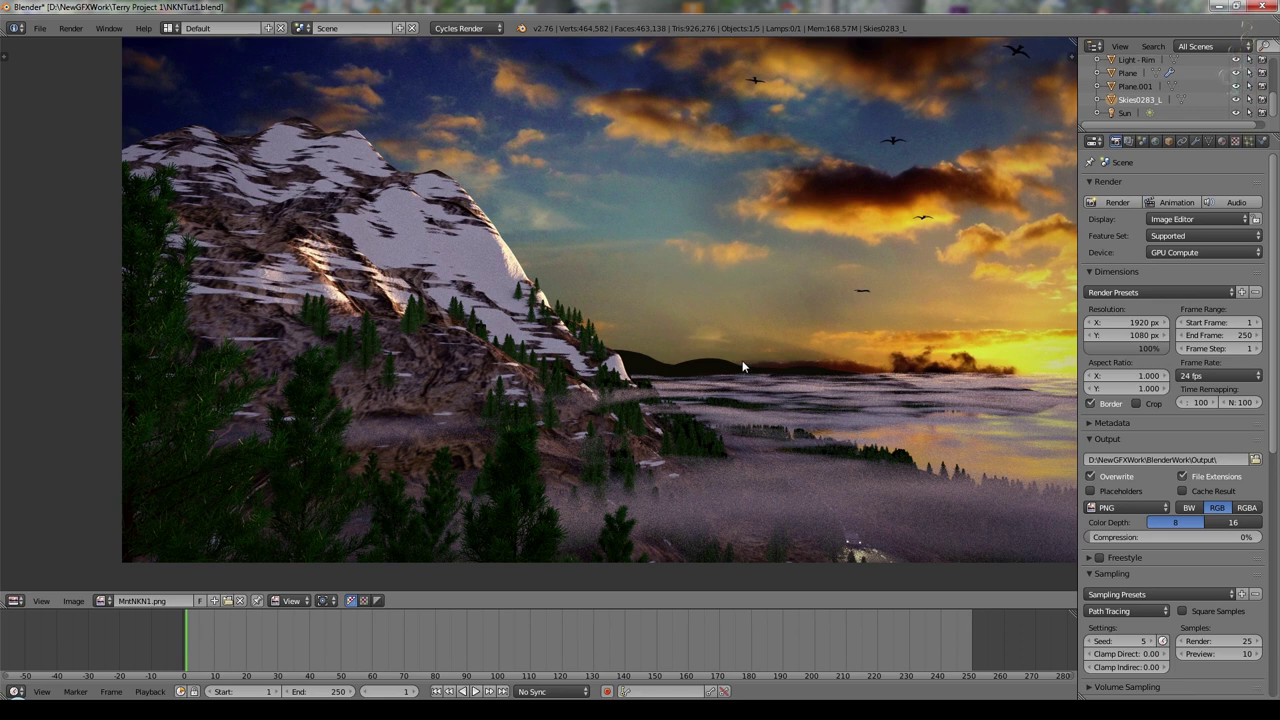
{"action": "scroll", "scroll_direction": "up", "scroll_amount": 3}
{"action": "scroll", "scroll_direction": "down", "scroll_amount": 3}
{"action": "middle_click", "coordinate": [738, 422]}
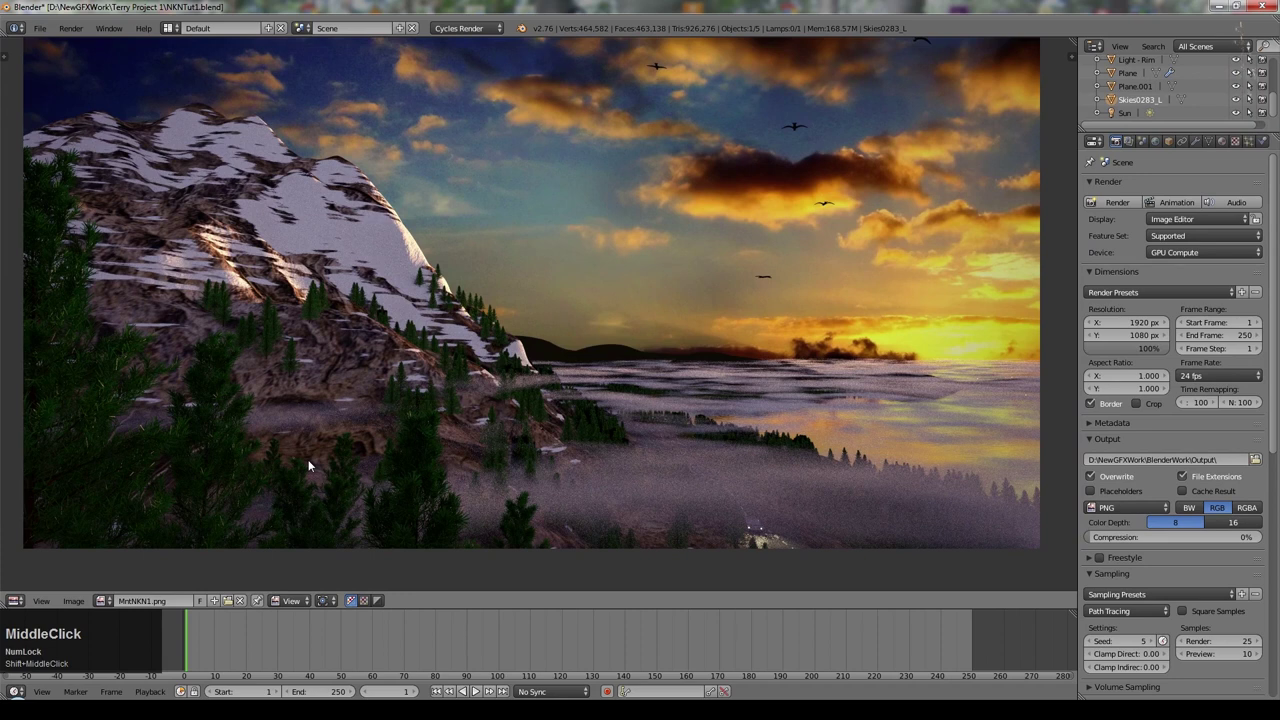
{"action": "key", "text": "Escape"}
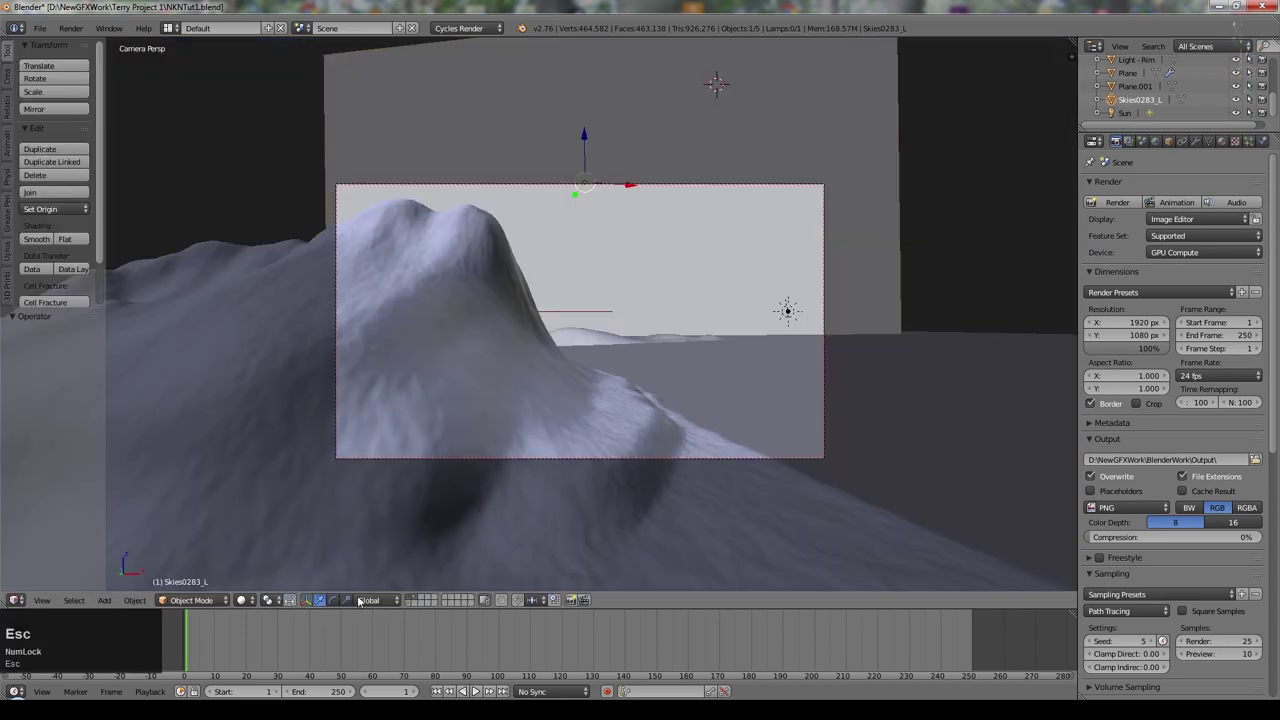
- Start an empty scene and bring up the User Preferences add-ons list to enable Sapling
{"action": "left_click", "coordinate": [441, 600]}
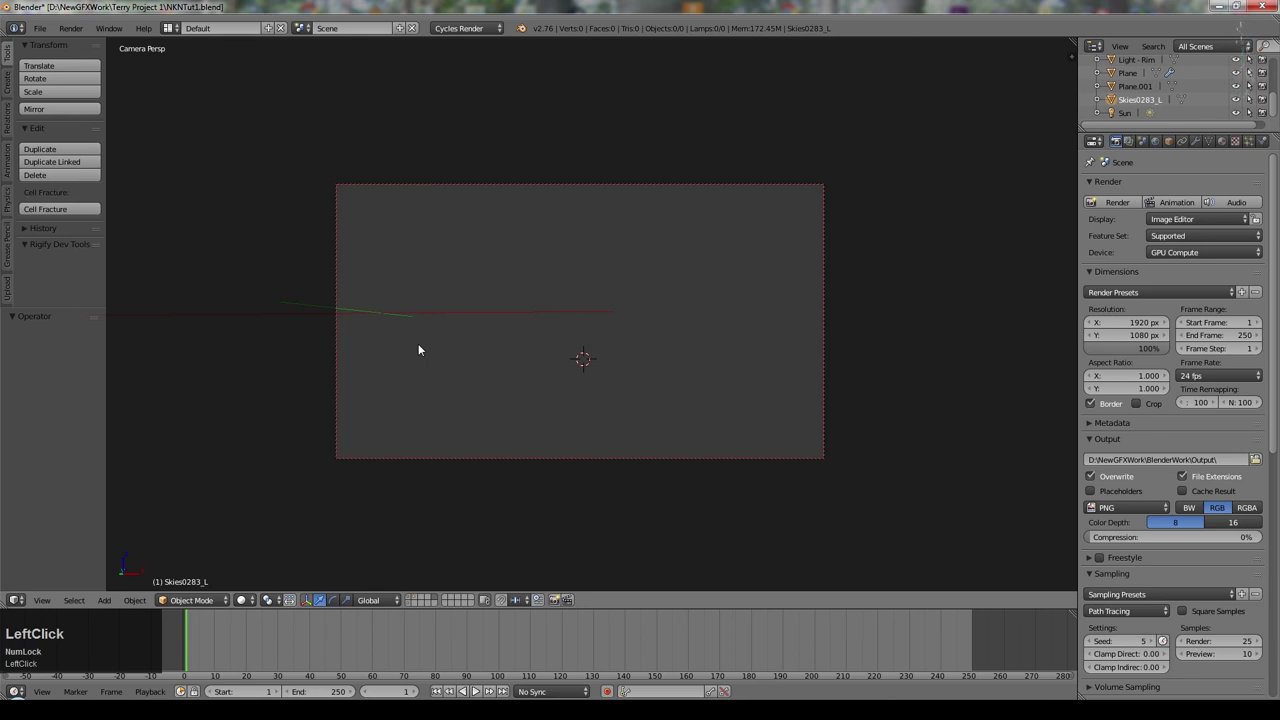
{"action": "left_click", "coordinate": [40, 33]}
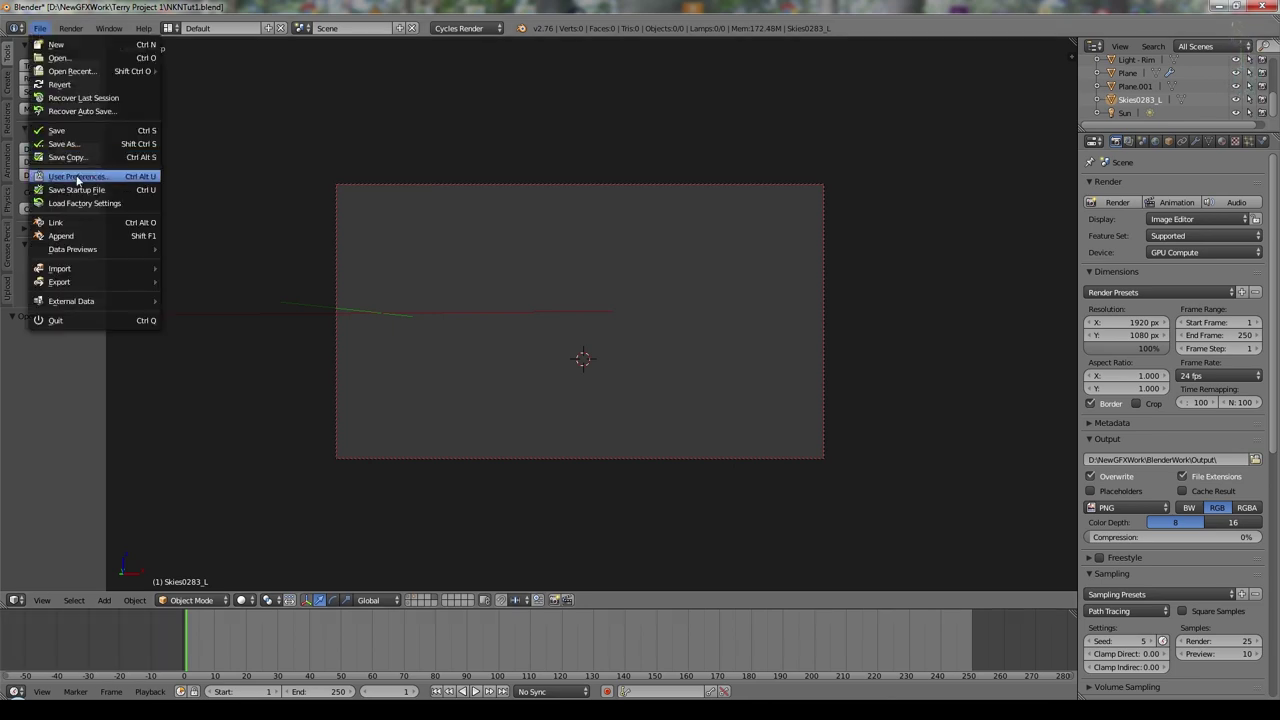
{"action": "left_click", "coordinate": [81, 178]}
{"action": "left_click", "coordinate": [74, 74]}
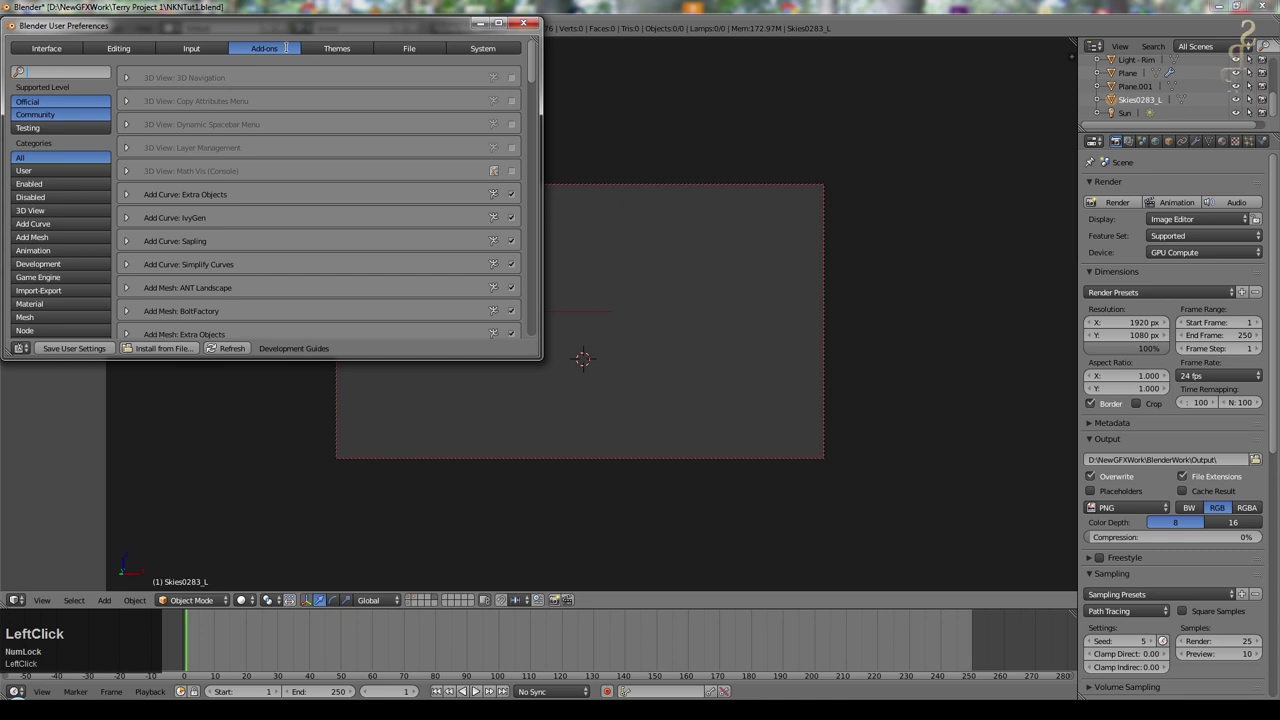
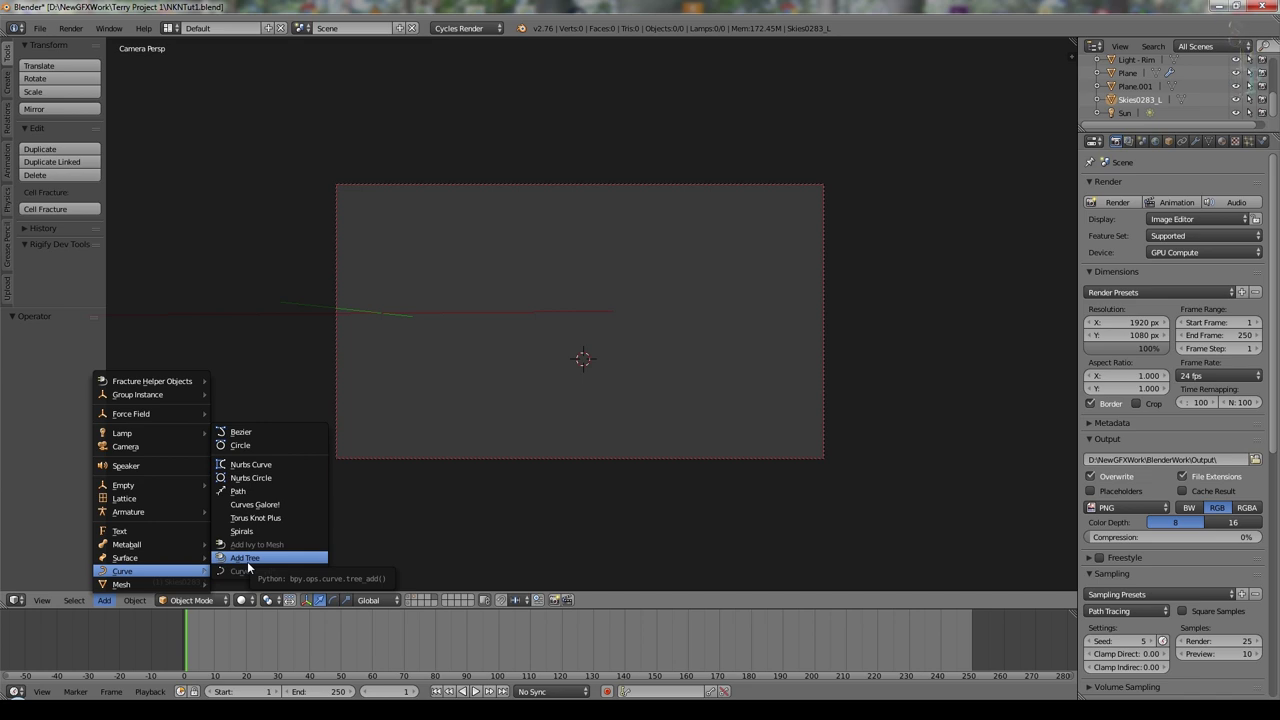
- Add a Sapling tree to the scene, select it and look it over from several angles
{"action": "left_click", "coordinate": [254, 567]}
{"action": "scroll", "scroll_direction": "up", "scroll_amount": 3}
{"action": "right_click", "coordinate": [607, 248]}
{"action": "scroll", "scroll_direction": "up", "scroll_amount": 3}
{"action": "scroll", "scroll_direction": "down", "scroll_amount": 3}
{"action": "middle_click", "coordinate": [719, 260]}
{"action": "scroll", "scroll_direction": "up", "scroll_amount": 3}
{"action": "middle_click", "coordinate": [652, 247]}
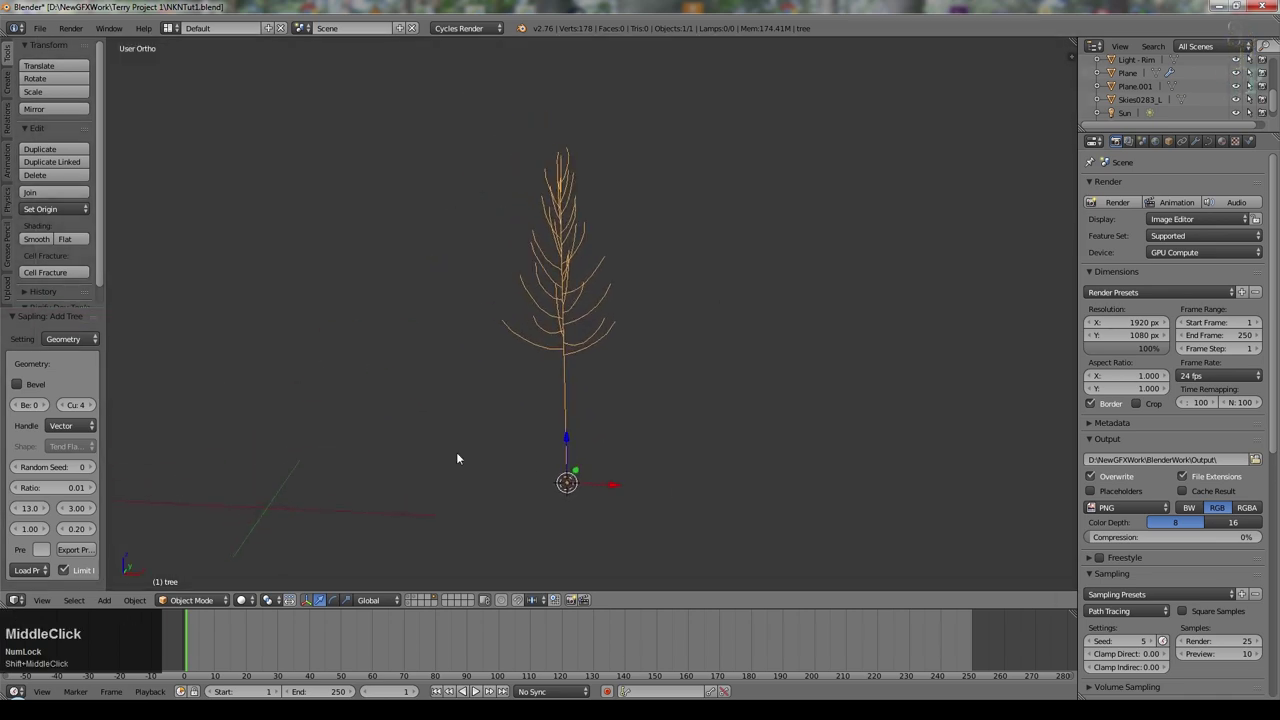
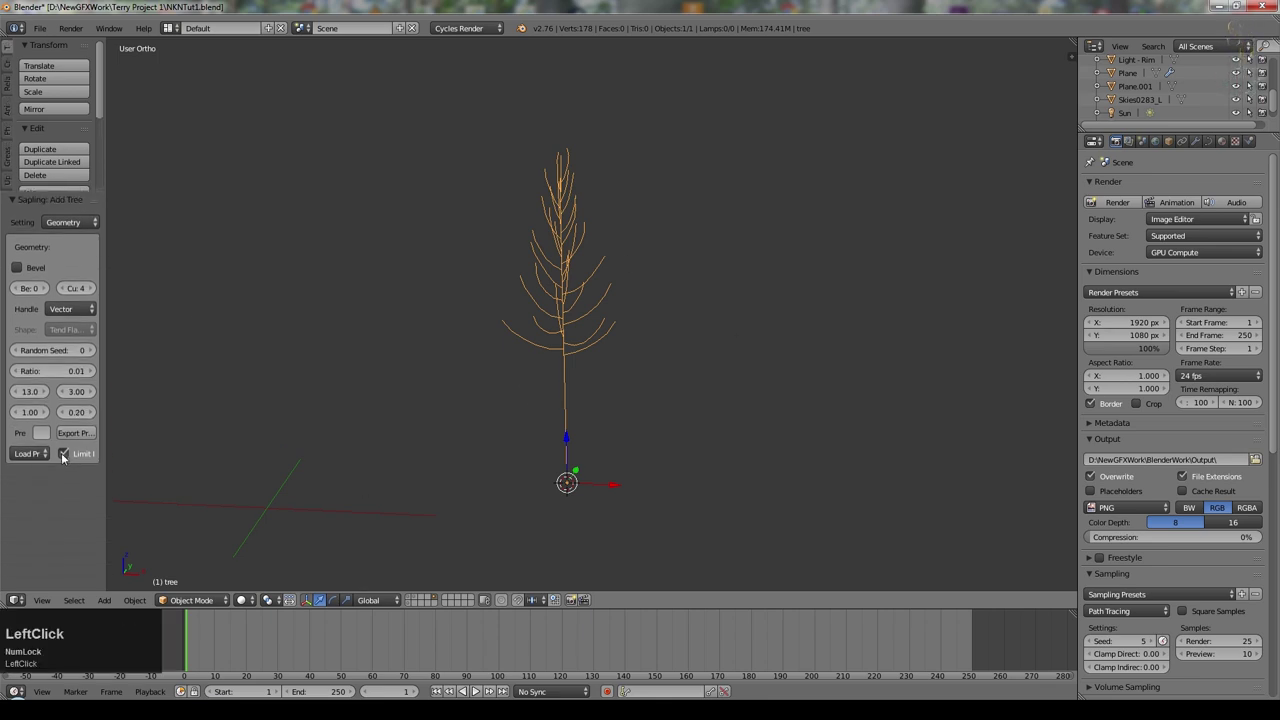
- Enable Bevel in the Geometry panel and raise Ratio to 0.04 for a thicker trunk
{"action": "left_click", "coordinate": [23, 268]}
{"action": "scroll", "scroll_direction": "up", "scroll_amount": 3}
{"action": "middle_click", "coordinate": [676, 475]}
{"action": "scroll", "scroll_direction": "down", "scroll_amount": 3}
{"action": "scroll", "scroll_direction": "down", "scroll_amount": 3}
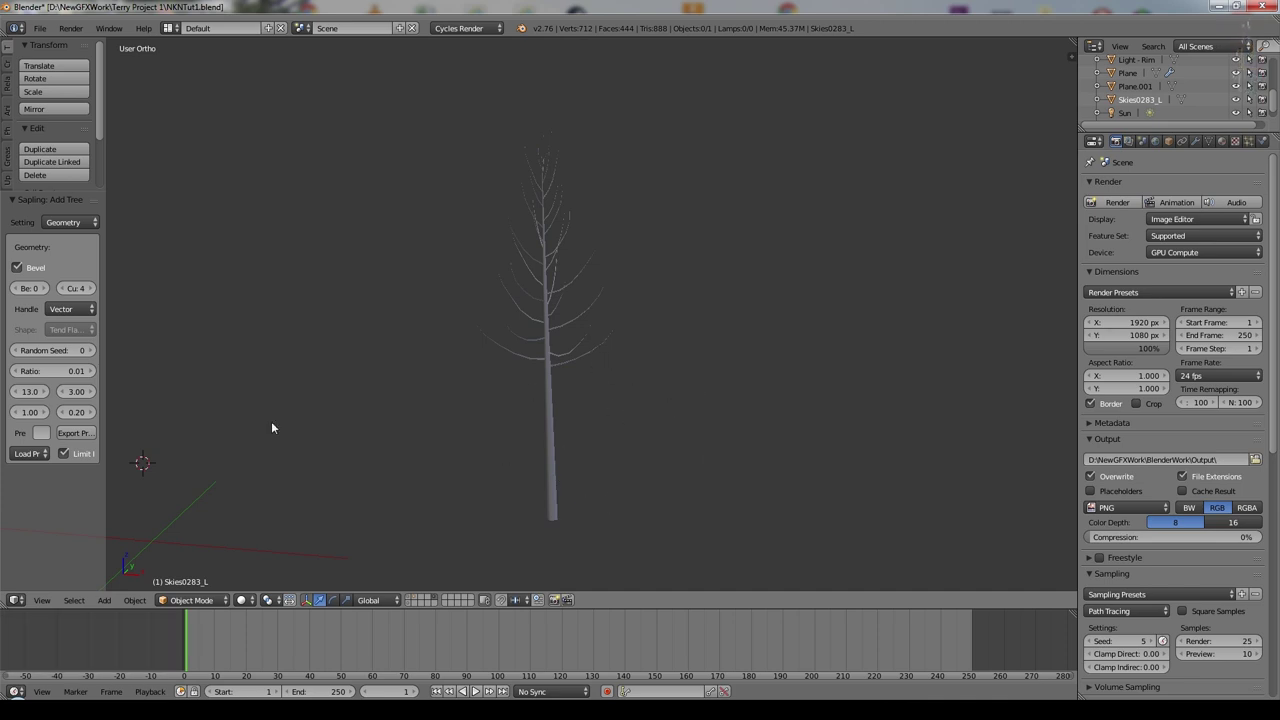
{"action": "scroll", "scroll_direction": "up", "scroll_amount": 3}
{"action": "middle_click", "coordinate": [657, 380]}
{"action": "scroll", "scroll_direction": "down", "scroll_amount": 3}
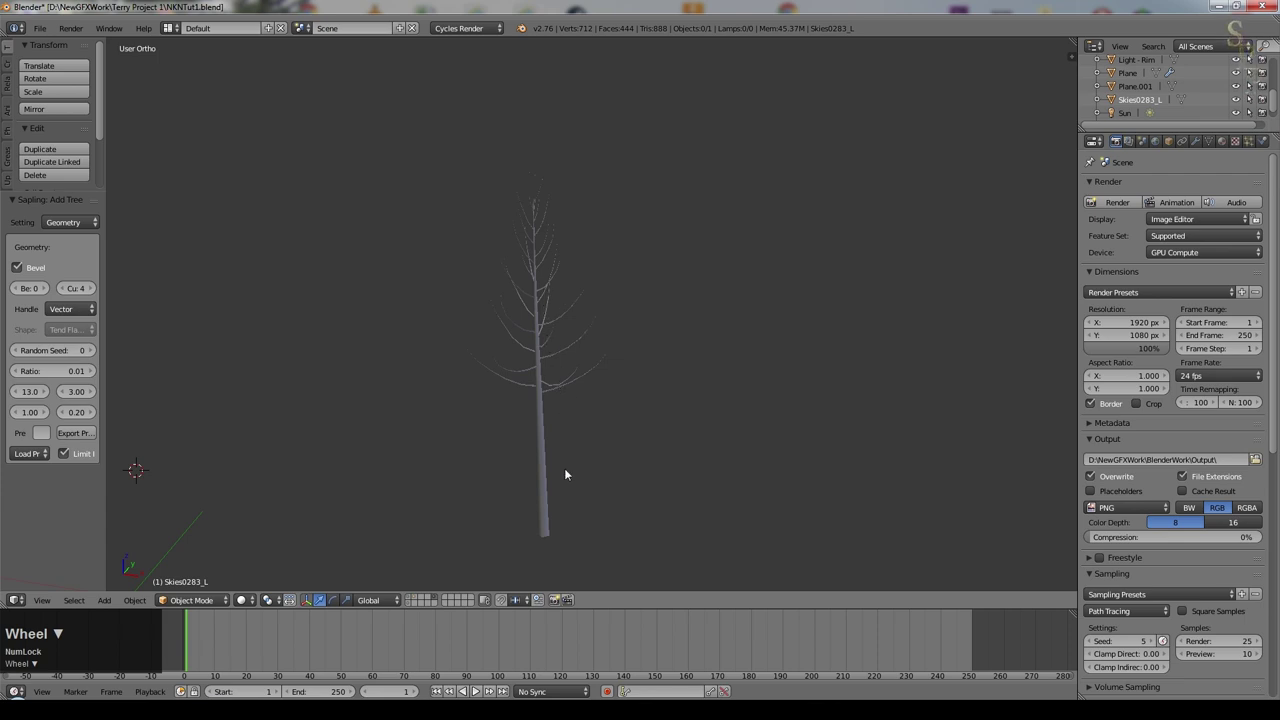
{"action": "left_click", "coordinate": [10, 371]}
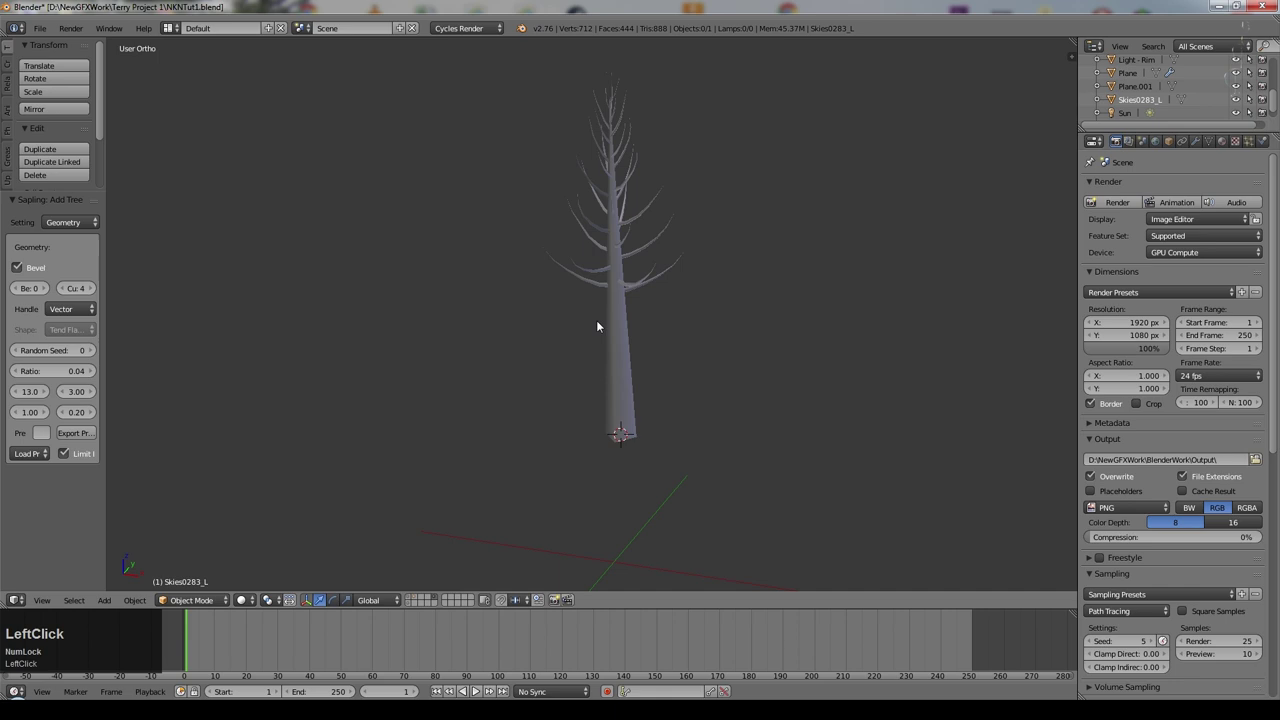
{"action": "middle_click", "coordinate": [703, 286]}
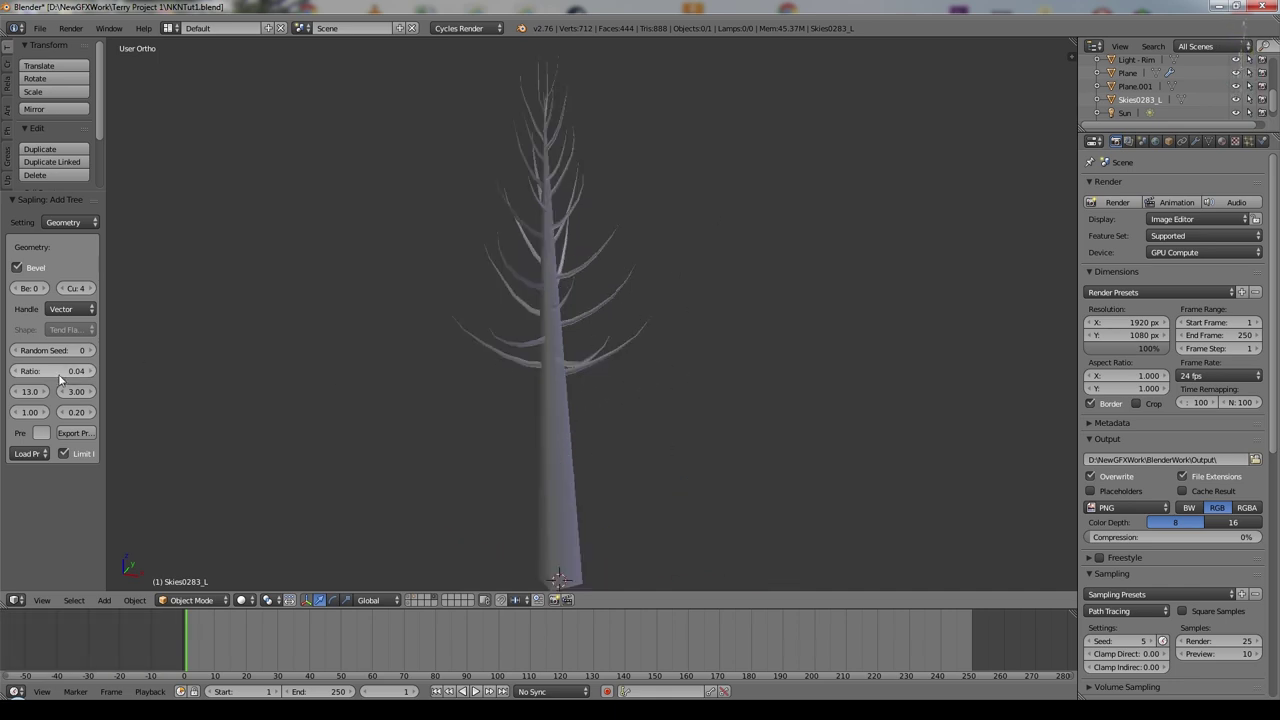
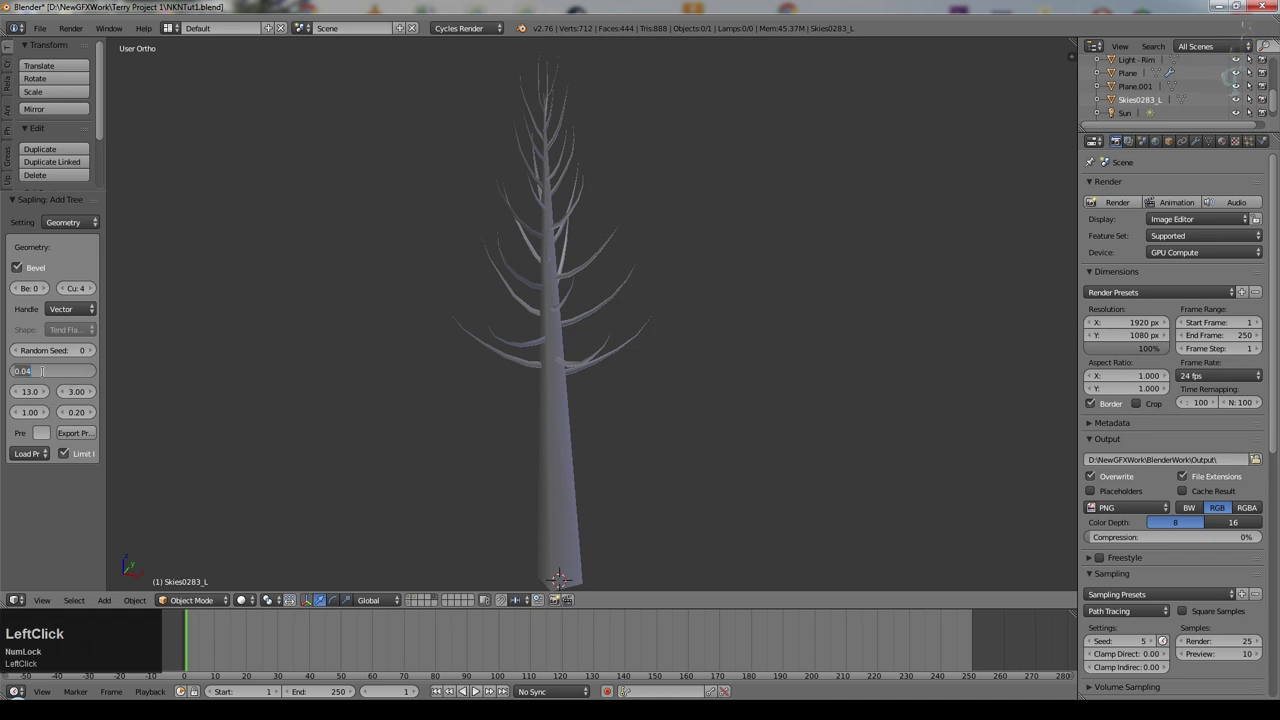
- Set the trunk Ratio to 0.02 and the Random Seed to 1
{"action": "key", "text": "KP_Decimal"}
{"action": "key", "text": "KP_0"}
{"action": "key", "text": "KP_2"}
{"action": "key", "text": "KP_Enter"}
{"action": "left_click", "coordinate": [98, 356]}
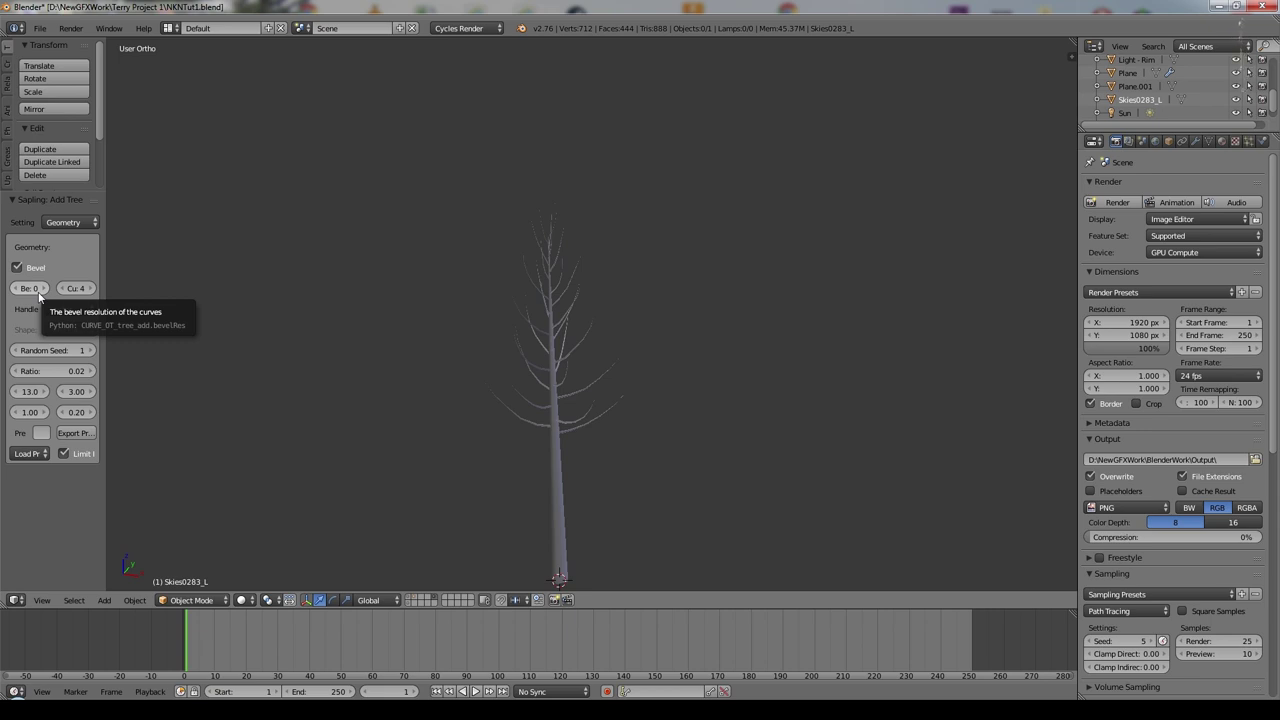
{"action": "middle_click", "coordinate": [646, 553]}
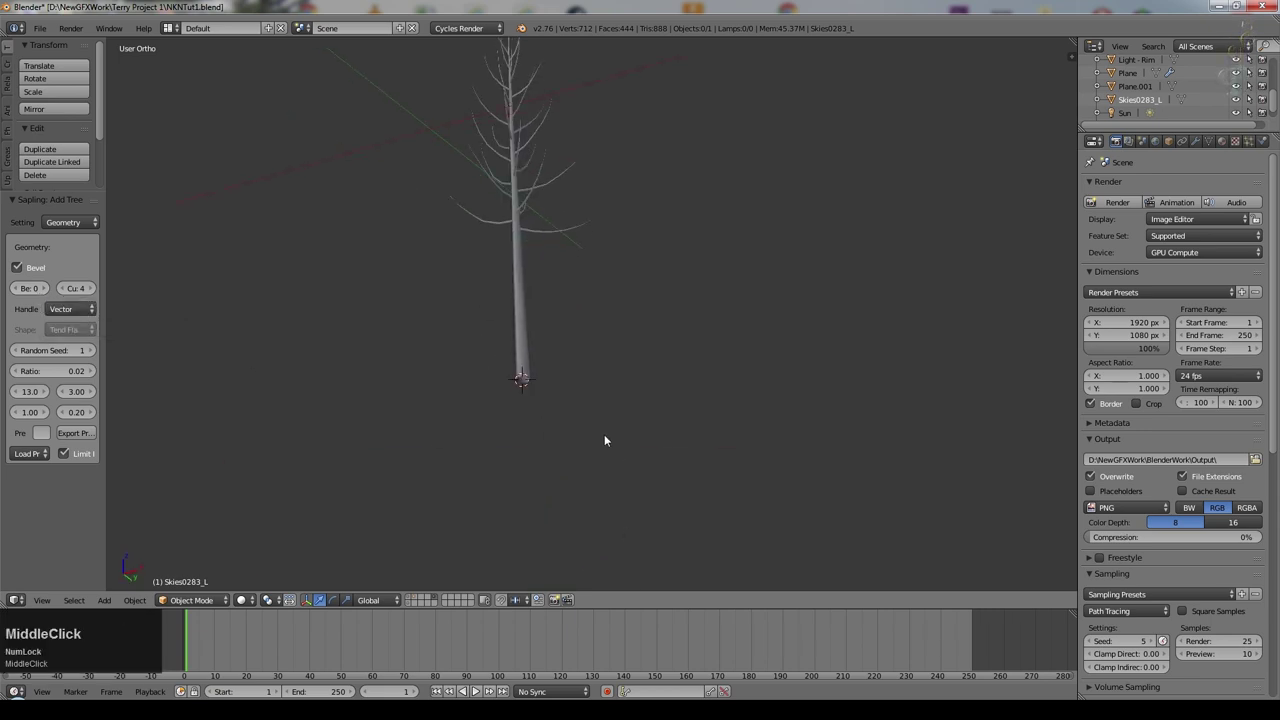
{"action": "scroll", "scroll_direction": "up", "scroll_amount": 3}
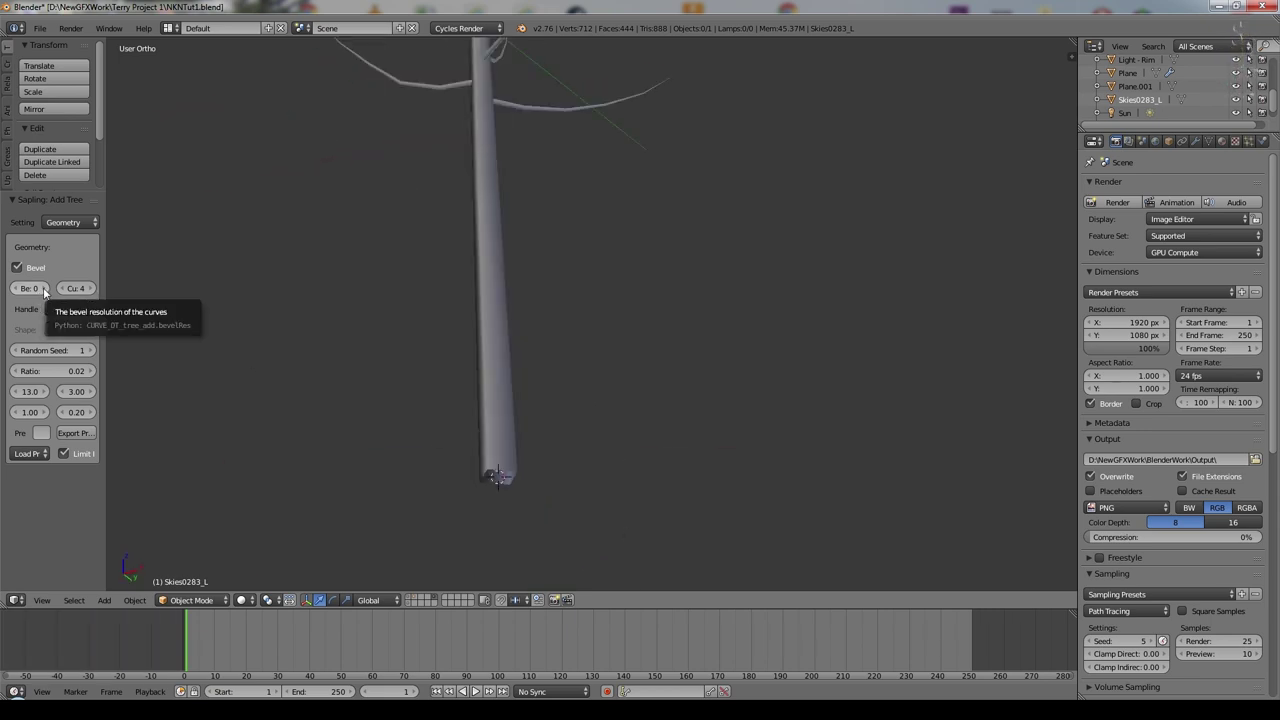
- Raise Bevel Resolution to 2 and Curve Resolution to 6 for smoother branches
{"action": "left_click", "coordinate": [50, 293]}
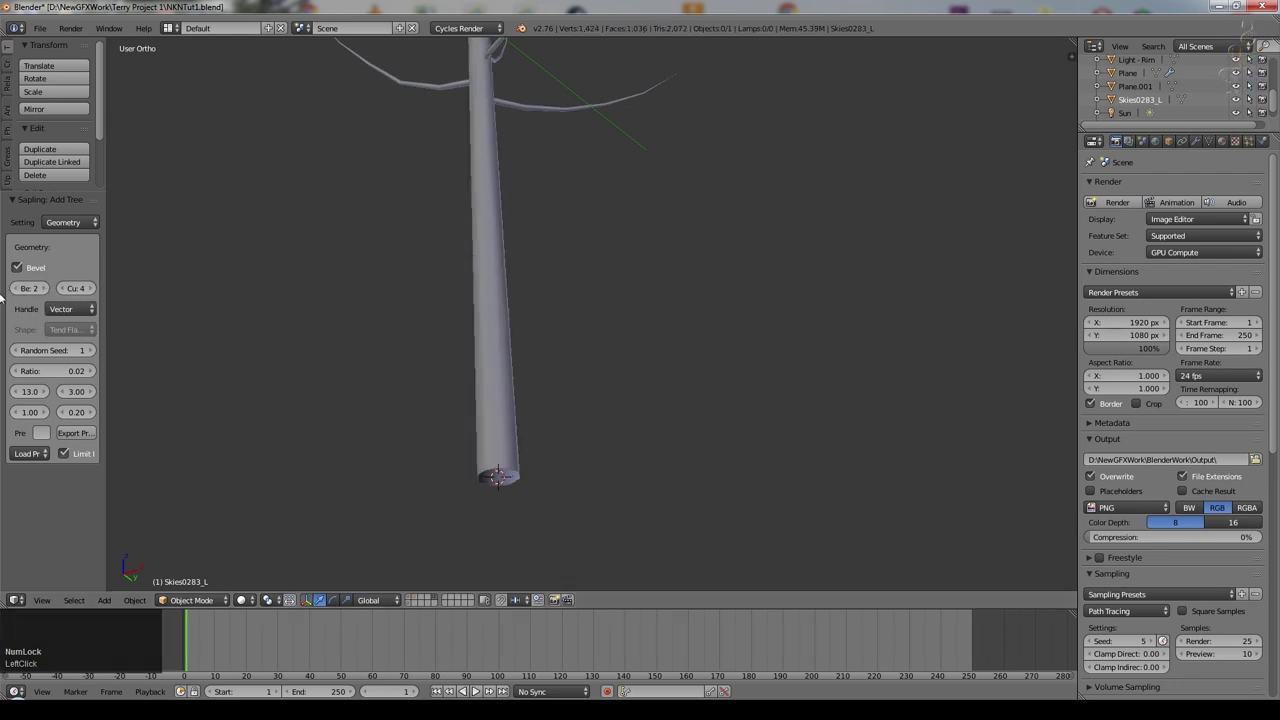
{"action": "middle_click", "coordinate": [638, 441]}
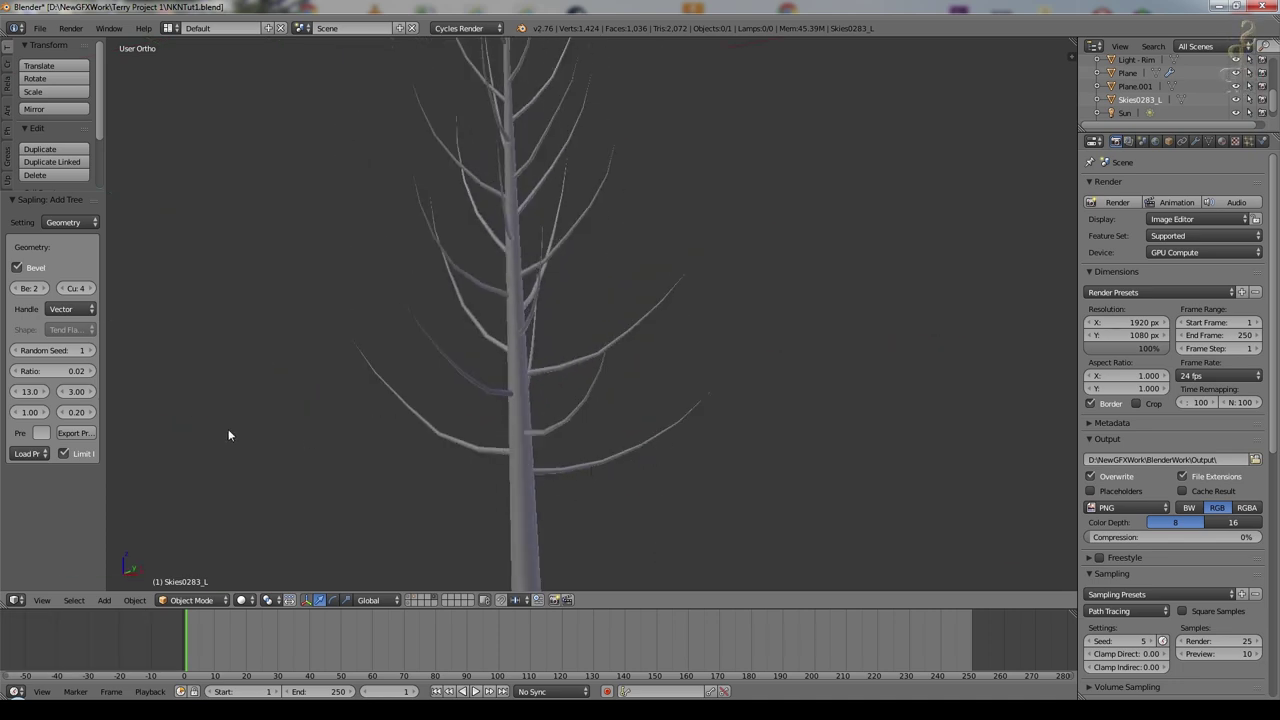
{"action": "left_click", "coordinate": [94, 289]}
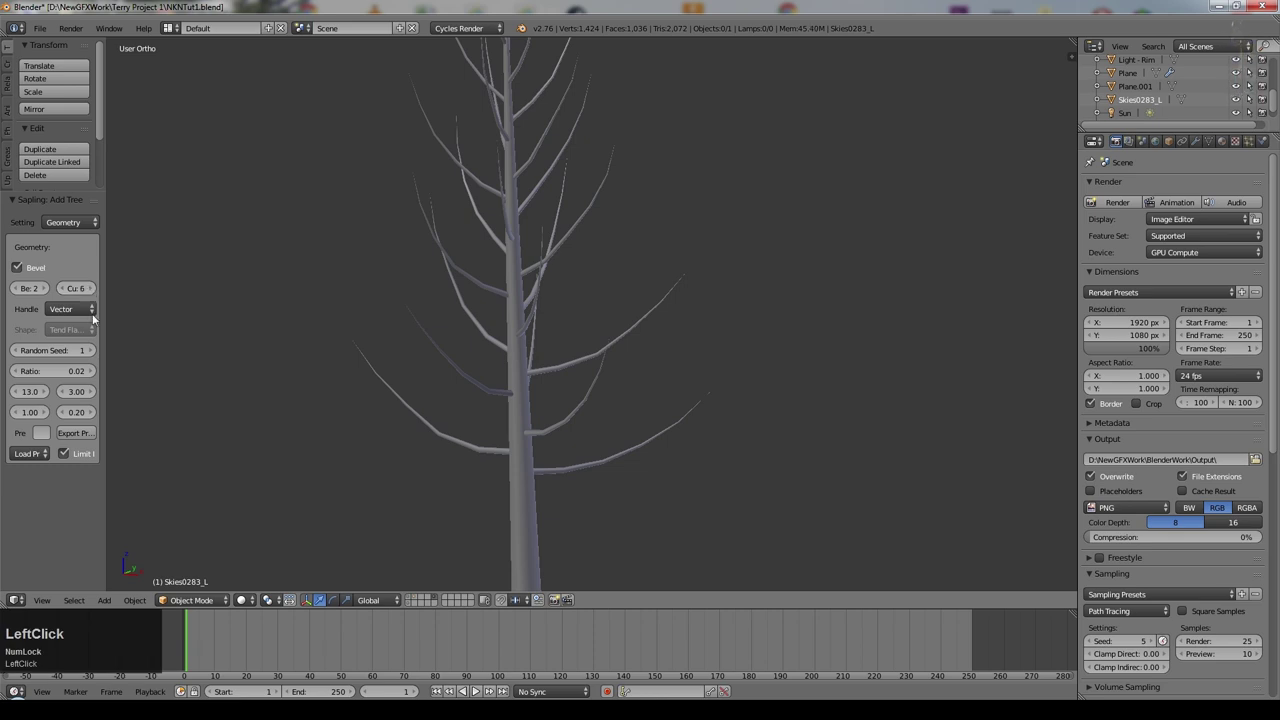
{"action": "scroll", "scroll_direction": "down", "scroll_amount": 3}
- Review the Branch Growth settings, then return to Geometry to raise Bevel Resolution to 4
{"action": "left_click", "coordinate": [86, 223]}
{"action": "left_click", "coordinate": [92, 179]}
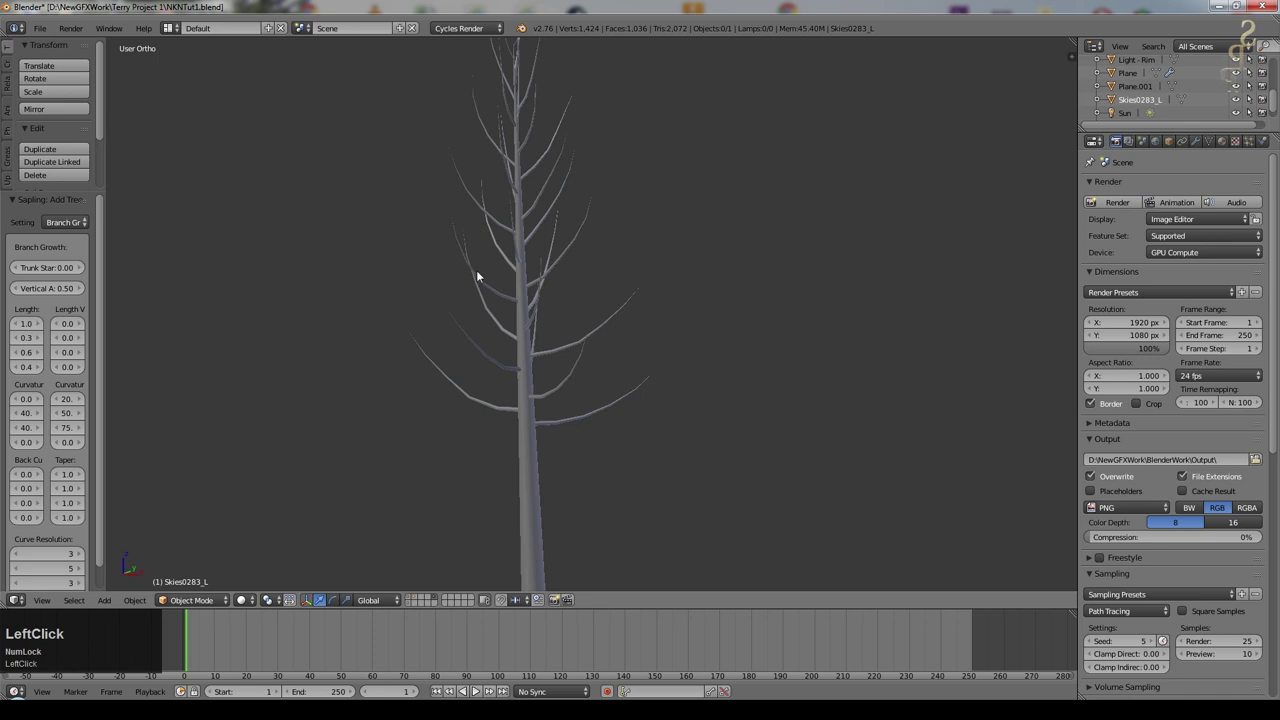
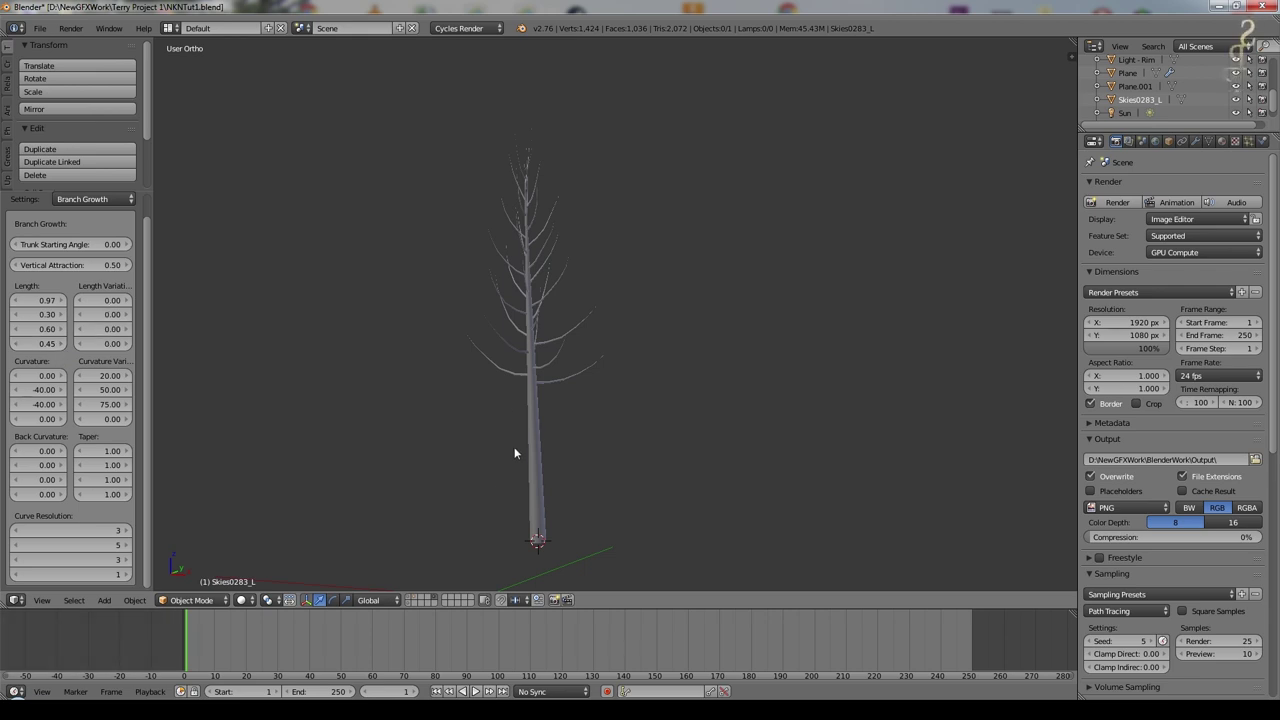
{"action": "scroll", "scroll_direction": "up", "scroll_amount": 3}
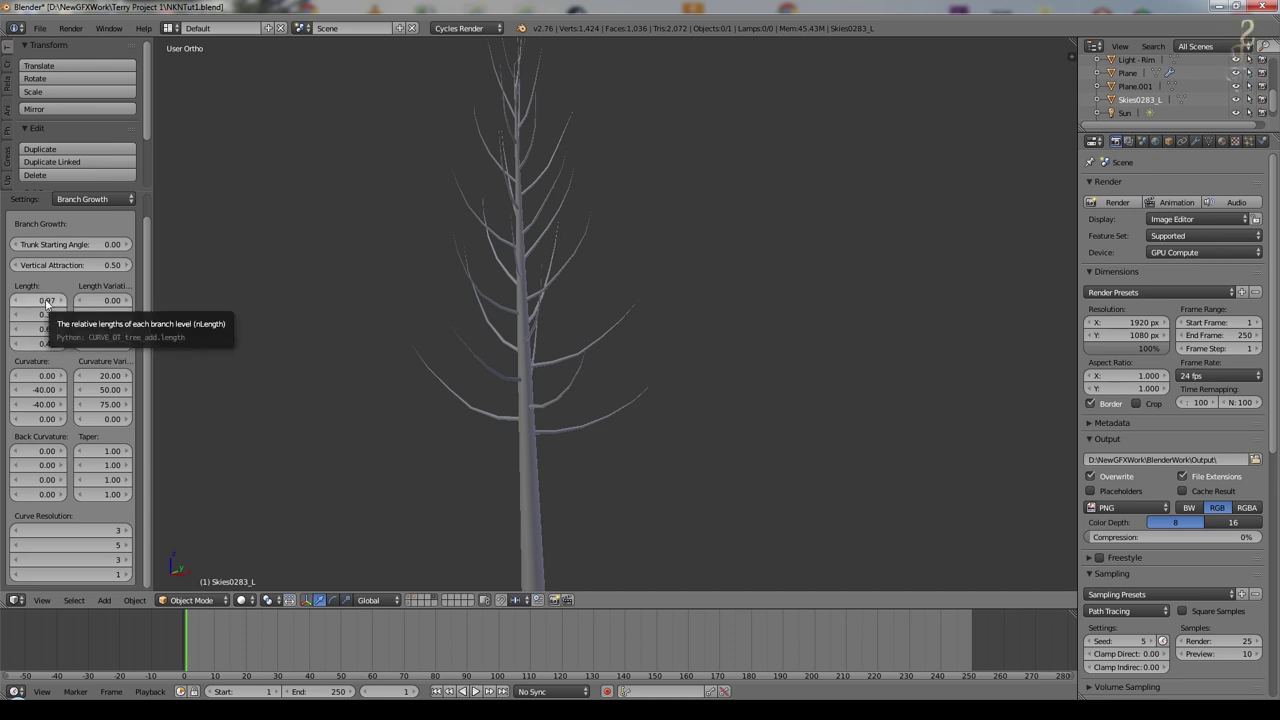
{"action": "scroll", "scroll_direction": "up", "scroll_amount": 3}
{"action": "middle_click", "coordinate": [566, 405]}
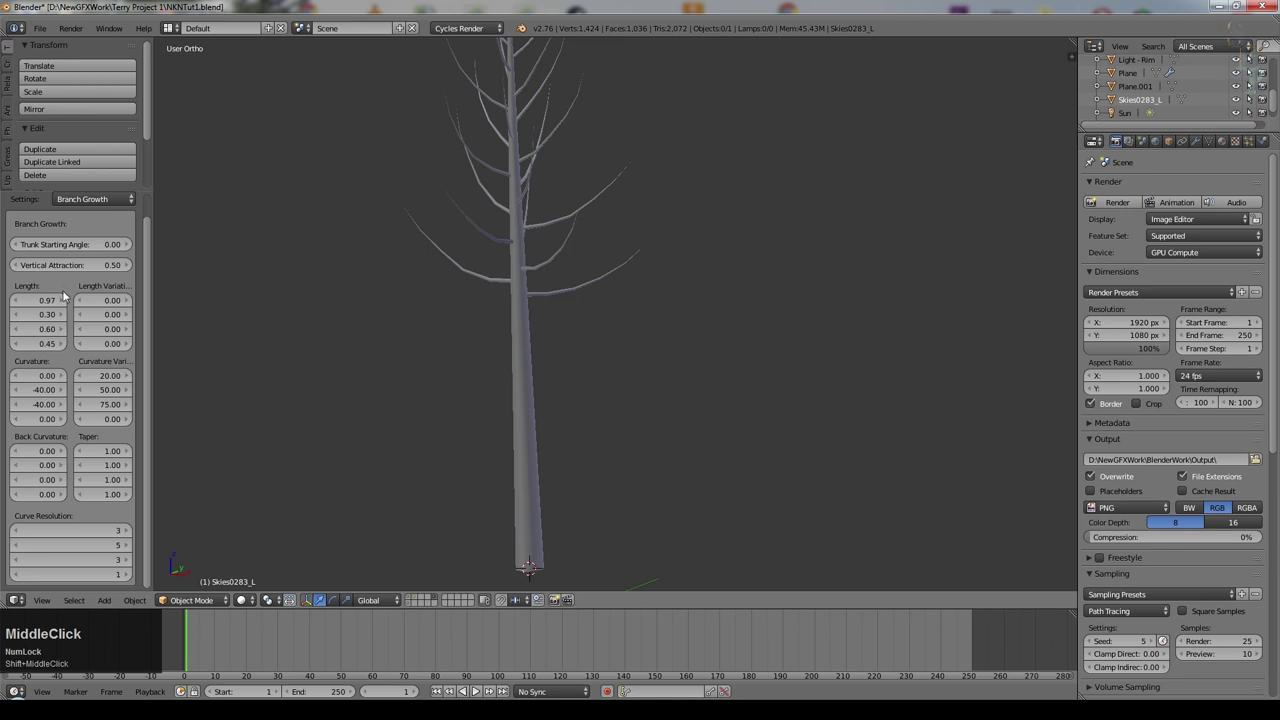
{"action": "left_click", "coordinate": [51, 301]}
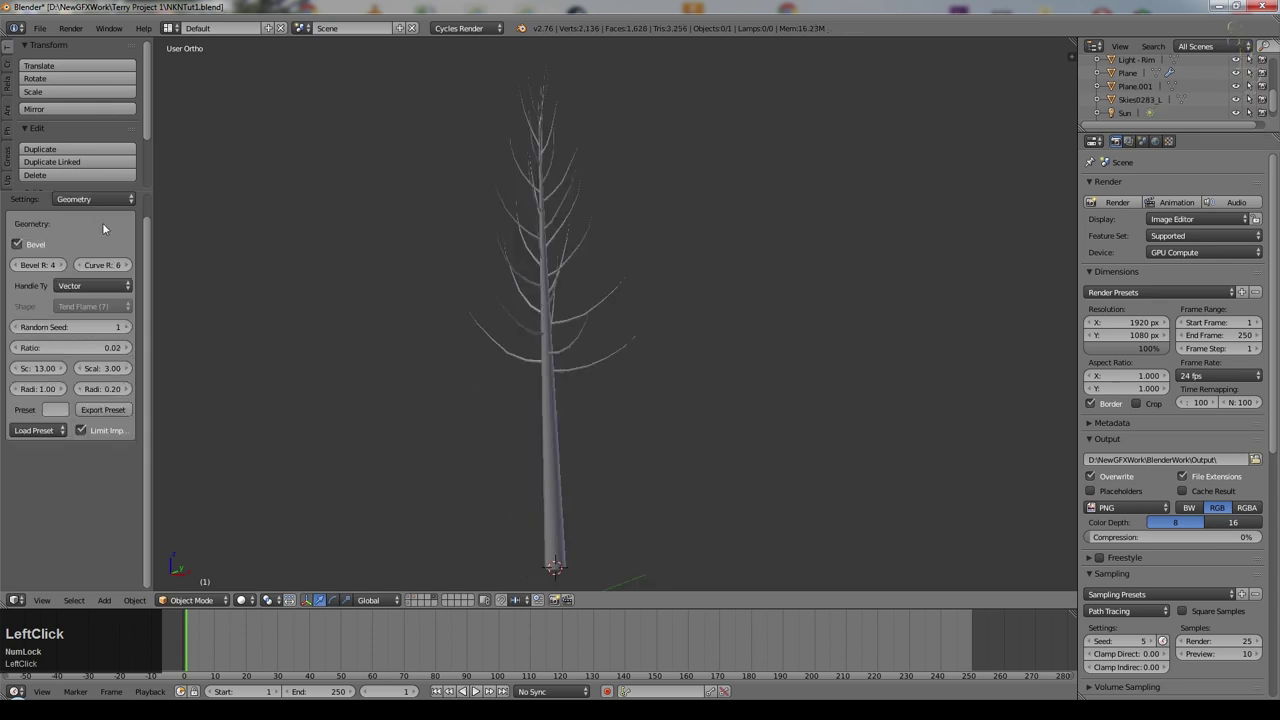
{"action": "scroll", "scroll_direction": "up", "scroll_amount": 3}
- In Branch Splitting, experiment with Levels and base splits, ending with a single undivided trunk
{"action": "left_click", "coordinate": [90, 191]}
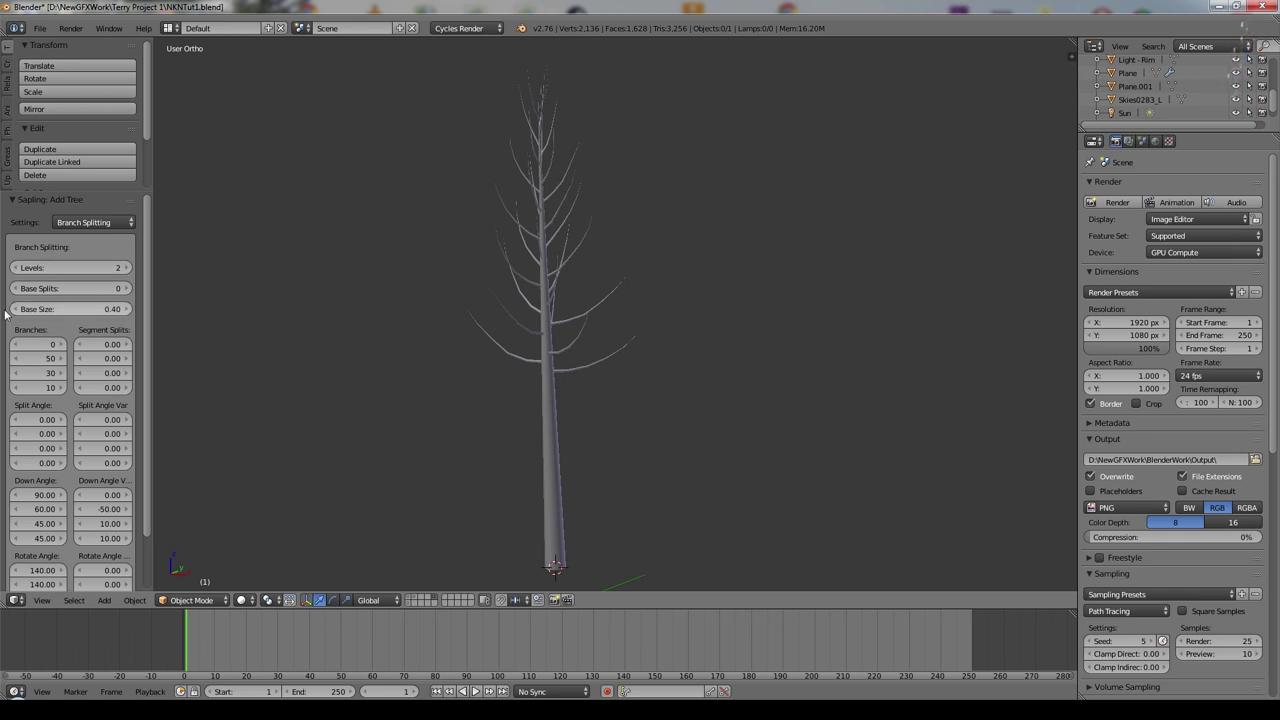
{"action": "left_click", "coordinate": [20, 268]}
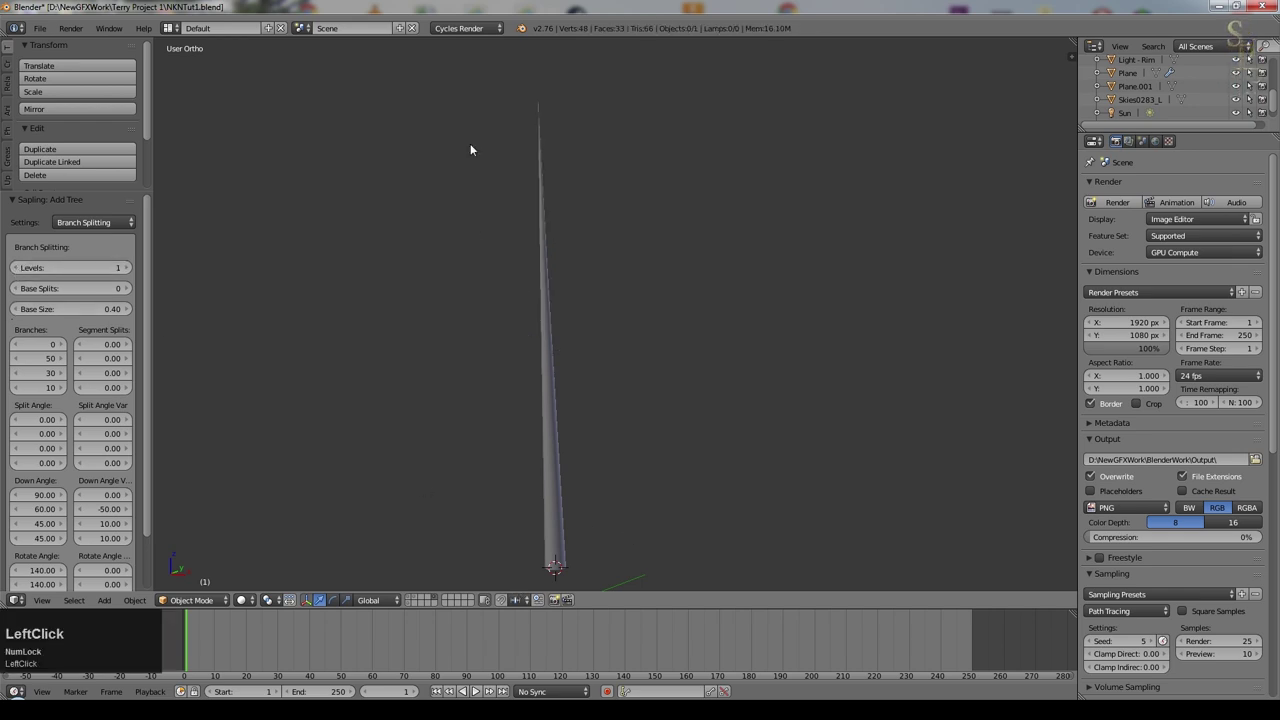
{"action": "left_click", "coordinate": [22, 266]}
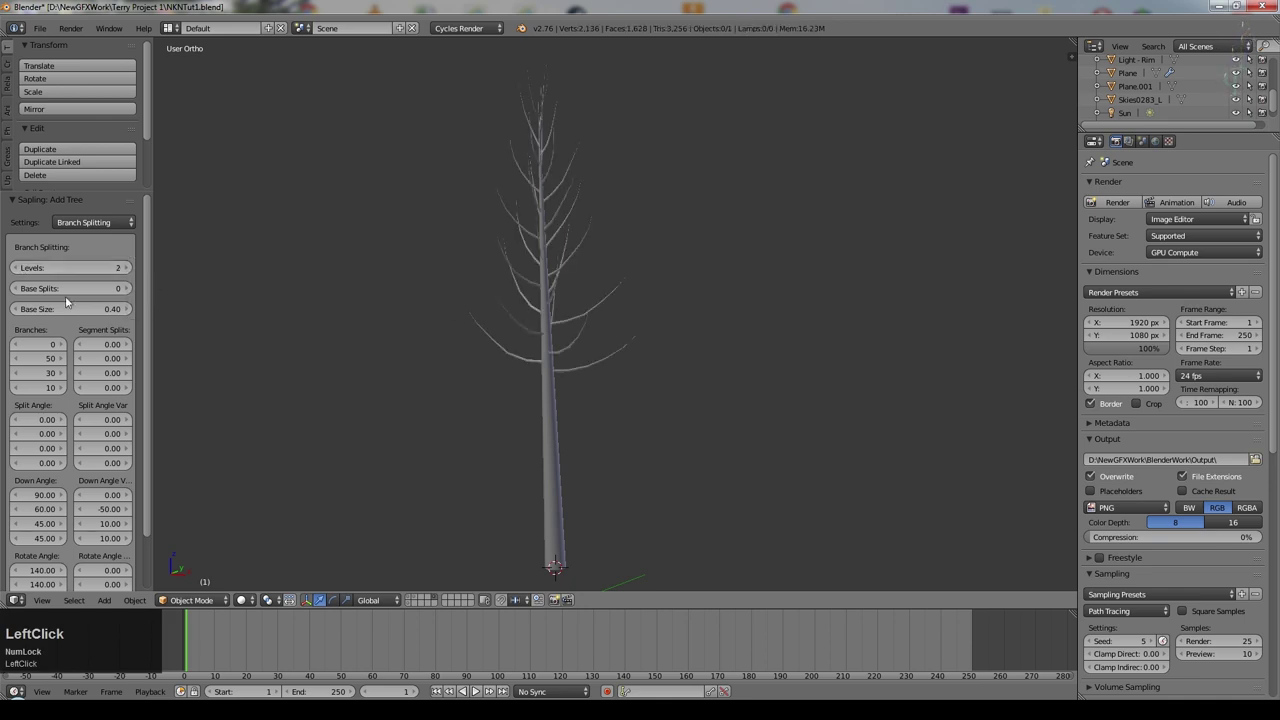
{"action": "left_click", "coordinate": [136, 292]}
{"action": "middle_click", "coordinate": [543, 390]}
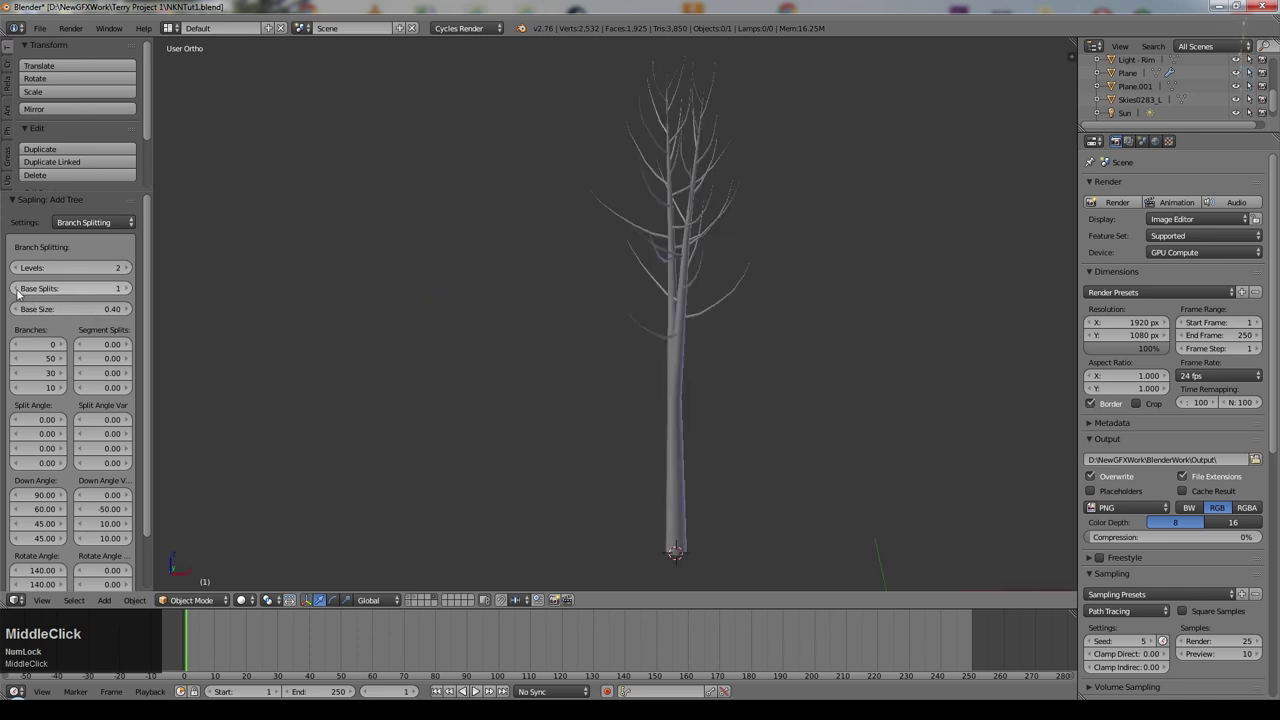
{"action": "left_click", "coordinate": [28, 317]}
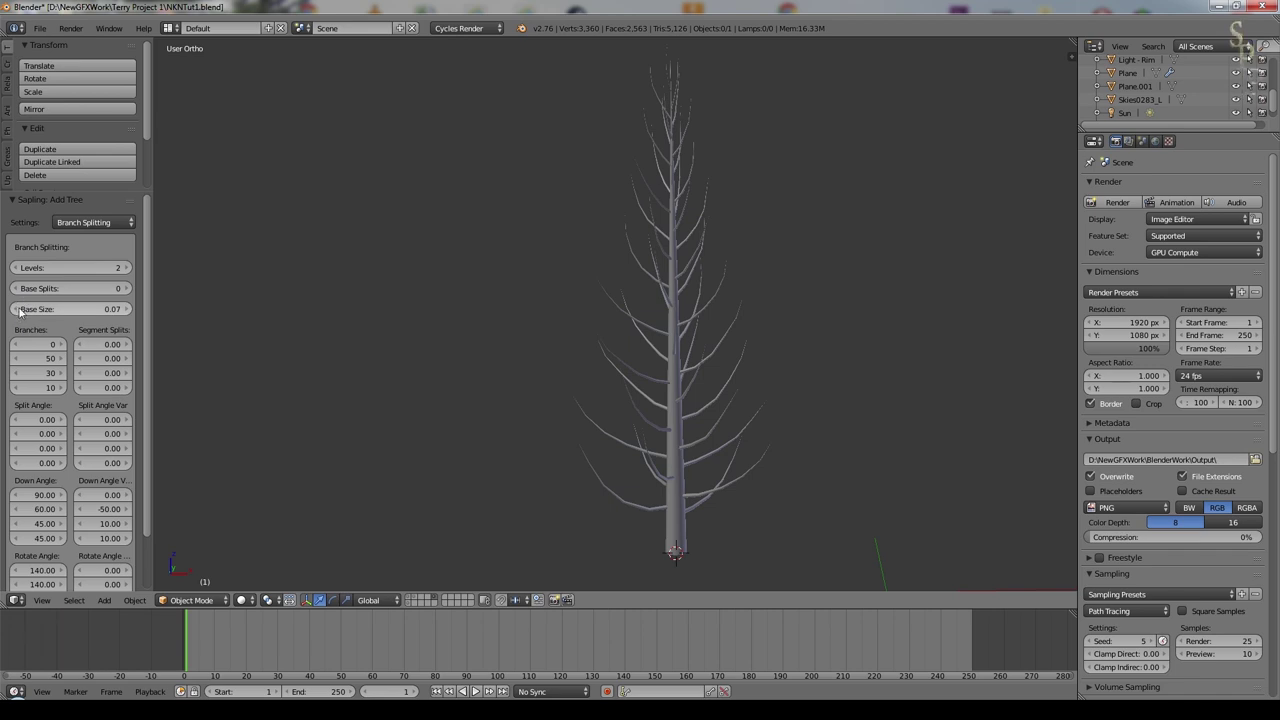
- Set Base Size to 0.07 so branches start near the trunk base
{"action": "left_click", "coordinate": [24, 309]}
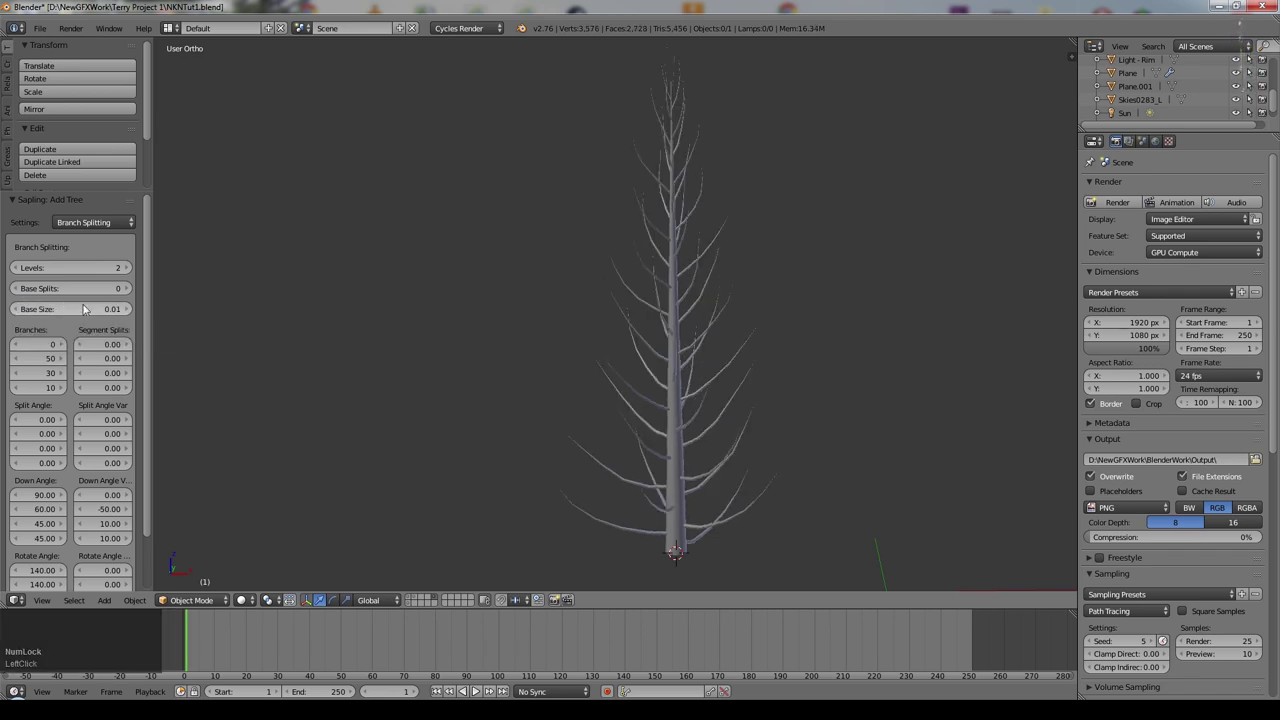
{"action": "left_click", "coordinate": [133, 312]}
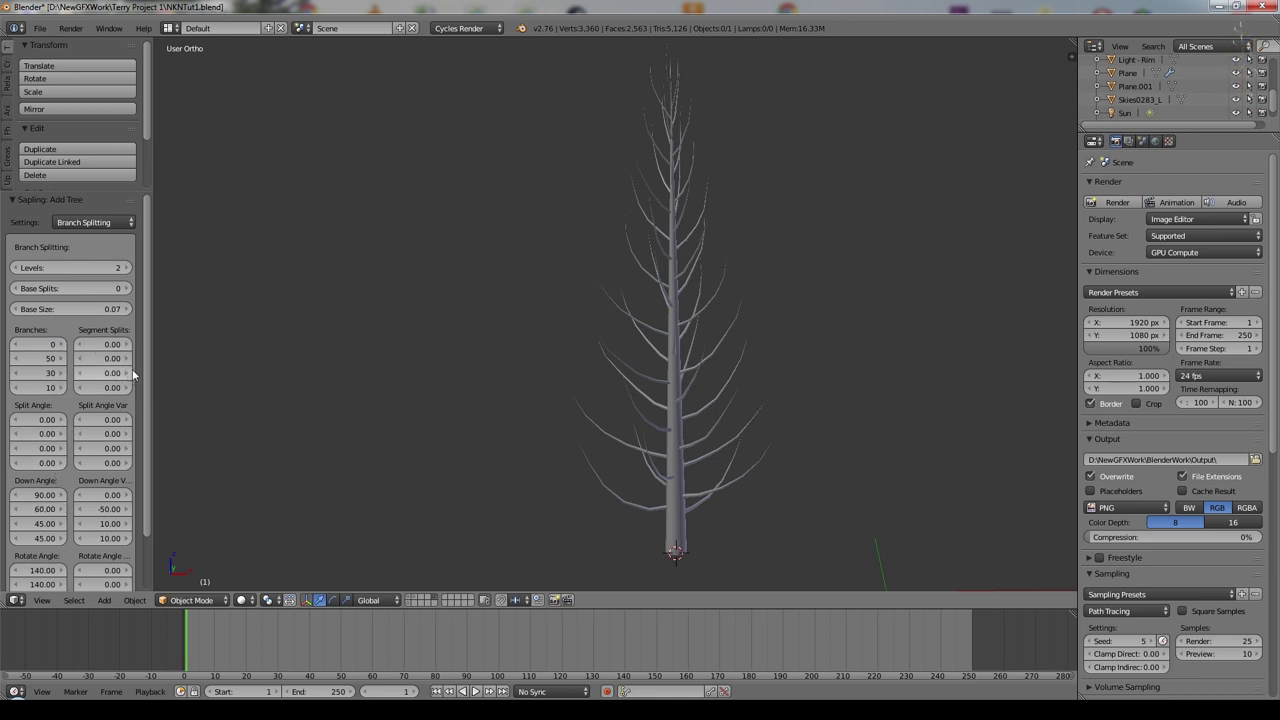
{"action": "middle_click", "coordinate": [50, 495]}
{"action": "key", "text": "KP_Enter"}
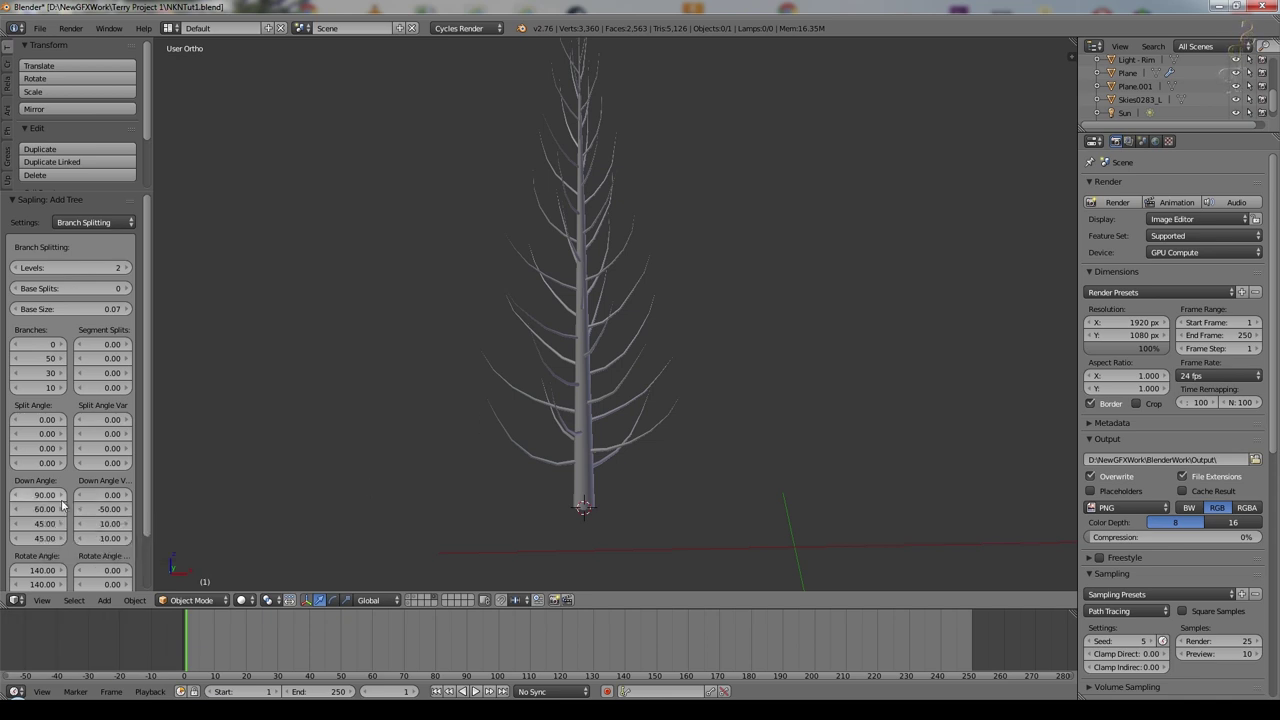
- Set the second Down Angle to 85.35 with more variation, and Levels to 3
{"action": "left_click", "coordinate": [50, 509]}
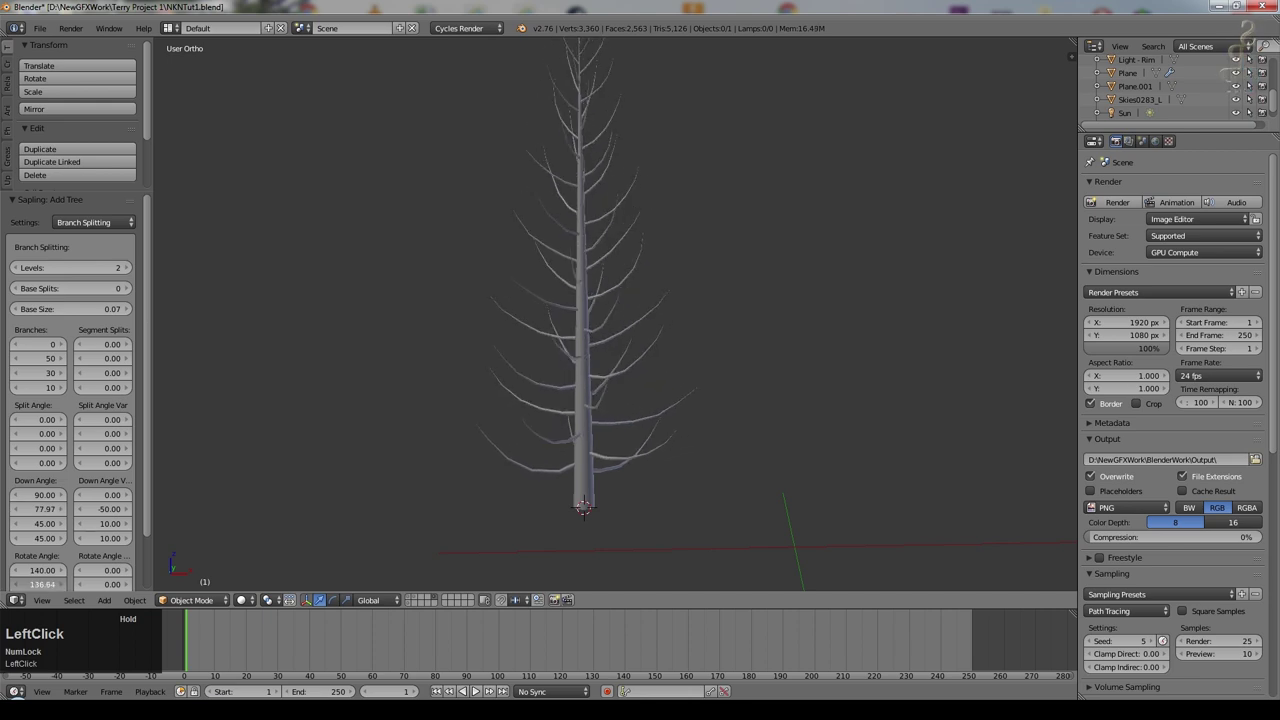
{"action": "key", "text": "KP_1"}
{"action": "key", "text": "KP_4"}
{"action": "key", "text": "KP_Enter"}
{"action": "left_click", "coordinate": [102, 503]}
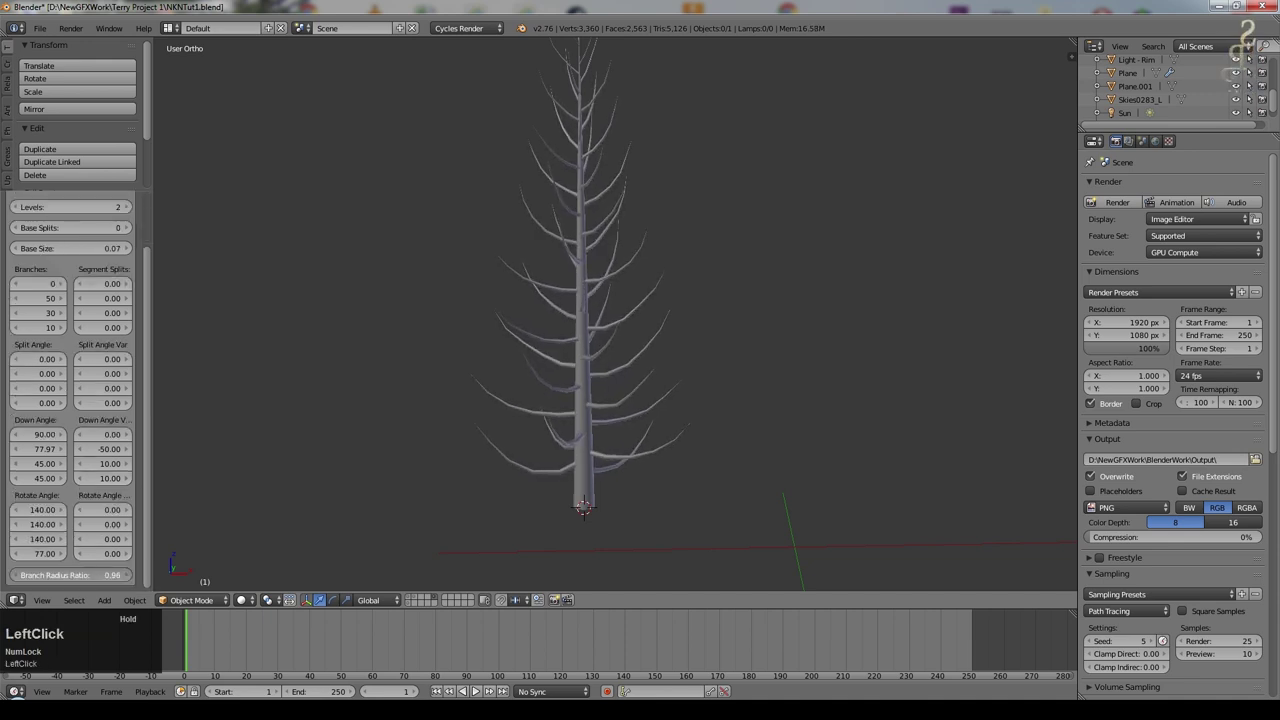
{"action": "left_click", "coordinate": [44, 574]}
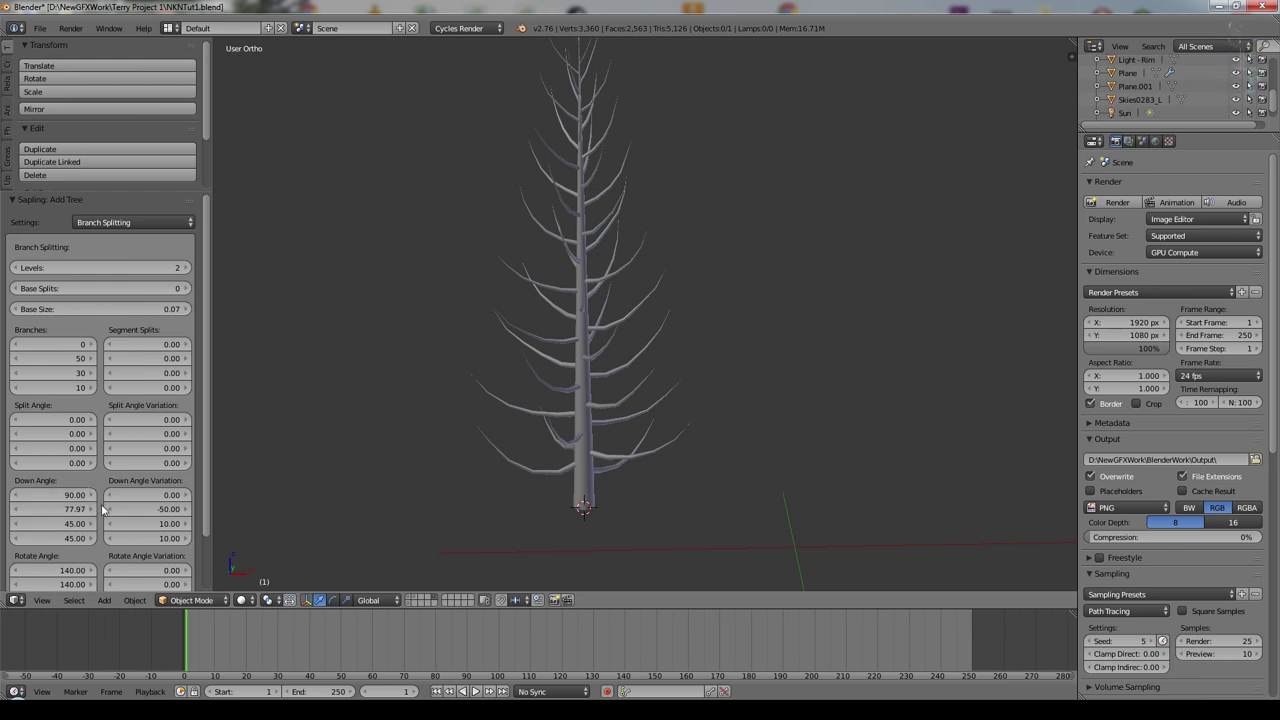
{"action": "left_click", "coordinate": [74, 508]}
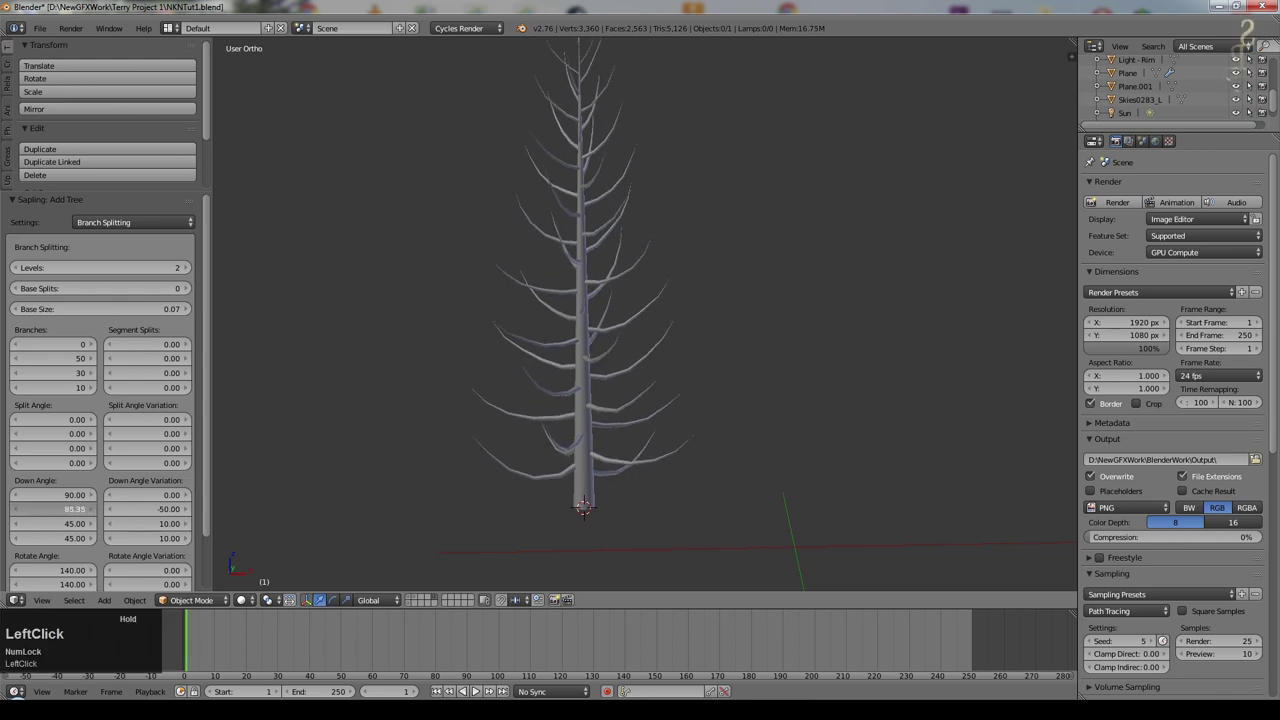
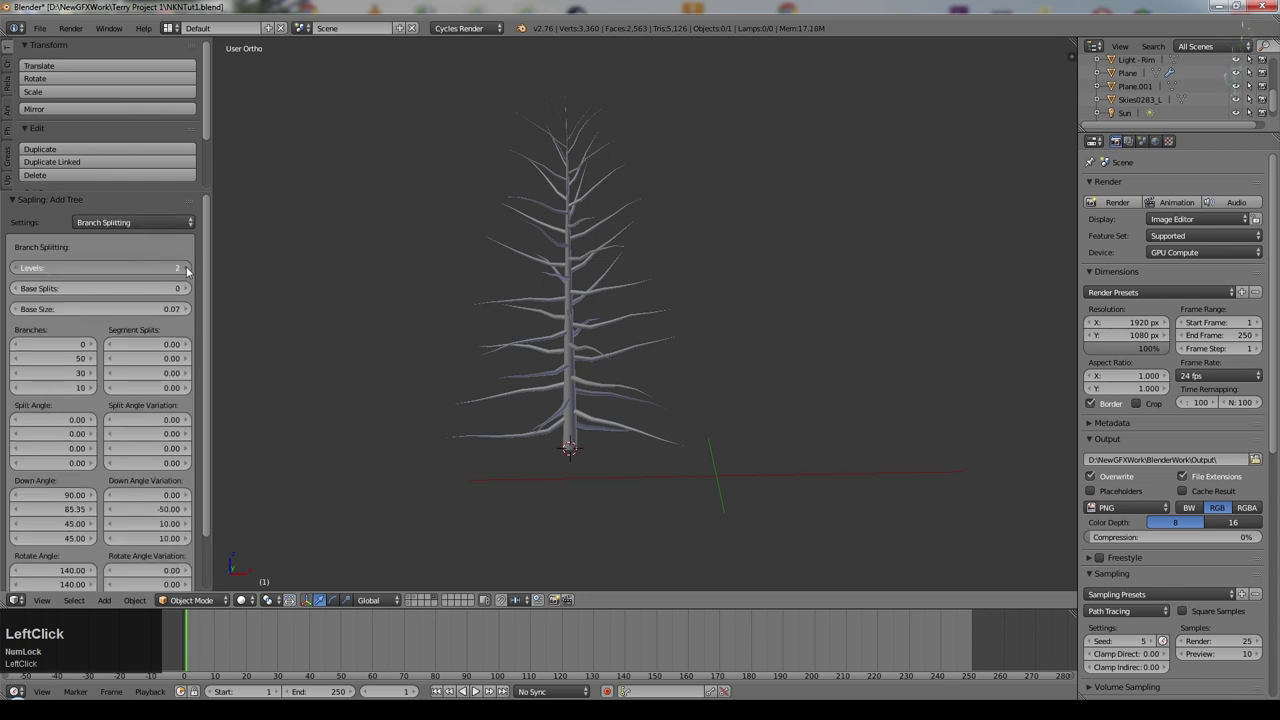
- In Branch Growth, shorten the third-level Length to 0.39
{"action": "scroll", "scroll_direction": "up", "scroll_amount": 3}
{"action": "left_click", "coordinate": [75, 374]}
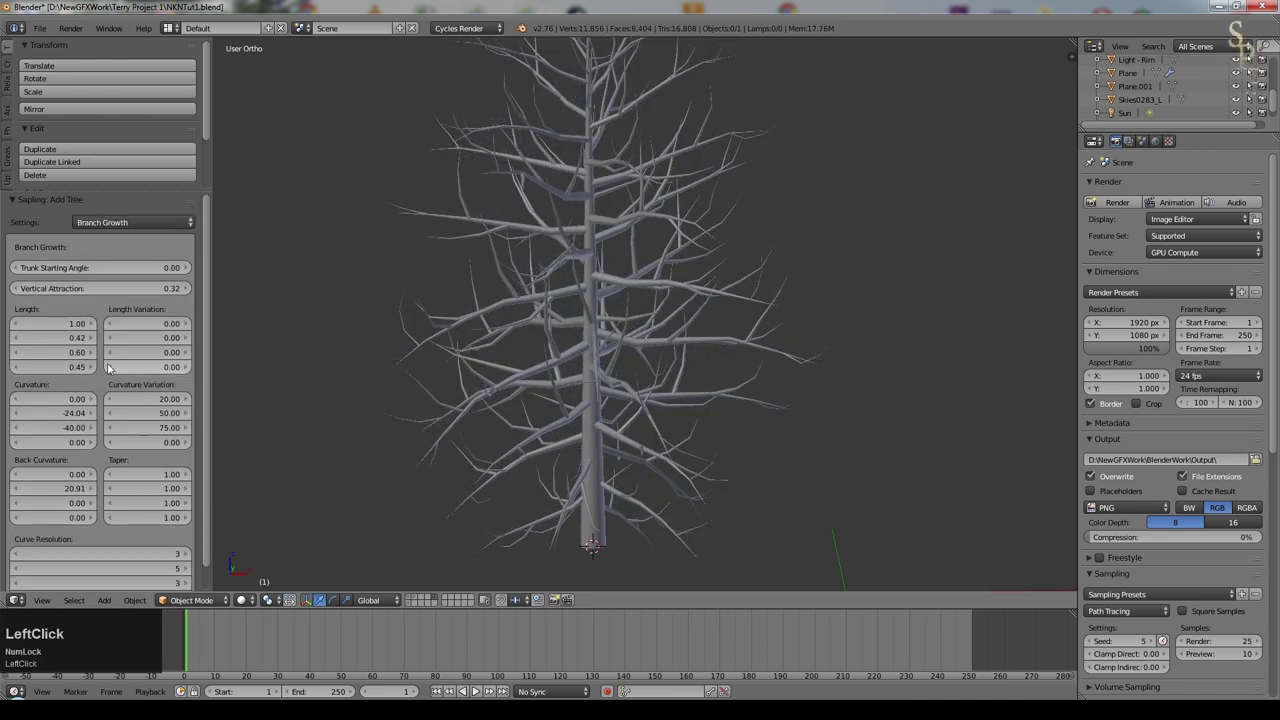
{"action": "left_click", "coordinate": [23, 354]}
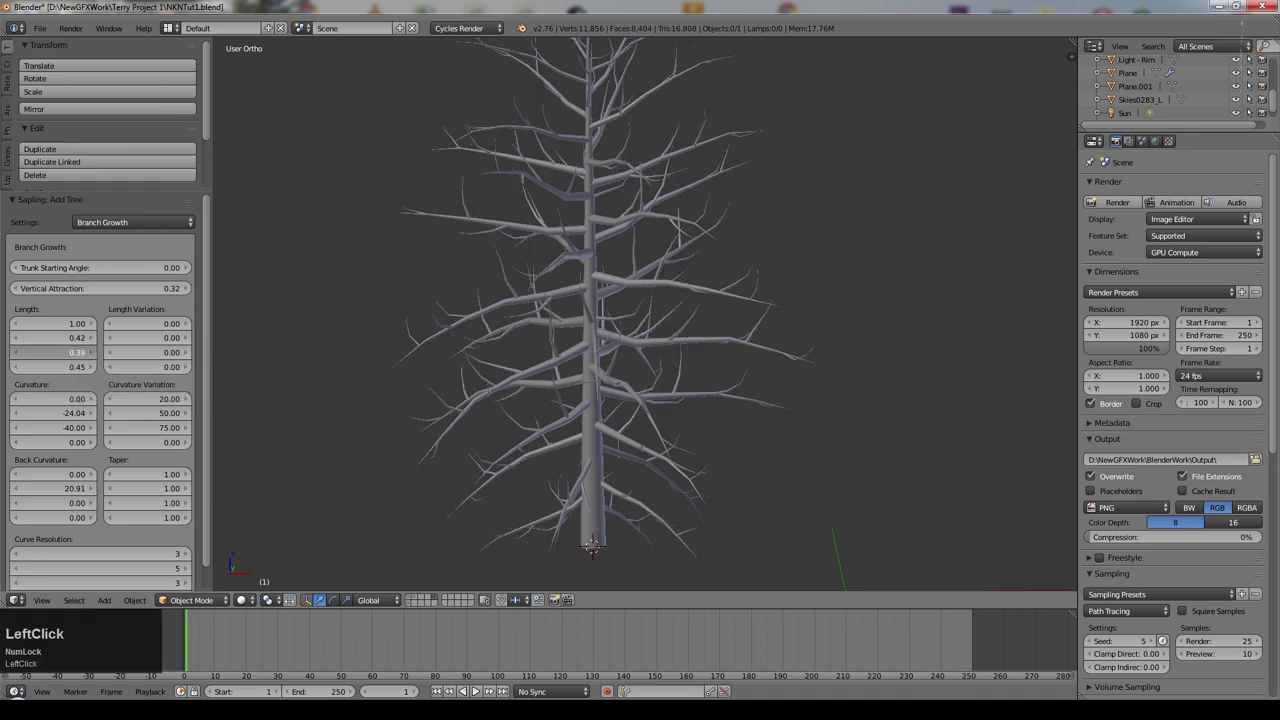
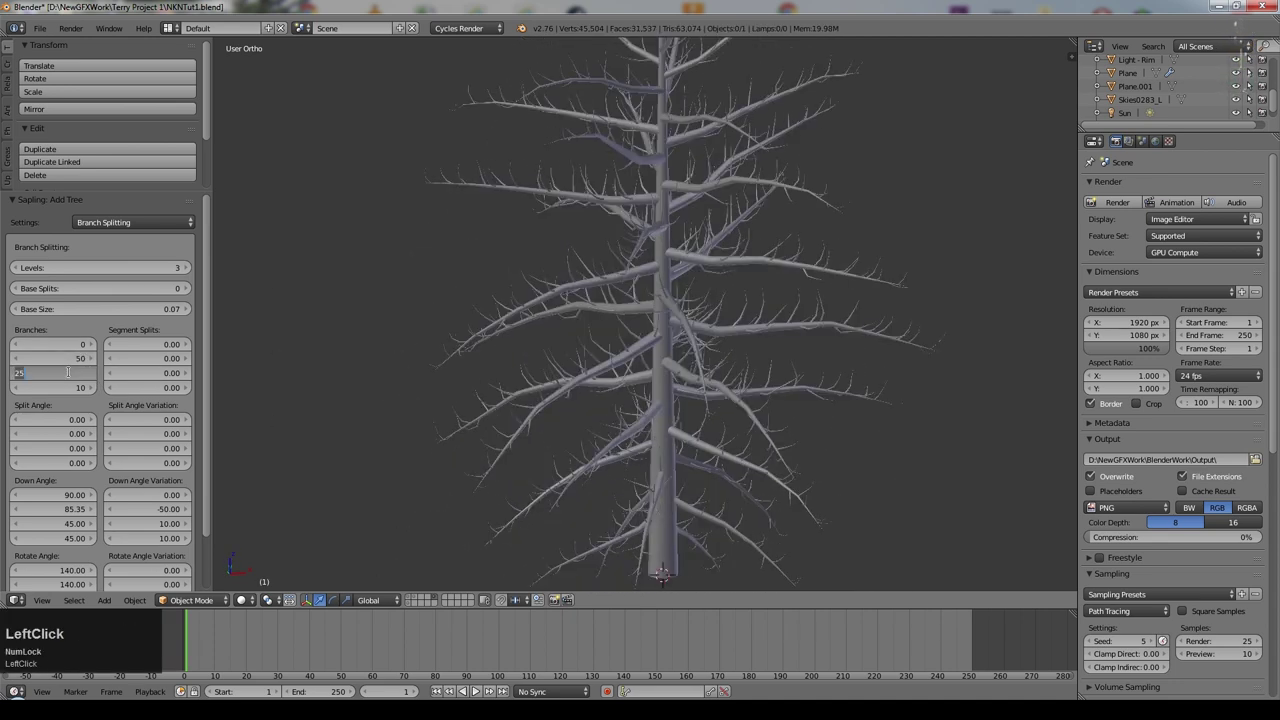
- In Branch Splitting, reduce the third-level Branches count to 15
{"action": "key", "text": "KP_5"}
{"action": "key", "text": "KP_Enter"}
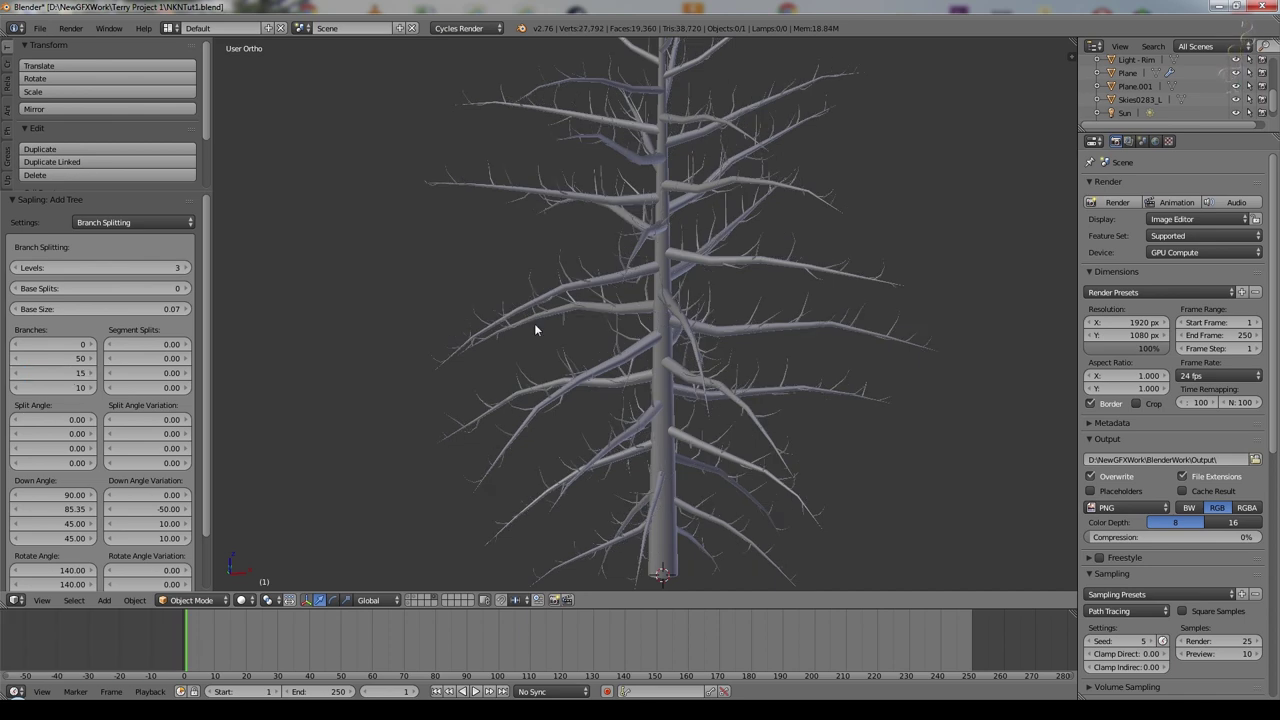
{"action": "key", "text": "KP_1"}
{"action": "scroll", "scroll_direction": "down", "scroll_amount": 3}
{"action": "middle_click", "coordinate": [831, 226]}
{"action": "left_click", "coordinate": [157, 213]}
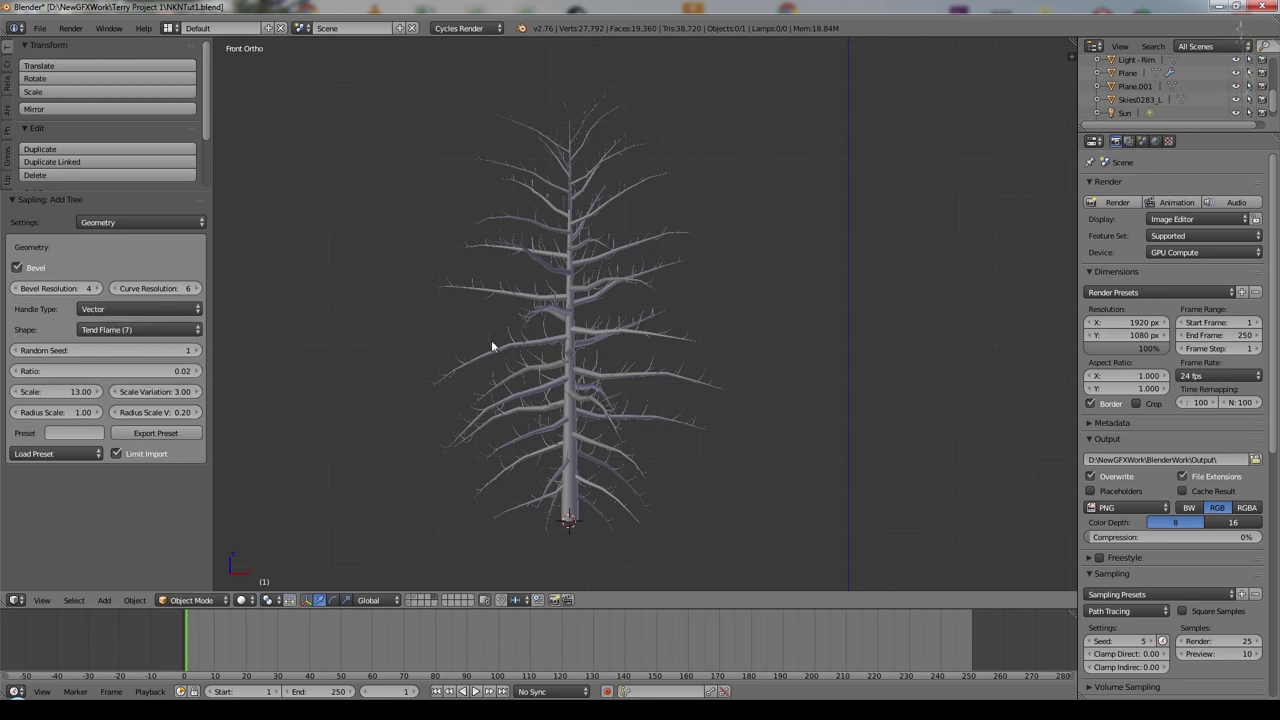
- Set Shape to Conical, then adjust Curvature and Back Curvature in Branch Growth
{"action": "left_click", "coordinate": [162, 329]}
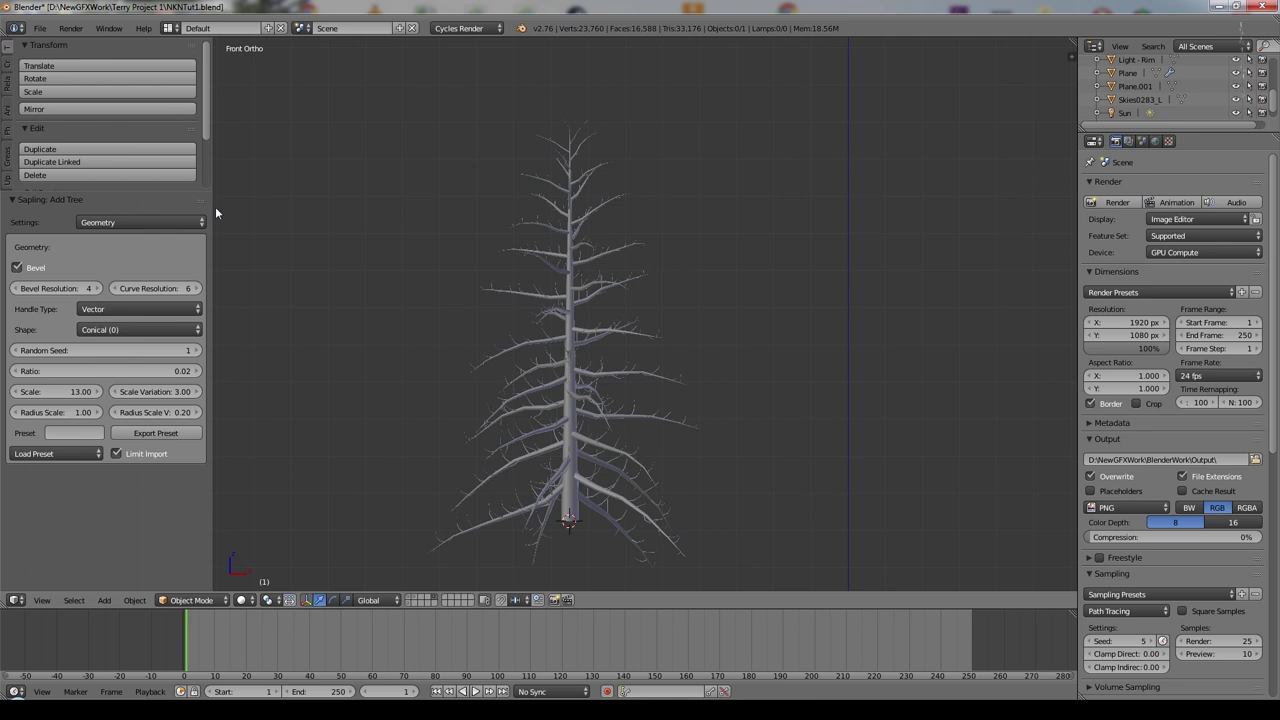
{"action": "left_click", "coordinate": [154, 228]}
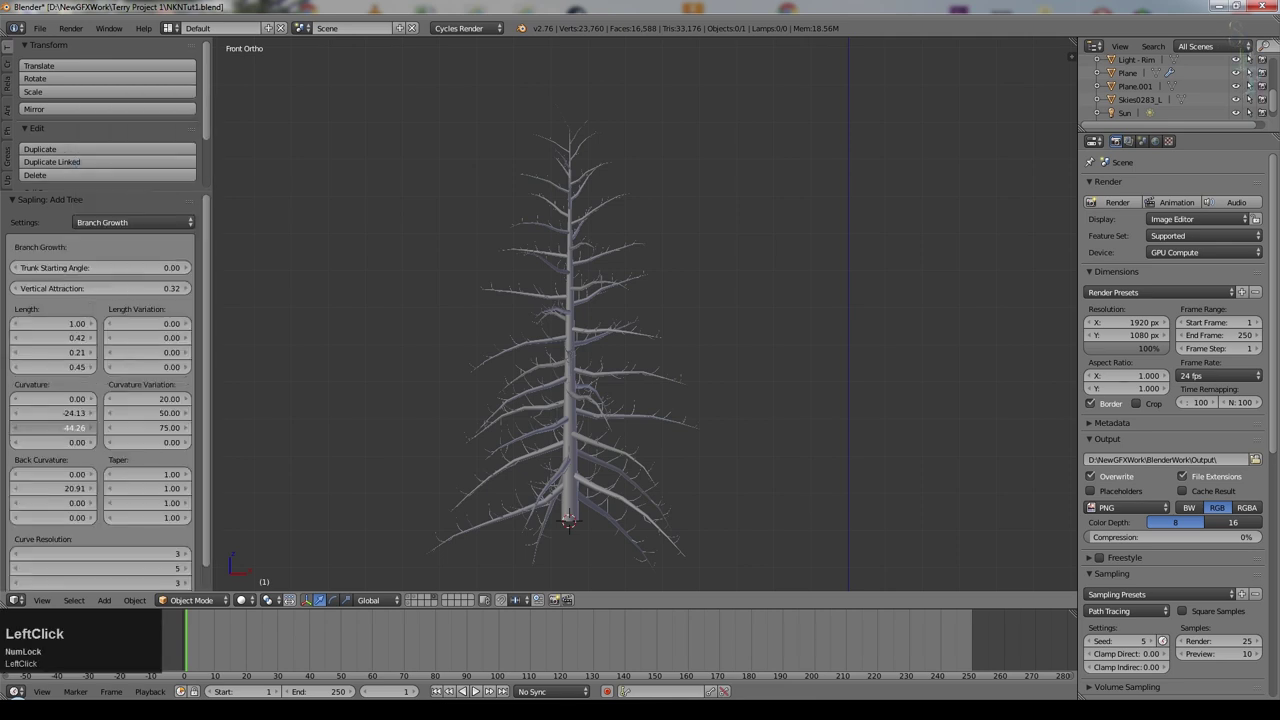
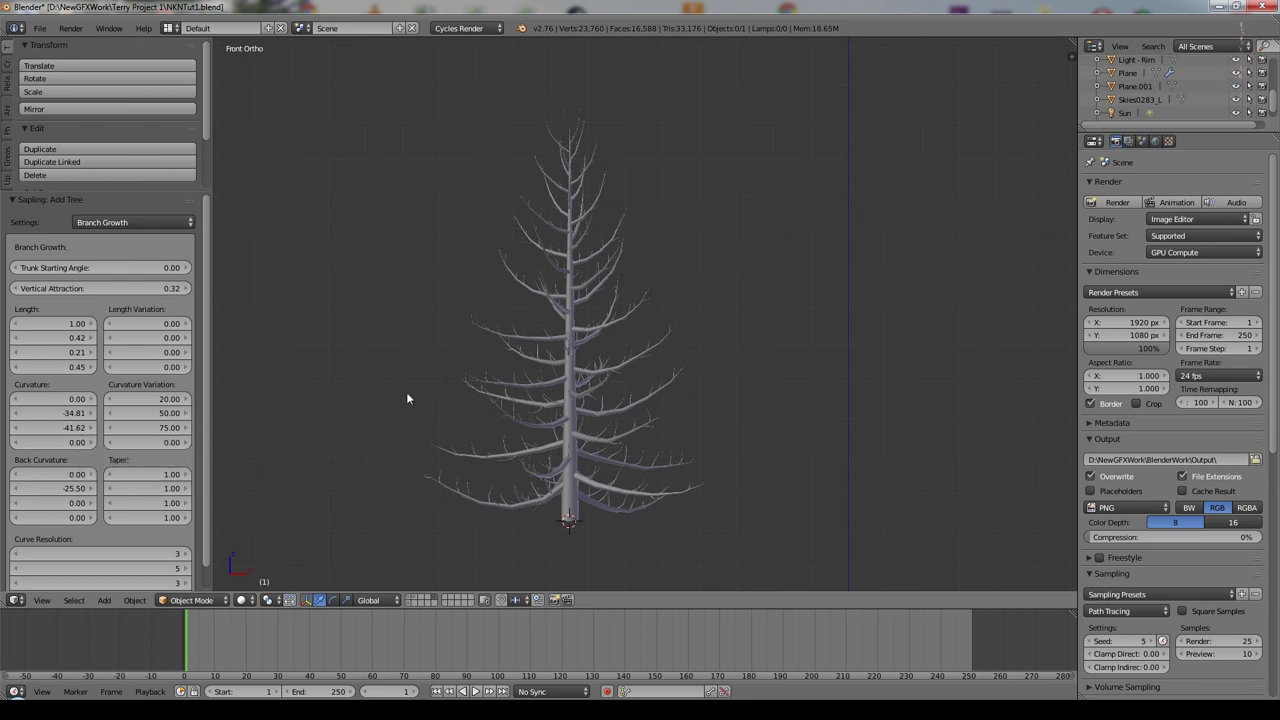
{"action": "scroll", "scroll_direction": "up", "scroll_amount": 3}
{"action": "scroll", "scroll_direction": "down", "scroll_amount": 3}
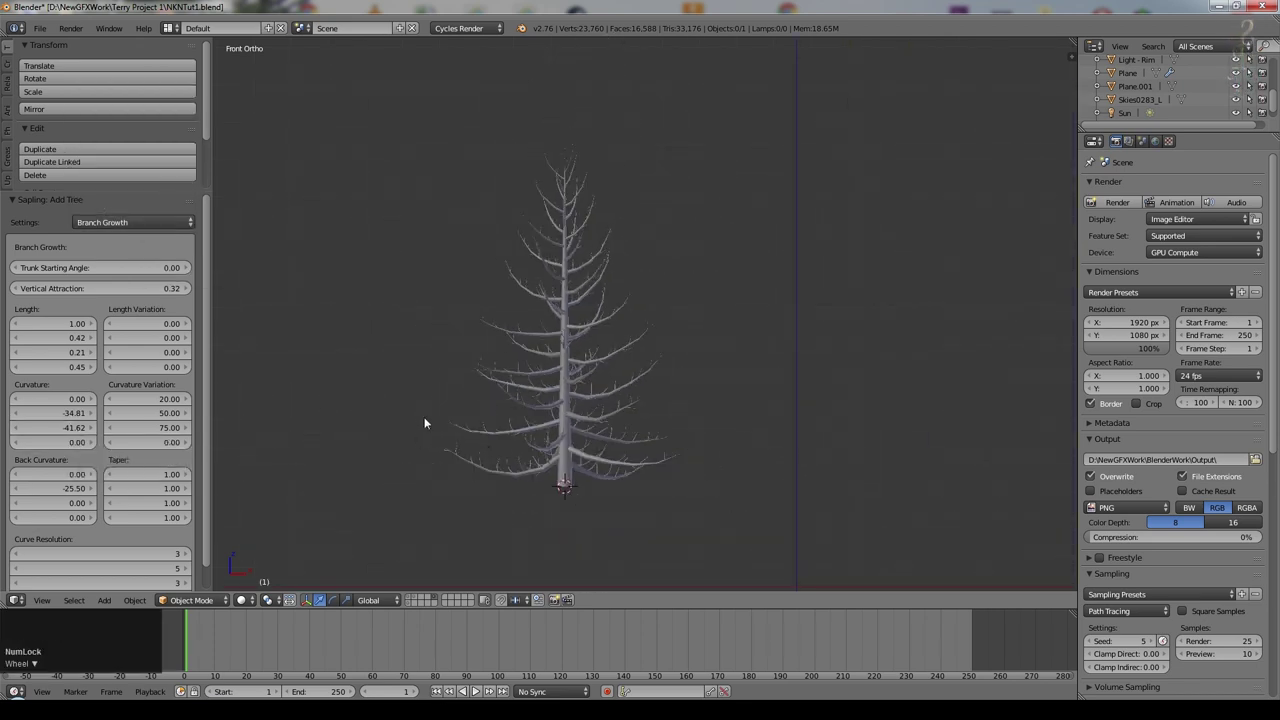
{"action": "middle_click", "coordinate": [442, 424]}
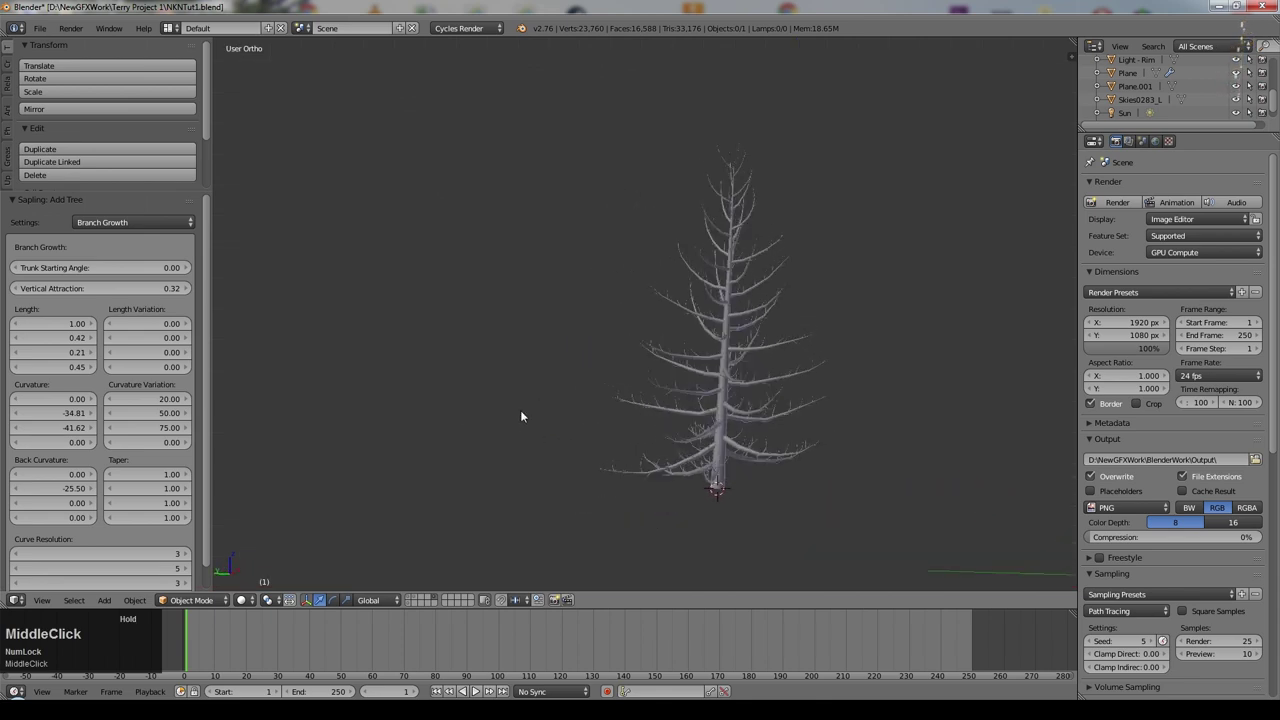
- In the Leaves settings, turn on Show Leaves and reduce the leaf scale
{"action": "left_click", "coordinate": [115, 122]}
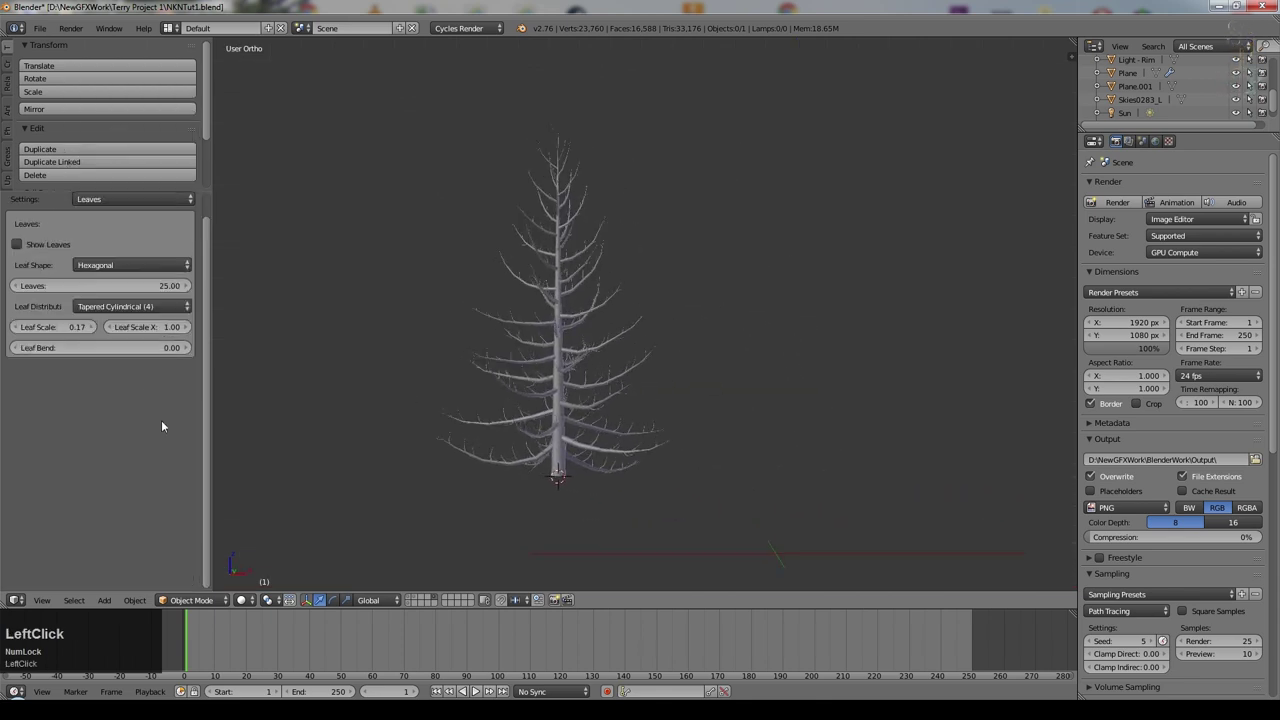
{"action": "scroll", "scroll_direction": "up", "scroll_amount": 3}
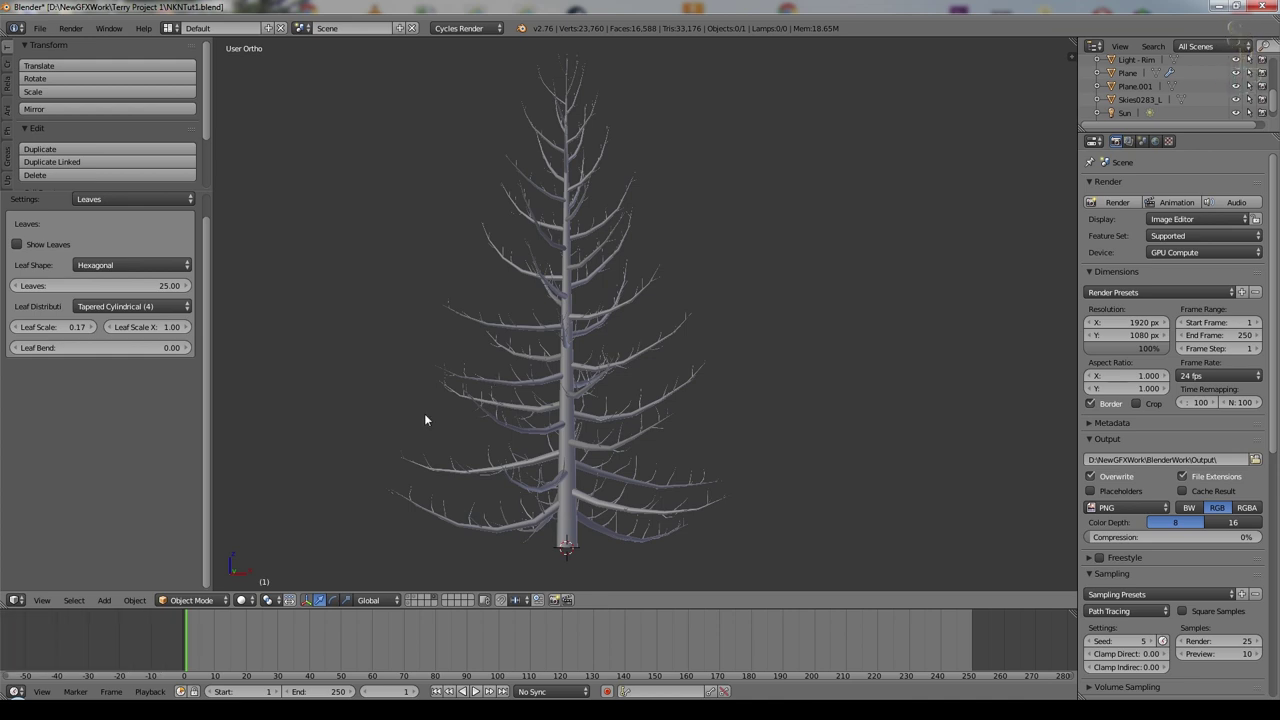
{"action": "scroll", "scroll_direction": "up", "scroll_amount": 3}
{"action": "left_click", "coordinate": [151, 268]}
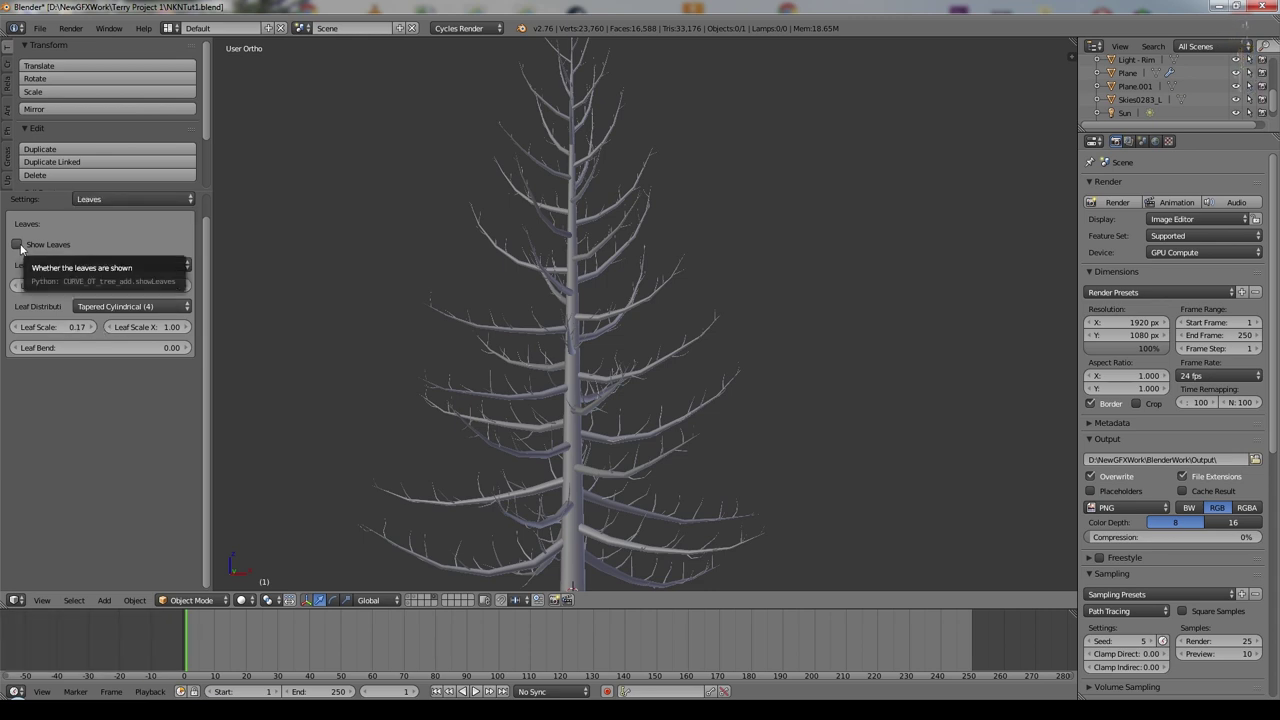
{"action": "left_click", "coordinate": [25, 247]}
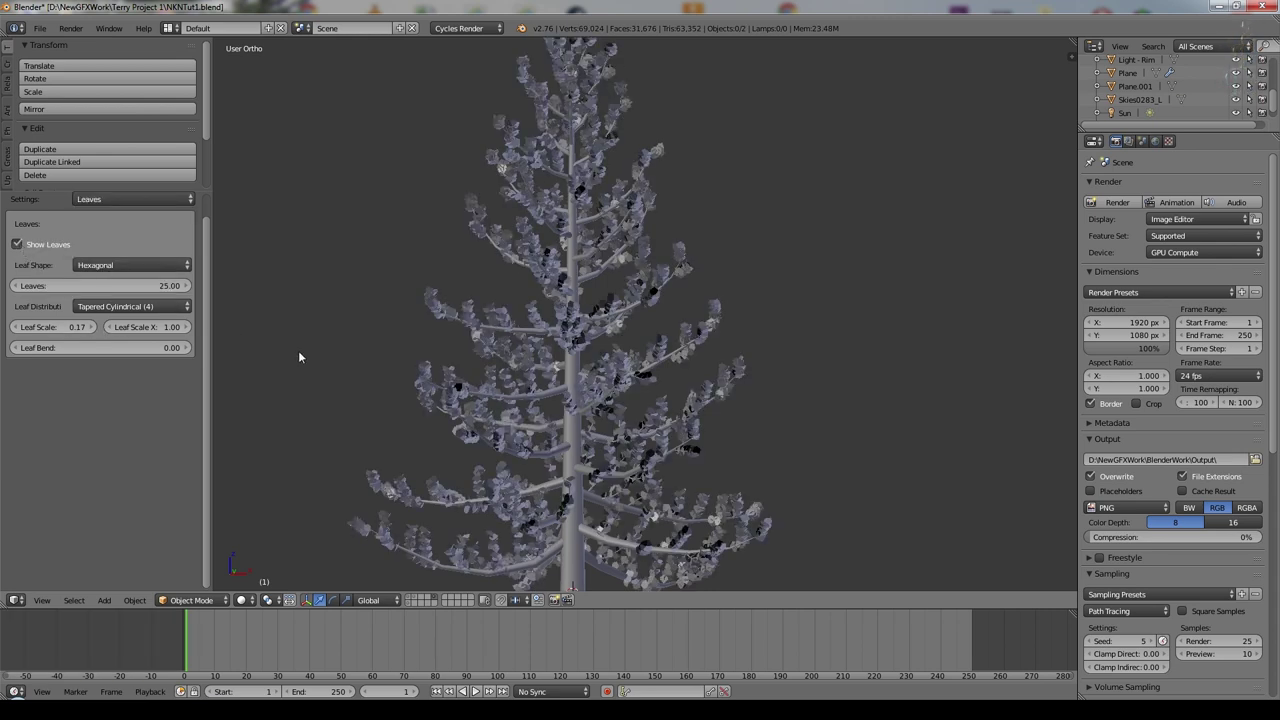
{"action": "scroll", "scroll_direction": "up", "scroll_amount": 3}
{"action": "left_click", "coordinate": [367, 366]}
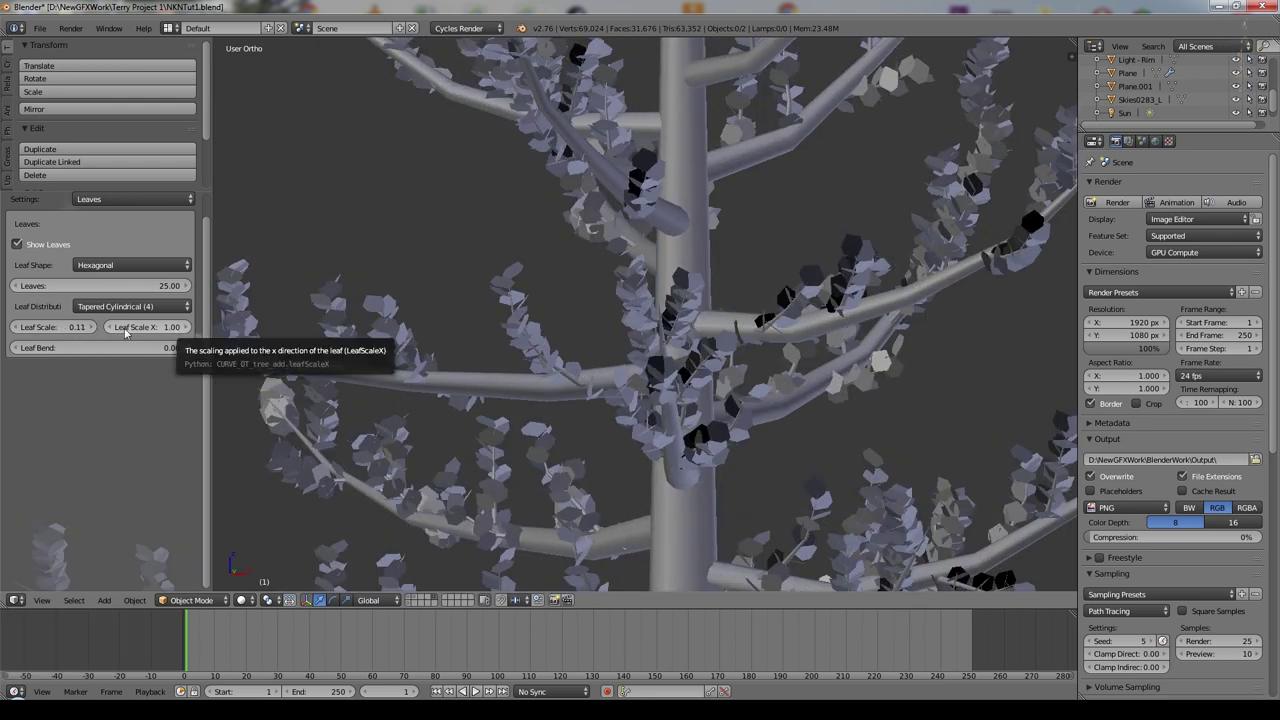
- Narrow the leaf width to 0.25 for needle-like leaves
{"action": "left_click", "coordinate": [114, 329]}
{"action": "key", "text": "KP_Decimal"}
{"action": "key", "text": "KP_2"}
{"action": "key", "text": "KP_5"}
{"action": "key", "text": "KP_Enter"}
{"action": "left_click", "coordinate": [115, 329]}
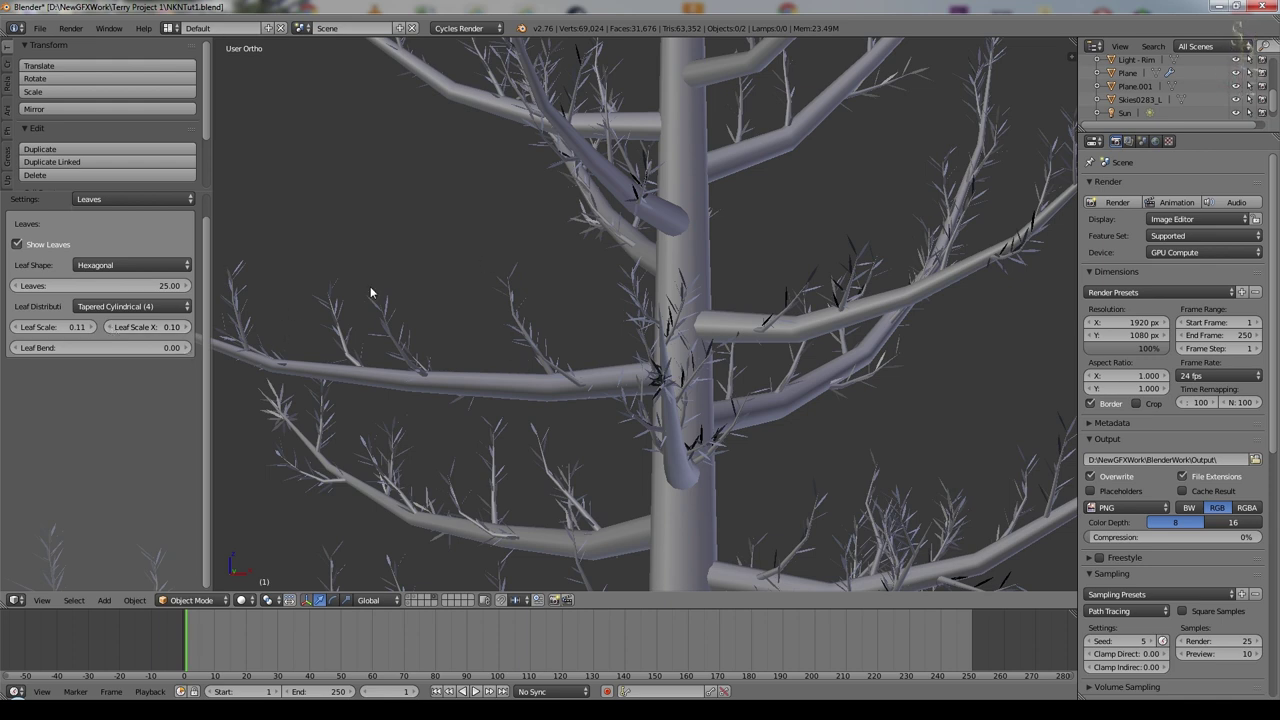
{"action": "scroll", "scroll_direction": "up", "scroll_amount": 3}
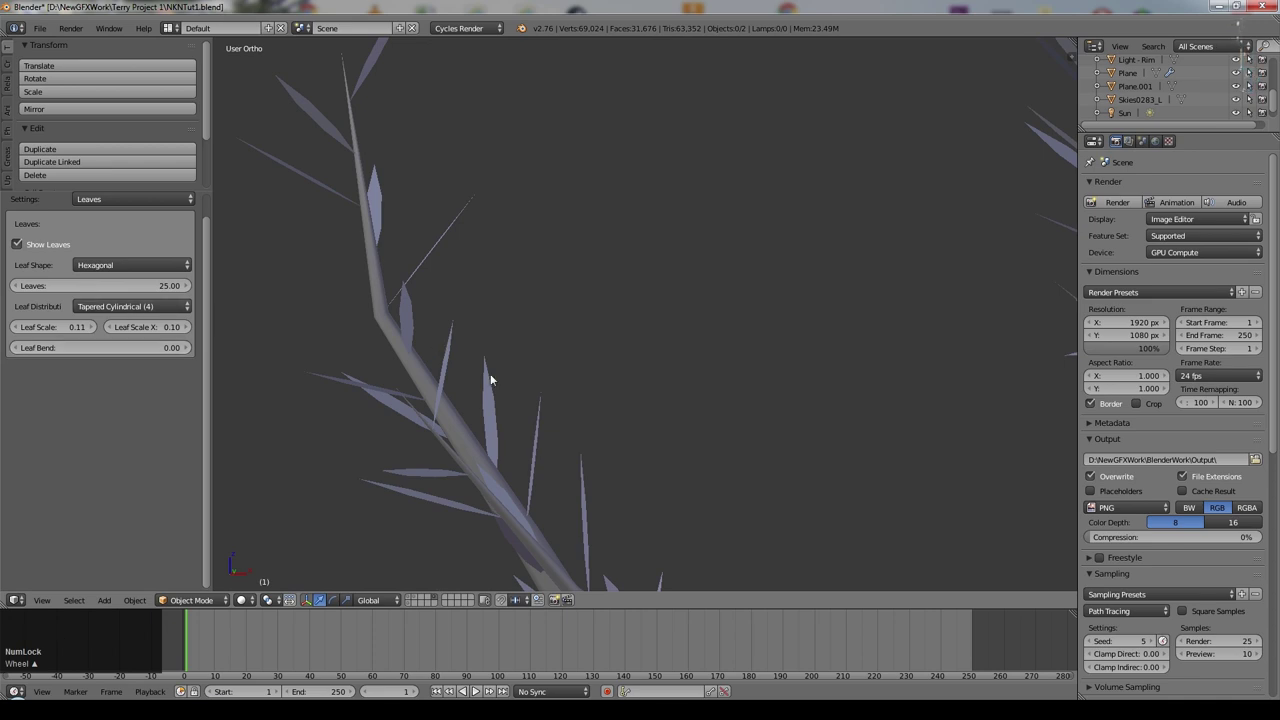
{"action": "scroll", "scroll_direction": "down", "scroll_amount": 3}
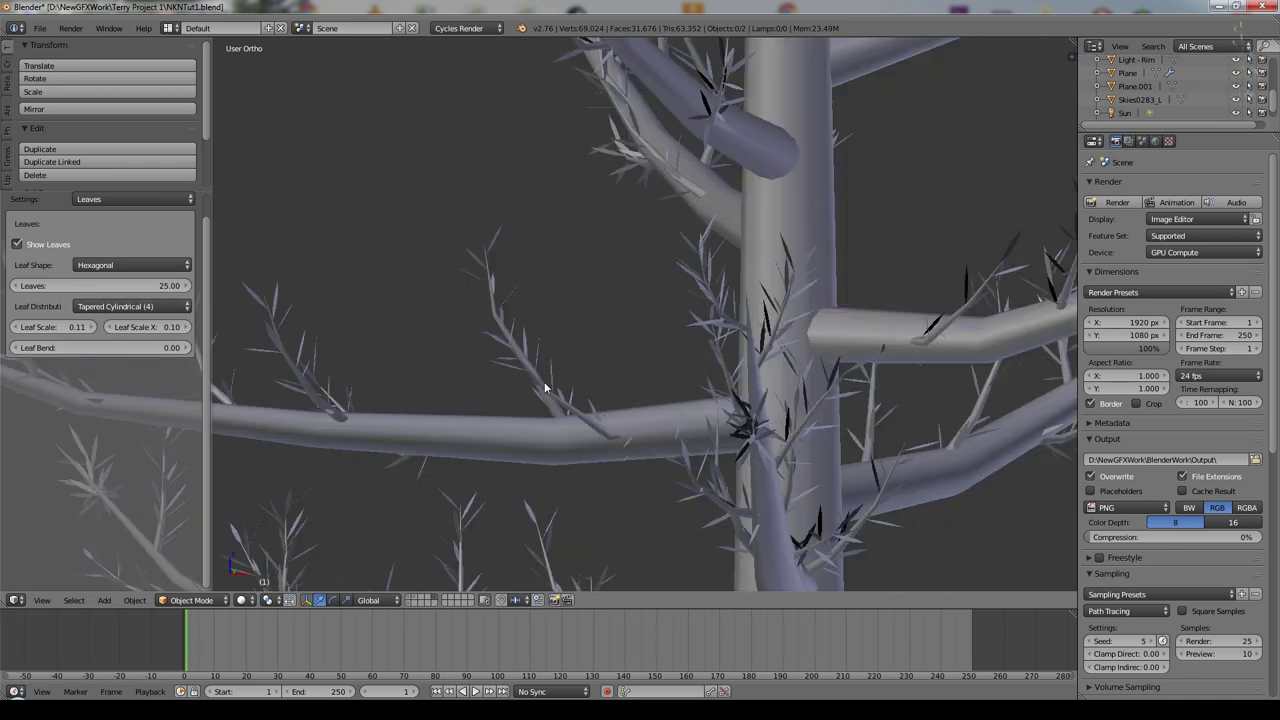
{"action": "scroll", "scroll_direction": "up", "scroll_amount": 3}
- Change Leaf Shape from Hexagonal to Rectangular and inspect the branches up close
{"action": "left_click", "coordinate": [123, 266]}
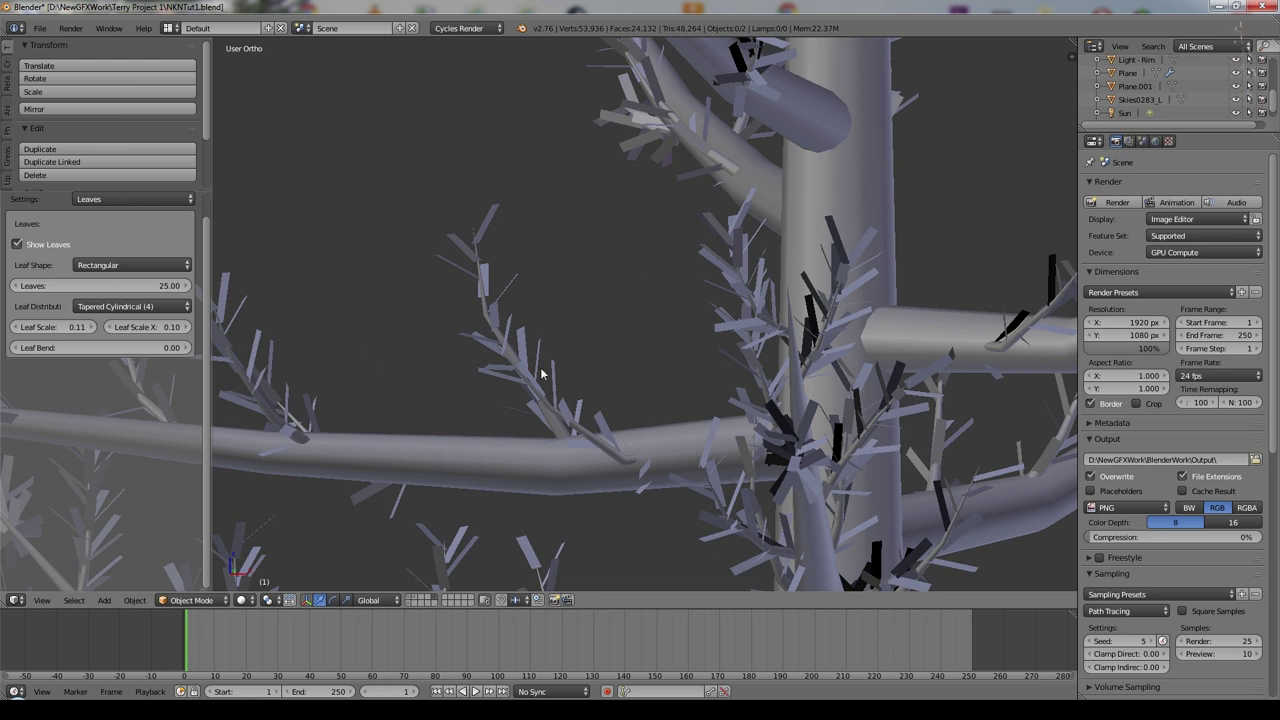
{"action": "scroll", "scroll_direction": "up", "scroll_amount": 3}
{"action": "scroll", "scroll_direction": "down", "scroll_amount": 3}
{"action": "scroll", "scroll_direction": "up", "scroll_amount": 3}
{"action": "scroll", "scroll_direction": "down", "scroll_amount": 3}
{"action": "scroll", "scroll_direction": "up", "scroll_amount": 3}
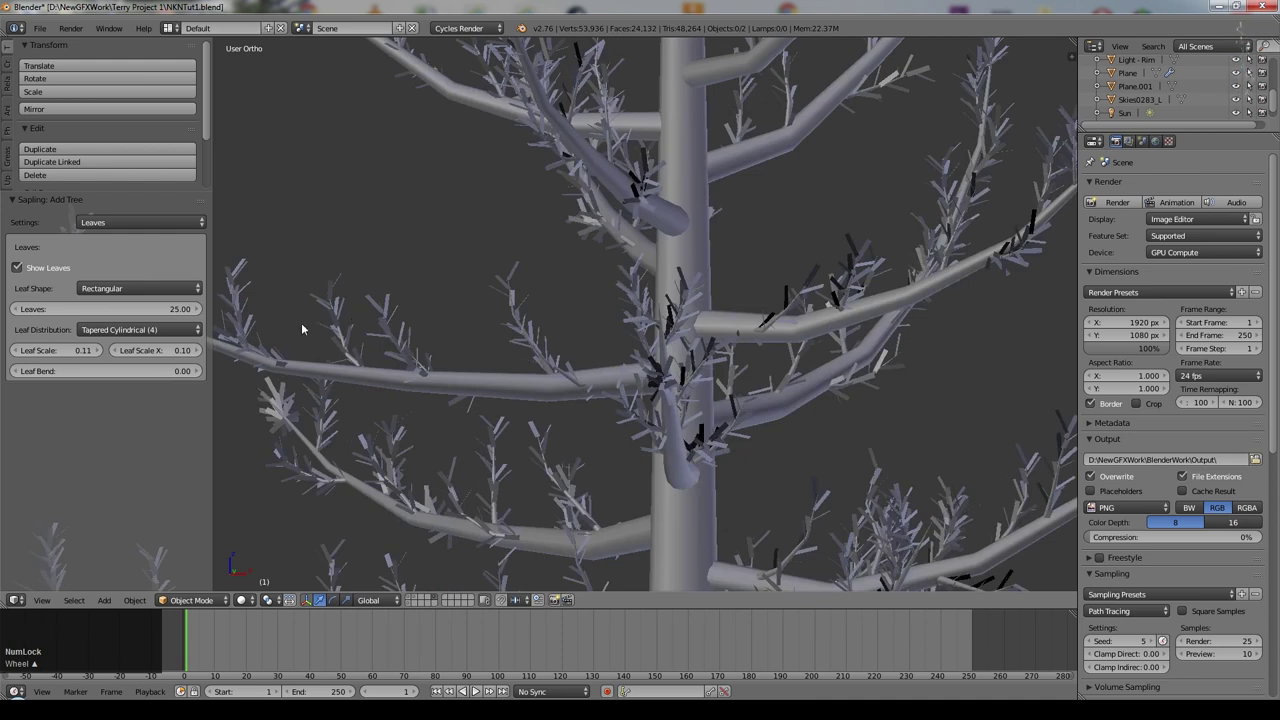
- Set Leaf Distribution to Tend Flame with 50 leaves, Leaf Scale 0.25 and Leaf Scale X 0.03
{"action": "left_click", "coordinate": [140, 224]}
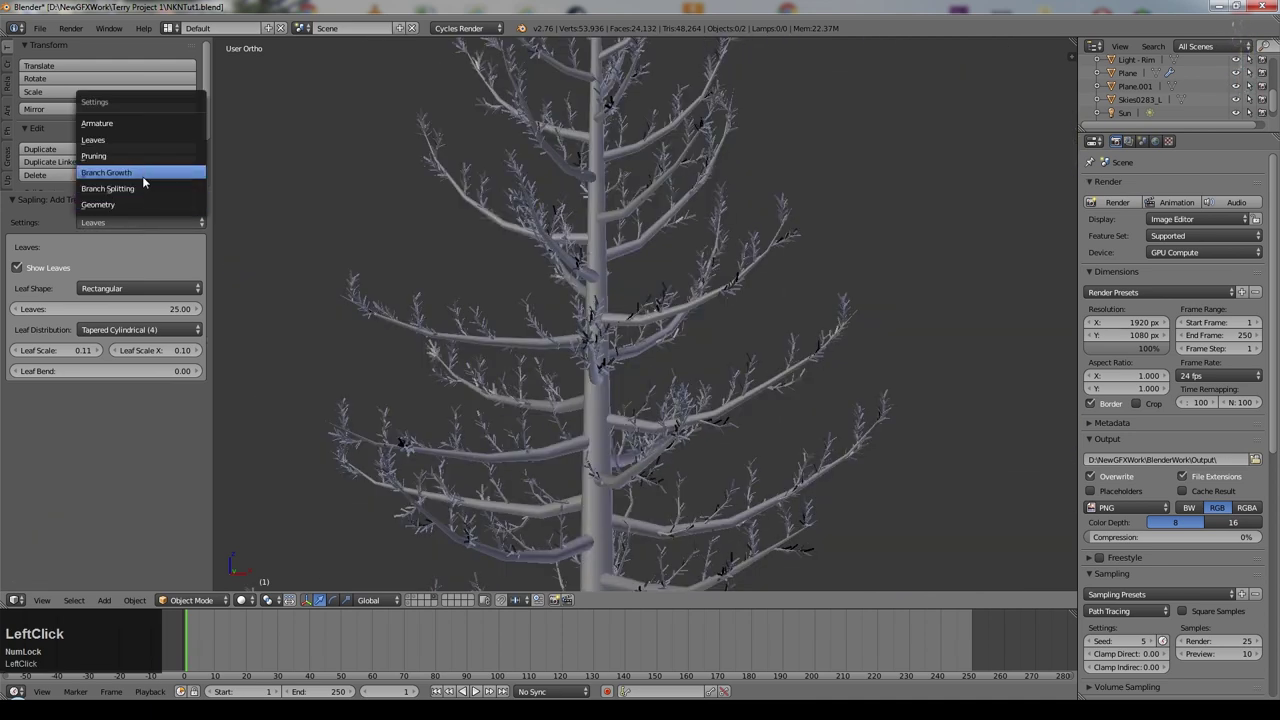
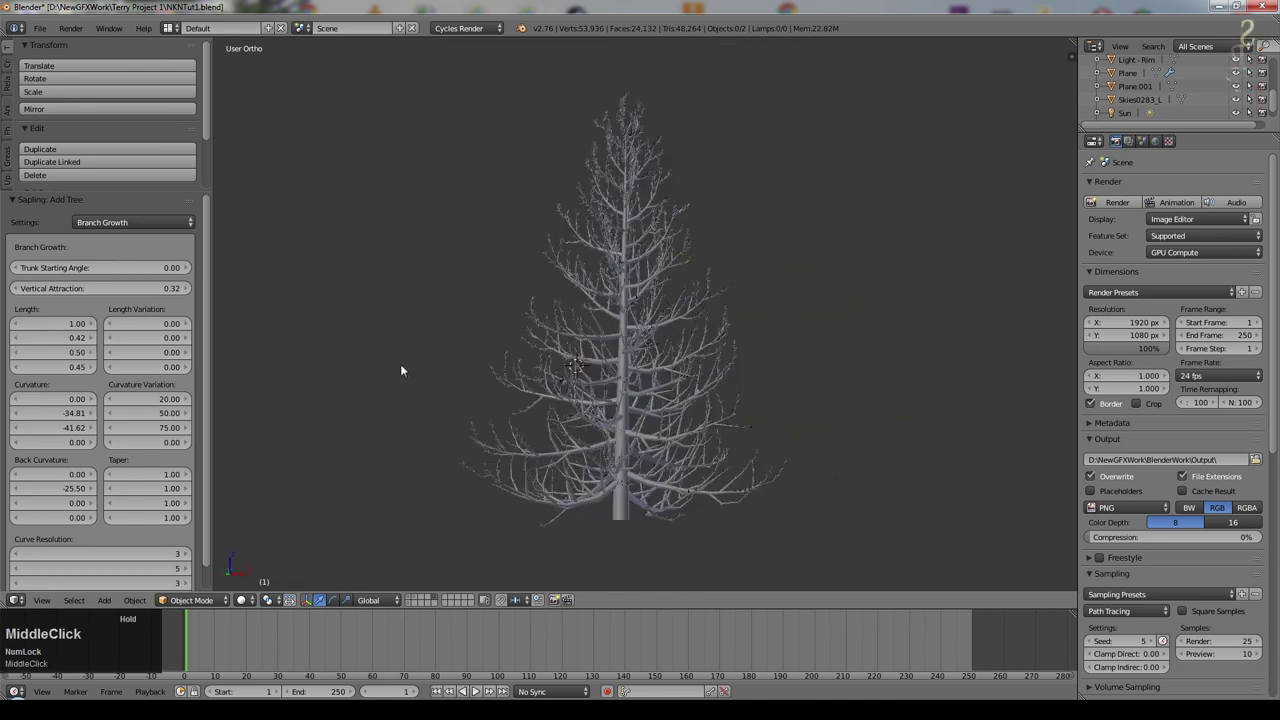
{"action": "scroll", "scroll_direction": "up", "scroll_amount": 3}
{"action": "middle_click", "coordinate": [99, 297]}
{"action": "left_click", "coordinate": [118, 228]}
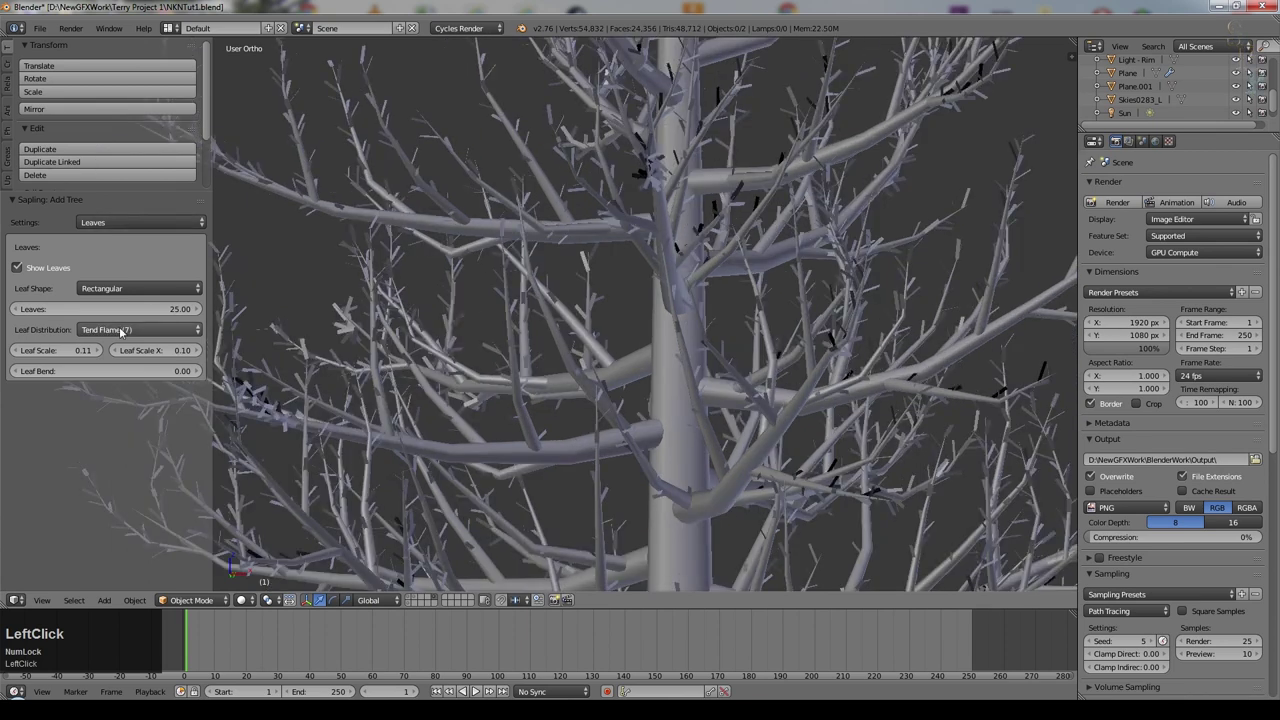
{"action": "left_click", "coordinate": [94, 313]}
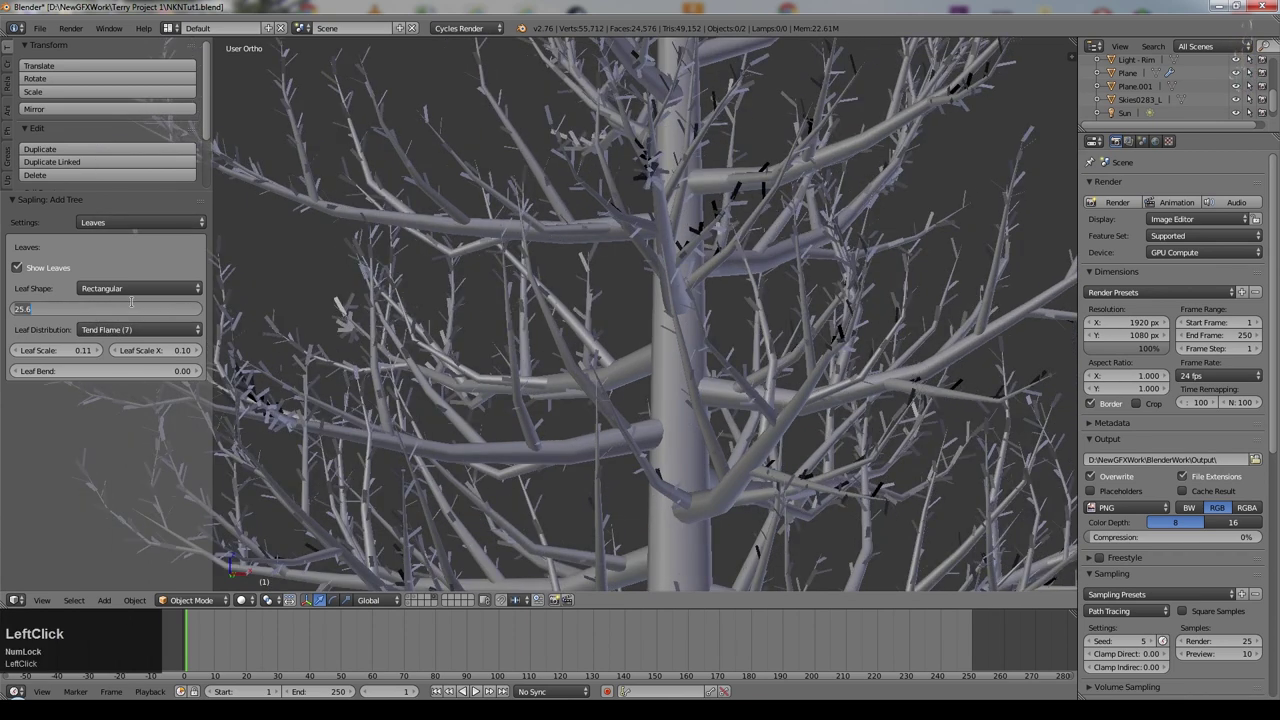
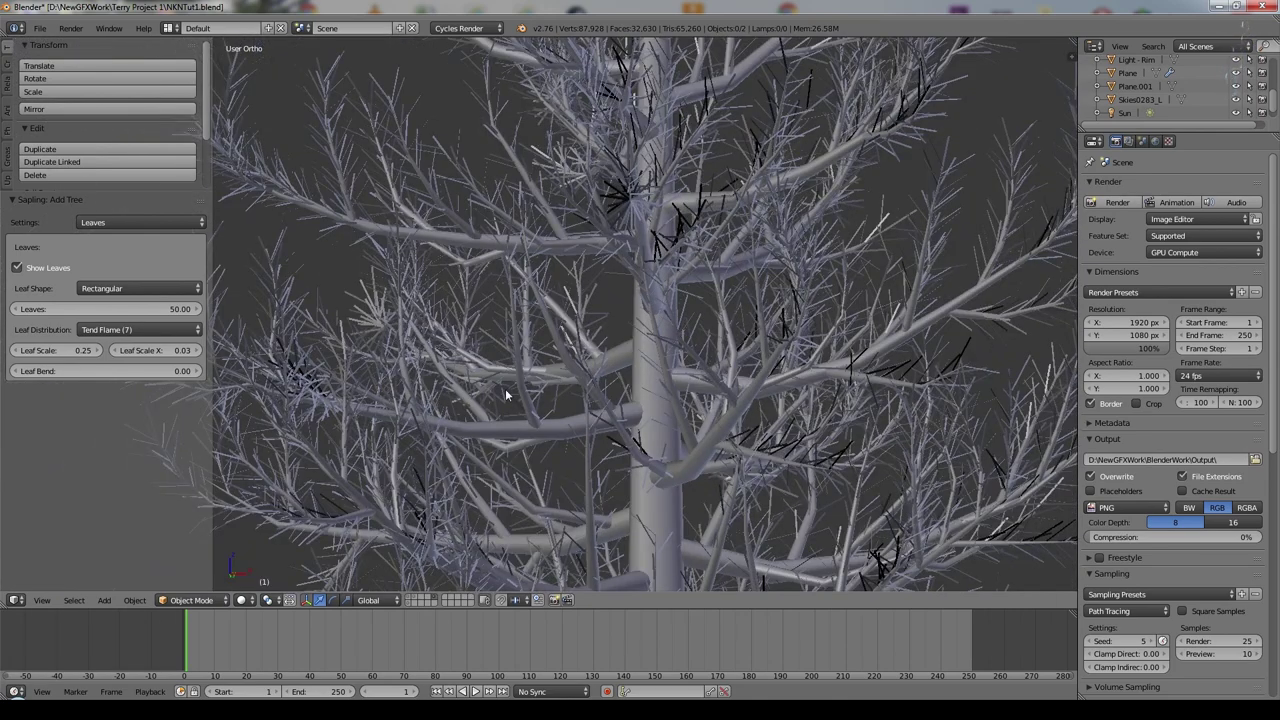
{"action": "scroll", "scroll_direction": "down", "scroll_amount": 3}
{"action": "scroll", "scroll_direction": "up", "scroll_amount": 3}
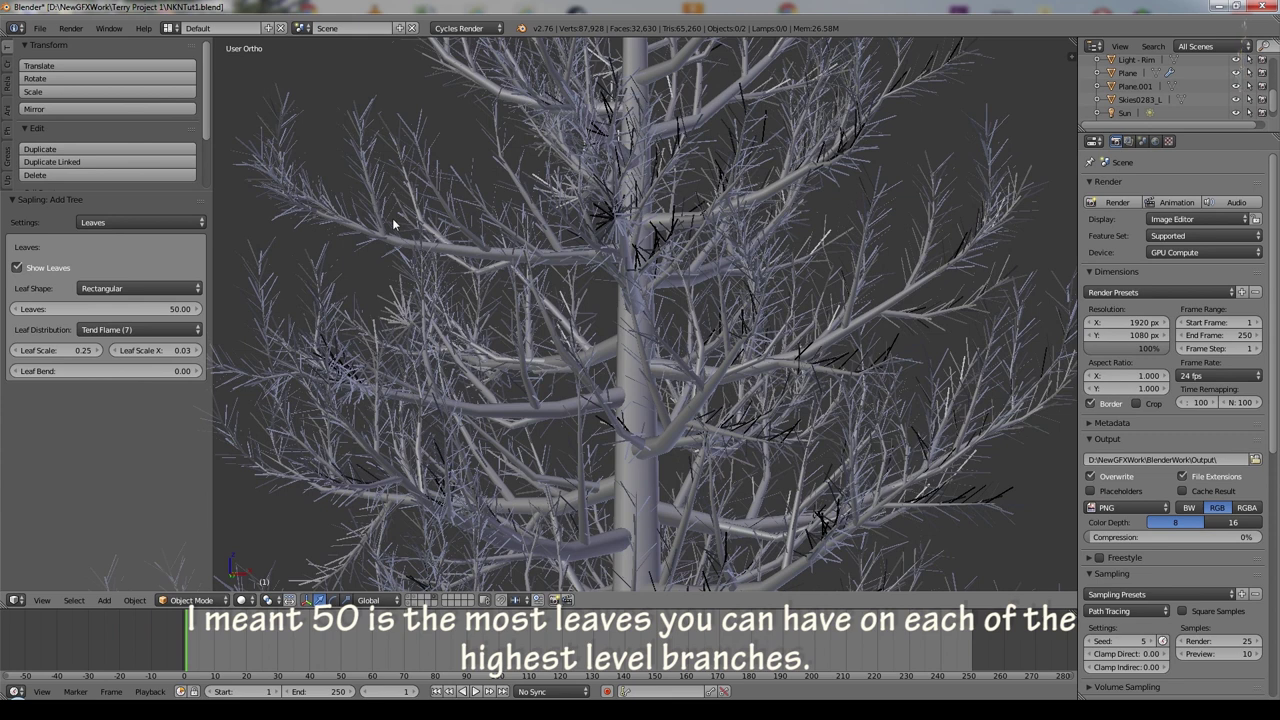
- Open the tree setting categories to reach Branch Splitting and Geometry
{"action": "left_click", "coordinate": [125, 224]}
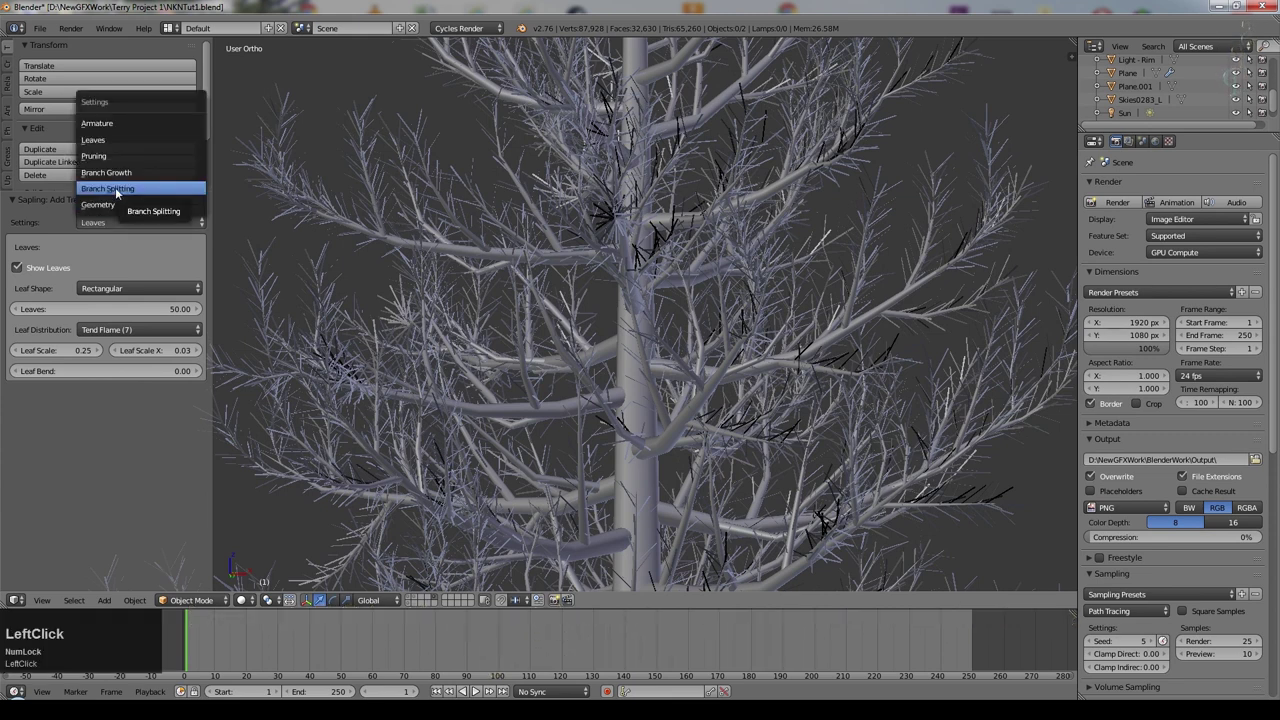
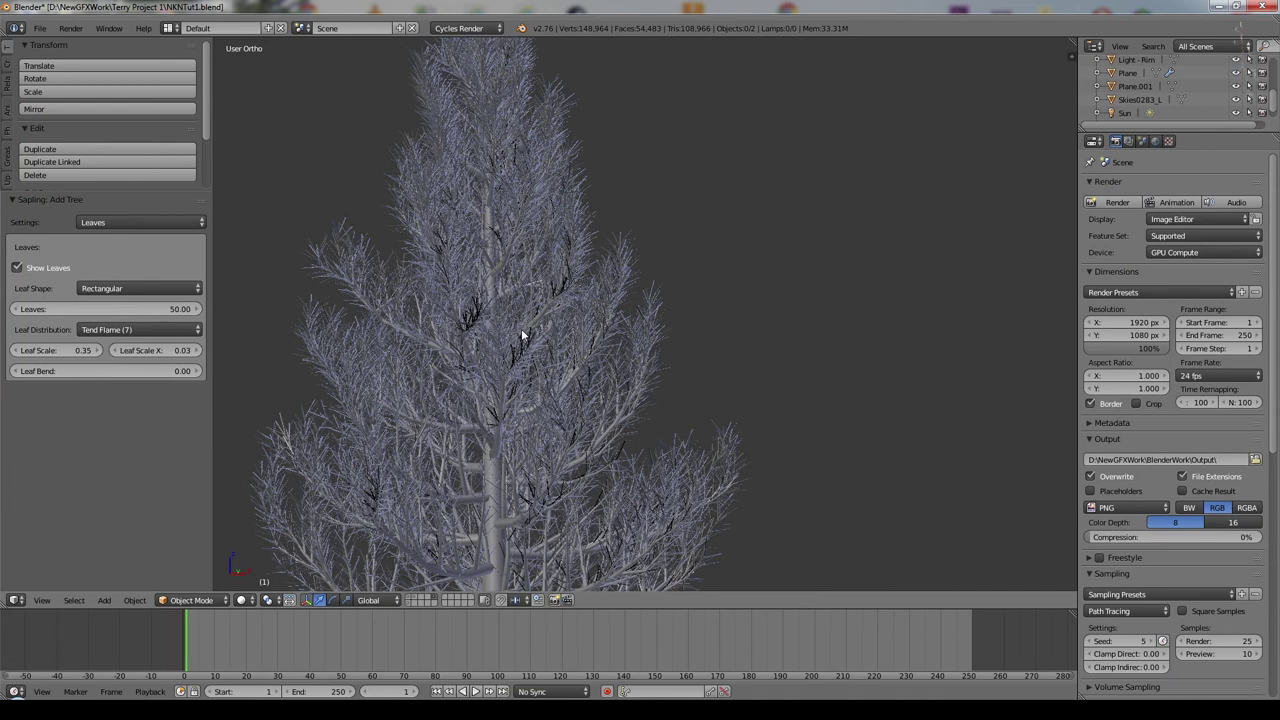
- Export the pine tree's Sapling settings as a preset named Pine1
{"action": "left_click", "coordinate": [169, 219]}
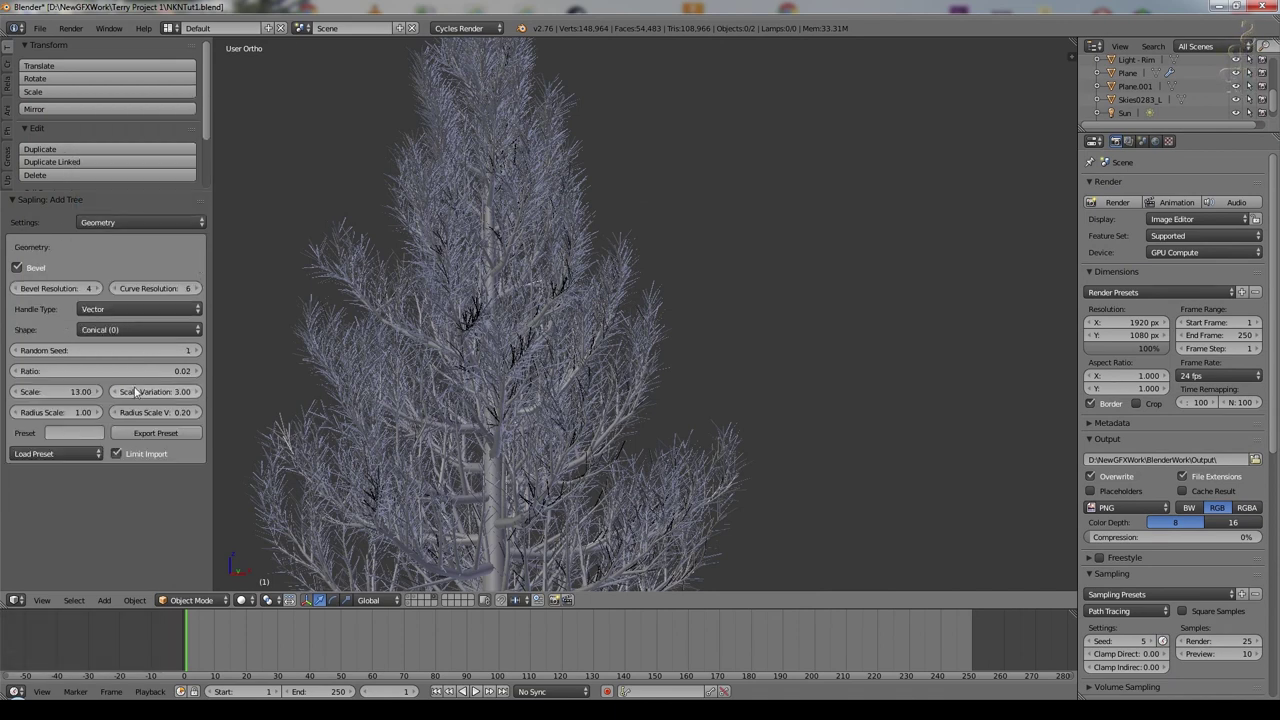
{"action": "left_click", "coordinate": [87, 433]}
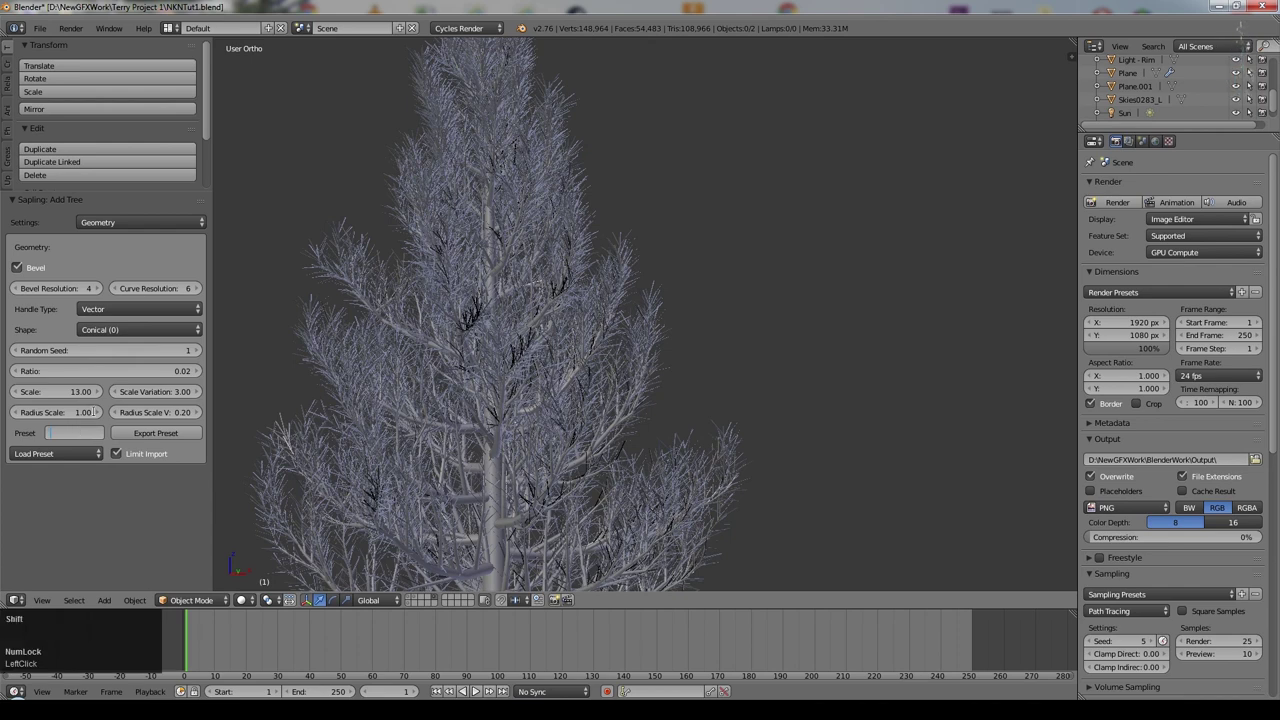
{"action": "key", "text": "shift+p"}
{"action": "type", "text": "ine1"}
{"action": "left_click", "coordinate": [162, 431]}
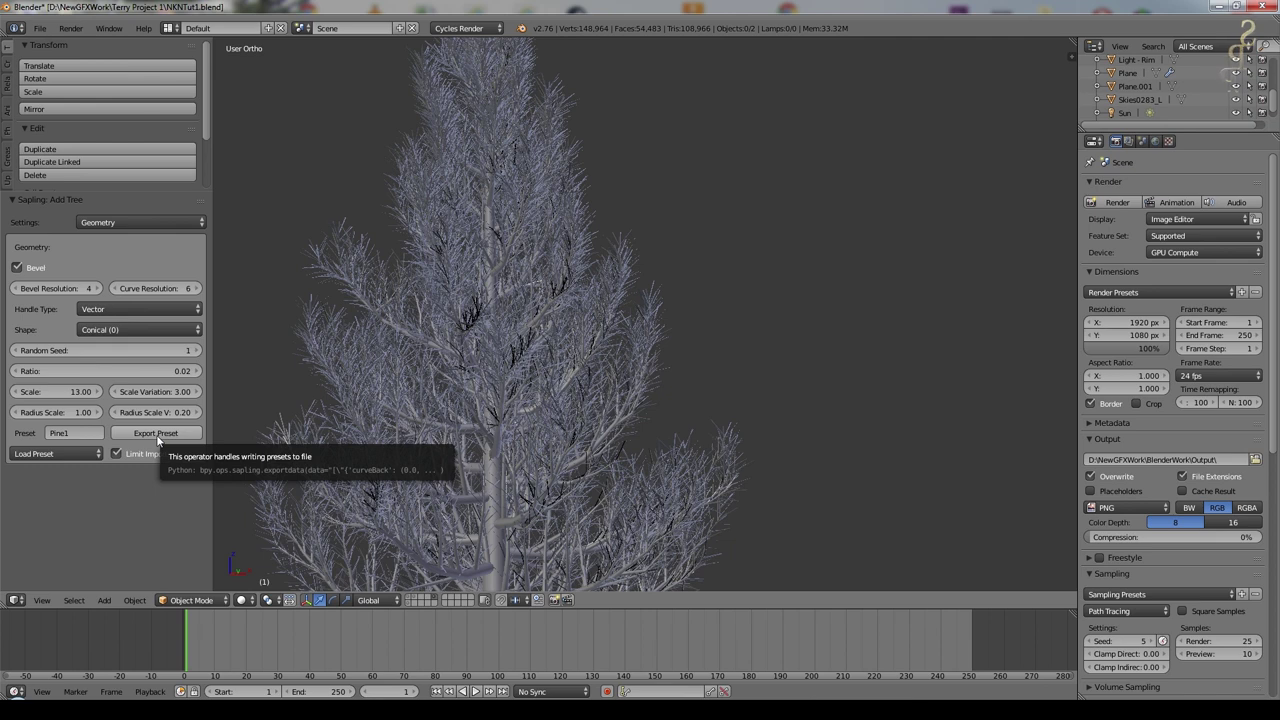
{"action": "left_click", "coordinate": [162, 437]}
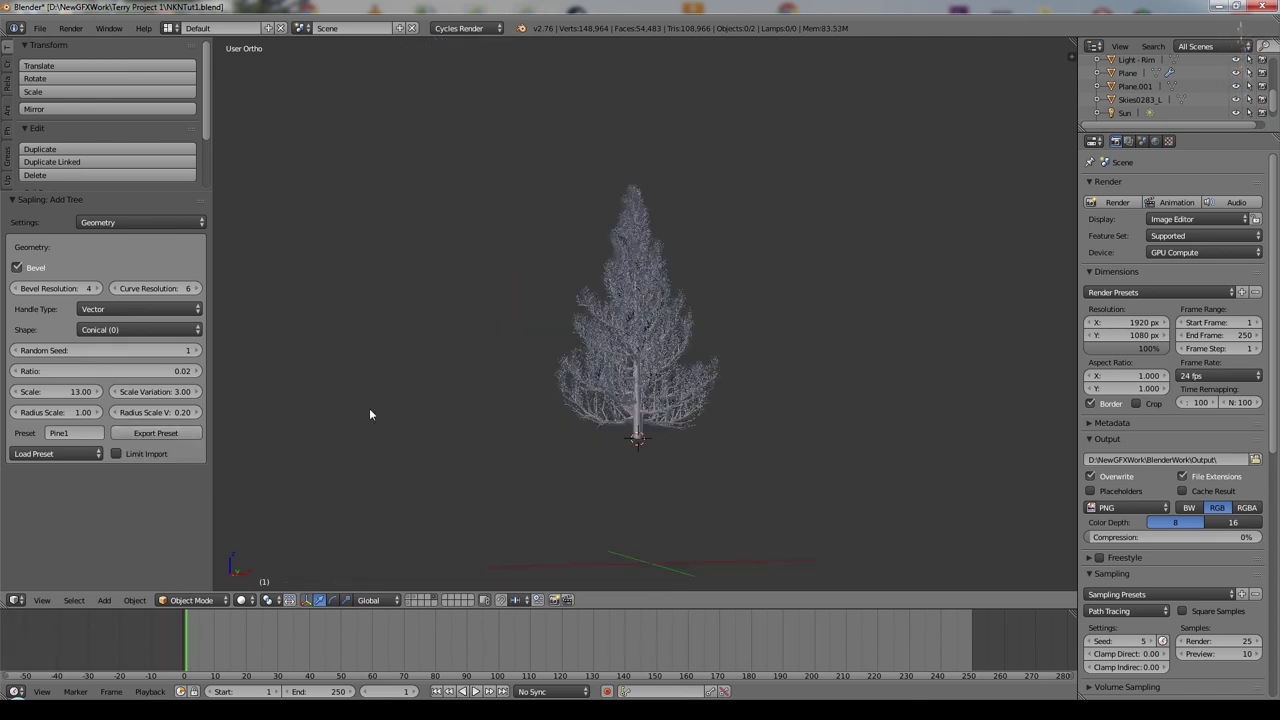
- Move the finished pine tree off to the right in the scene
{"action": "right_click", "coordinate": [642, 421]}
{"action": "key", "text": "g"}
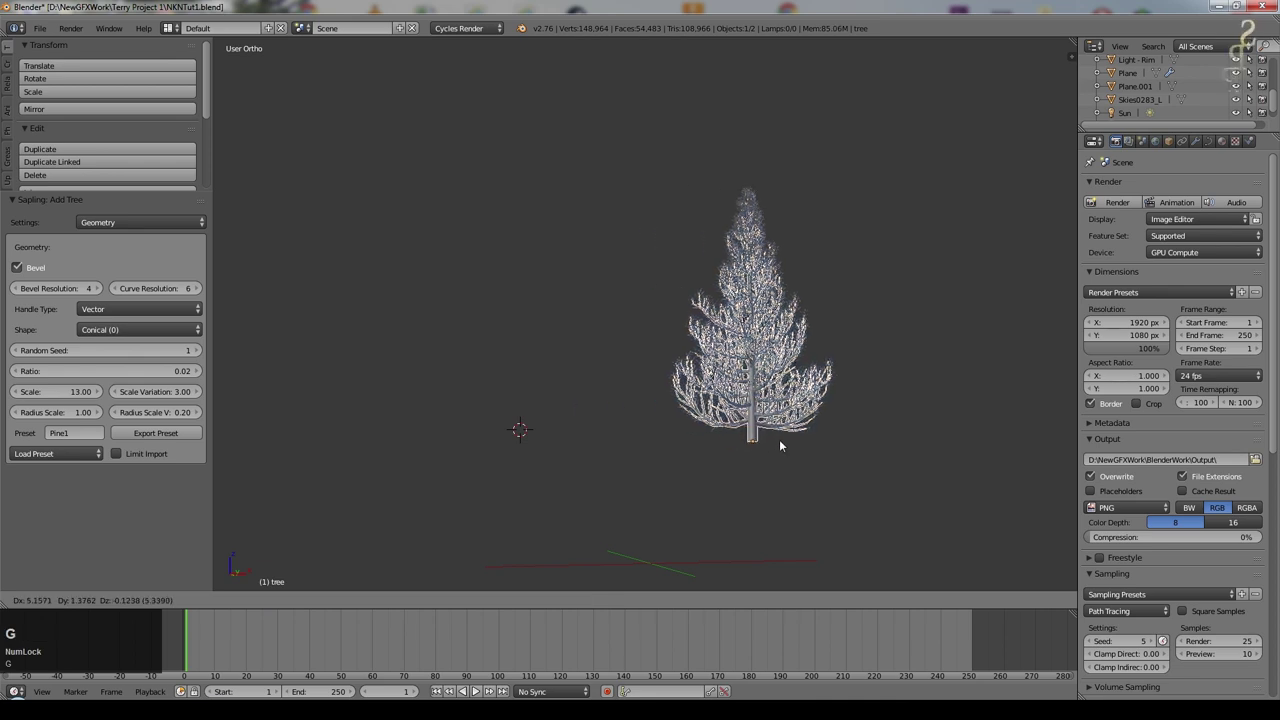
{"action": "left_click", "coordinate": [782, 442]}
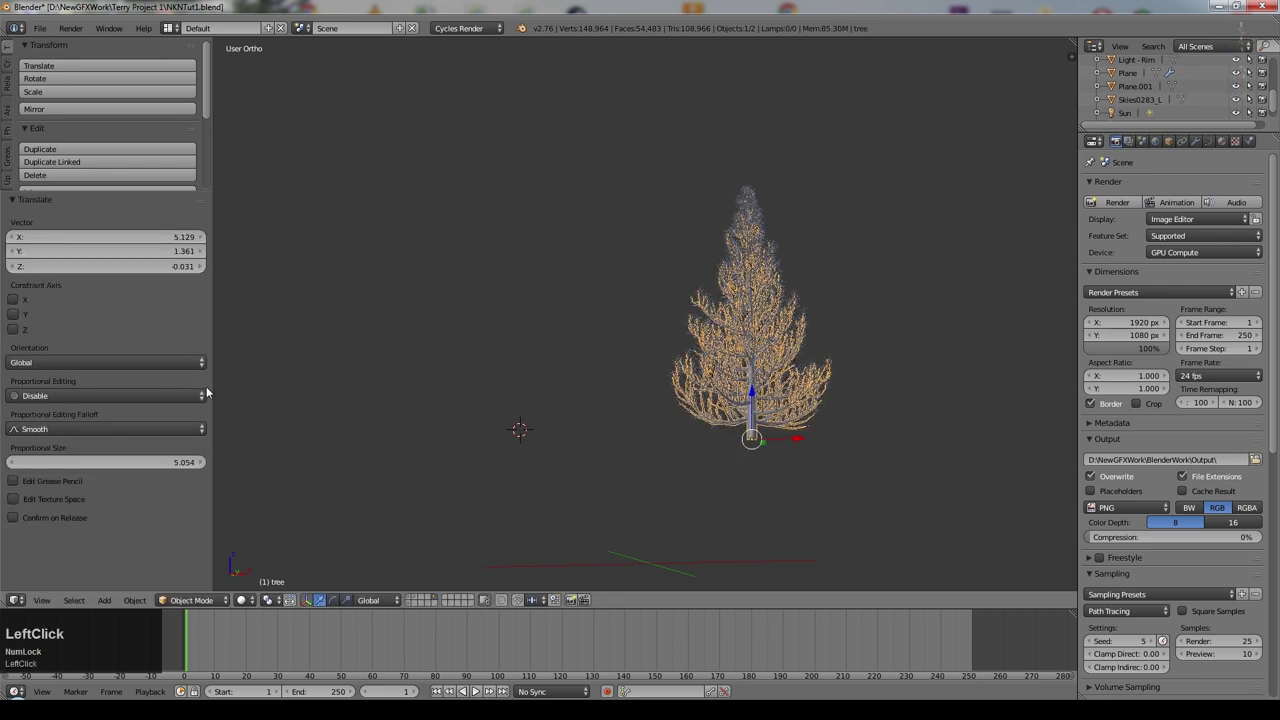
- Add a second Sapling tree at the cursor and load the Pine1 preset onto it
{"action": "left_click", "coordinate": [504, 436]}
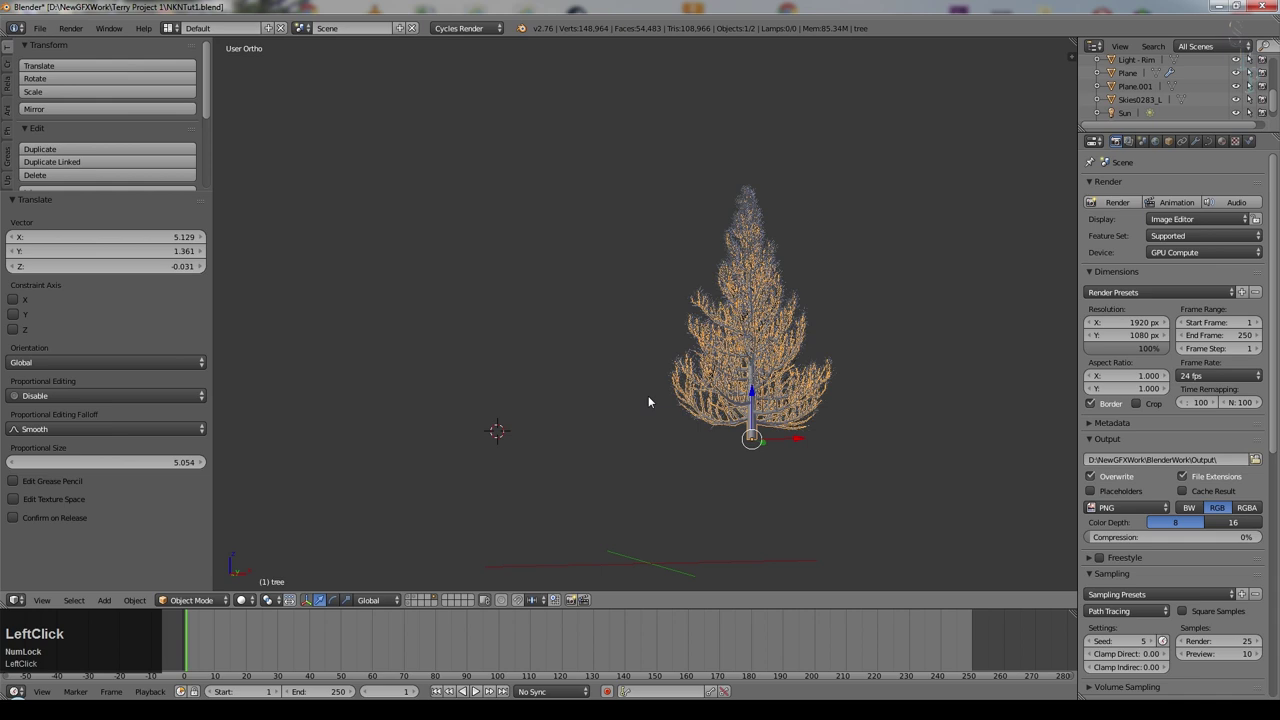
{"action": "key", "text": "shift+a"}
{"action": "left_click", "coordinate": [461, 486]}
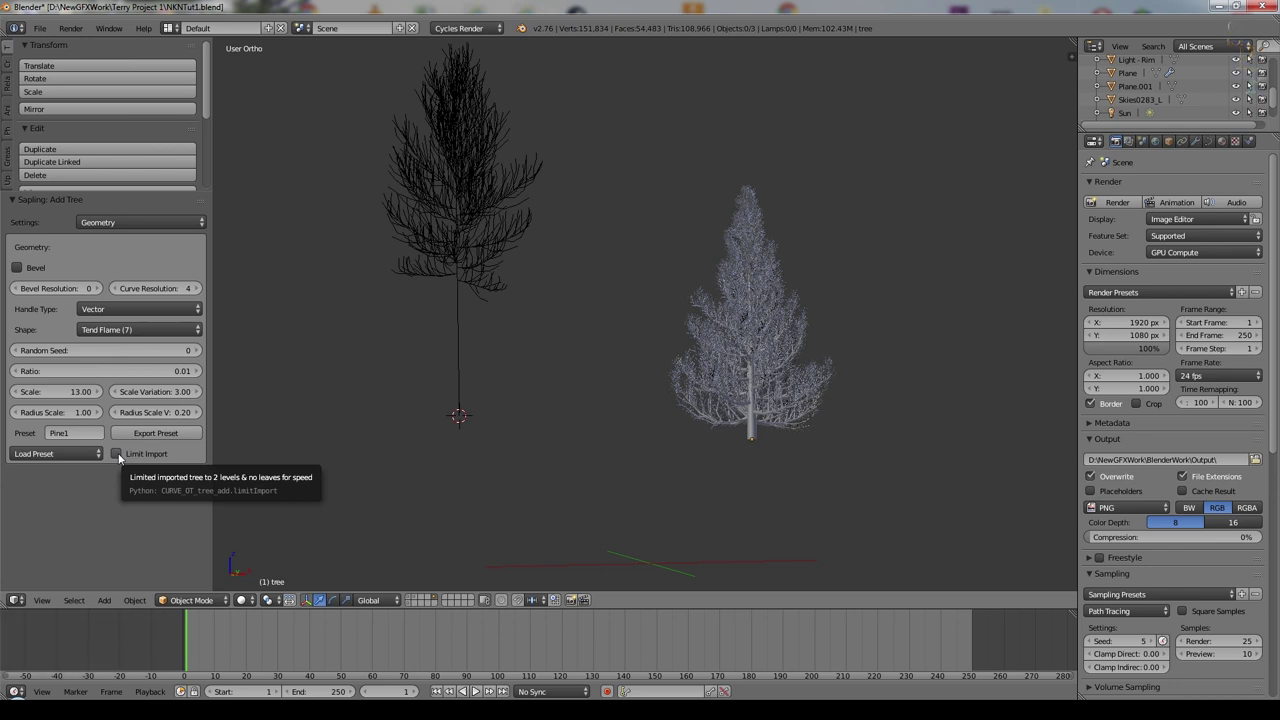
{"action": "left_click", "coordinate": [82, 451]}
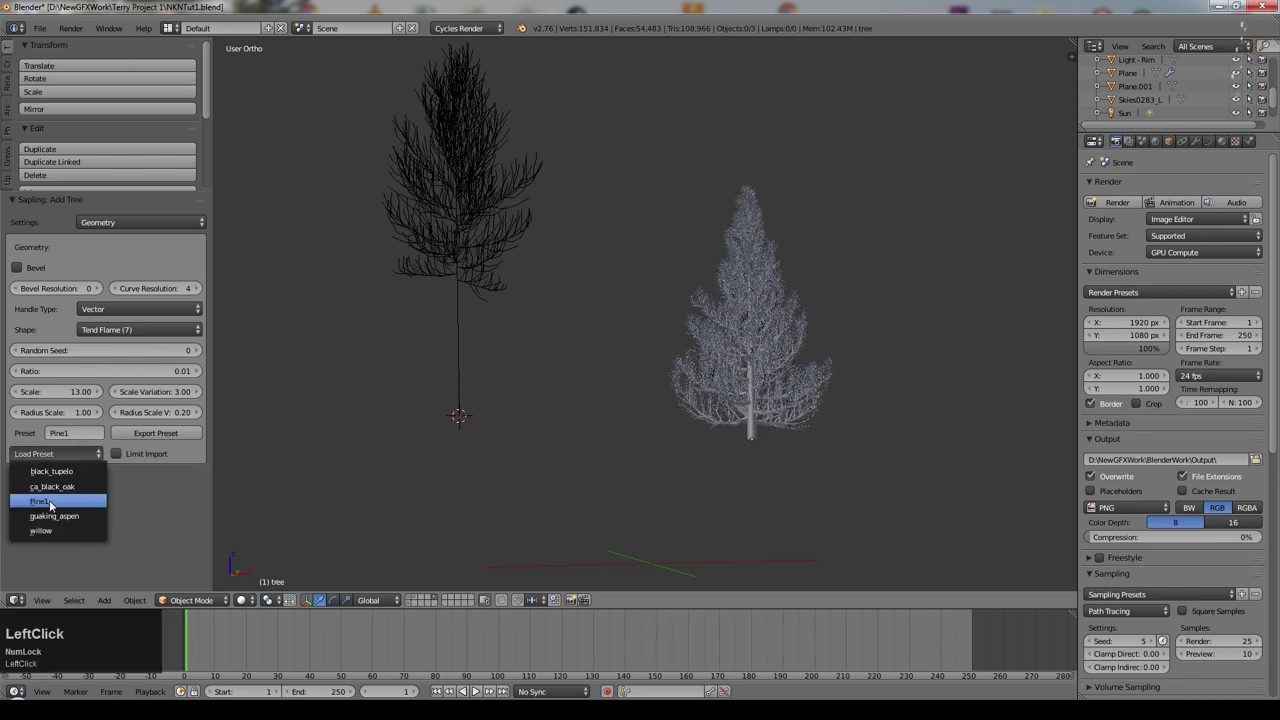
{"action": "scroll", "scroll_direction": "up", "scroll_amount": 3}
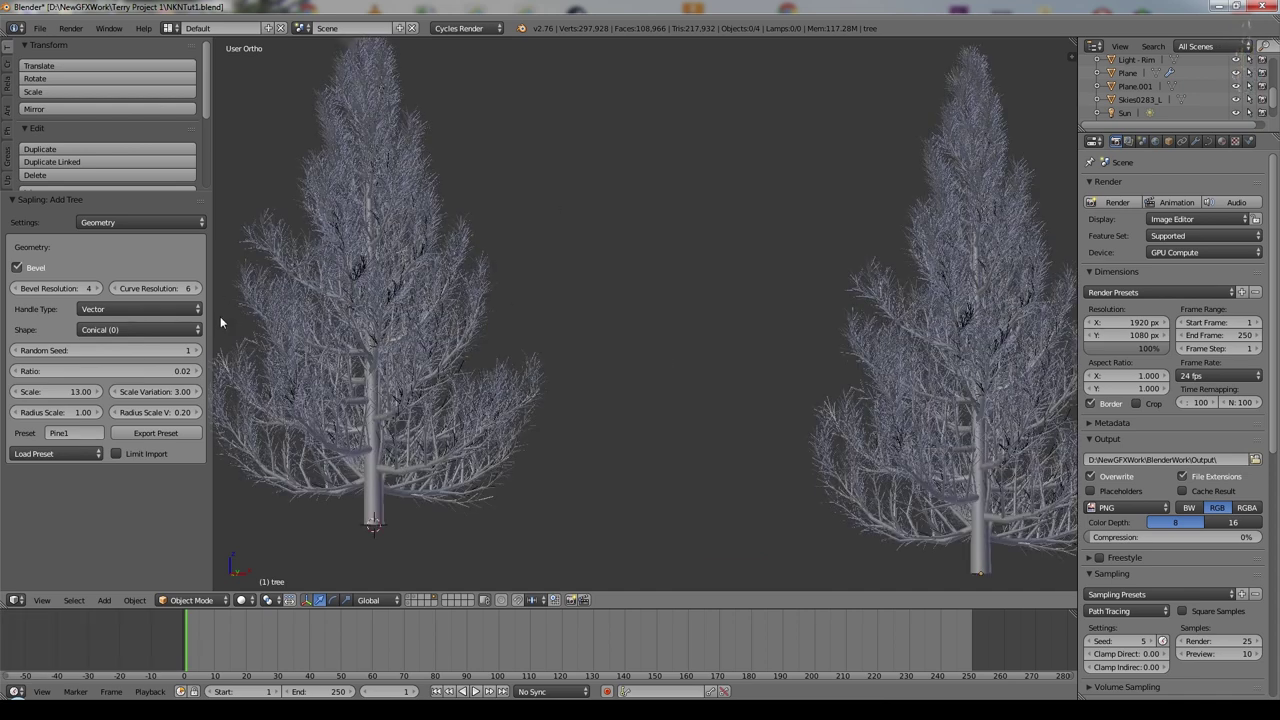
{"action": "left_click", "coordinate": [200, 352]}
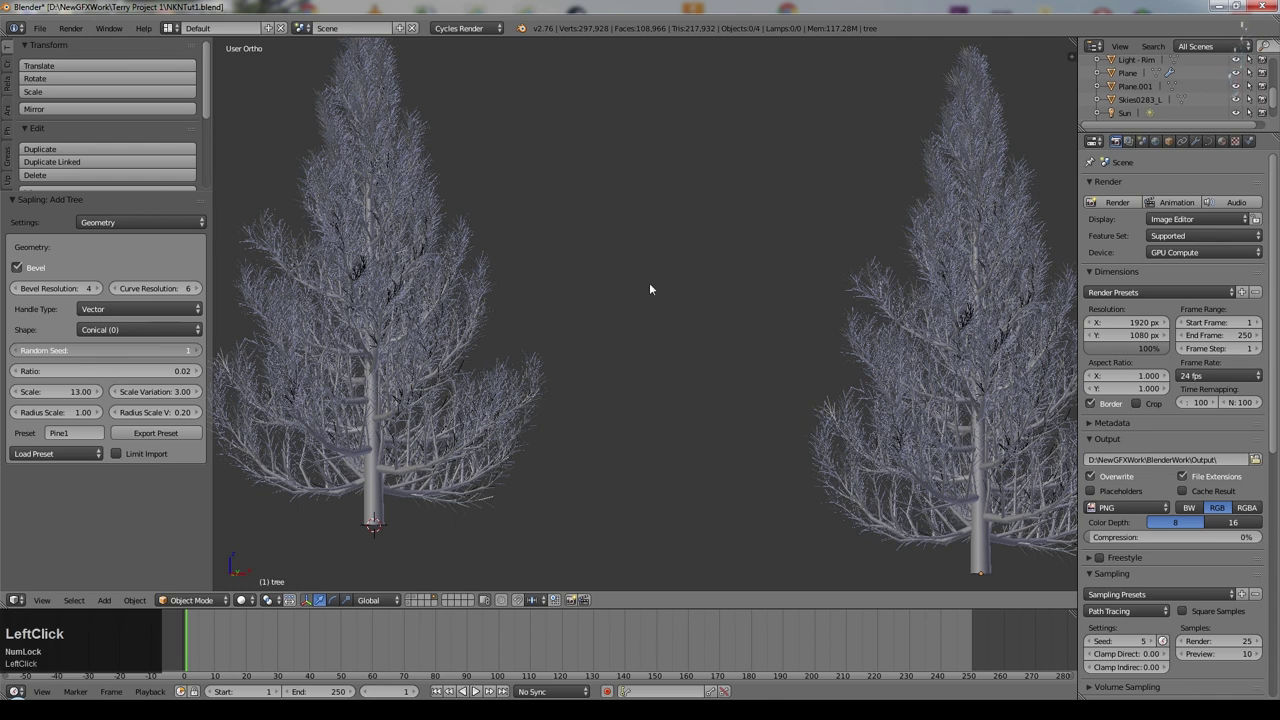
- Raise the new pine's random seed to 5 and mark a spot right of the pines
{"action": "scroll", "scroll_direction": "down", "scroll_amount": 3}
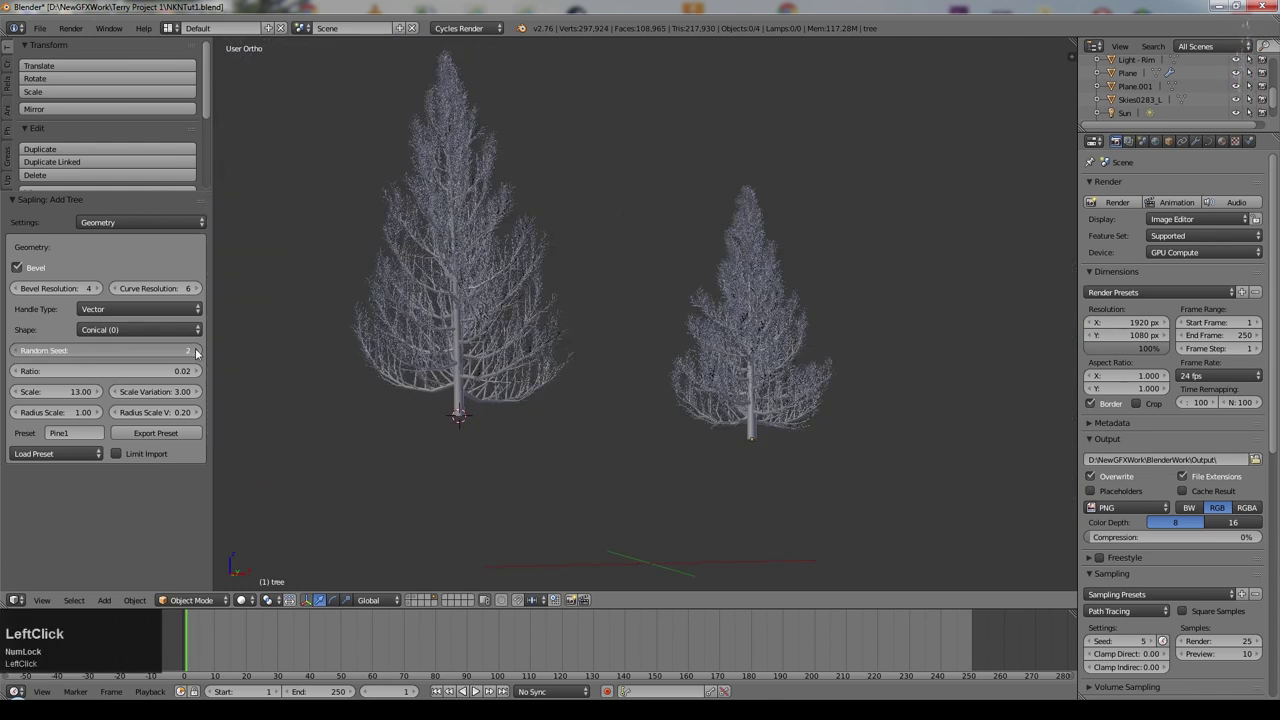
{"action": "left_click", "coordinate": [202, 354]}
{"action": "left_click", "coordinate": [202, 354]}
{"action": "left_click", "coordinate": [202, 353]}
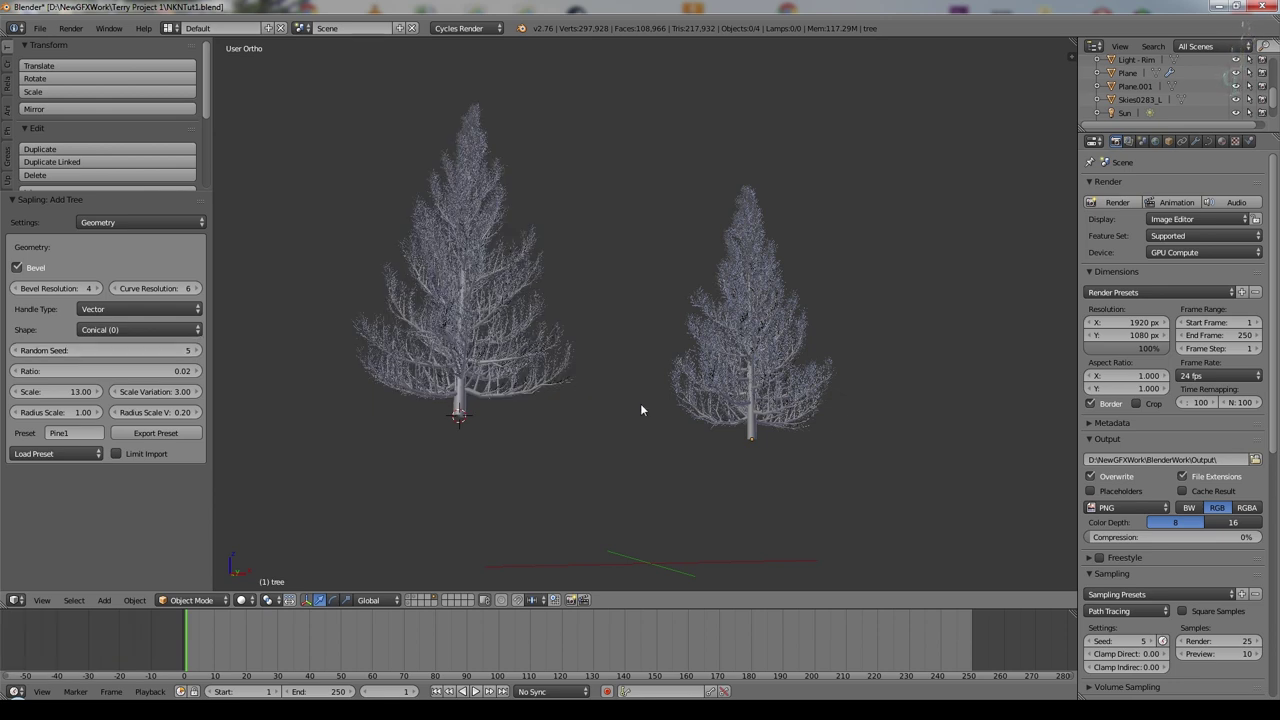
{"action": "left_click", "coordinate": [648, 392]}
{"action": "middle_click", "coordinate": [648, 392]}
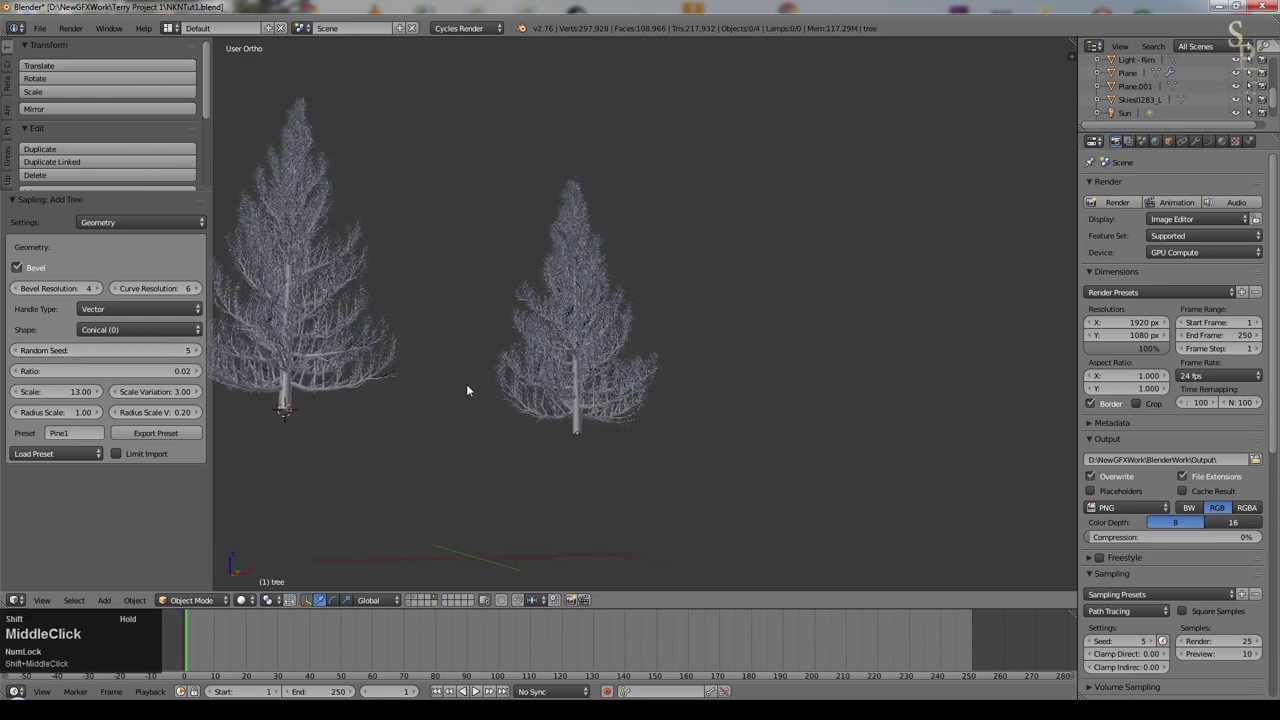
{"action": "left_click", "coordinate": [926, 412]}
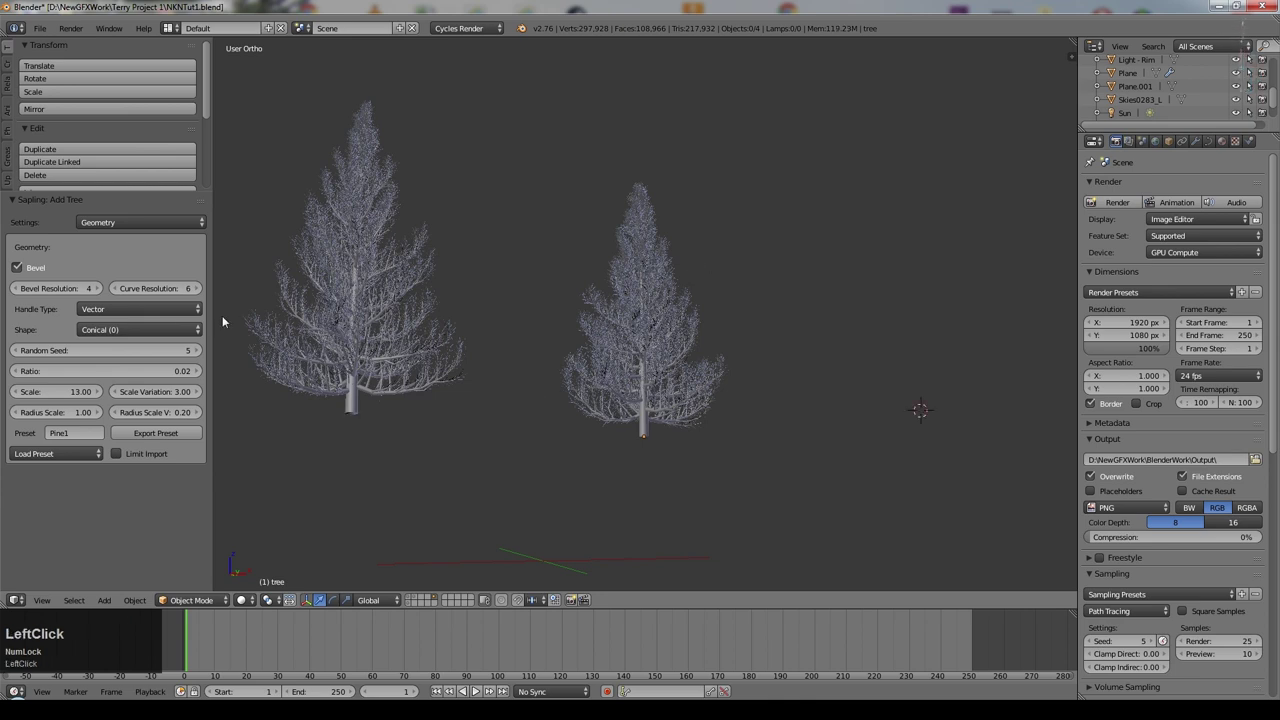
- Move the left pine over, then add a fresh default tree right of the two pines
{"action": "right_click", "coordinate": [356, 389]}
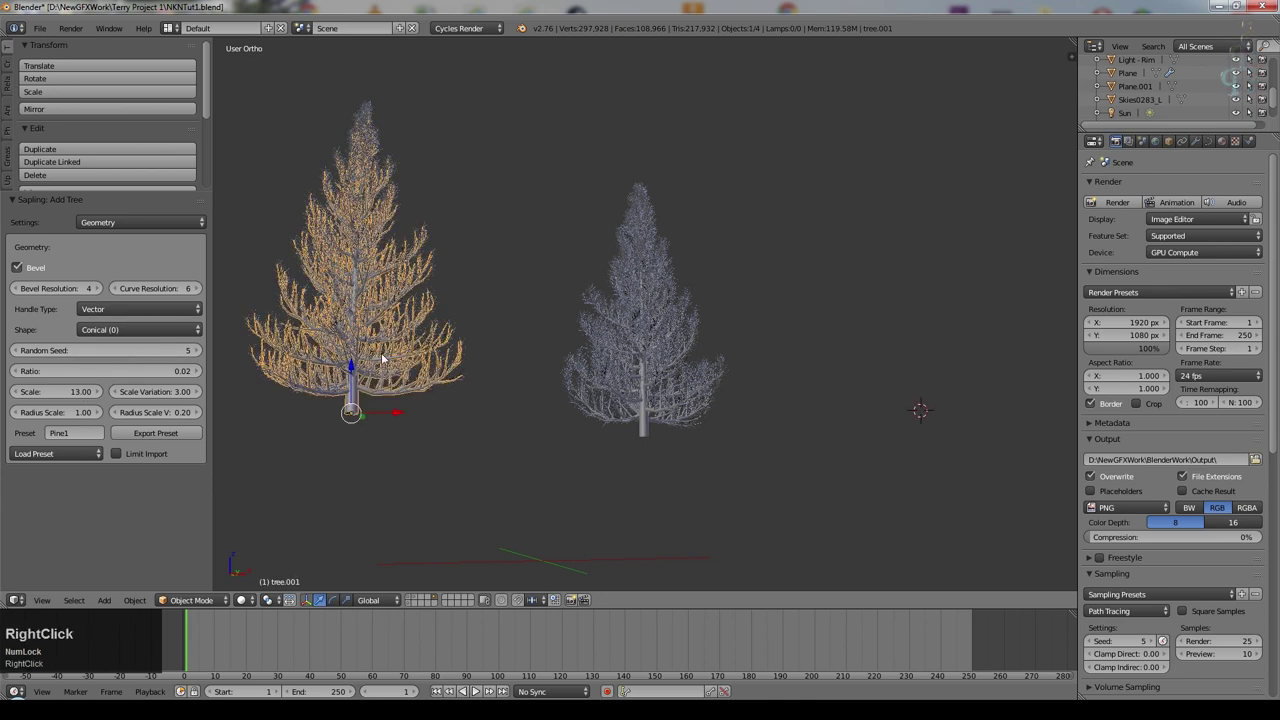
{"action": "key", "text": "g"}
{"action": "left_click", "coordinate": [405, 338]}
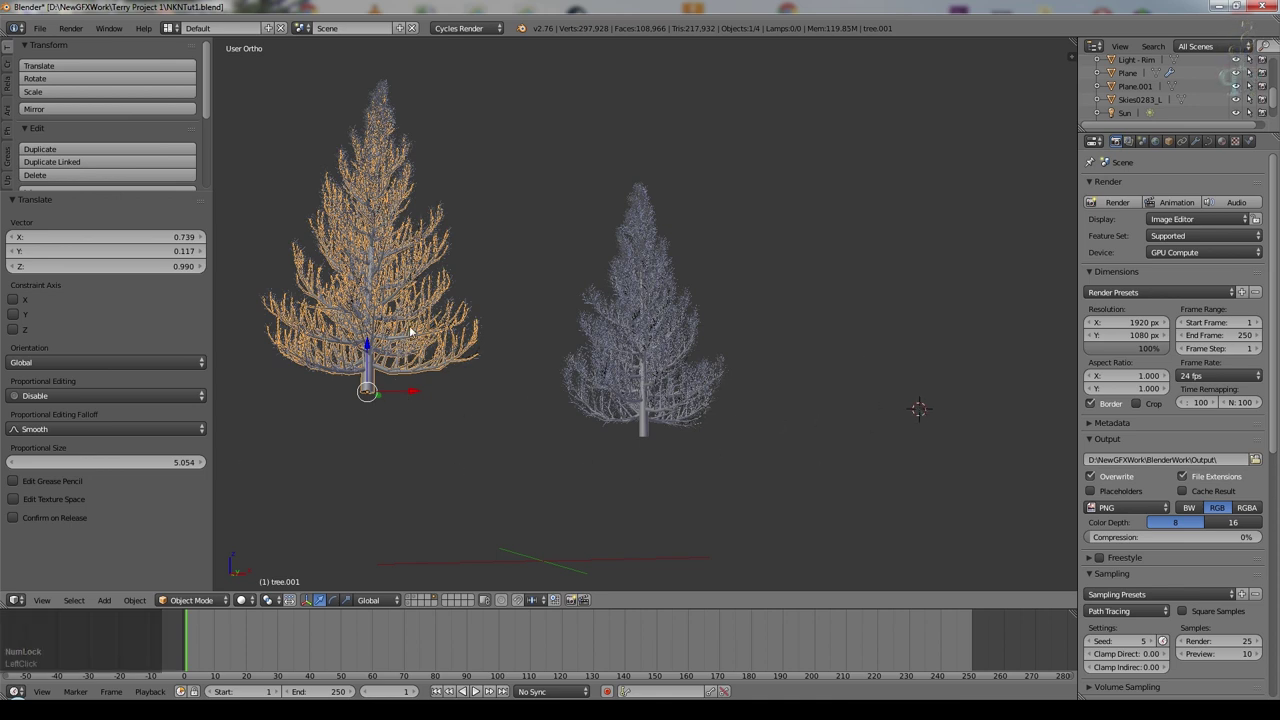
{"action": "left_click", "coordinate": [584, 431]}
{"action": "key", "text": "shift+a"}
- Load the Pine1 preset onto the third tree and set its random seed to 10
{"action": "left_click", "coordinate": [642, 556]}
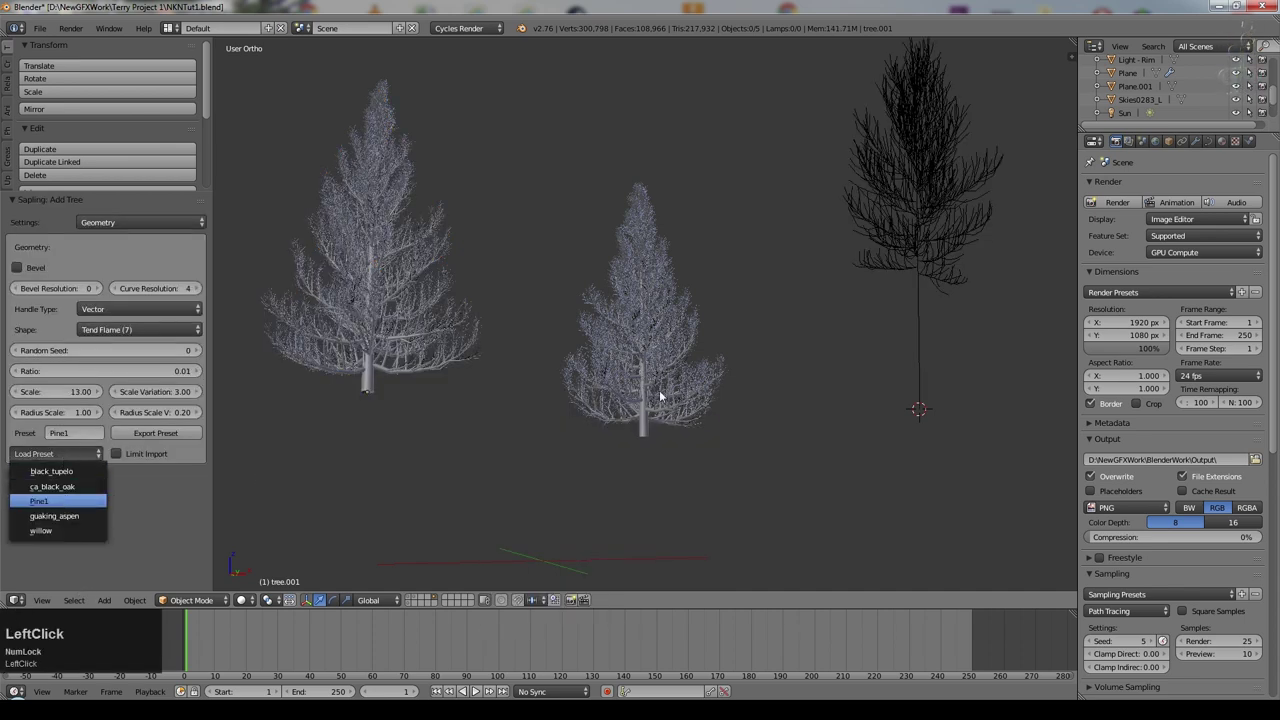
{"action": "left_click", "coordinate": [157, 354]}
{"action": "key", "text": "KP_1"}
{"action": "key", "text": "KP_0"}
{"action": "key", "text": "KP_Enter"}
- Reposition the right and left pines so the three trees stand side by side
{"action": "right_click", "coordinate": [972, 422]}
{"action": "key", "text": "g"}
{"action": "left_click", "coordinate": [964, 449]}
{"action": "right_click", "coordinate": [374, 382]}
{"action": "key", "text": "g"}
{"action": "left_click", "coordinate": [575, 453]}
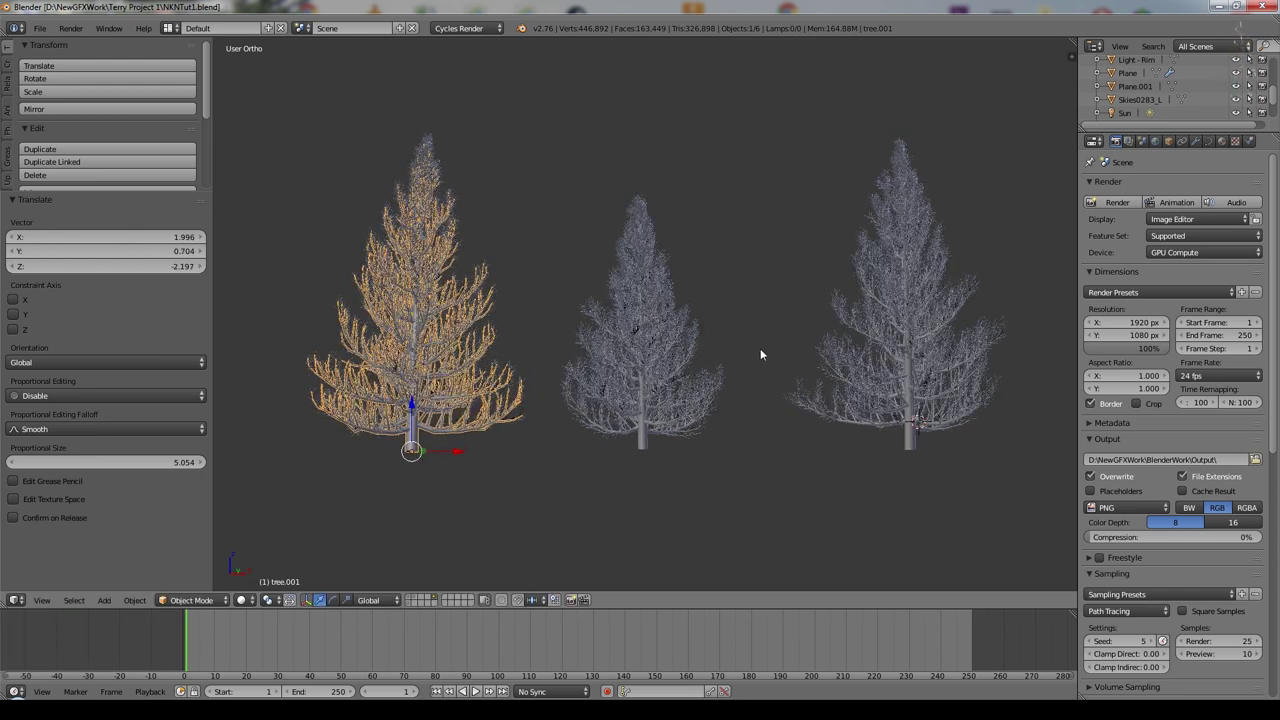
- Select the left tree's leaves and then its trunk for material assignment
{"action": "right_click", "coordinate": [500, 375]}
{"action": "scroll", "scroll_direction": "up", "scroll_amount": 3}
{"action": "right_click", "coordinate": [418, 369]}
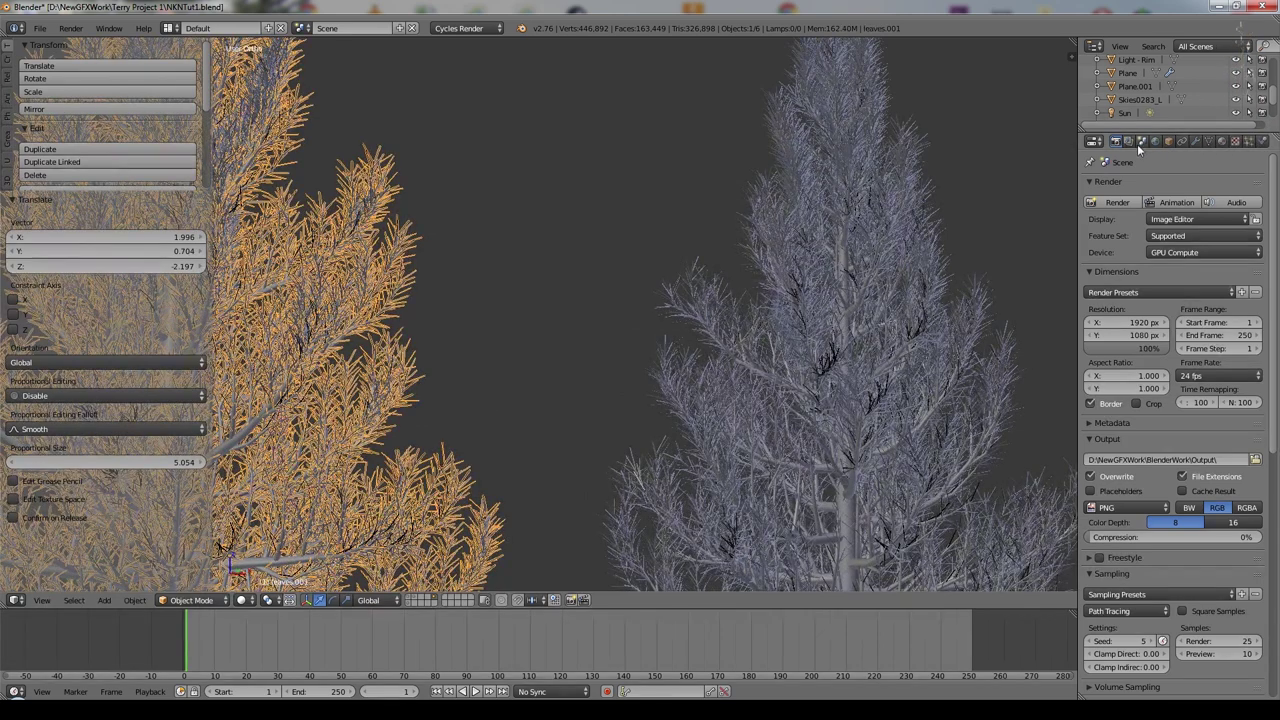
{"action": "right_click", "coordinate": [302, 560]}
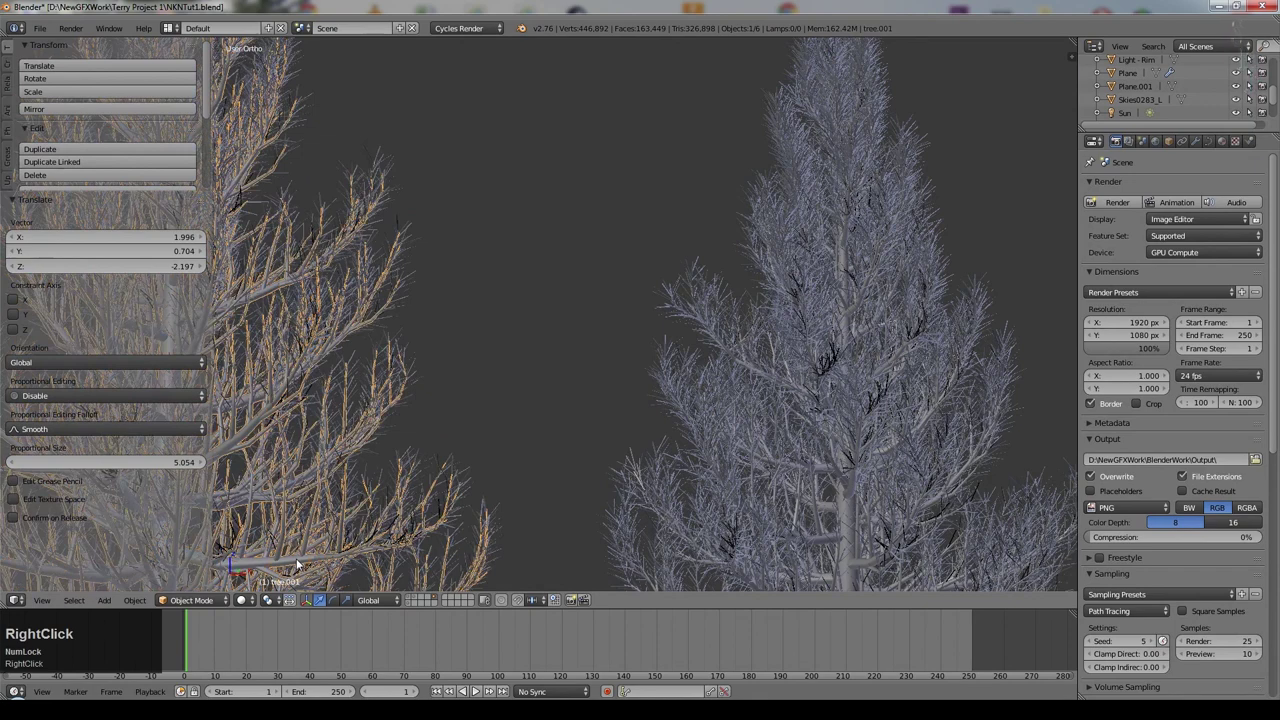
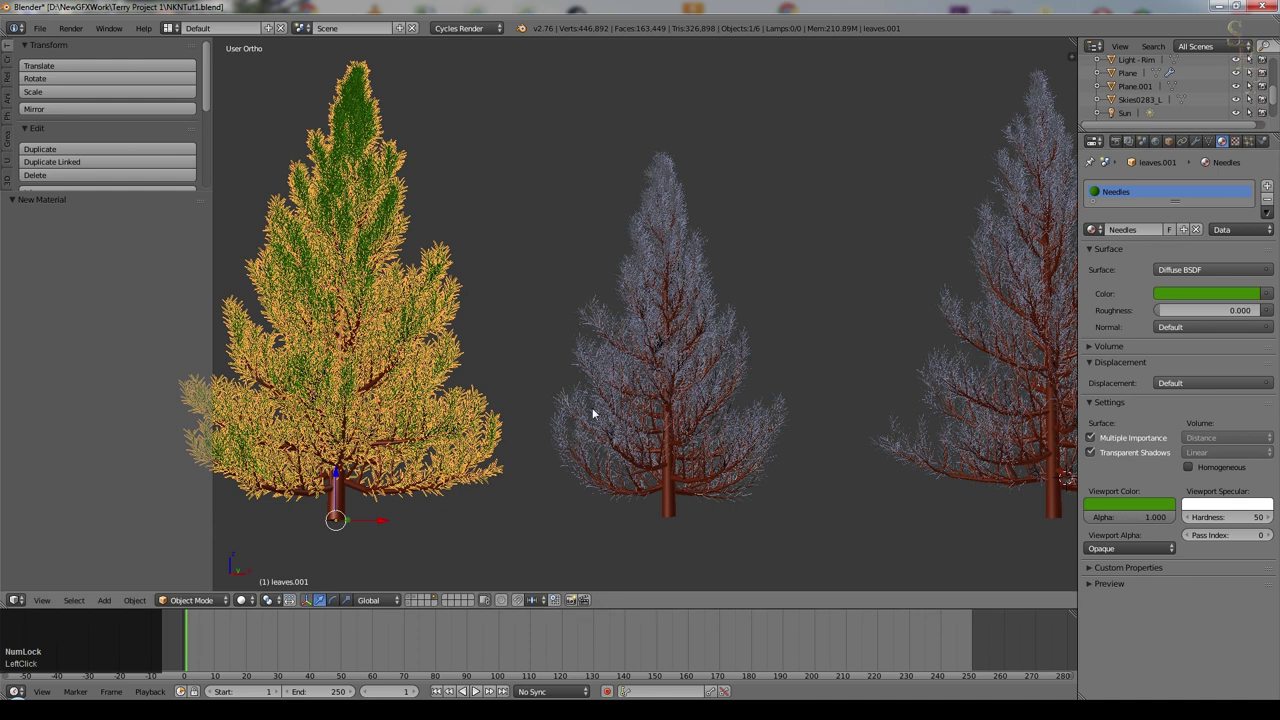
- Select the middle tree's leaves to give them the Needles material
{"action": "scroll", "scroll_direction": "up", "scroll_amount": 3}
{"action": "right_click", "coordinate": [598, 415]}
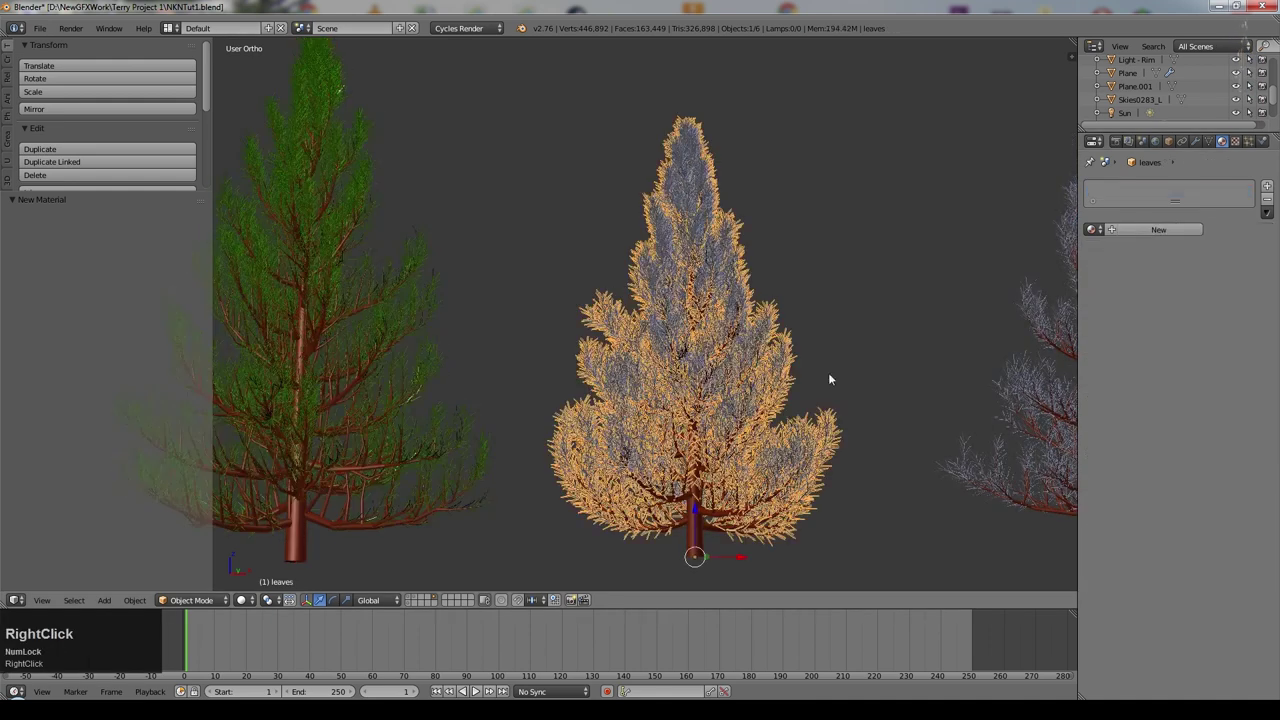
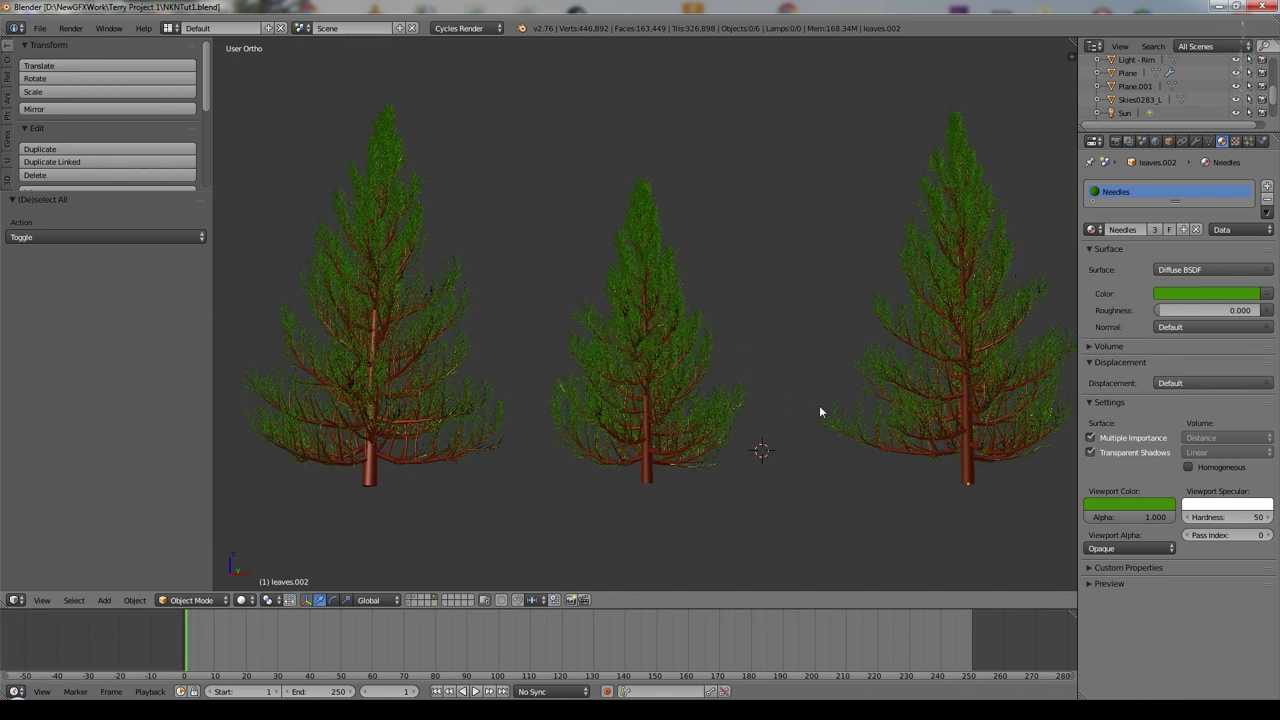
- Add a Sun lamp to the scene above the three pines
{"action": "left_click", "coordinate": [726, 237]}
{"action": "middle_click", "coordinate": [726, 239]}
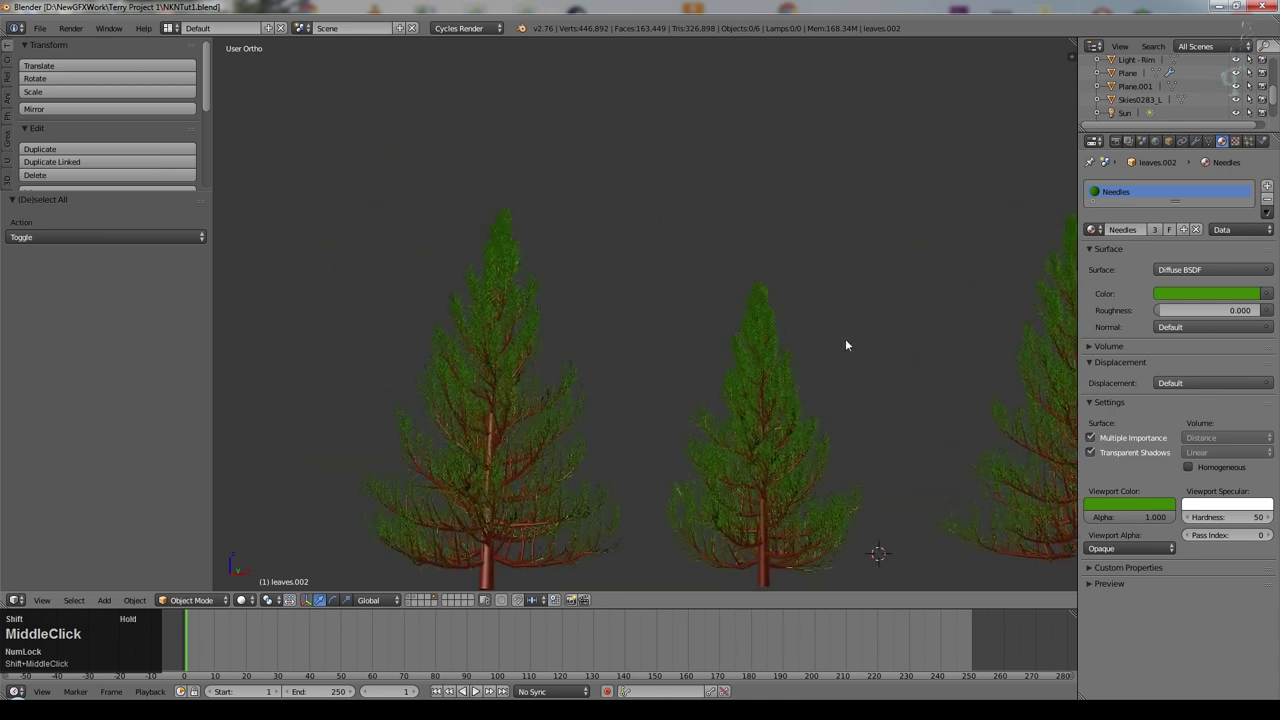
{"action": "scroll", "scroll_direction": "down", "scroll_amount": 3}
{"action": "key", "text": "shift+a"}
{"action": "left_click", "coordinate": [740, 449]}
- Tilt and place the sun over the trees and set its strength to 3
{"action": "key", "text": "g"}
{"action": "left_click", "coordinate": [1033, 237]}
{"action": "key", "text": "r"}
{"action": "left_click", "coordinate": [773, 364]}
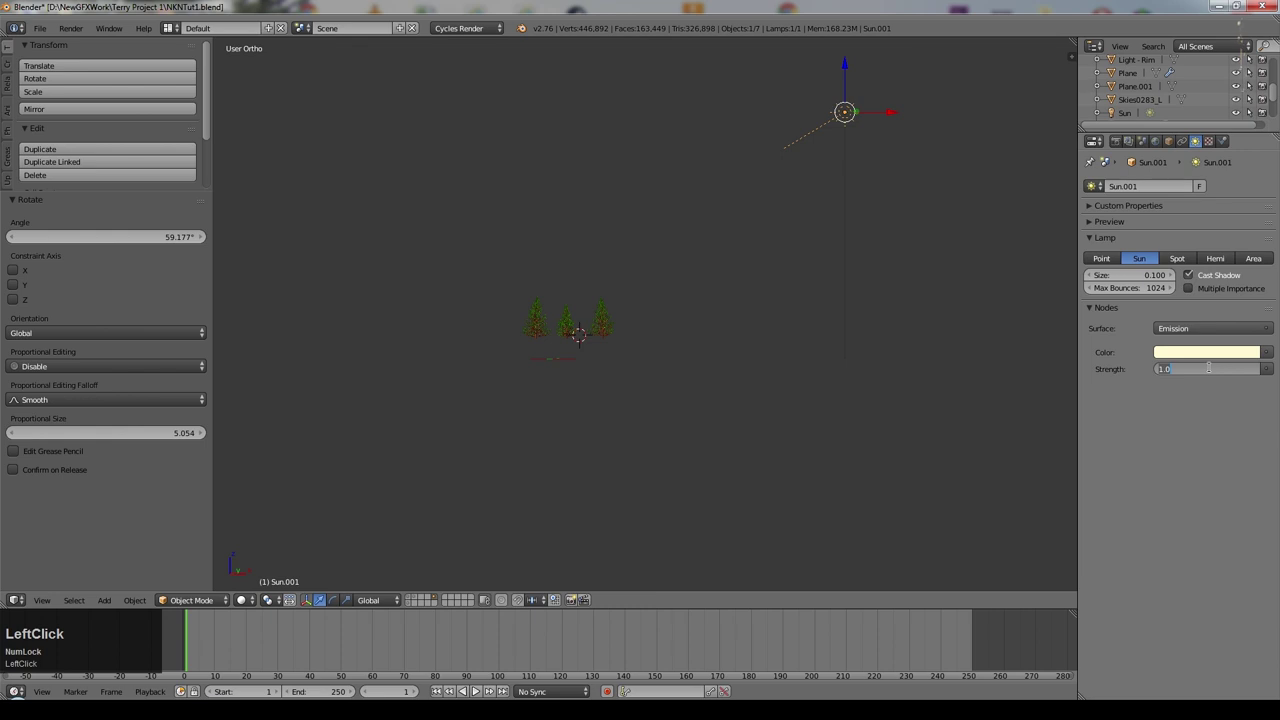
{"action": "key", "text": "KP_3"}
{"action": "key", "text": "KP_Enter"}
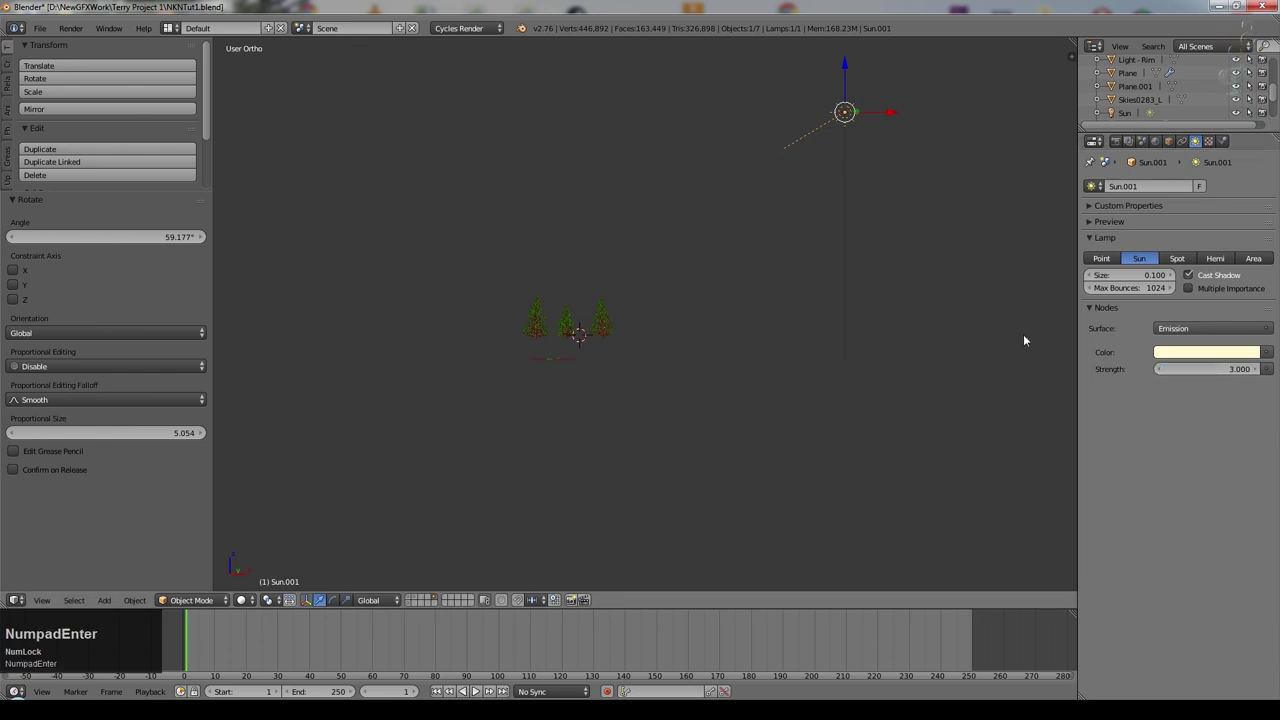
- Switch the viewport to Rendered shading for a live Cycles preview of the pines
{"action": "left_click", "coordinate": [1029, 337]}
{"action": "scroll", "scroll_direction": "up", "scroll_amount": 3}
{"action": "middle_click", "coordinate": [707, 371]}
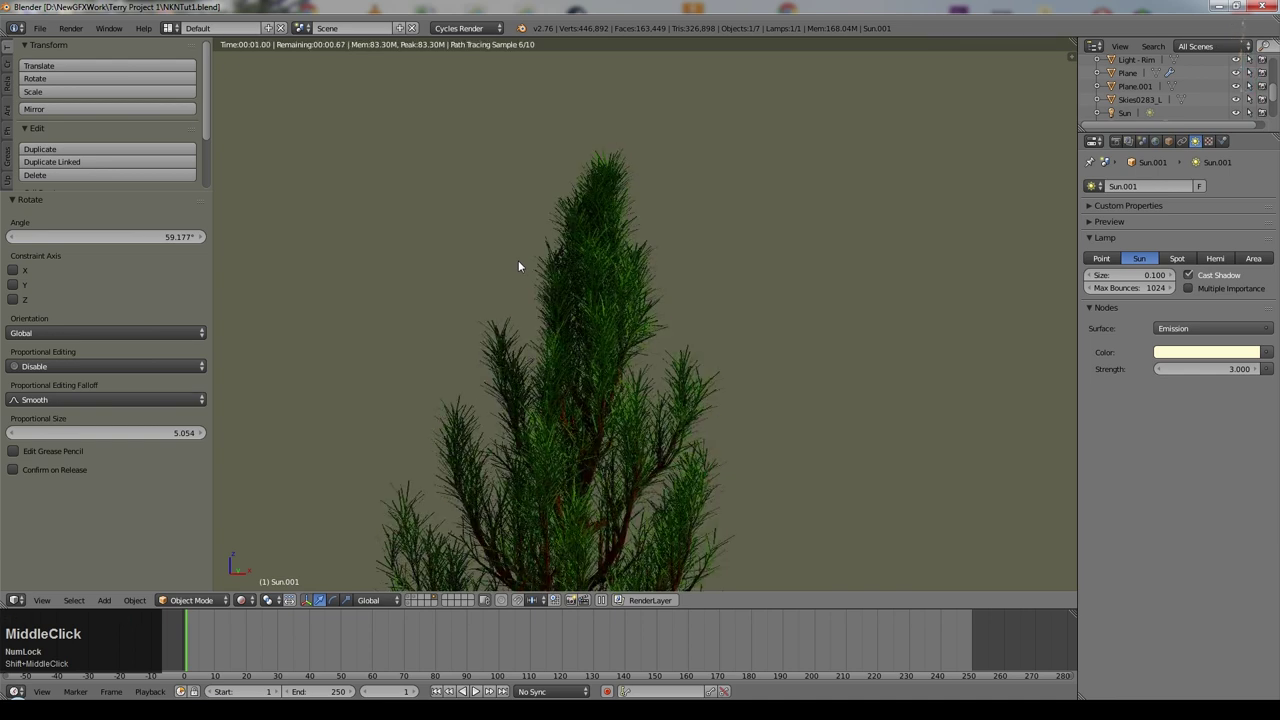
{"action": "scroll", "scroll_direction": "down", "scroll_amount": 3}
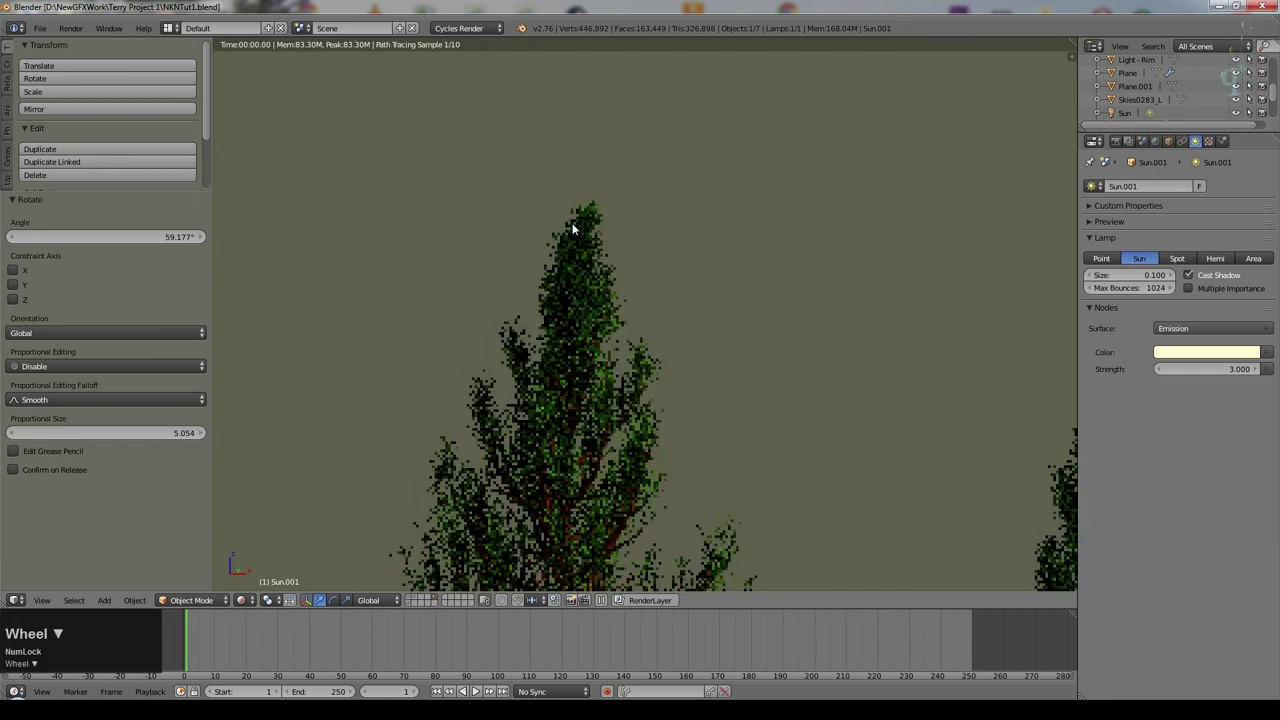
{"action": "scroll", "scroll_direction": "down", "scroll_amount": 3}
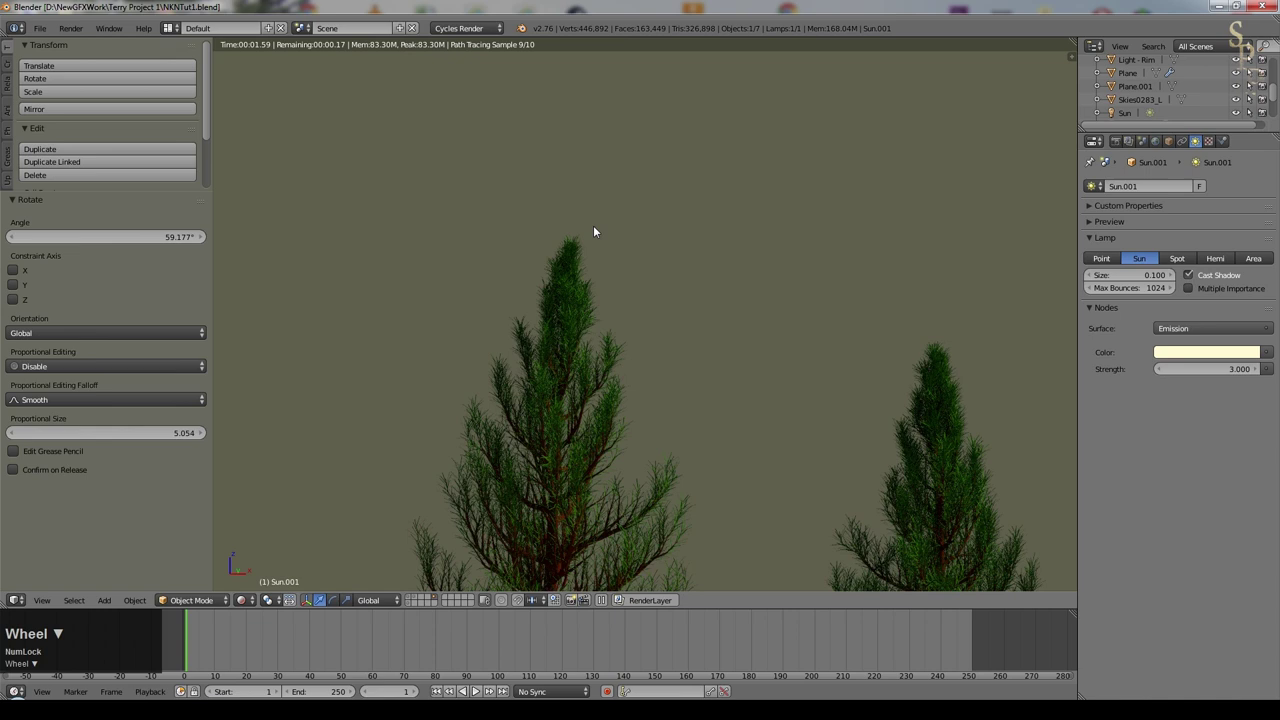
- Split the 3D viewport into two areas, preview below and second view above
{"action": "scroll", "scroll_direction": "down", "scroll_amount": 3}
{"action": "scroll", "scroll_direction": "up", "scroll_amount": 3}
{"action": "left_click", "coordinate": [633, 284]}
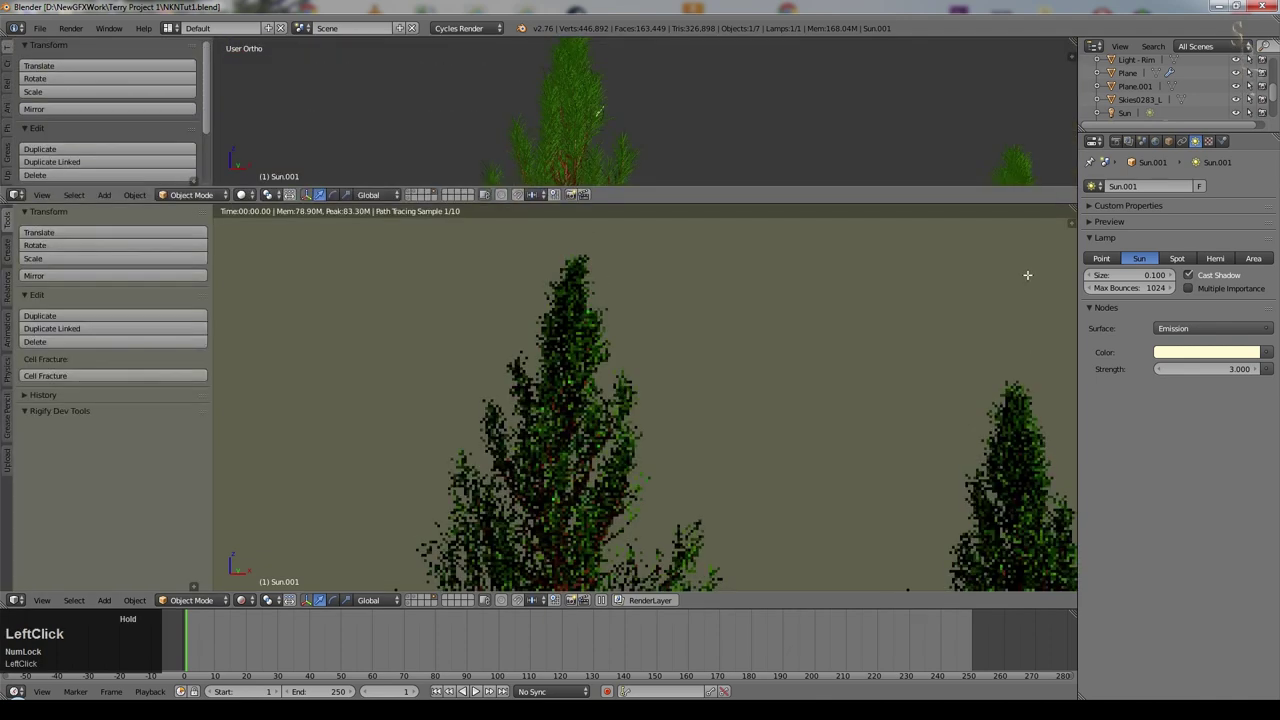
{"action": "scroll", "scroll_direction": "up", "scroll_amount": 3}
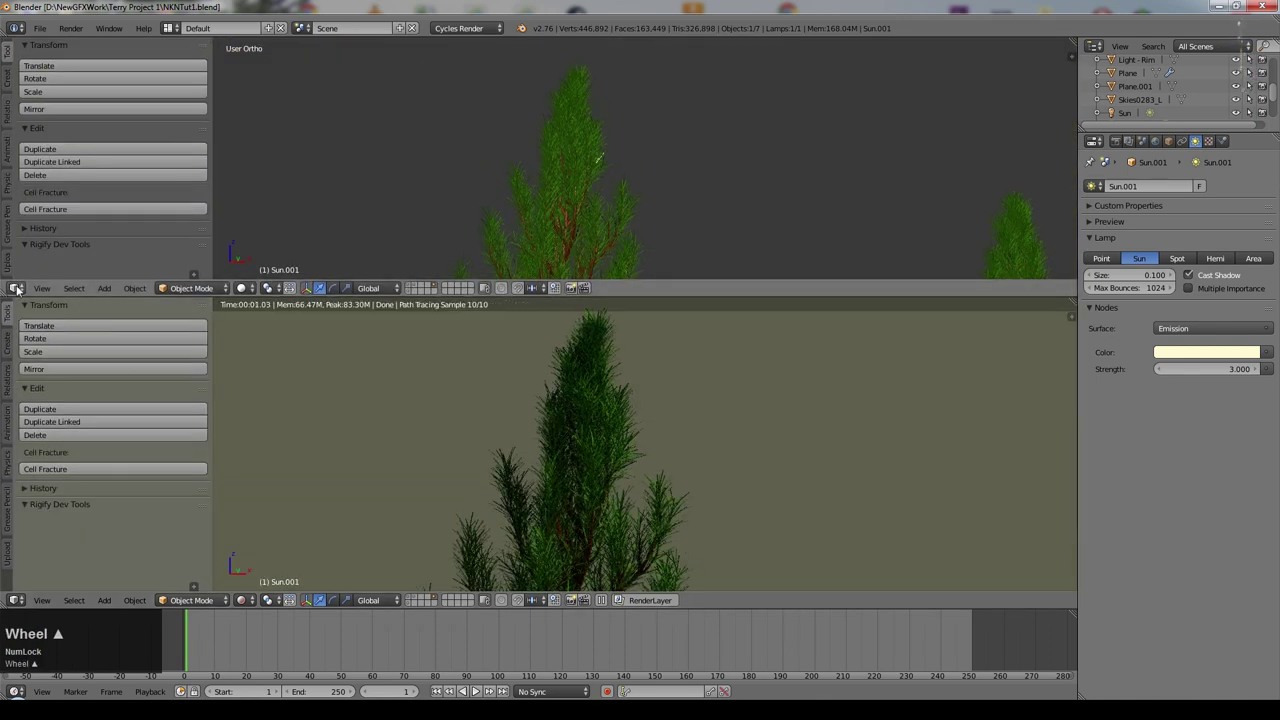
- Turn the top area into a Node Editor showing a trunk's Bark material
{"action": "left_click", "coordinate": [20, 288]}
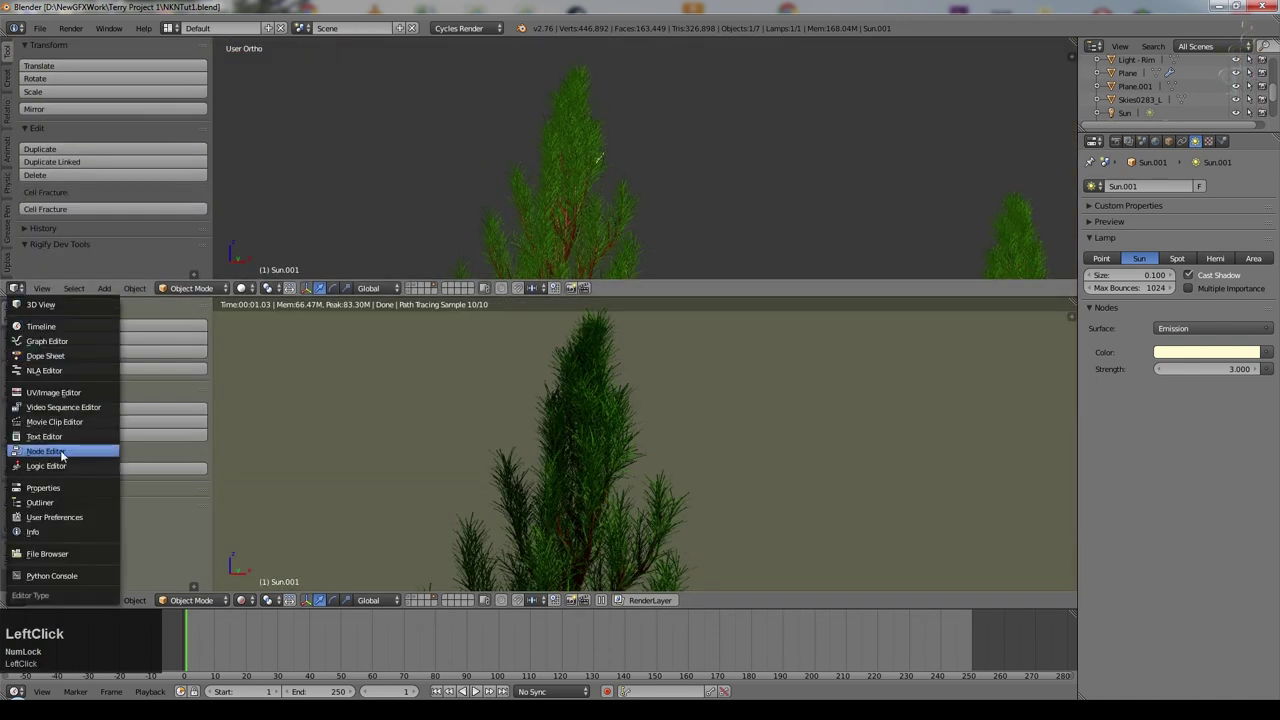
{"action": "key", "text": "n"}
{"action": "right_click", "coordinate": [833, 332]}
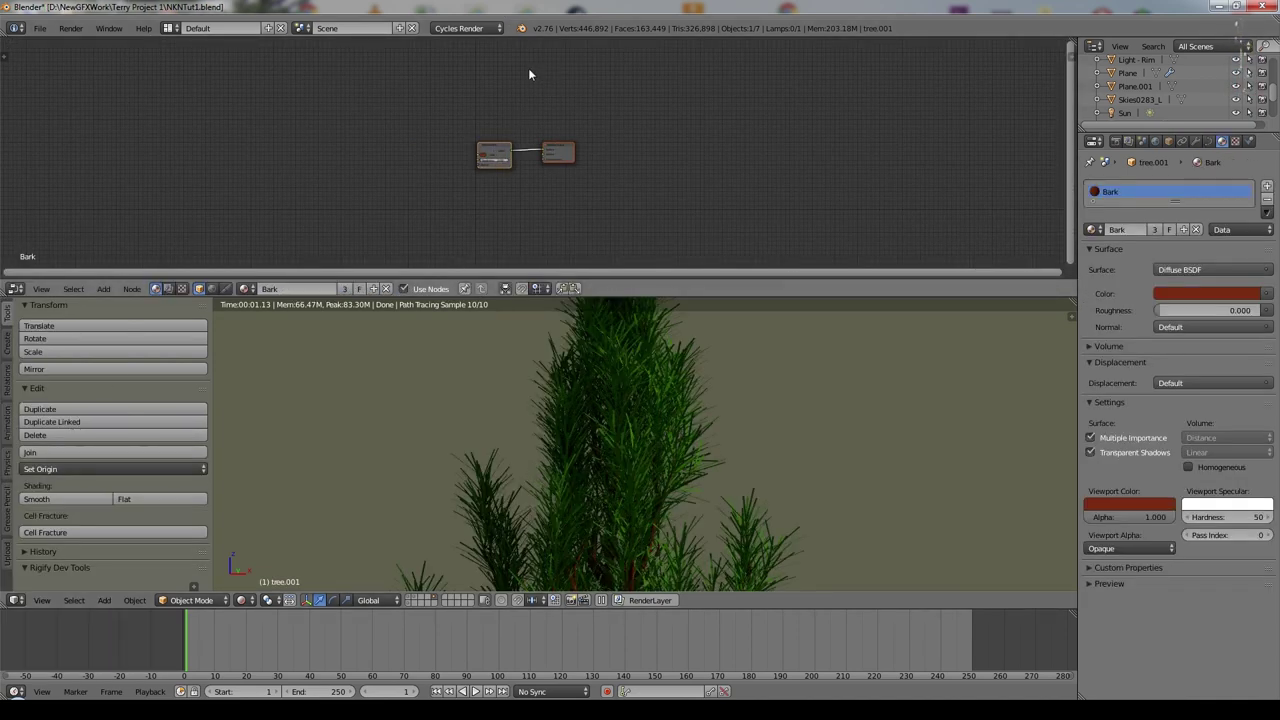
{"action": "left_click", "coordinate": [651, 199]}
- Drop a Mix Shader onto the link between the Bark Diffuse and Output
{"action": "scroll", "scroll_direction": "up", "scroll_amount": 3}
{"action": "scroll", "scroll_direction": "down", "scroll_amount": 3}
{"action": "left_click", "coordinate": [472, 151]}
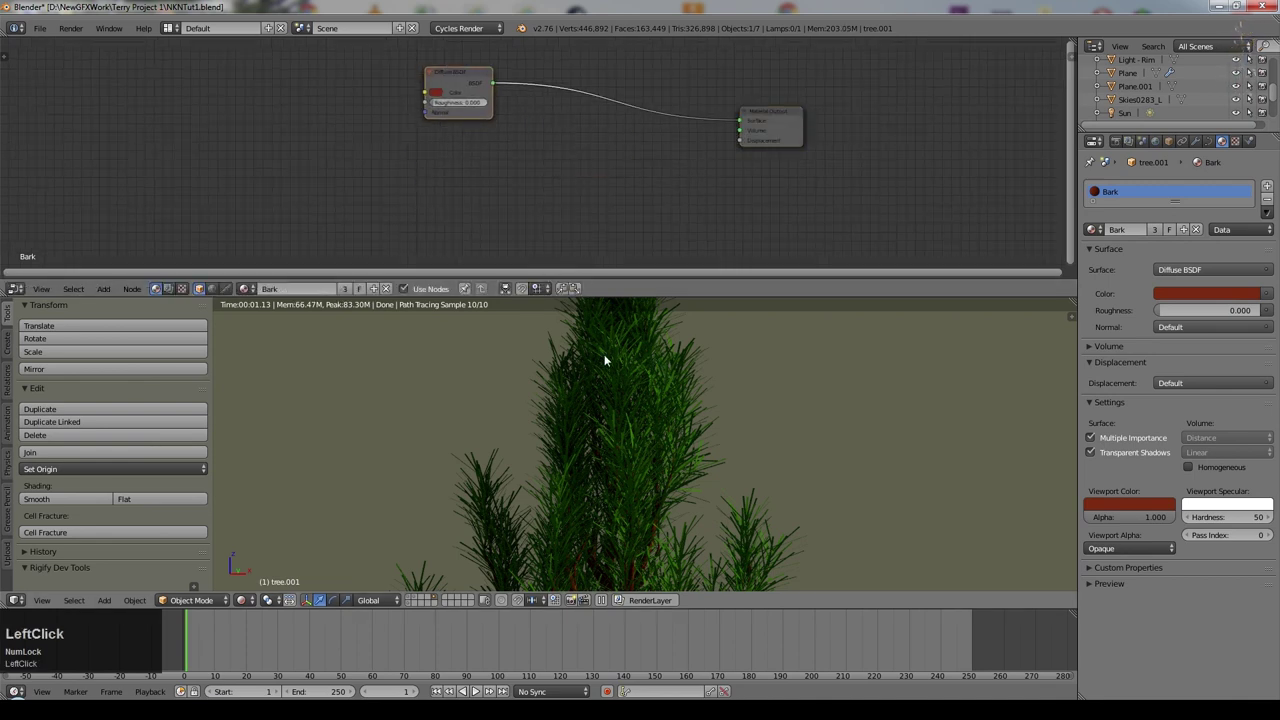
{"action": "scroll", "scroll_direction": "down", "scroll_amount": 3}
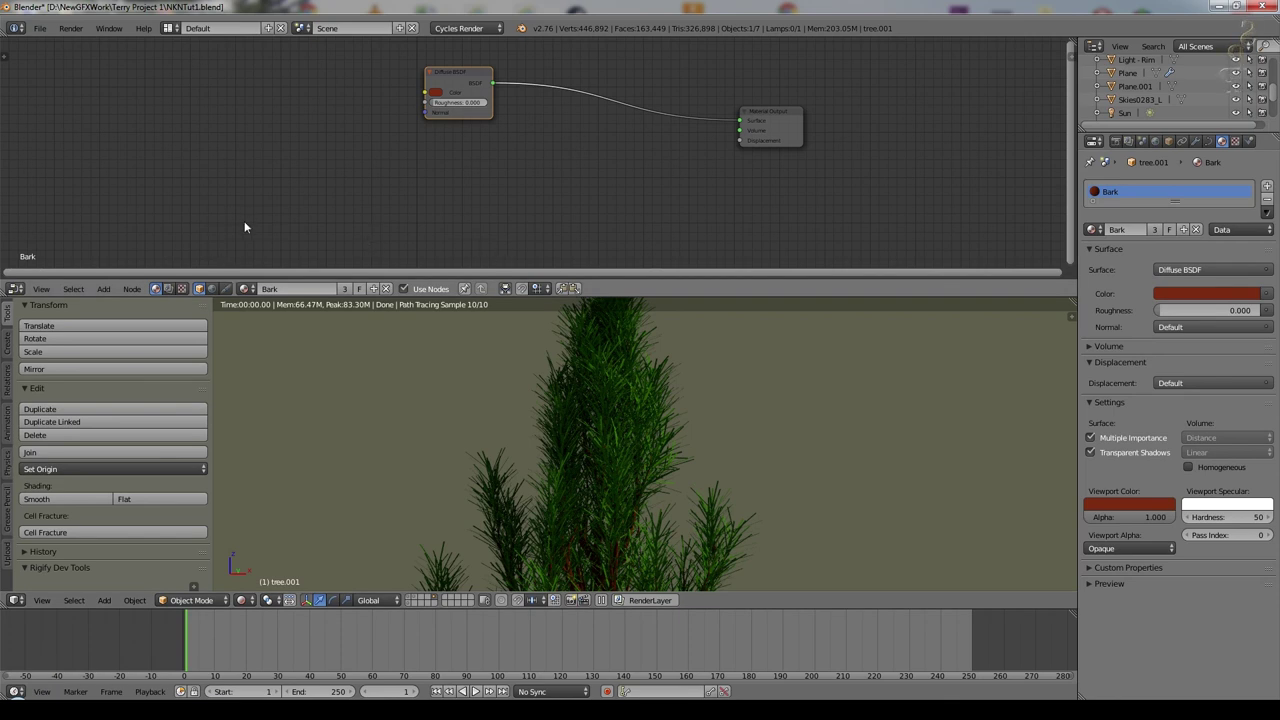
{"action": "left_click", "coordinate": [115, 291]}
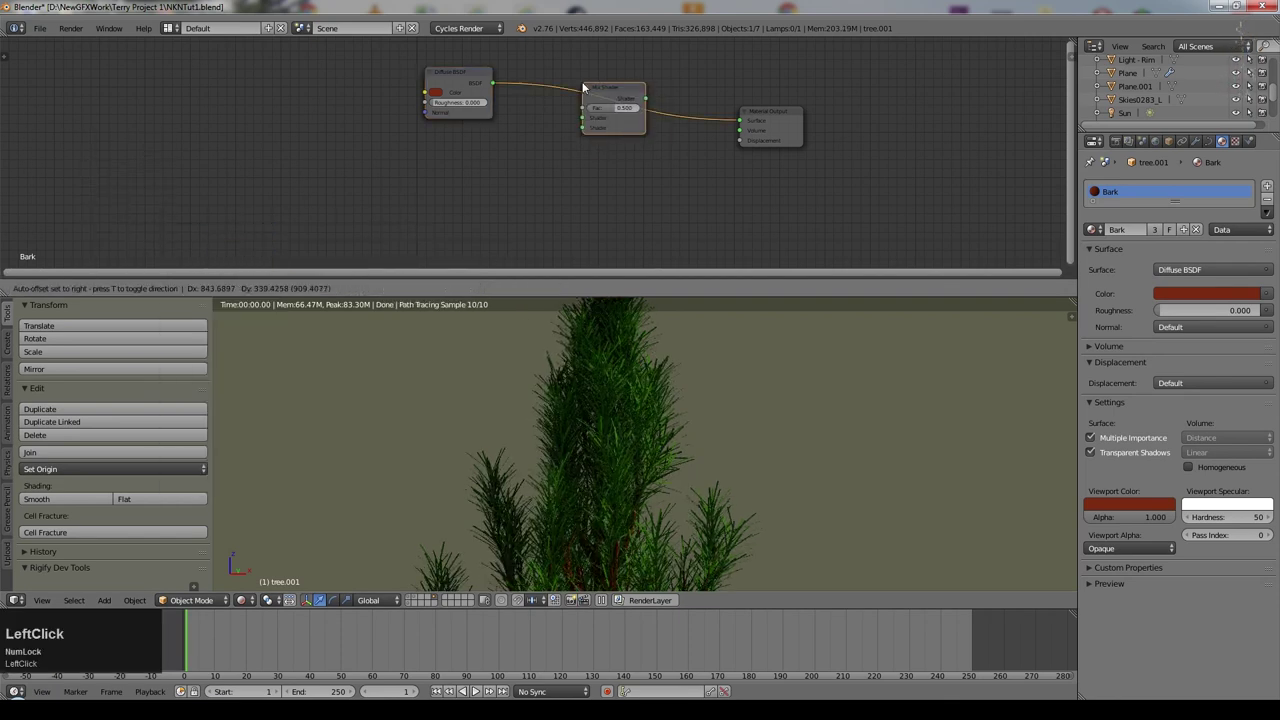
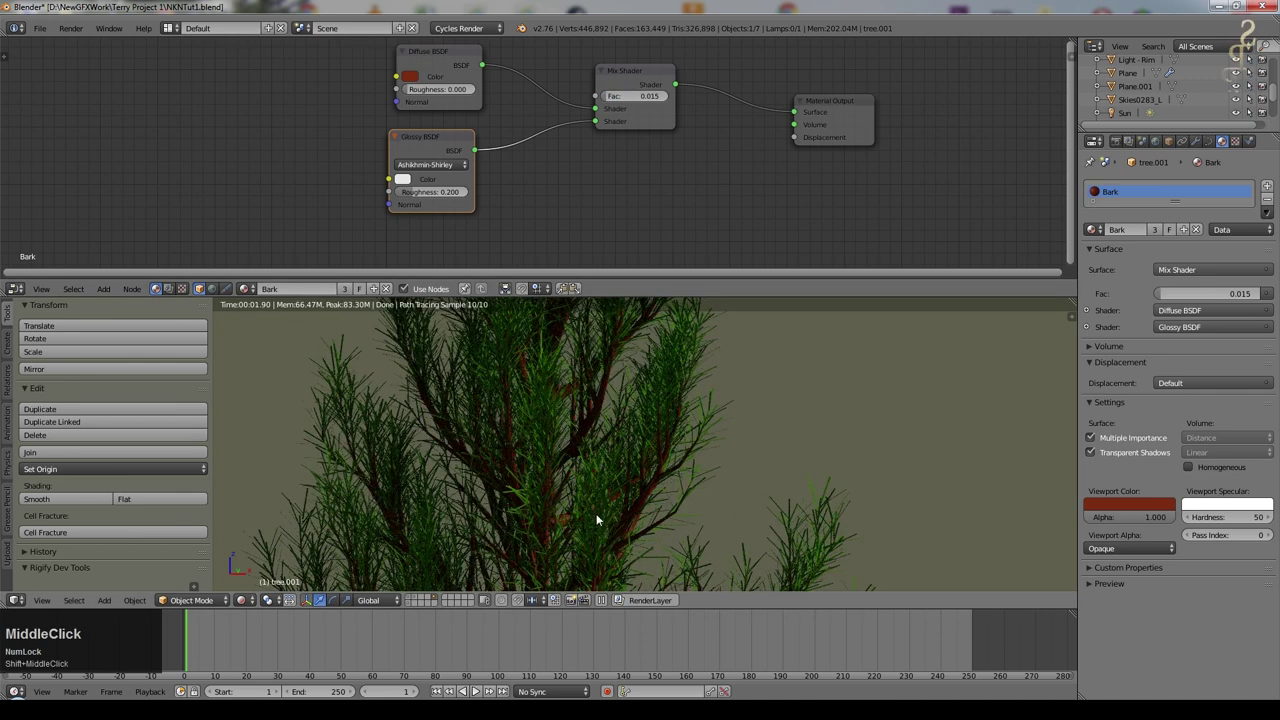
- Add a Math node feeding Bark displacement and set the noise scale to 150
{"action": "scroll", "scroll_direction": "up", "scroll_amount": 3}
{"action": "middle_click", "coordinate": [767, 432]}
{"action": "left_click", "coordinate": [111, 290]}
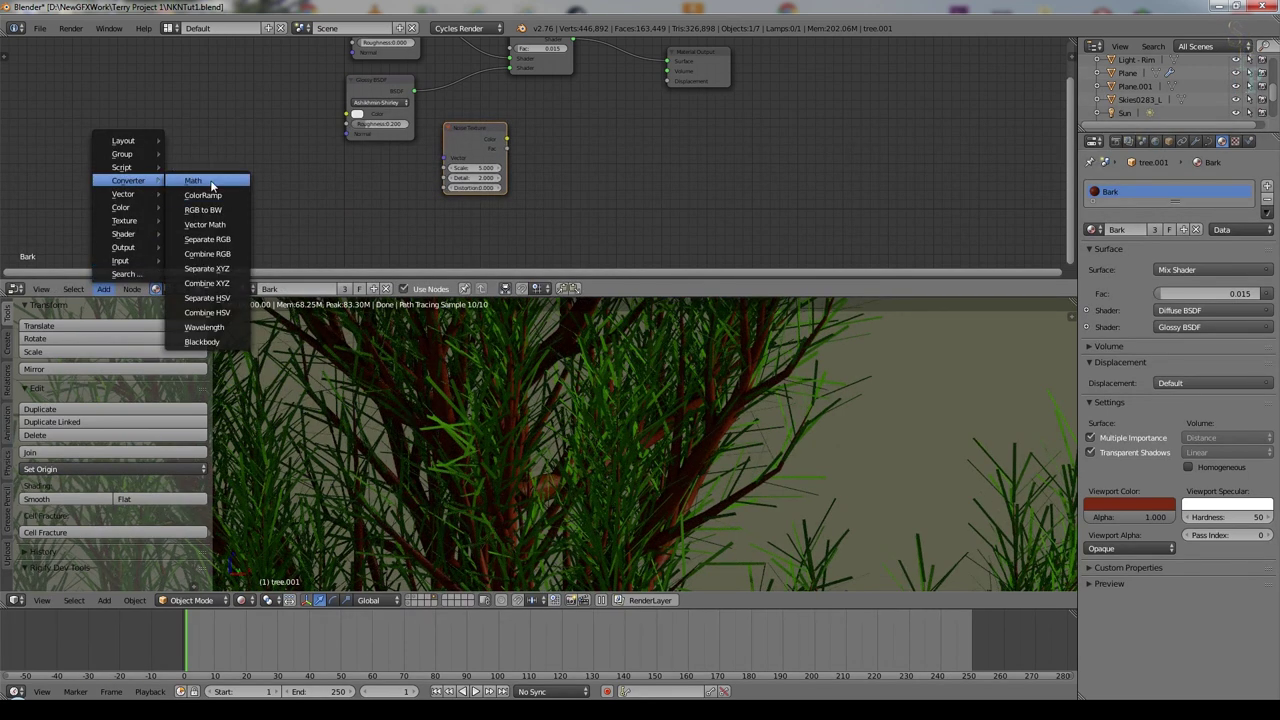
{"action": "left_click", "coordinate": [528, 130]}
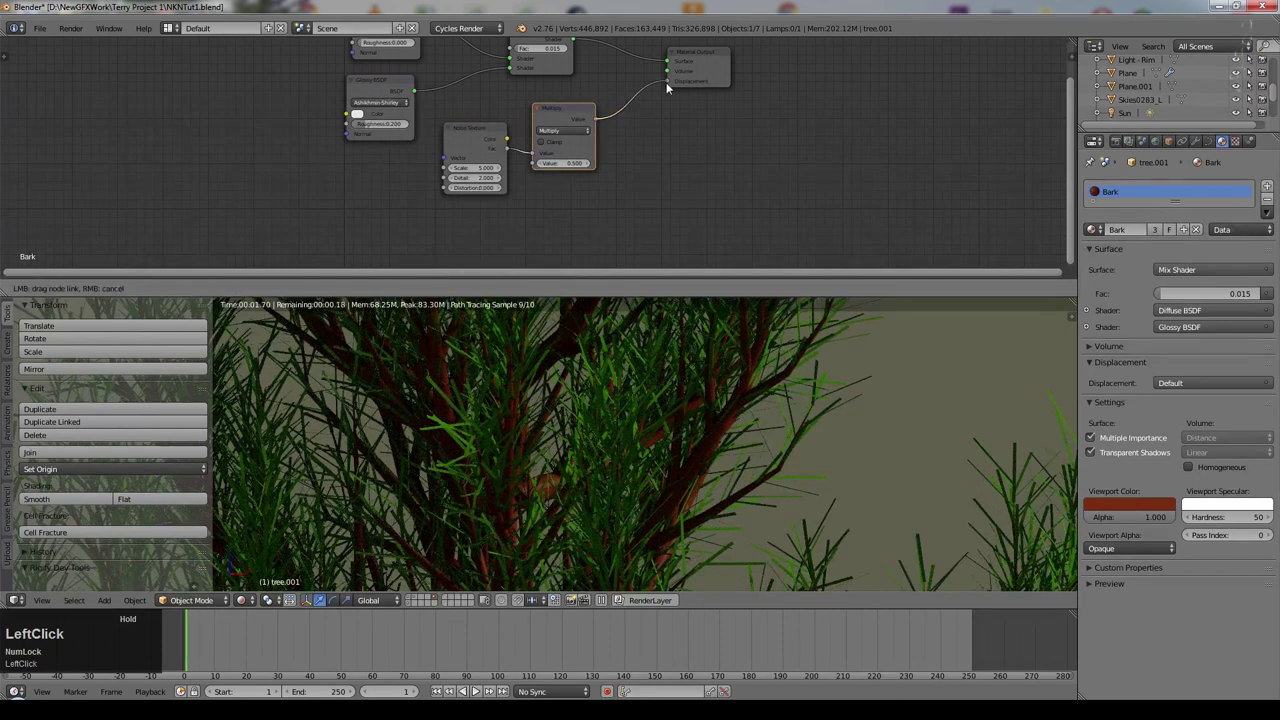
{"action": "left_click", "coordinate": [608, 606]}
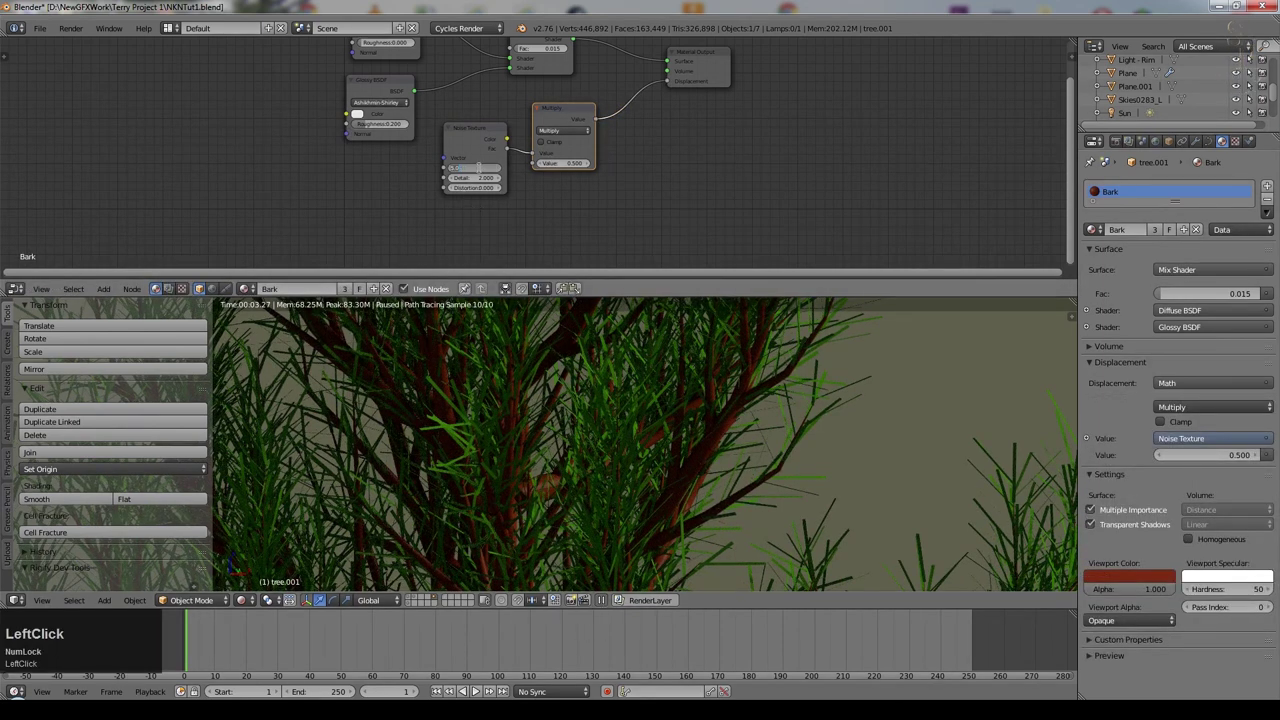
{"action": "key", "text": "KP_1"}
{"action": "key", "text": "KP_0"}
{"action": "key", "text": "KP_Enter"}
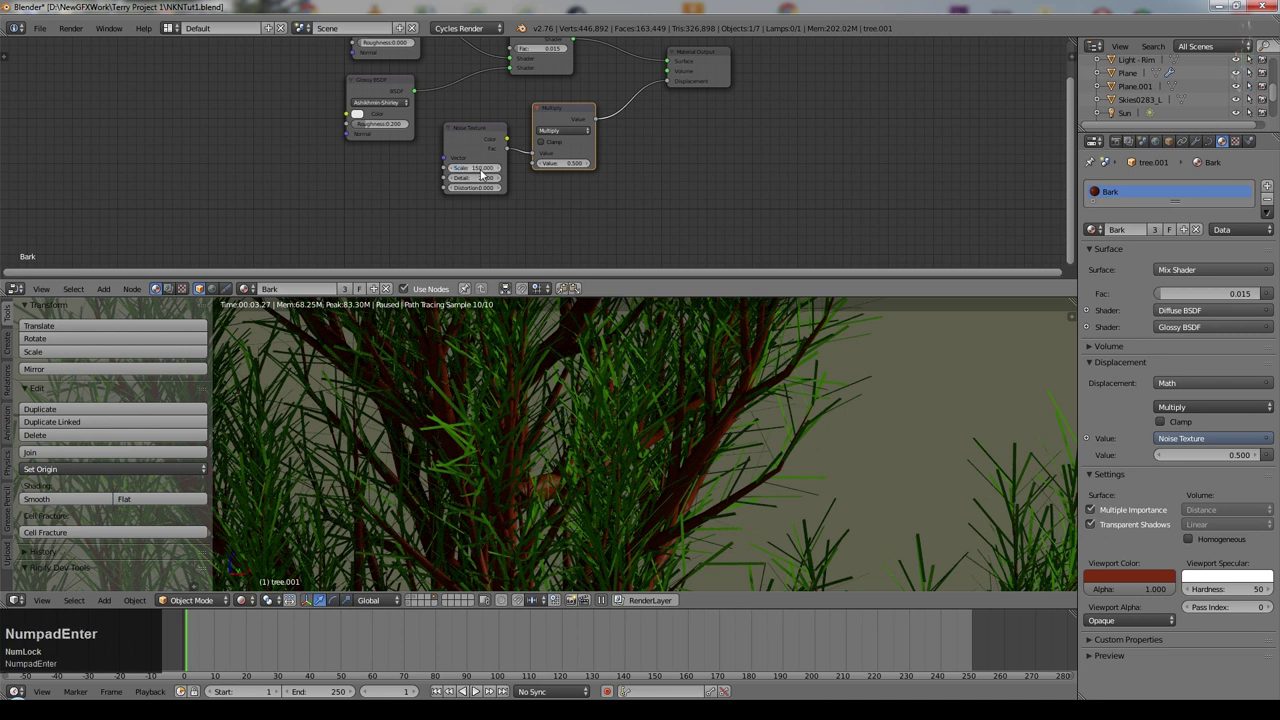
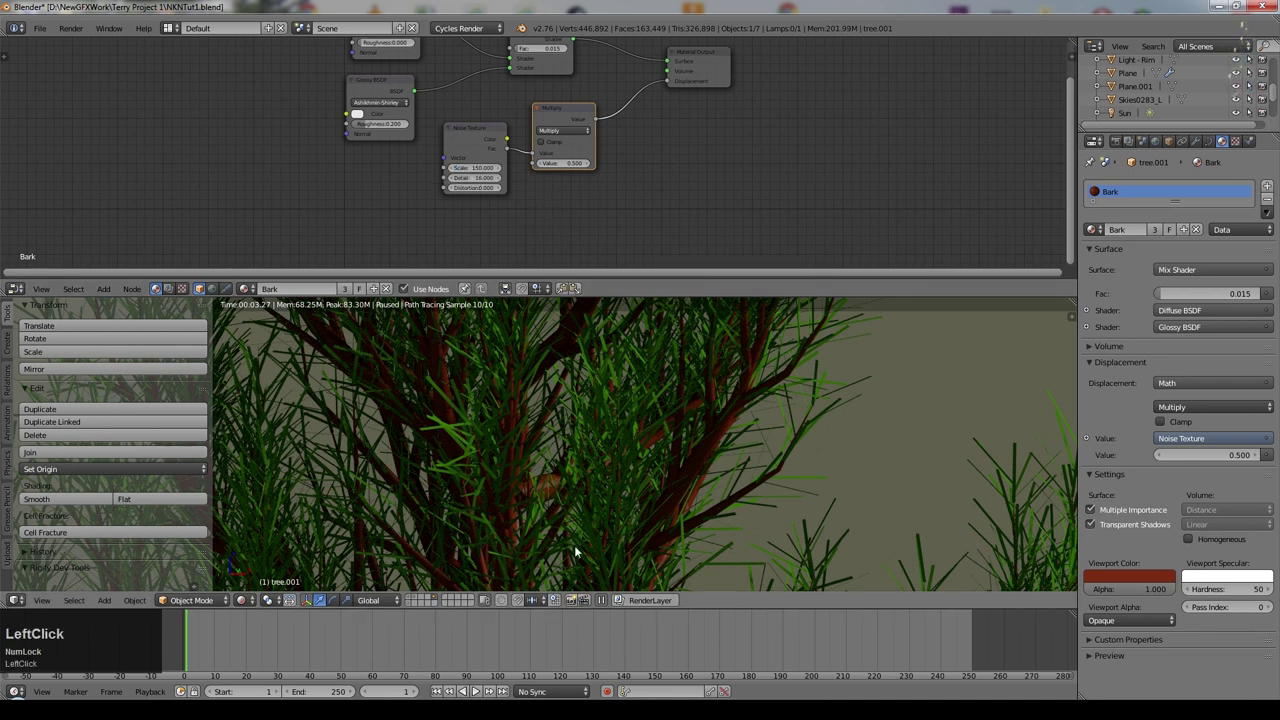
- Darken the Bark diffuse colour and bring up the leaves' Needles material
{"action": "scroll", "scroll_direction": "up", "scroll_amount": 3}
{"action": "left_click", "coordinate": [607, 601]}
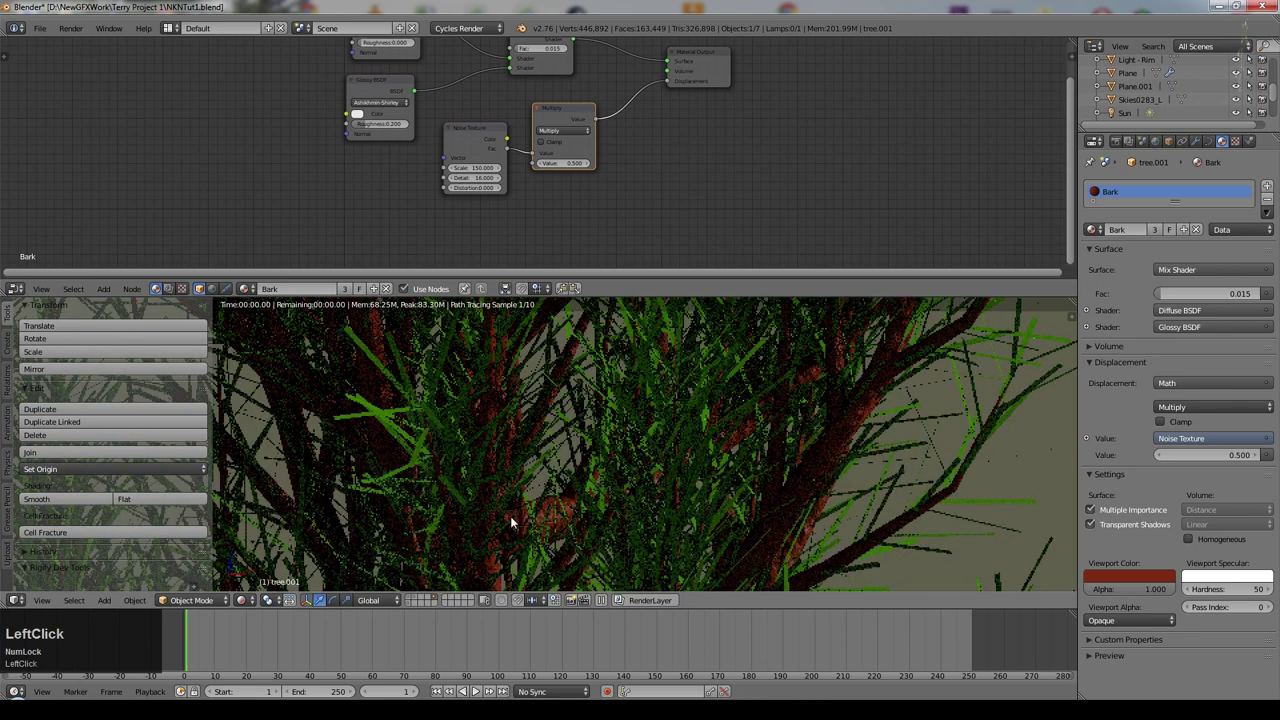
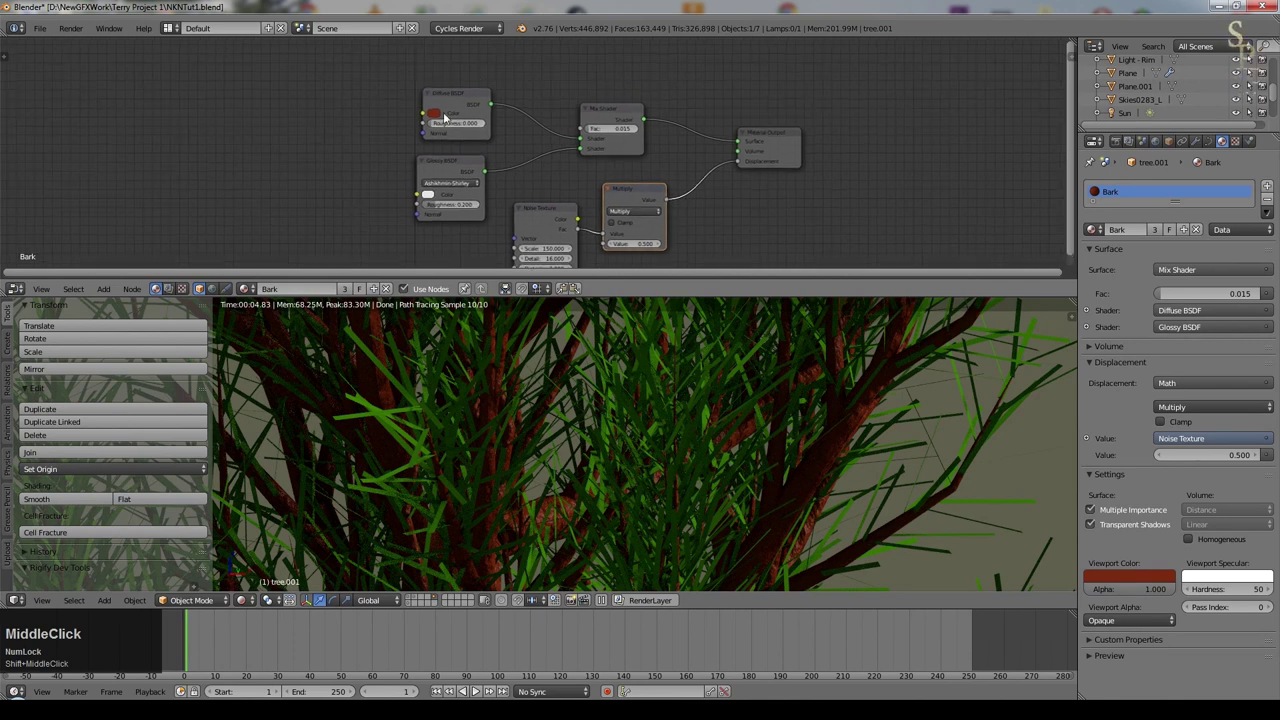
{"action": "left_click", "coordinate": [443, 113]}
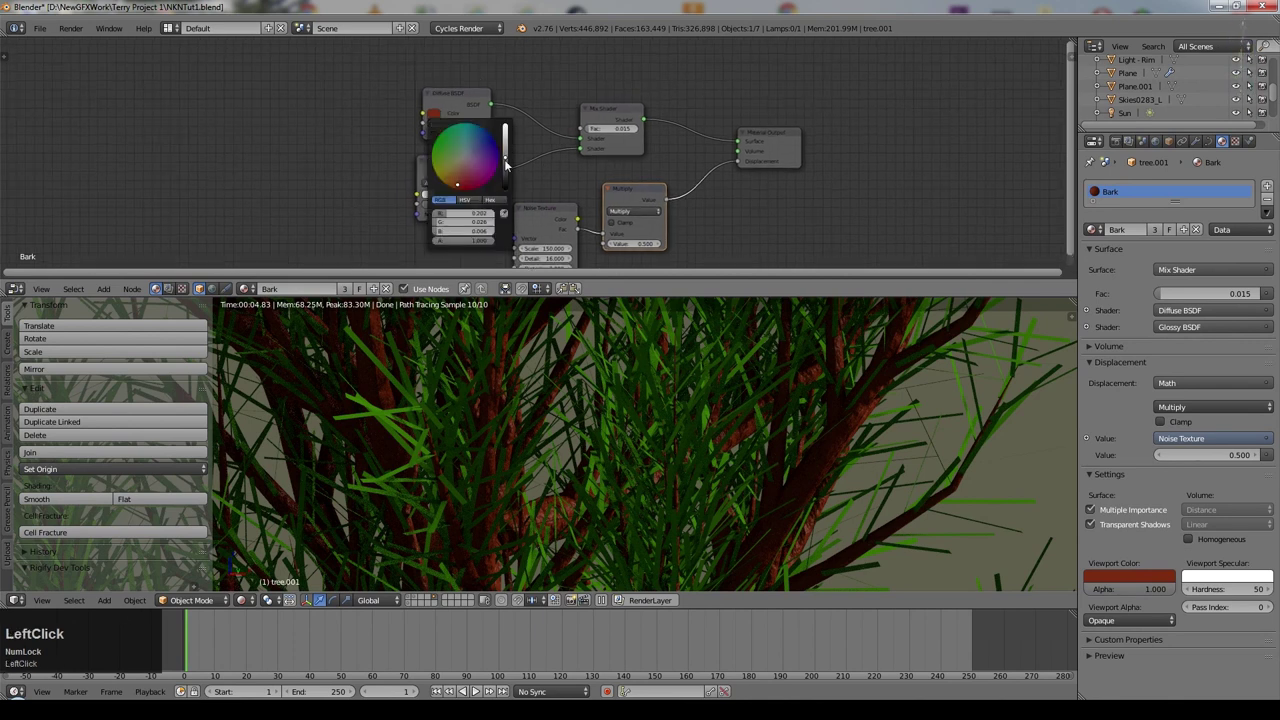
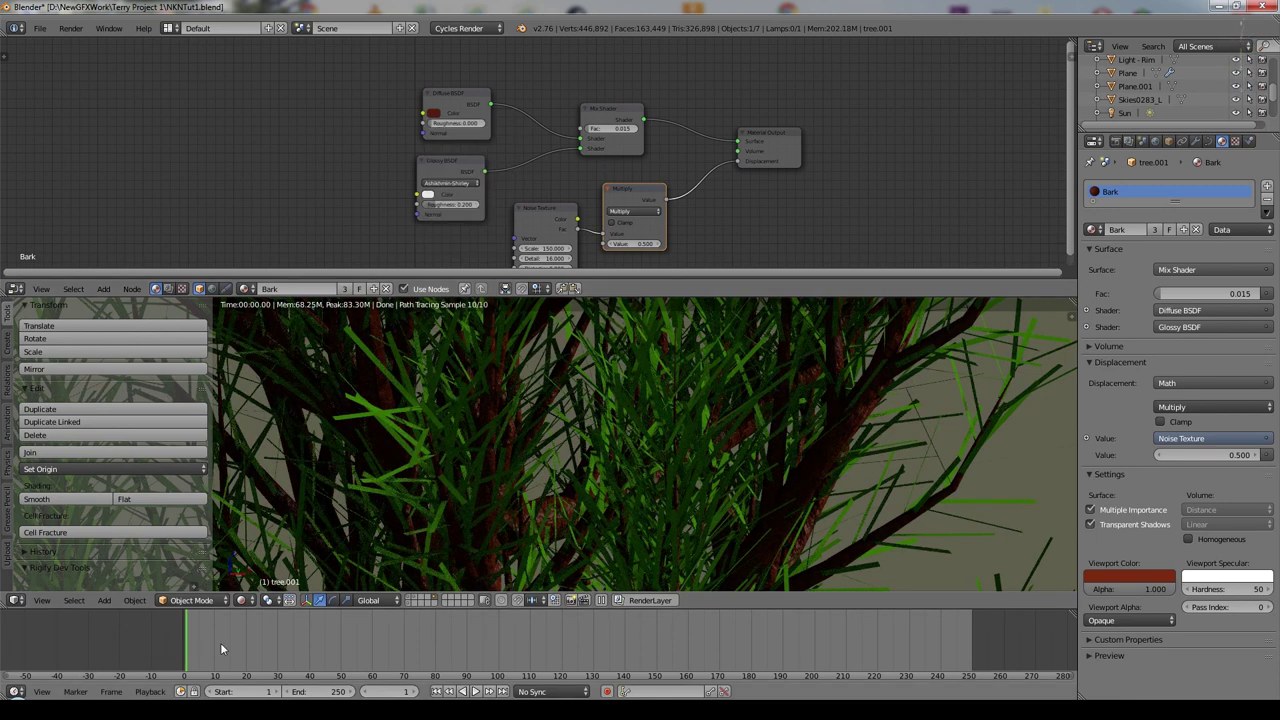
{"action": "scroll", "scroll_direction": "down", "scroll_amount": 3}
- Add an RGB input node and link it to the Needles Diffuse colour
{"action": "right_click", "coordinate": [597, 417]}
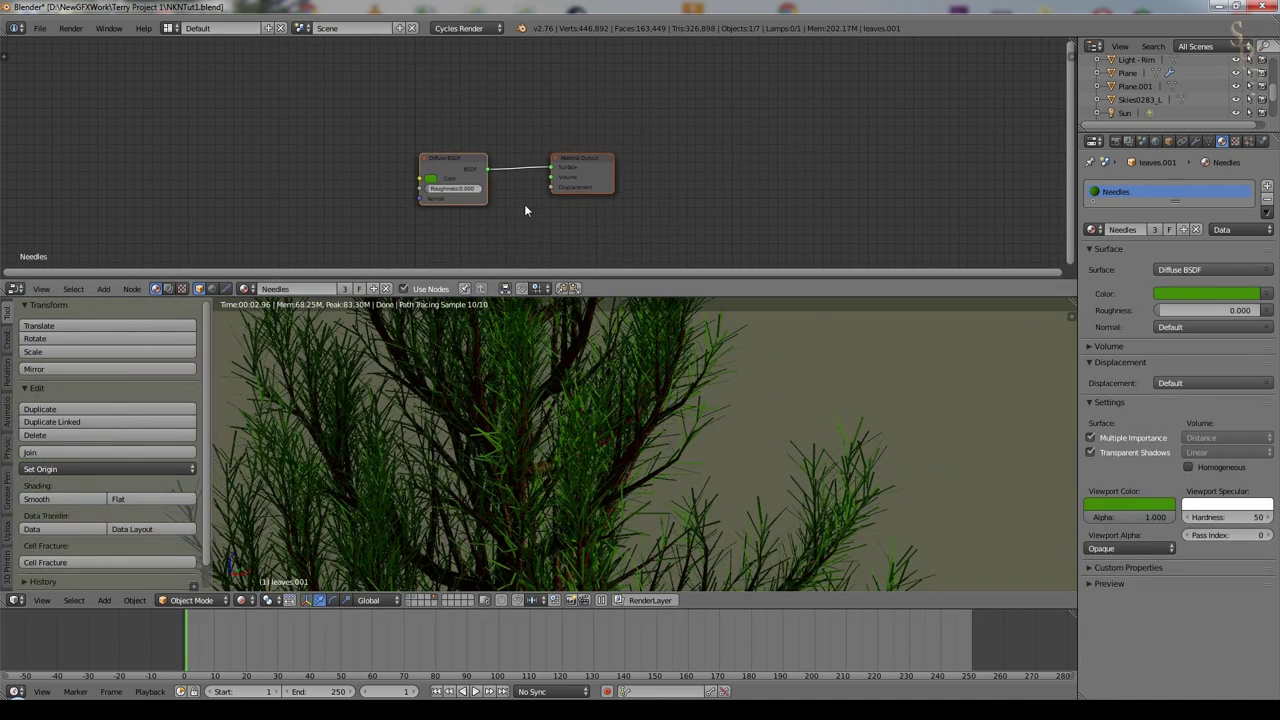
{"action": "left_click", "coordinate": [459, 158]}
{"action": "left_click", "coordinate": [610, 603]}
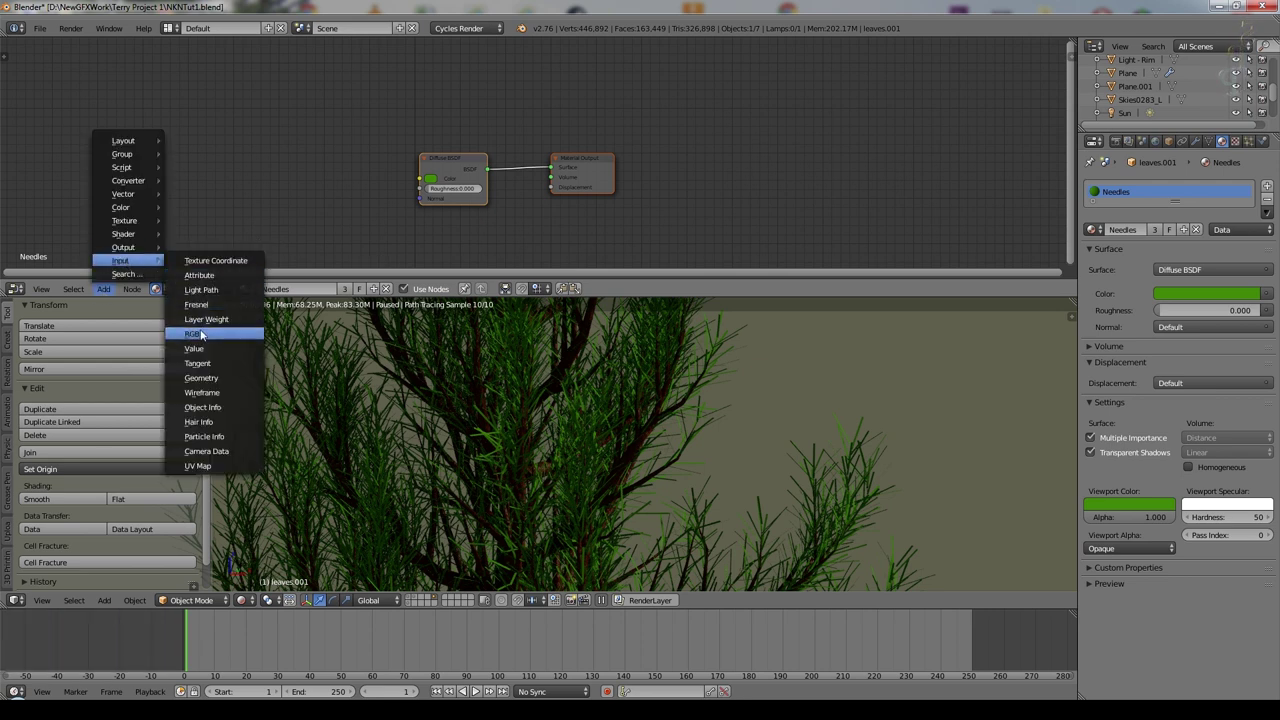
{"action": "left_click", "coordinate": [206, 335]}
{"action": "scroll", "scroll_direction": "up", "scroll_amount": 3}
{"action": "left_click", "coordinate": [526, 202]}
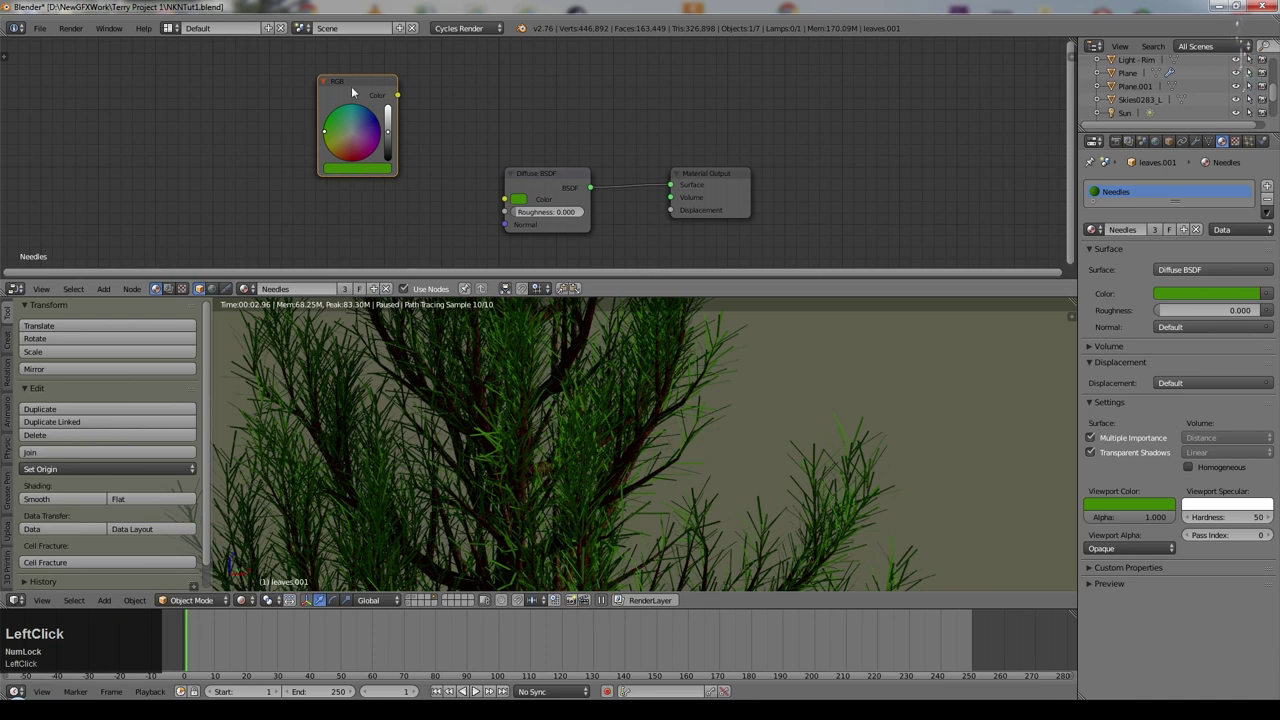
{"action": "left_click", "coordinate": [557, 174]}
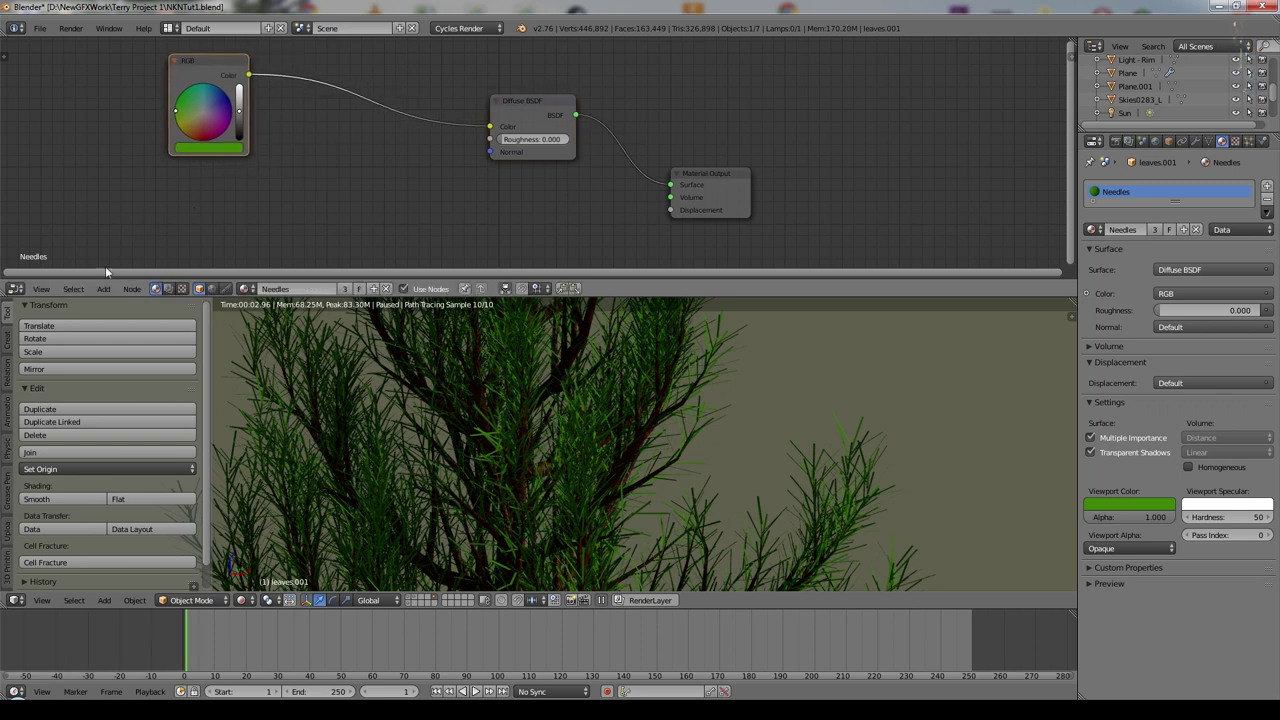
- Add a Gamma node at 1.8 and insert an Add Shader before the Material Output
{"action": "left_click", "coordinate": [117, 286]}
{"action": "left_click", "coordinate": [200, 279]}
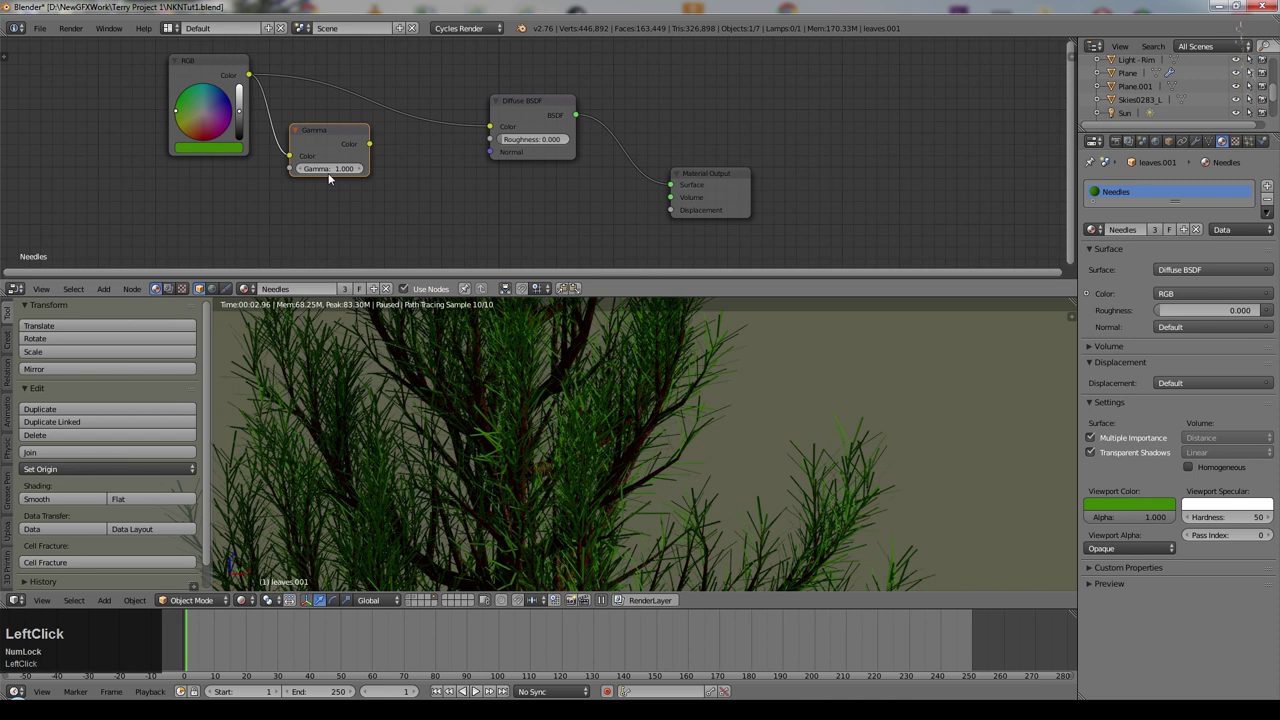
{"action": "left_click", "coordinate": [333, 173]}
{"action": "key", "text": "KP_1"}
{"action": "key", "text": "KP_Decimal"}
{"action": "key", "text": "KP_8"}
{"action": "key", "text": "KP_Enter"}
{"action": "left_click", "coordinate": [112, 290]}
{"action": "left_click", "coordinate": [502, 148]}
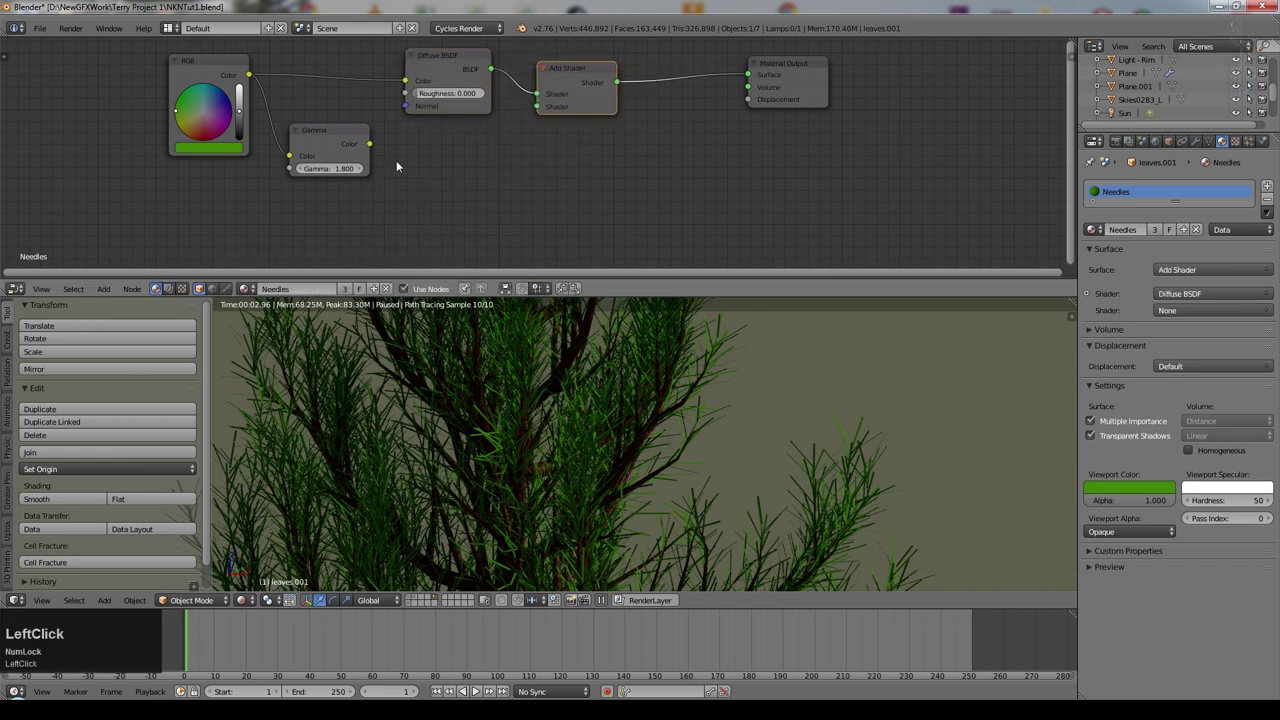
- Feed a Translucent BSDF into the Add Shader and insert a Mix Shader before the output
{"action": "left_click", "coordinate": [108, 289]}
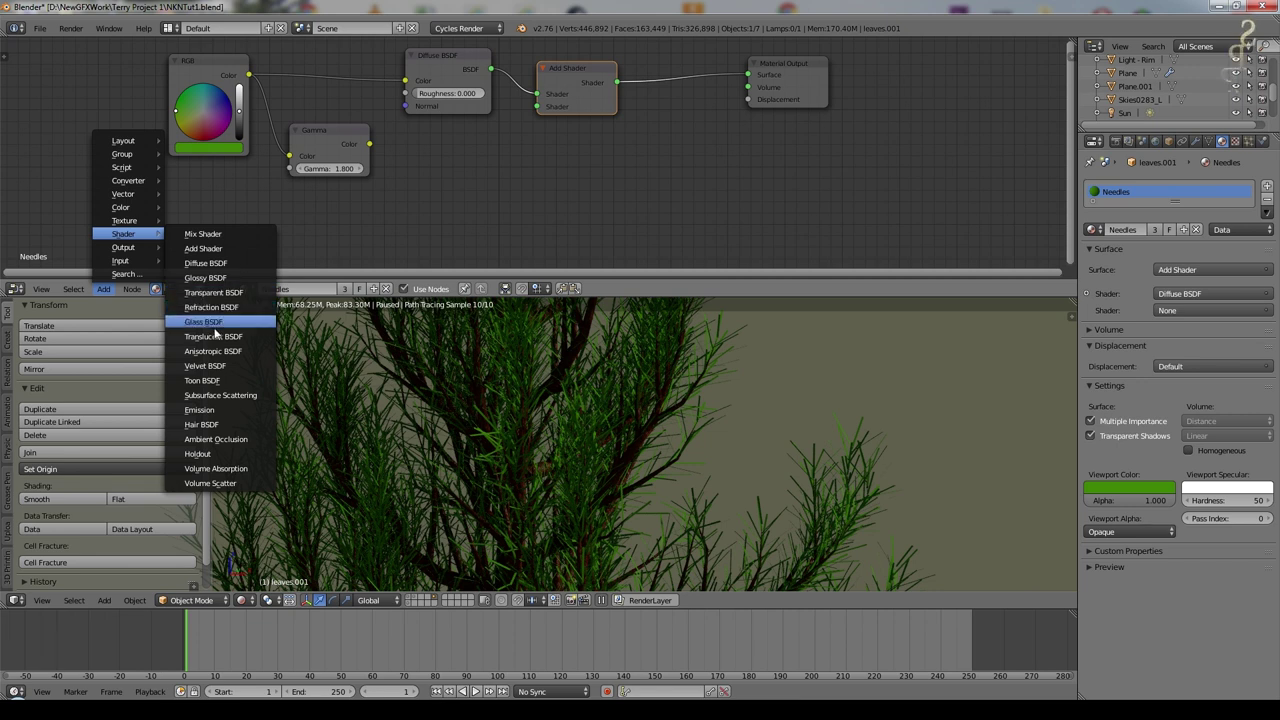
{"action": "left_click", "coordinate": [219, 335]}
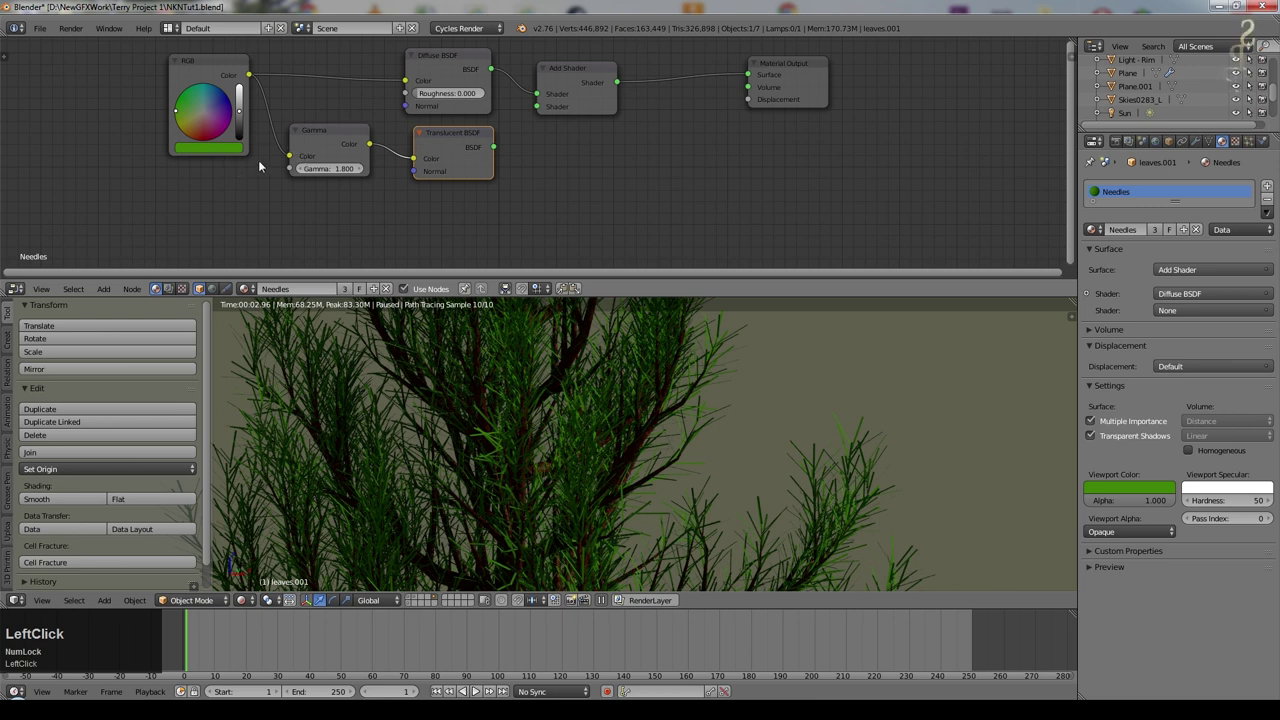
{"action": "left_click", "coordinate": [456, 64]}
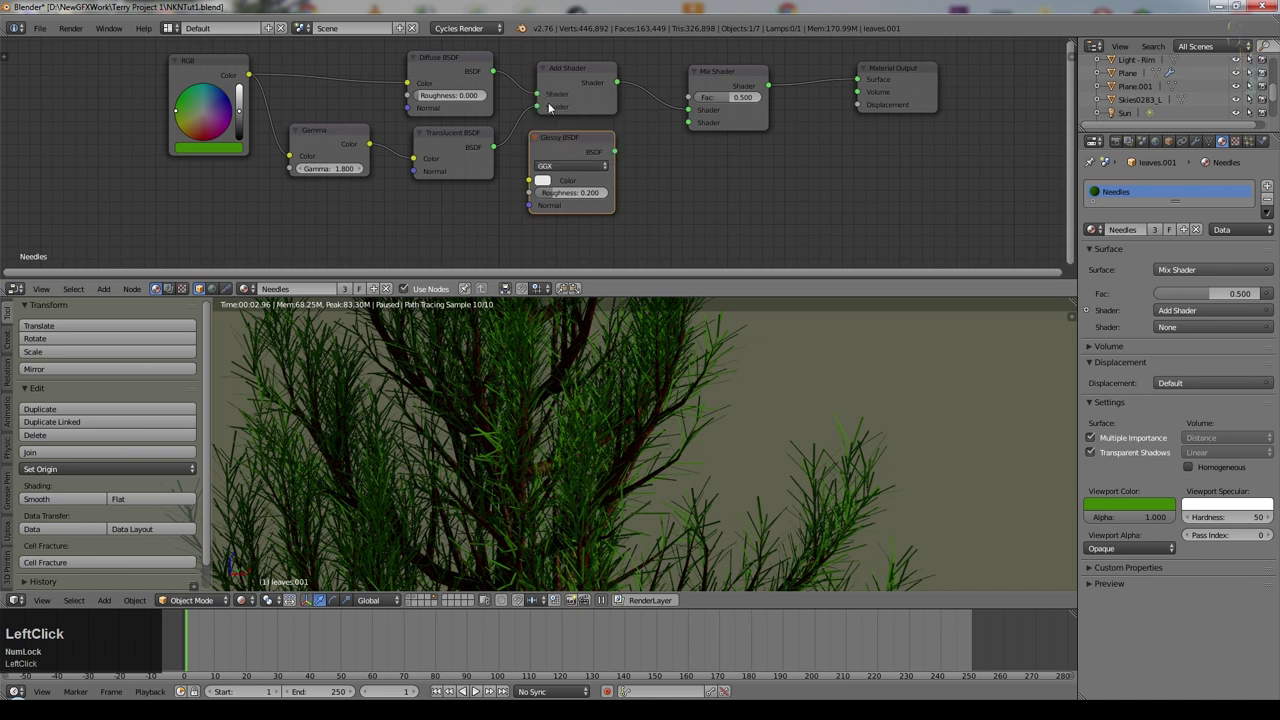
- Set the Glossy BSDF to Ashikhmin-Shirley with roughness 0.125 and save the file
{"action": "left_click", "coordinate": [695, 127]}
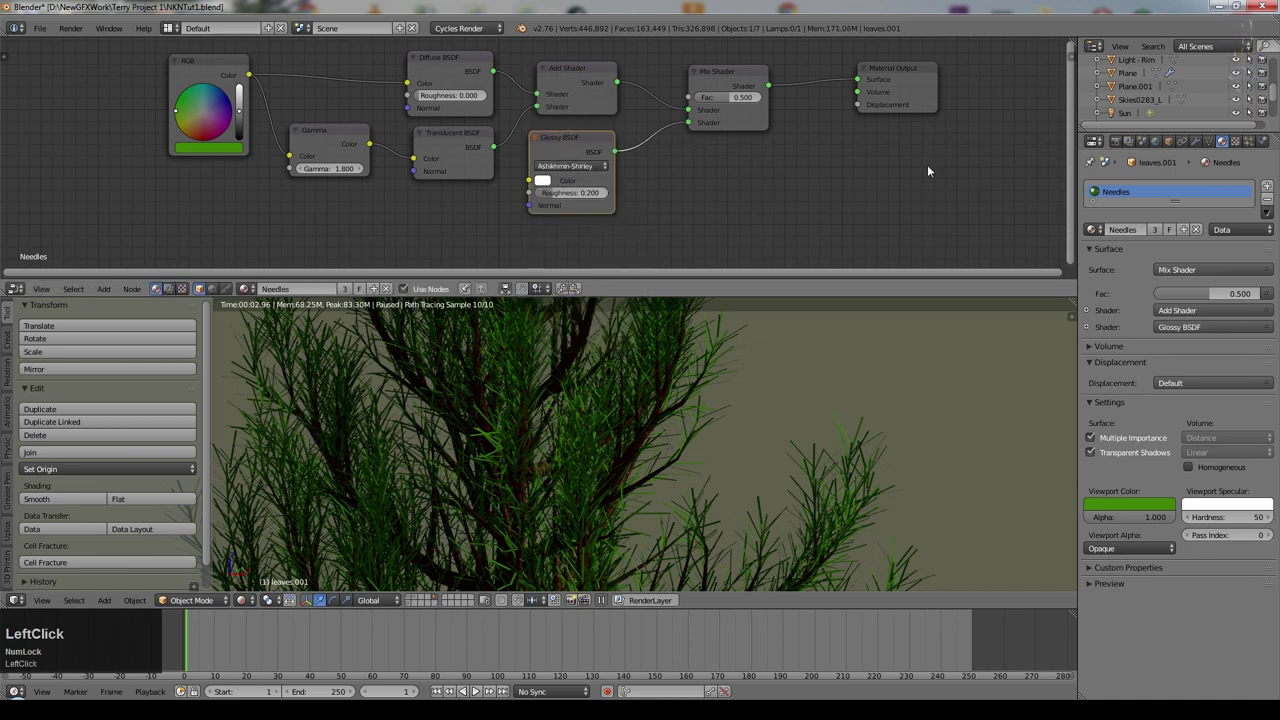
{"action": "key", "text": "KP_Decimal"}
{"action": "key", "text": "KP_1"}
{"action": "key", "text": "KP_2"}
{"action": "key", "text": "KP_5"}
{"action": "key", "text": "KP_Enter"}
{"action": "key", "text": "KP_Enter"}
{"action": "key", "text": "ctrl+s"}
{"action": "left_click", "coordinate": [627, 366]}
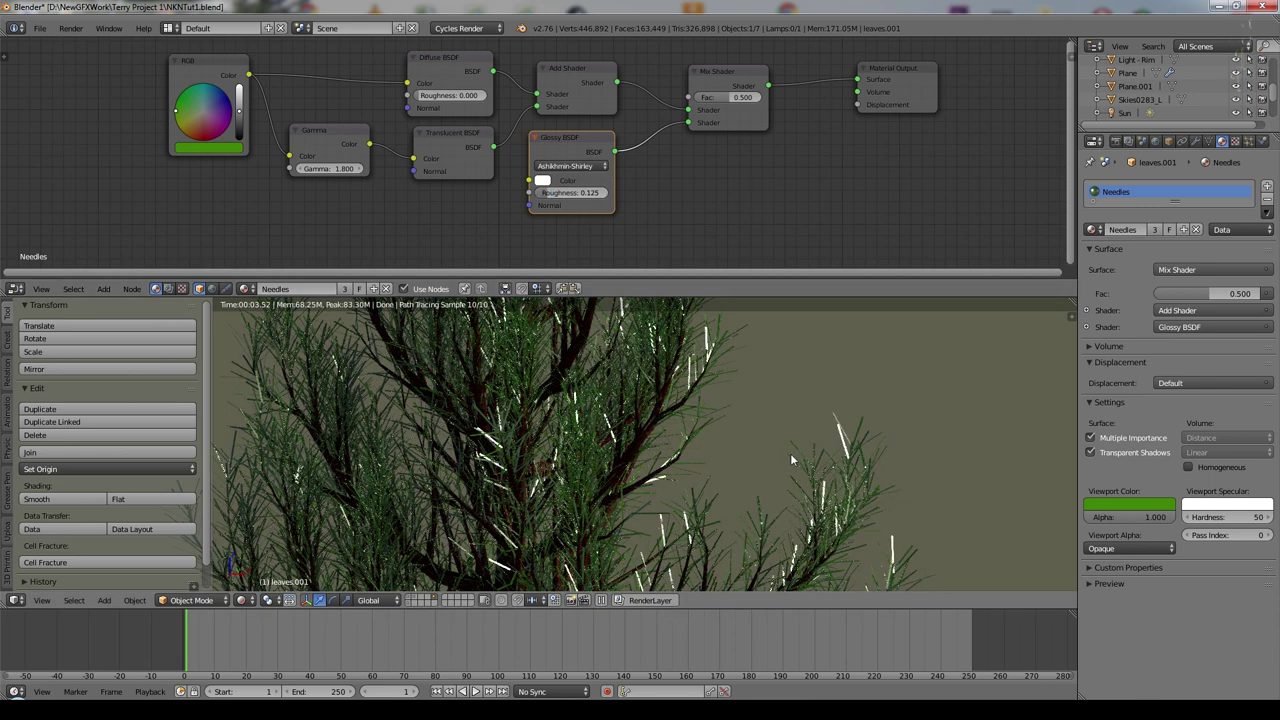
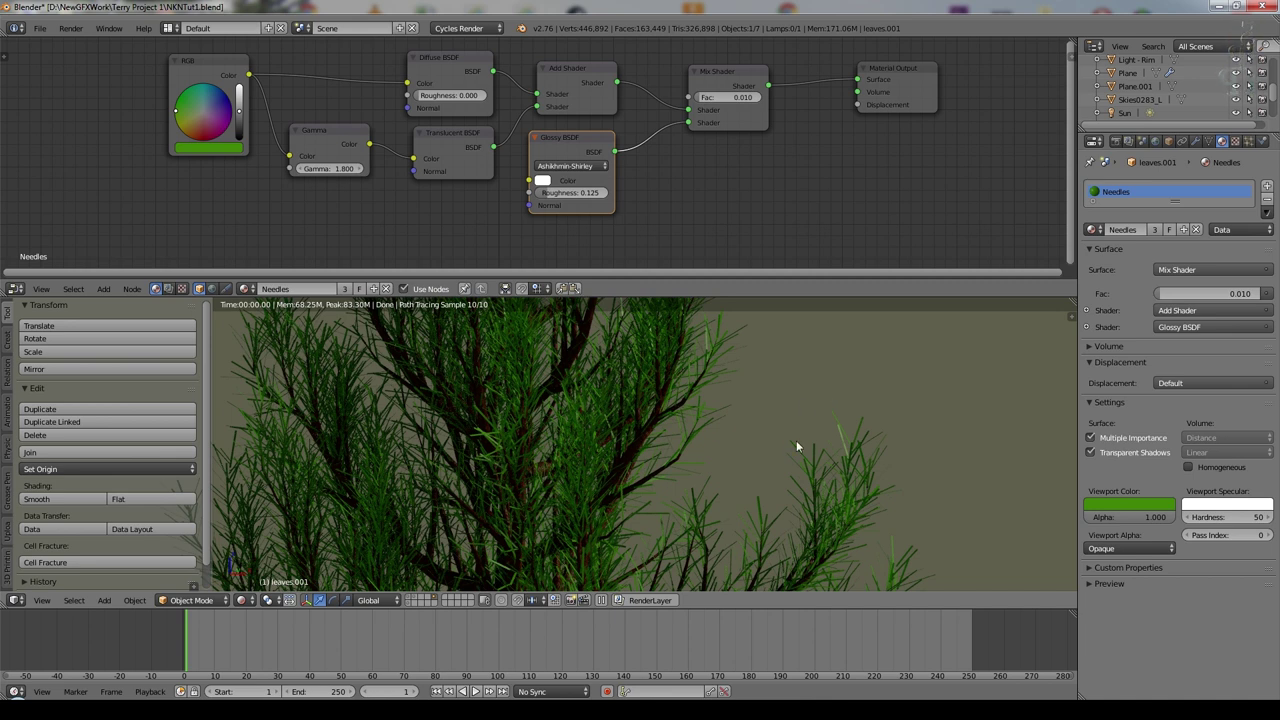
- Check the RGB node's colour picker, then return the viewport from Rendered to Solid shading and zoom out
{"action": "scroll", "scroll_direction": "down", "scroll_amount": 3}
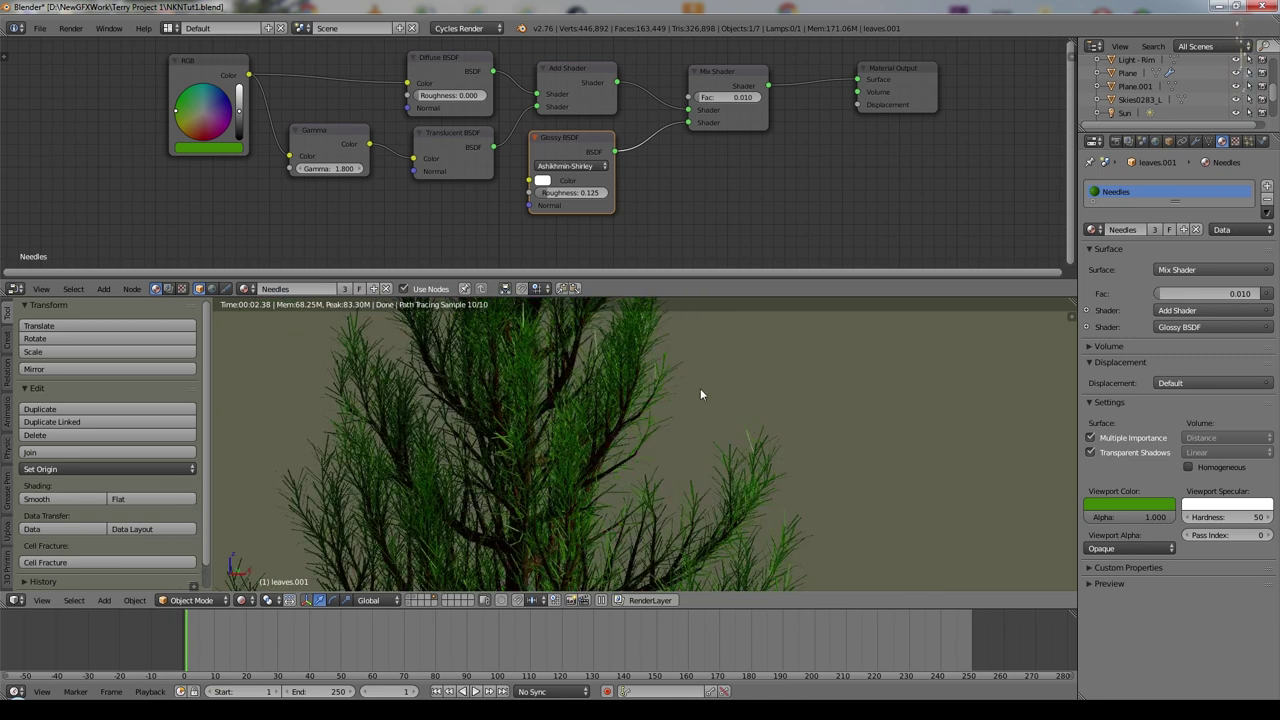
{"action": "scroll", "scroll_direction": "down", "scroll_amount": 3}
{"action": "left_click", "coordinate": [218, 153]}
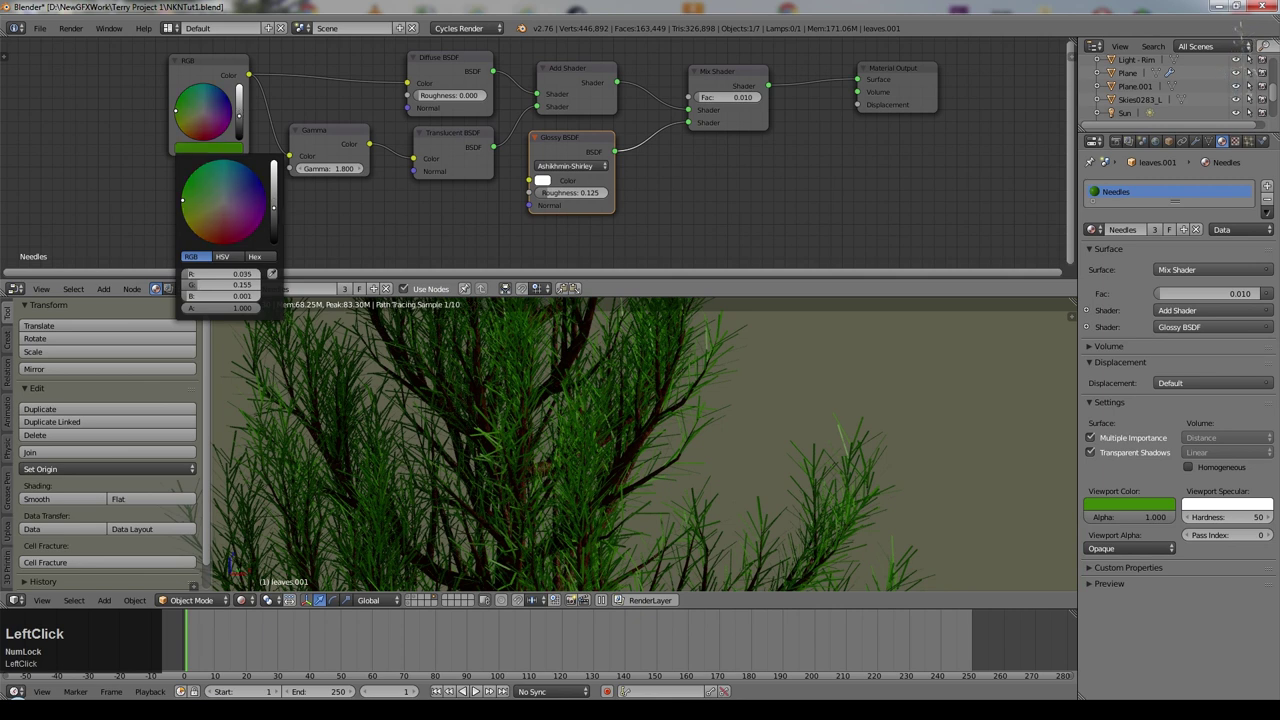
{"action": "scroll", "scroll_direction": "down", "scroll_amount": 3}
{"action": "key", "text": "ctrl+Num_Lock"}
{"action": "scroll", "scroll_direction": "down", "scroll_amount": 3}
{"action": "key", "text": "ctrl+s"}
{"action": "left_click", "coordinate": [660, 380]}
{"action": "scroll", "scroll_direction": "down", "scroll_amount": 3}
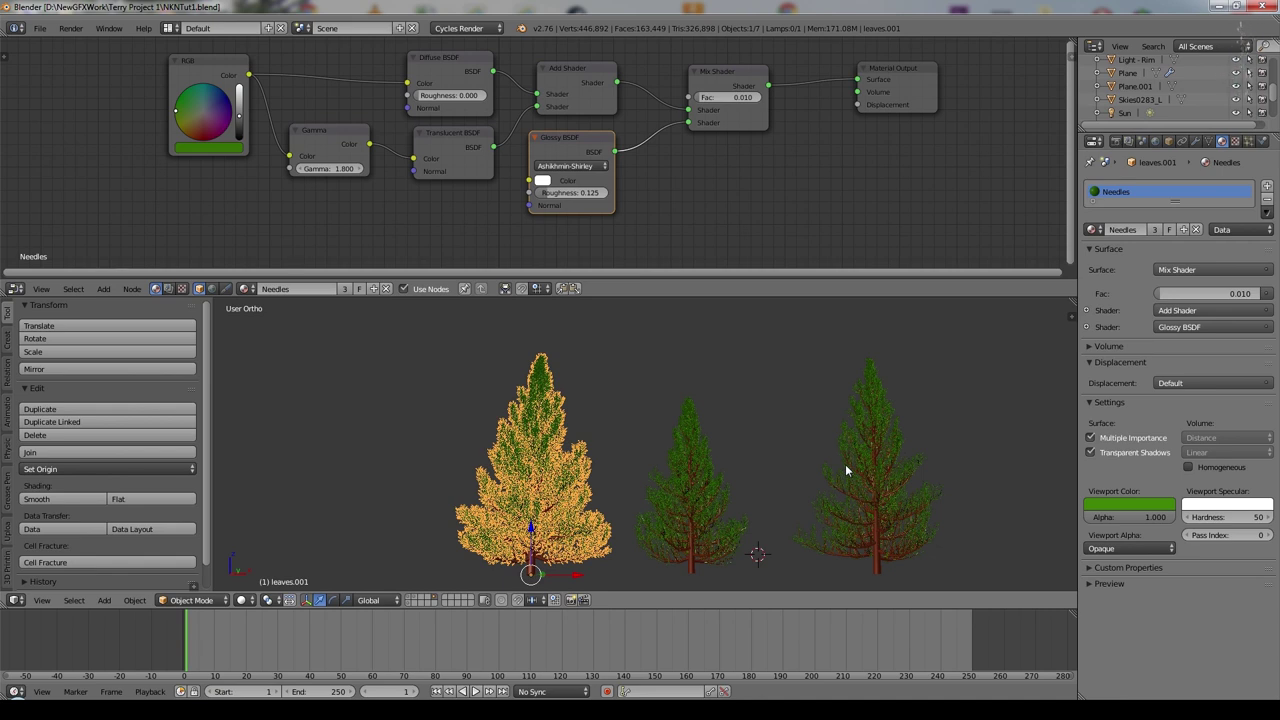
- Maximize the 3D view and convert the left tree's trunk curve to a mesh
{"action": "left_click", "coordinate": [1057, 284]}
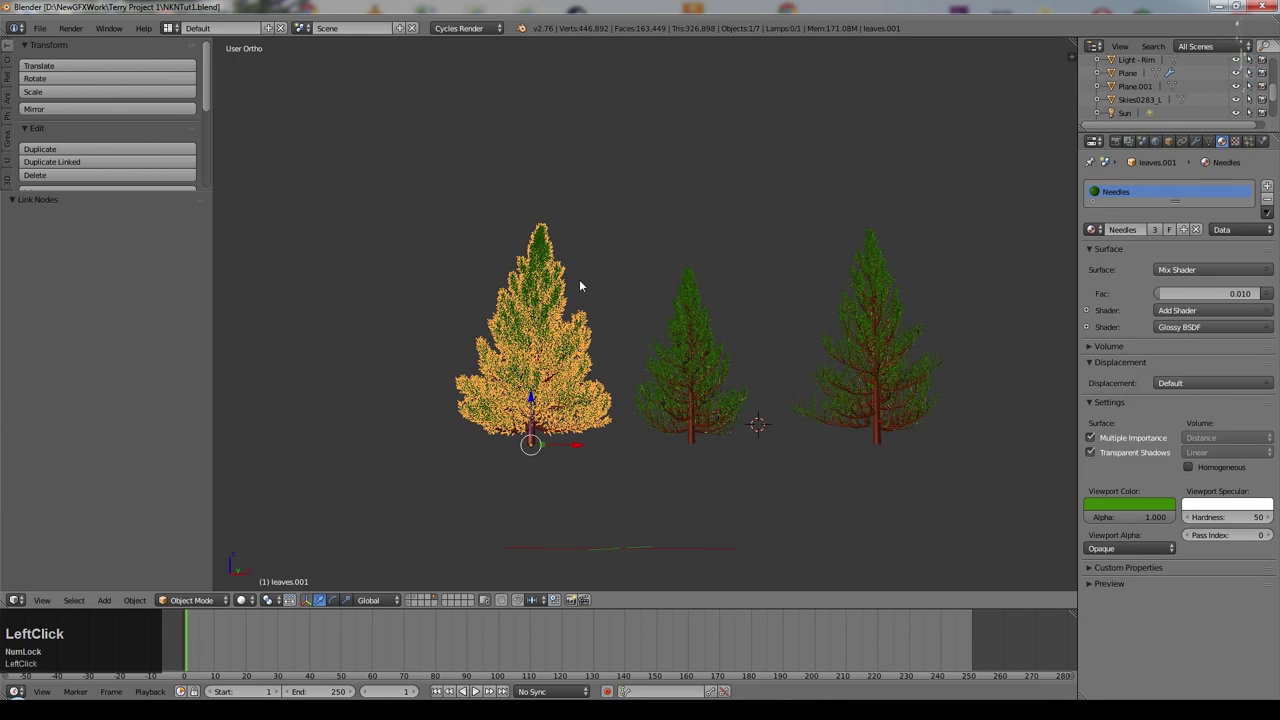
{"action": "scroll", "scroll_direction": "up", "scroll_amount": 3}
{"action": "scroll", "scroll_direction": "down", "scroll_amount": 3}
{"action": "right_click", "coordinate": [538, 507]}
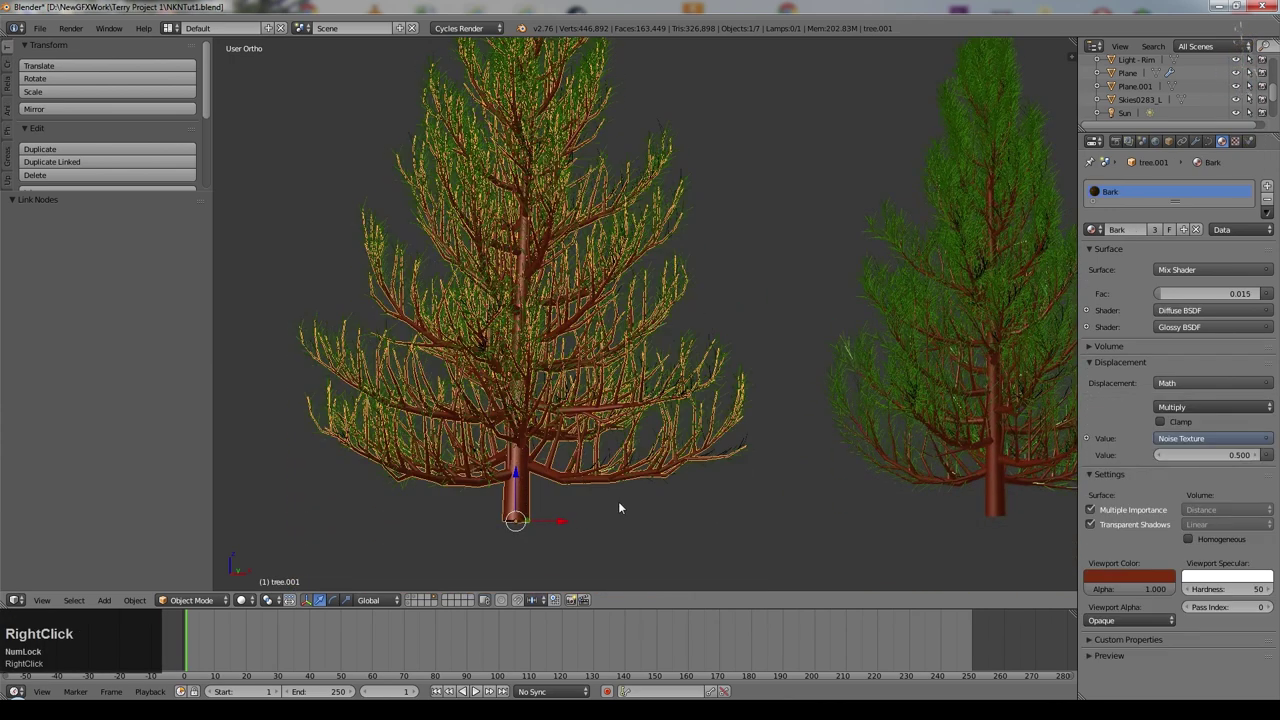
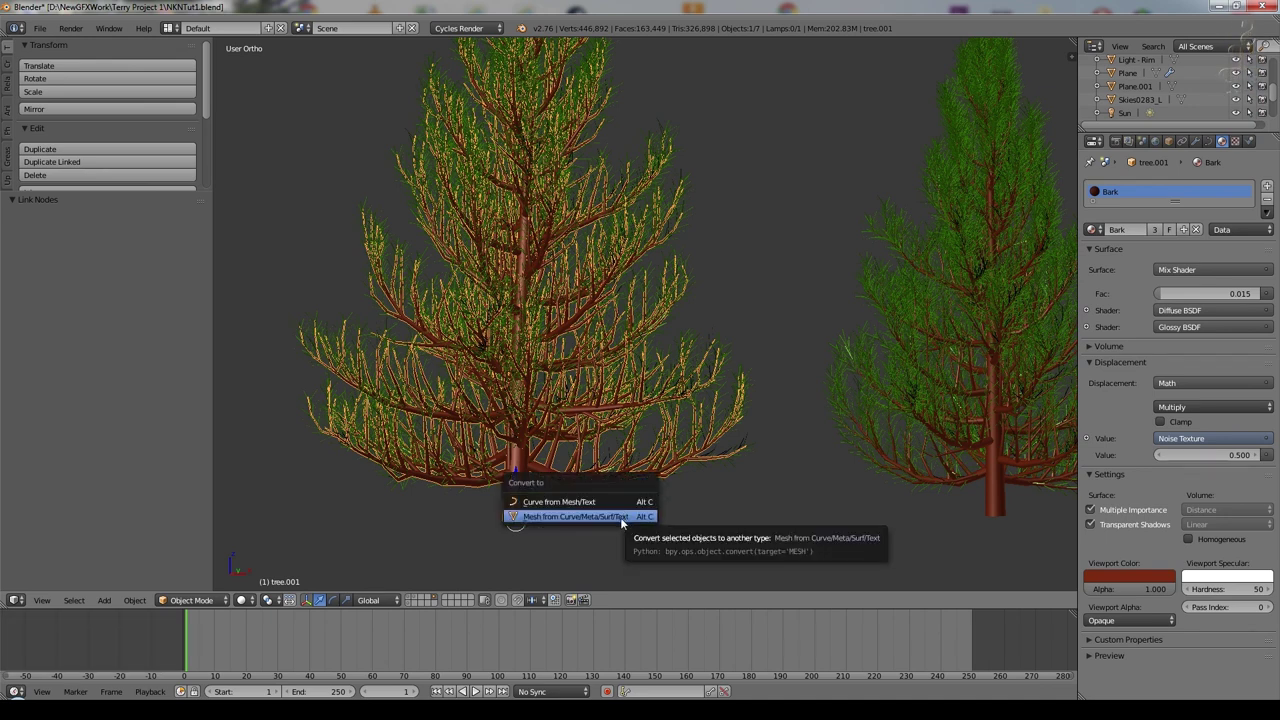
{"action": "left_click", "coordinate": [627, 523]}
- Convert the right-hand and third tree curves to meshes with Alt+C
{"action": "right_click", "coordinate": [994, 508]}
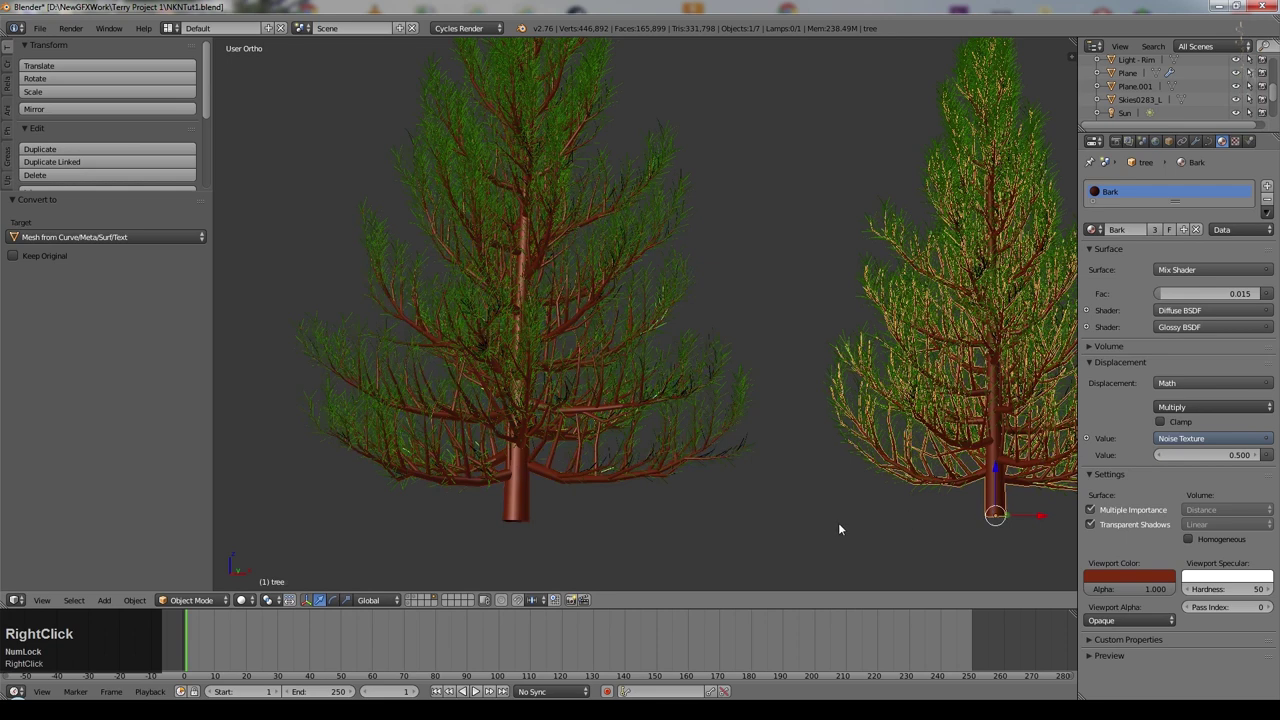
{"action": "key", "text": "alt+c"}
{"action": "left_click", "coordinate": [844, 525]}
{"action": "scroll", "scroll_direction": "down", "scroll_amount": 3}
{"action": "middle_click", "coordinate": [765, 480]}
{"action": "right_click", "coordinate": [1038, 466]}
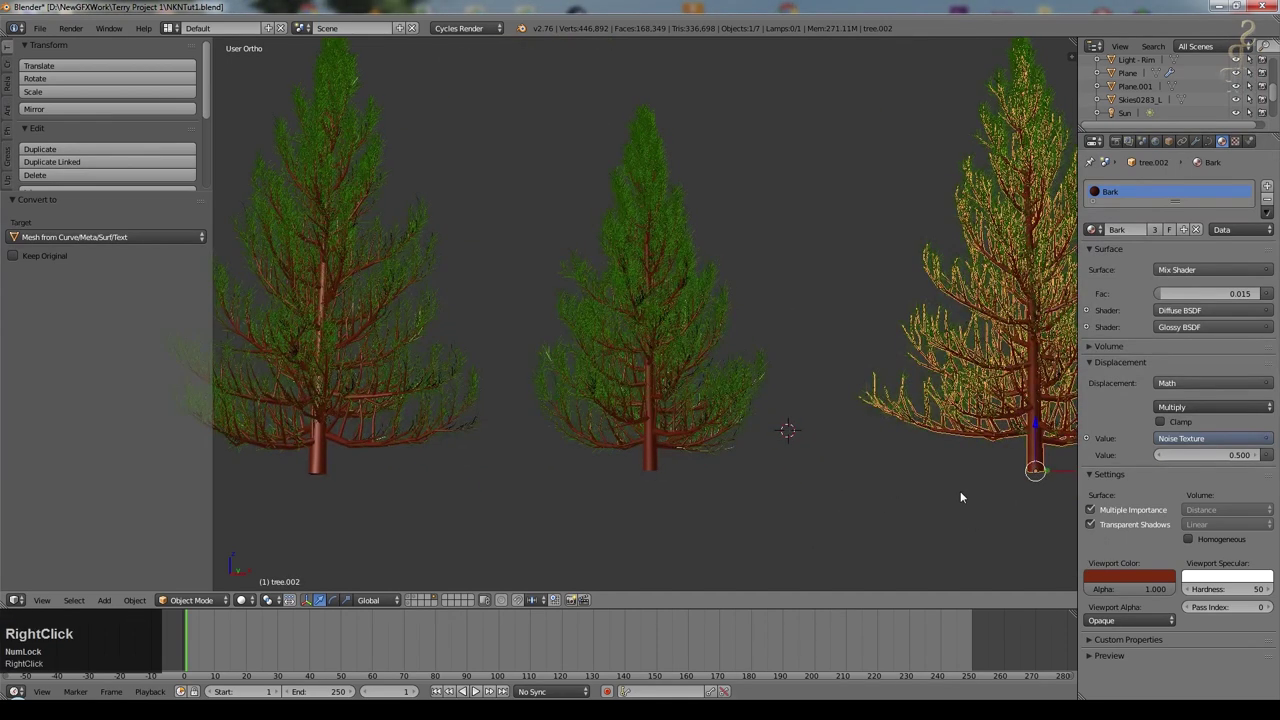
{"action": "key", "text": "alt+c"}
{"action": "left_click", "coordinate": [965, 494]}
- Join the left tree's needles and trunk into one object, then select the middle tree's needles and trunk
{"action": "right_click", "coordinate": [431, 304]}
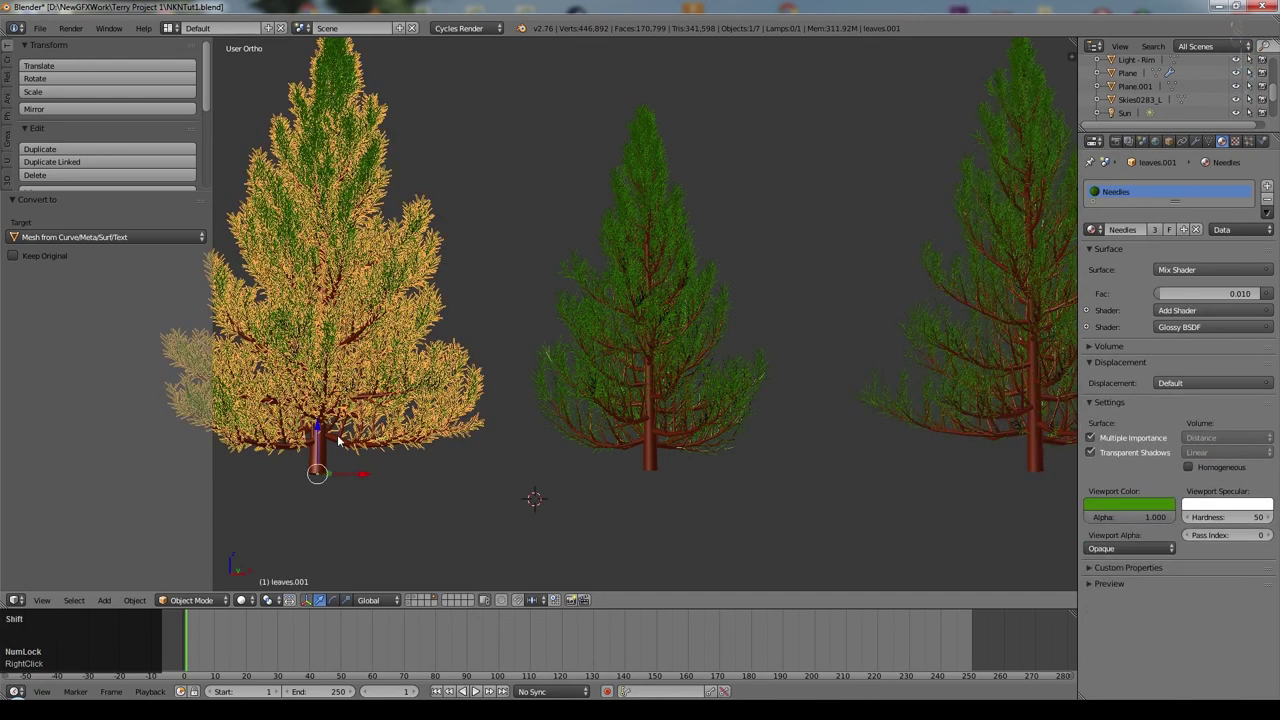
{"action": "right_click", "coordinate": [327, 456]}
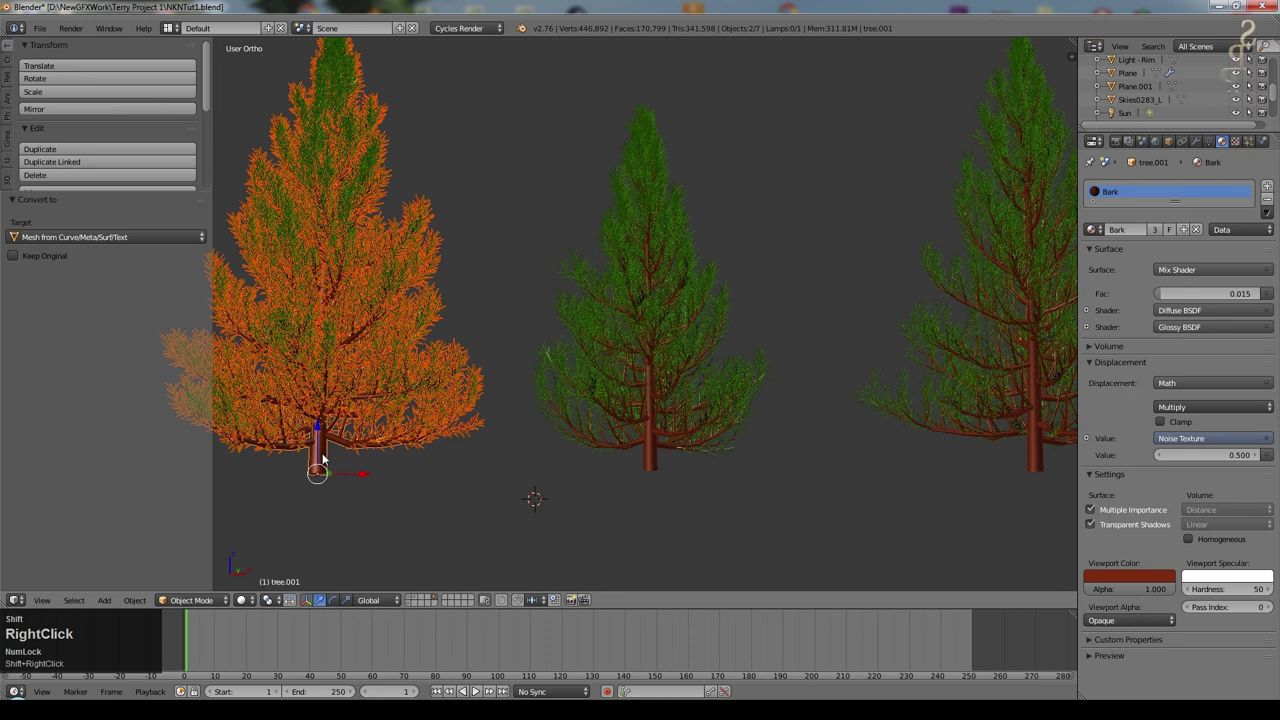
{"action": "scroll", "scroll_direction": "up", "scroll_amount": 3}
{"action": "left_click", "coordinate": [97, 196]}
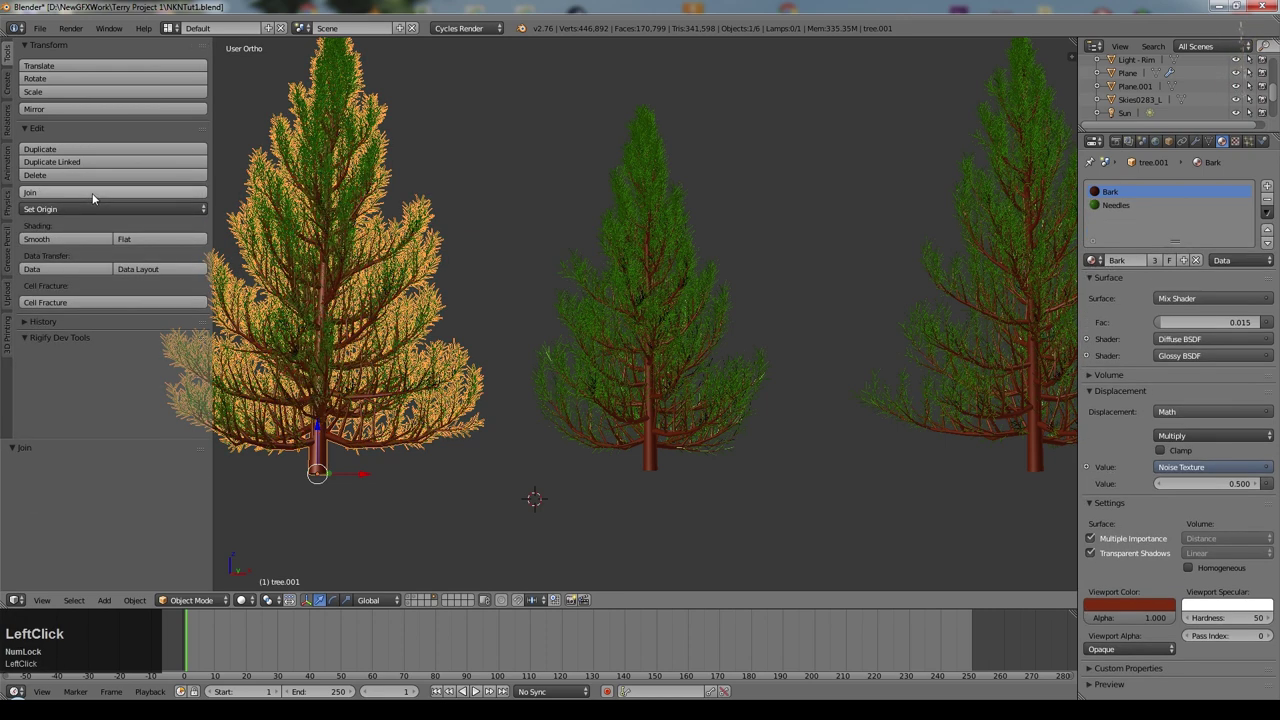
{"action": "right_click", "coordinate": [684, 428]}
{"action": "right_click", "coordinate": [661, 459]}
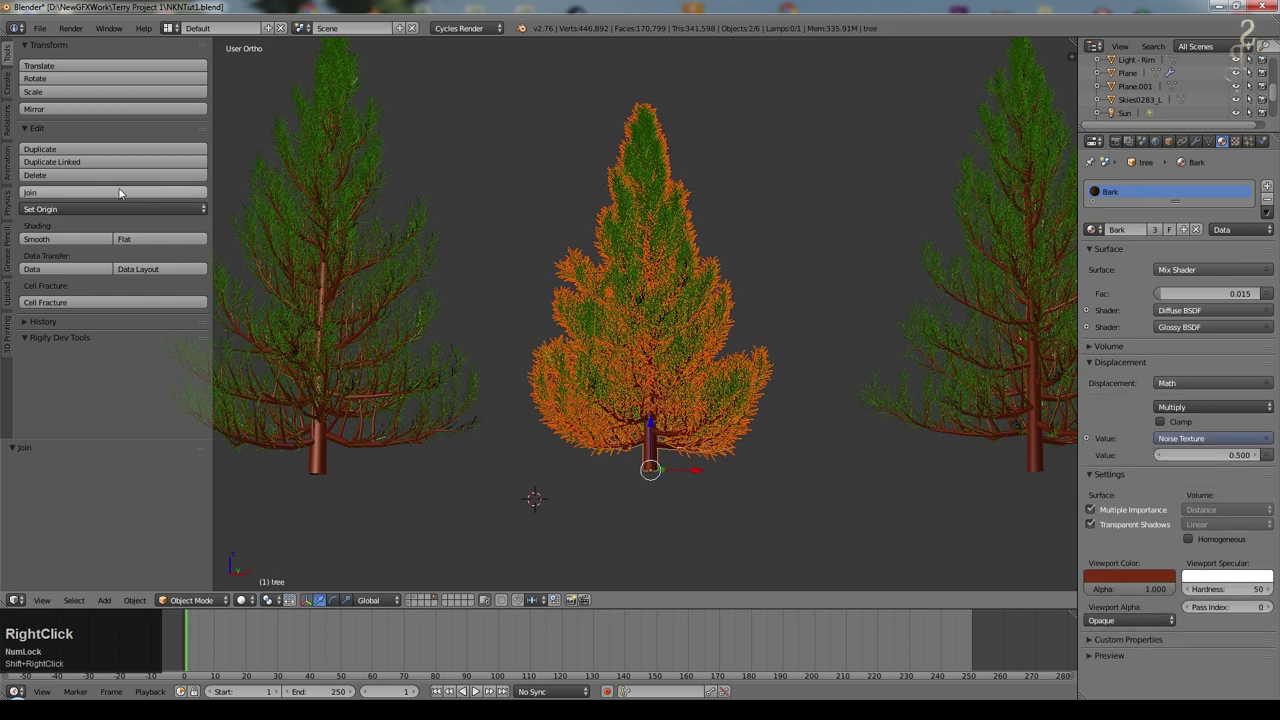
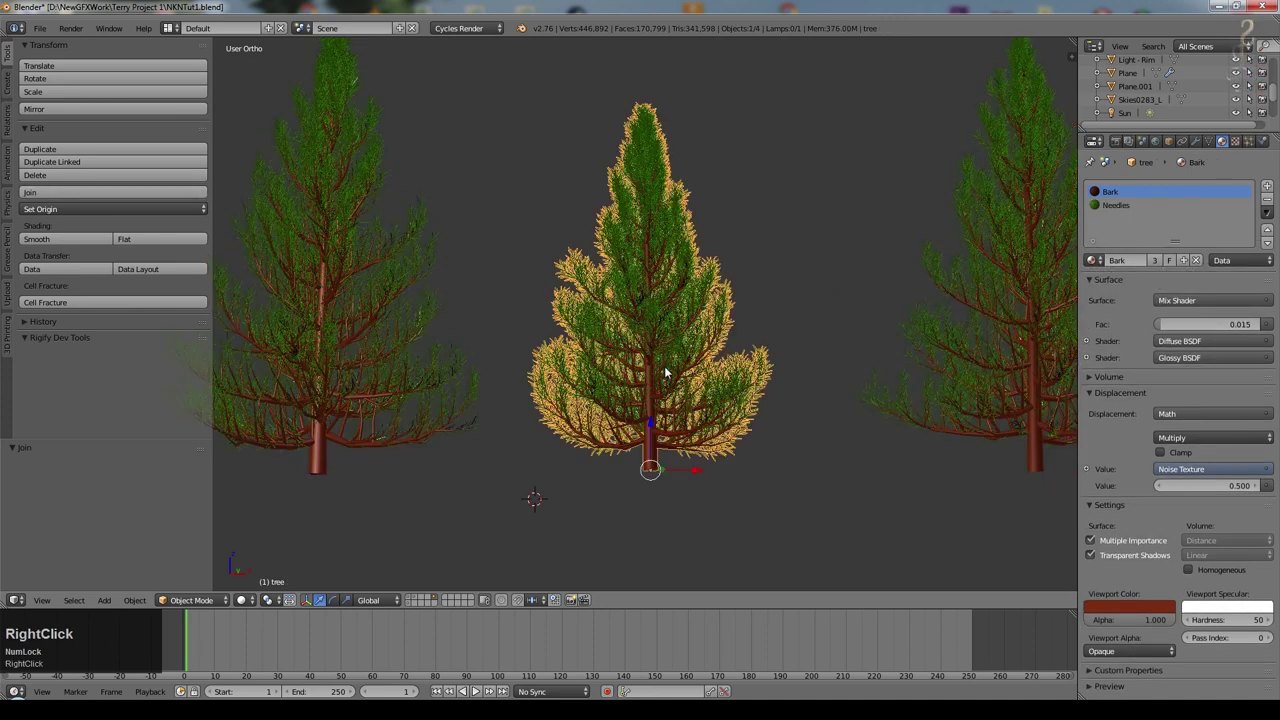
- Move the right-hand tree sideways along X and save the file
{"action": "key", "text": "g"}
{"action": "left_click", "coordinate": [705, 355]}
{"action": "right_click", "coordinate": [1032, 364]}
{"action": "key", "text": "g"}
{"action": "left_click", "coordinate": [881, 362]}
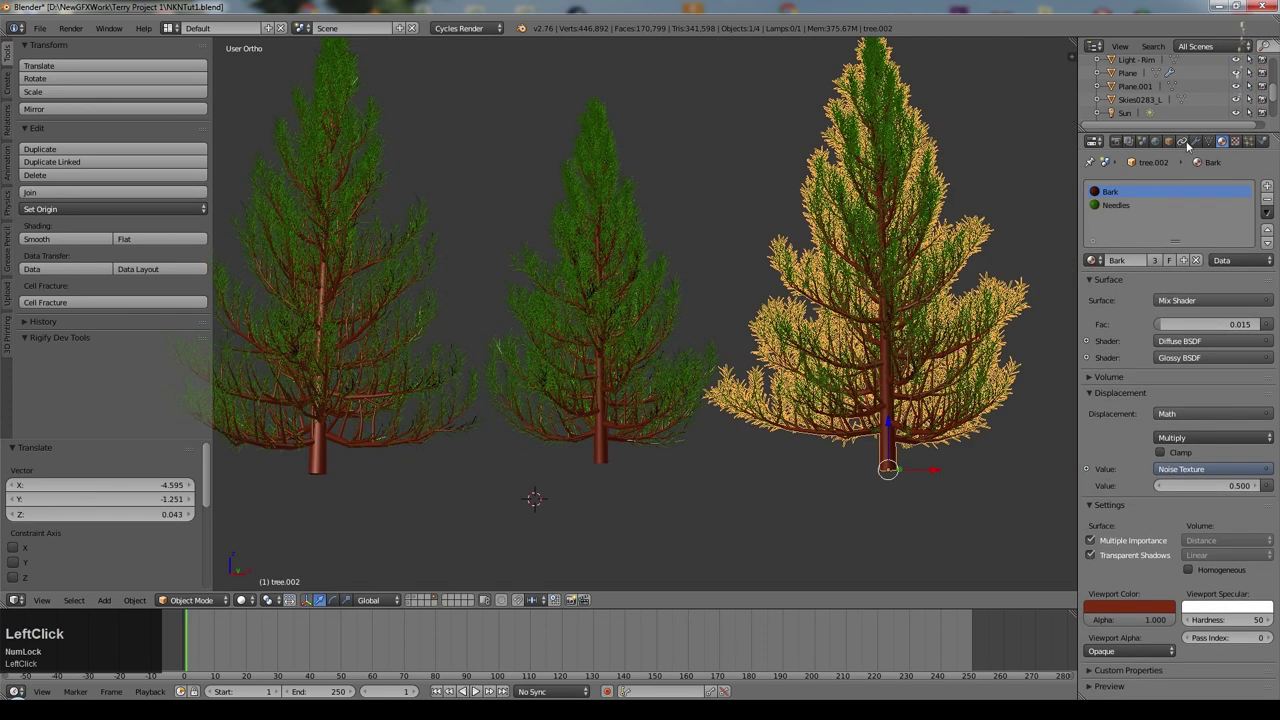
{"action": "scroll", "scroll_direction": "down", "scroll_amount": 3}
{"action": "key", "text": "ctrl+s"}
{"action": "left_click", "coordinate": [654, 282]}
{"action": "scroll", "scroll_direction": "up", "scroll_amount": 3}
{"action": "scroll", "scroll_direction": "down", "scroll_amount": 3}
{"action": "left_click", "coordinate": [686, 362]}
- Move the middle tree and another pine further along X, then look through the camera
{"action": "right_click", "coordinate": [563, 337]}
{"action": "left_click", "coordinate": [695, 357]}
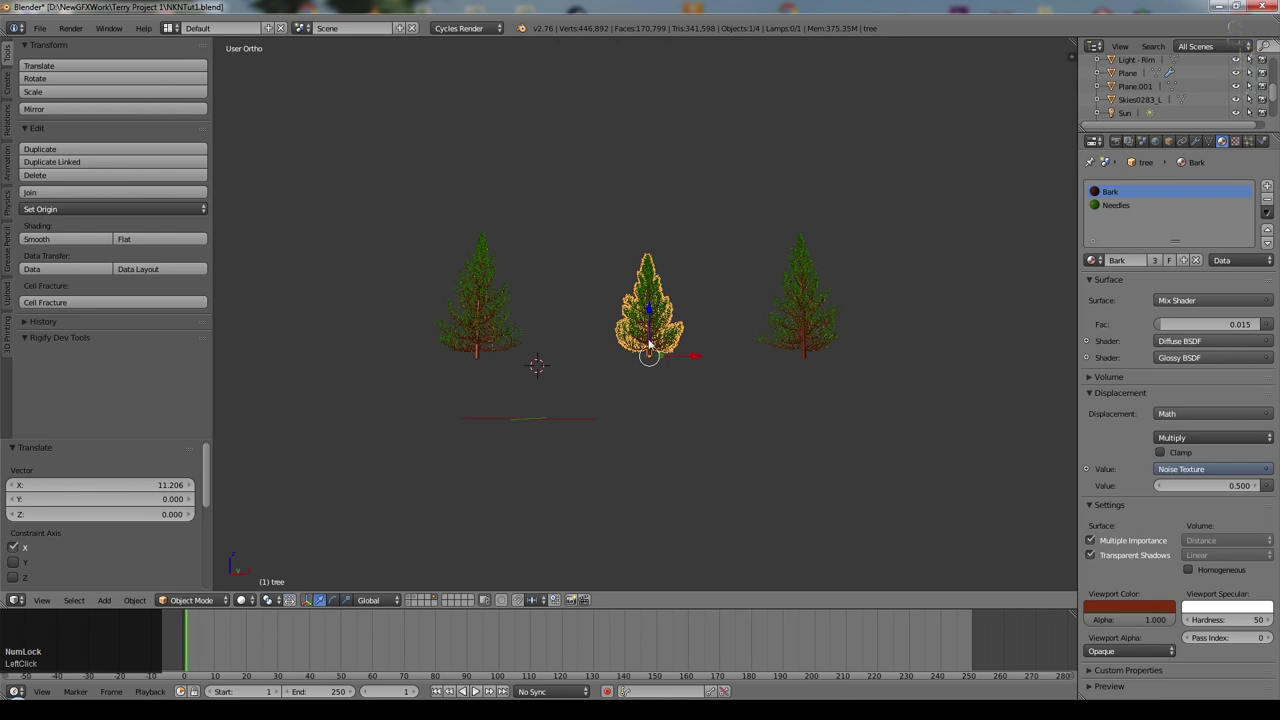
{"action": "left_click", "coordinate": [577, 349]}
{"action": "key", "text": "g"}
{"action": "left_click", "coordinate": [529, 251]}
{"action": "scroll", "scroll_direction": "down", "scroll_amount": 3}
{"action": "right_click", "coordinate": [683, 359]}
{"action": "key", "text": "g"}
{"action": "left_click", "coordinate": [547, 147]}
{"action": "scroll", "scroll_direction": "up", "scroll_amount": 3}
{"action": "key", "text": "KP_0"}
{"action": "scroll", "scroll_direction": "down", "scroll_amount": 3}
- Rotate one pine about Y onto its side, nudge it to fill the camera frame, and deselect all
{"action": "right_click", "coordinate": [432, 237]}
{"action": "scroll", "scroll_direction": "down", "scroll_amount": 3}
{"action": "scroll", "scroll_direction": "up", "scroll_amount": 3}
{"action": "key", "text": "r"}
{"action": "key", "text": "y"}
{"action": "key", "text": "KP_9"}
{"action": "key", "text": "KP_Enter"}
{"action": "key", "text": "g"}
{"action": "left_click", "coordinate": [745, 317]}
{"action": "key", "text": "g"}
{"action": "left_click", "coordinate": [750, 320]}
{"action": "key", "text": "a"}
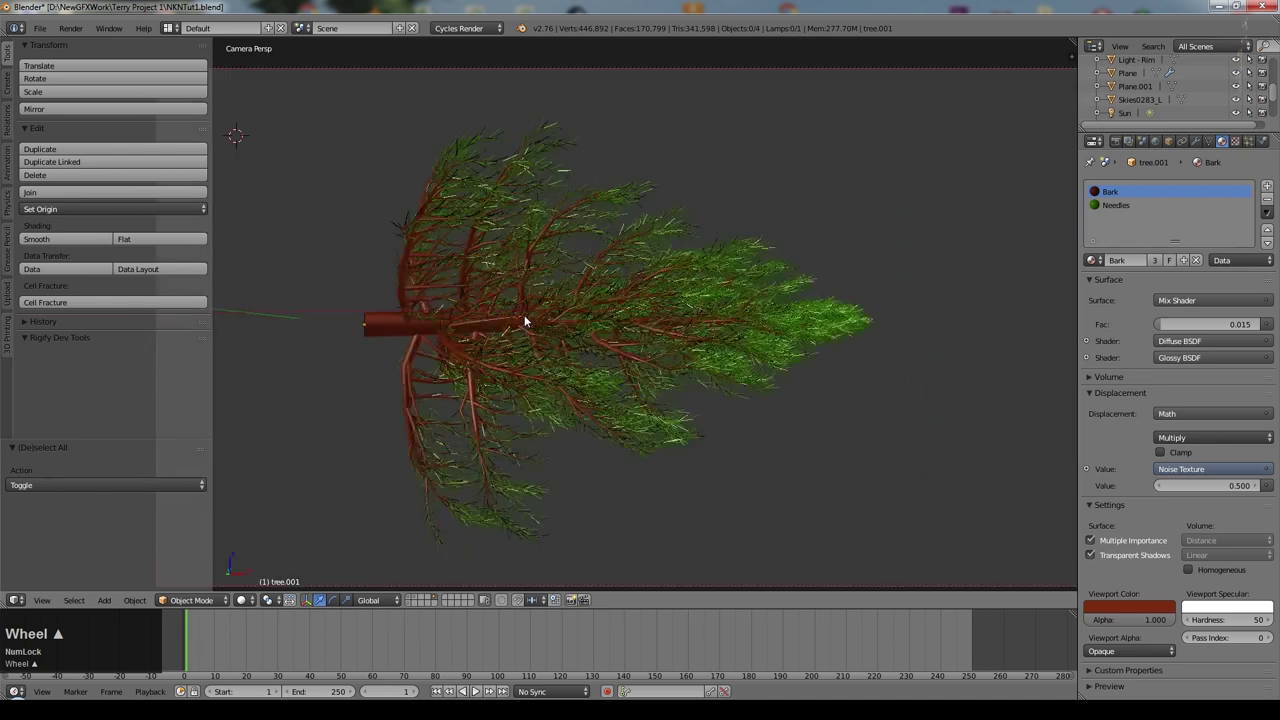
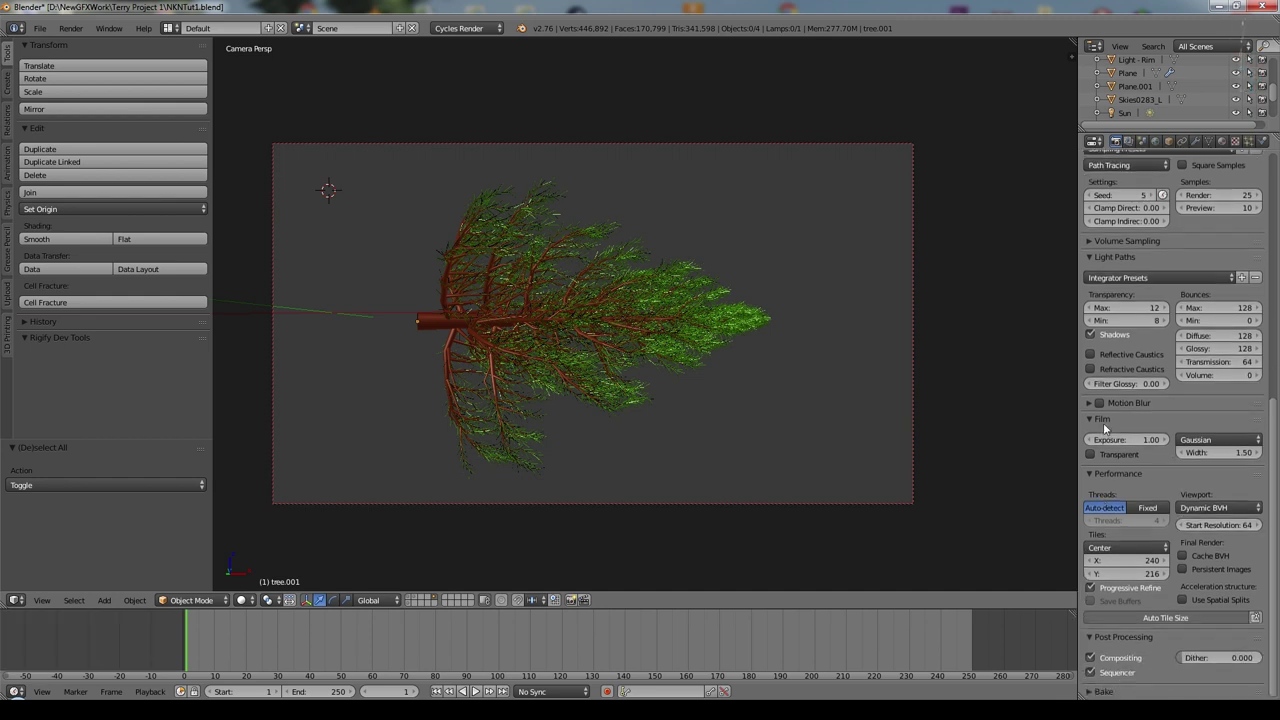
- Enable Film > Transparent in Render properties, comparing it in rendered view, then return to Solid shading
{"action": "left_click", "coordinate": [1097, 454]}
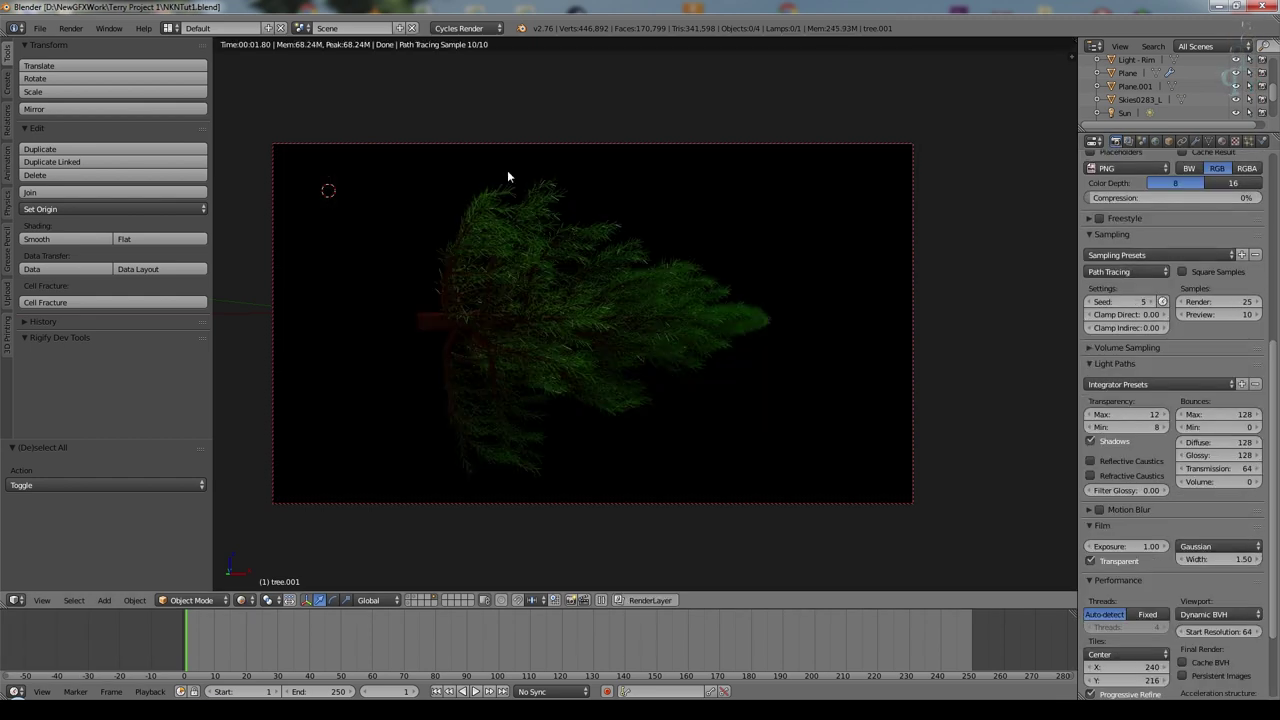
{"action": "left_click", "coordinate": [495, 537]}
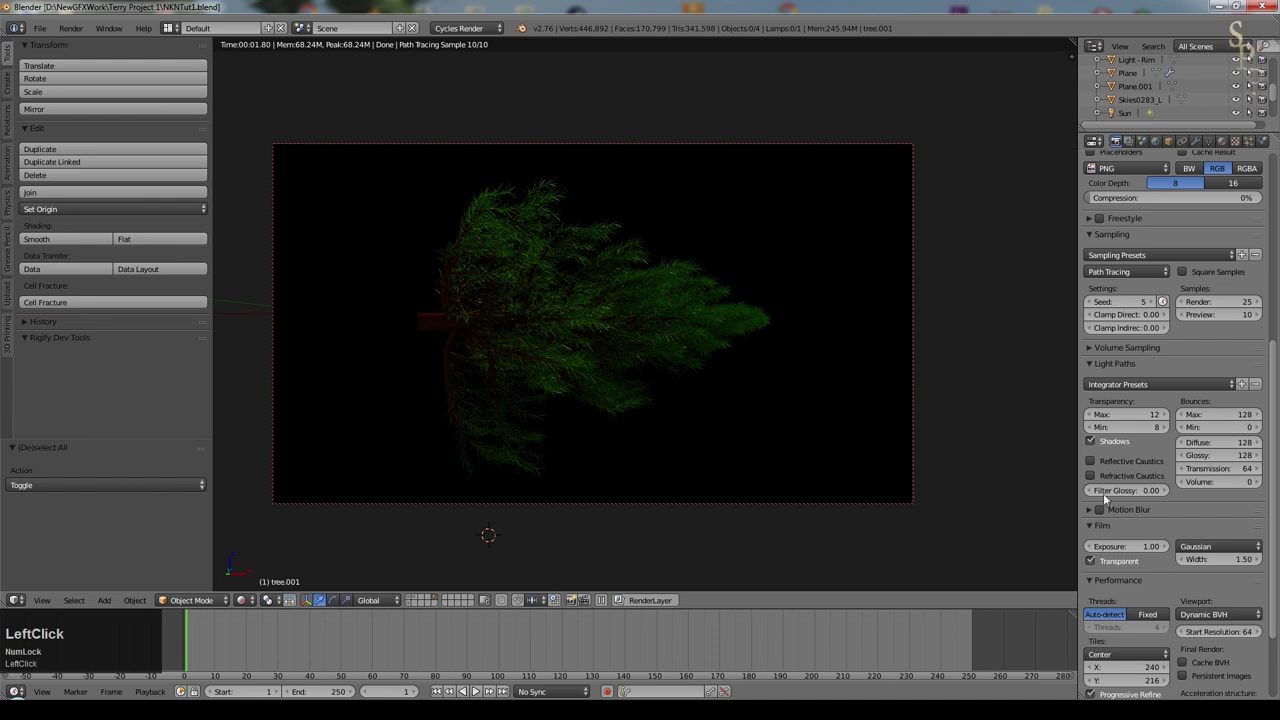
{"action": "left_click", "coordinate": [1096, 566]}
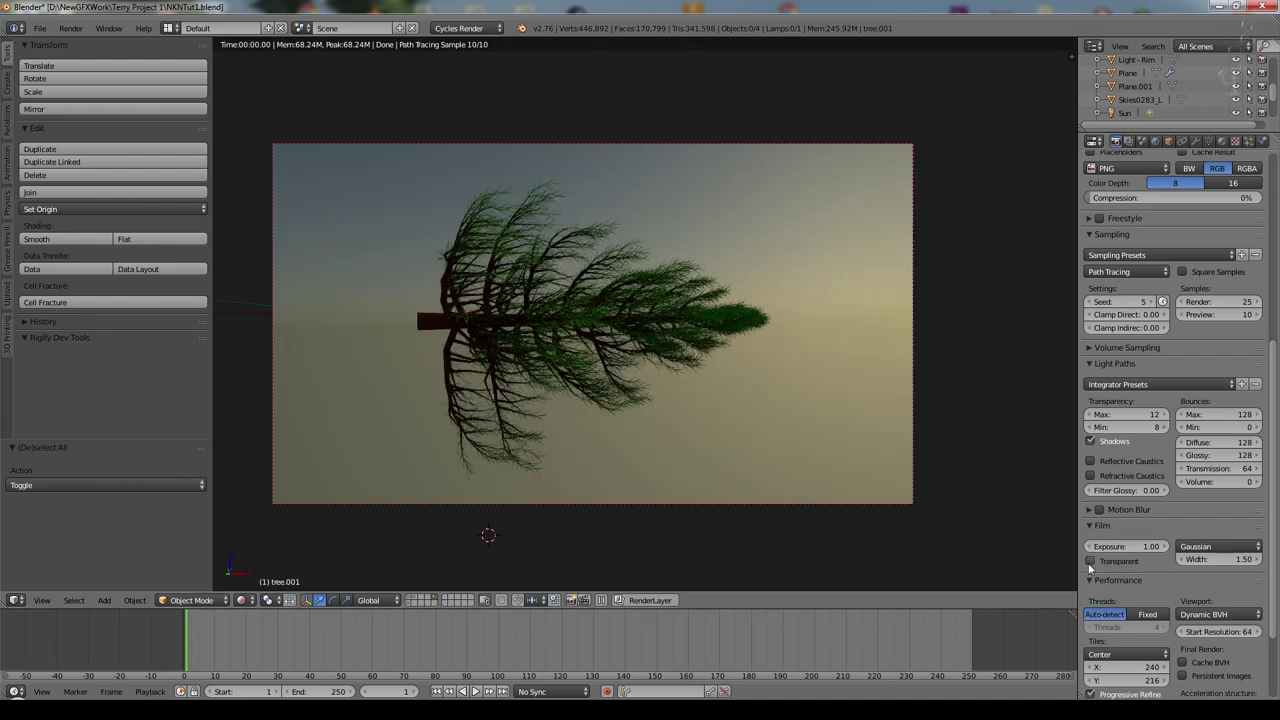
{"action": "left_click", "coordinate": [1094, 565]}
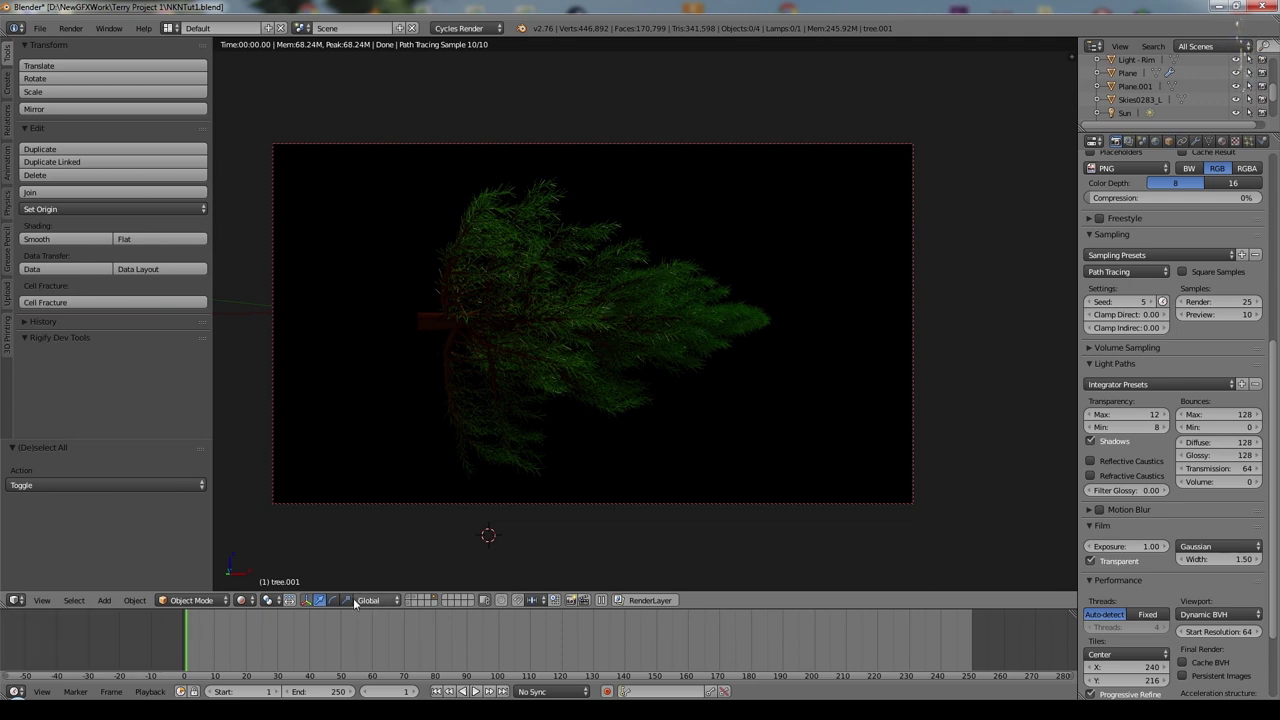
{"action": "left_click", "coordinate": [242, 601]}
{"action": "scroll", "scroll_direction": "down", "scroll_amount": 3}
- Select the sun lamp, move it lower and rotate it in front view
{"action": "middle_click", "coordinate": [613, 471]}
{"action": "scroll", "scroll_direction": "down", "scroll_amount": 3}
{"action": "scroll", "scroll_direction": "up", "scroll_amount": 3}
{"action": "scroll", "scroll_direction": "down", "scroll_amount": 3}
{"action": "right_click", "coordinate": [677, 129]}
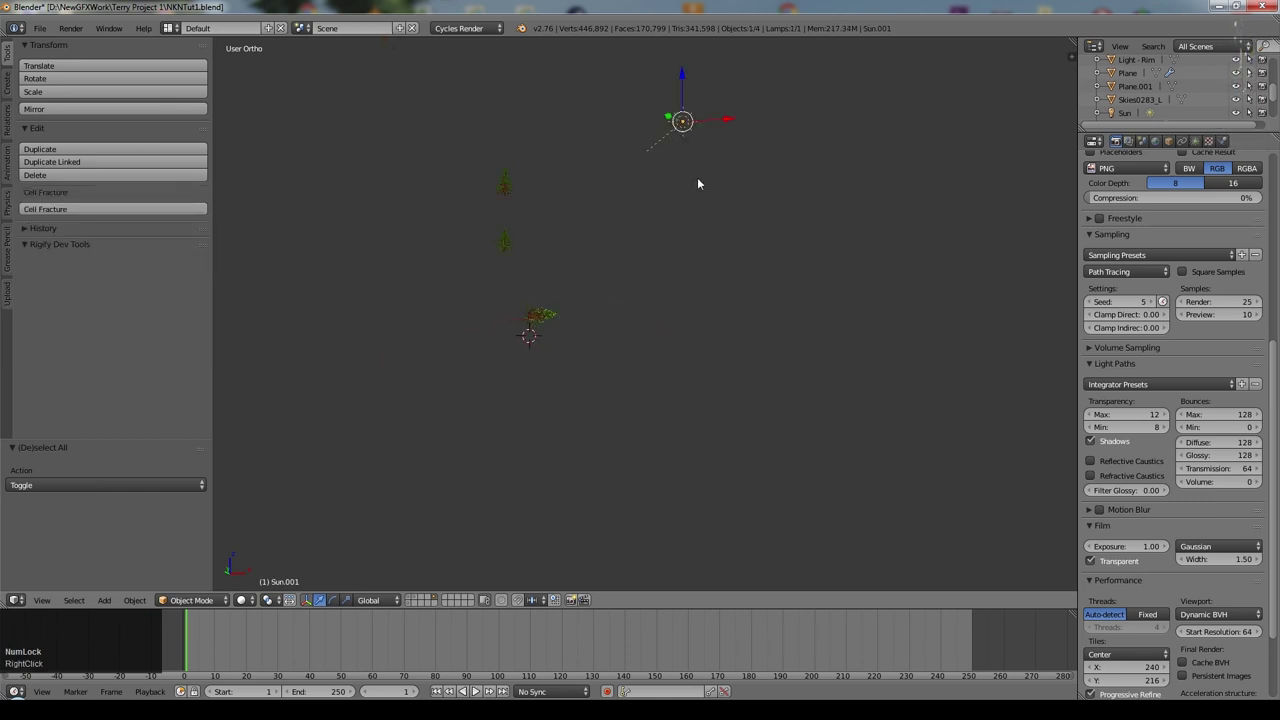
{"action": "key", "text": "g"}
{"action": "left_click", "coordinate": [709, 458]}
{"action": "key", "text": "KP_1"}
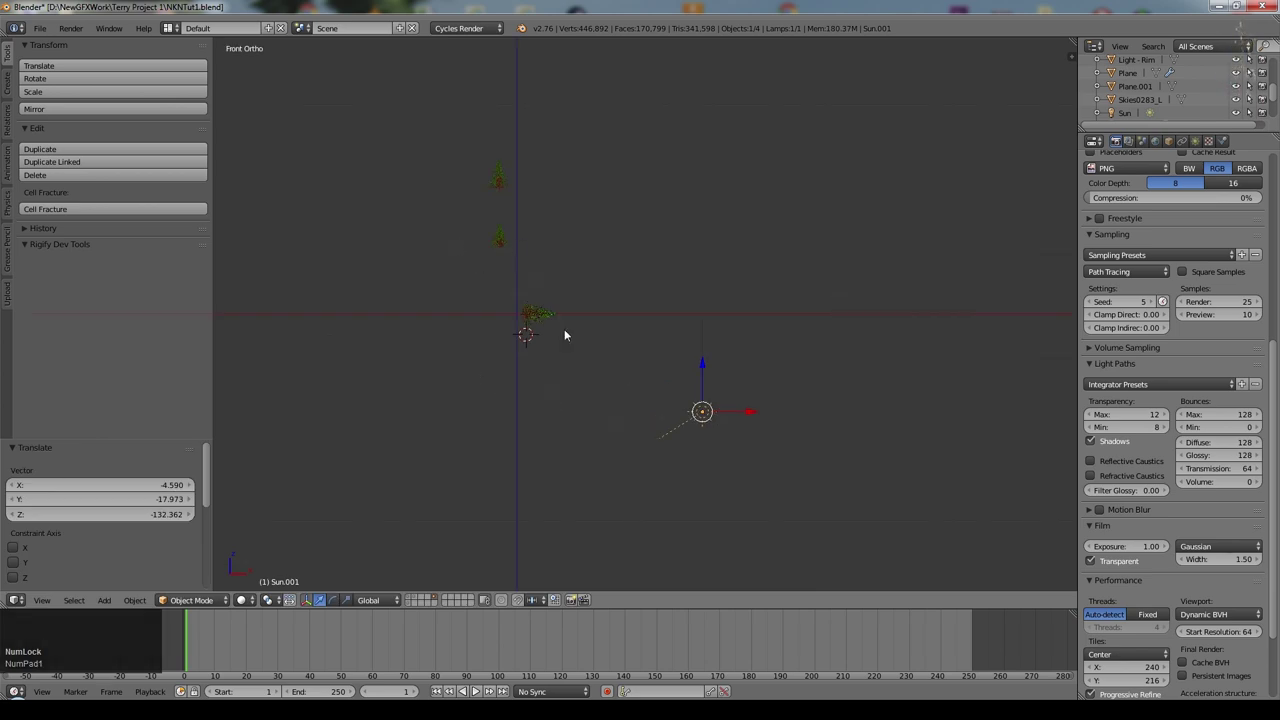
{"action": "key", "text": "r"}
{"action": "left_click", "coordinate": [751, 476]}
- Reposition and re-aim the sun lamp with further move and rotate adjustments
{"action": "key", "text": "r"}
{"action": "left_click", "coordinate": [880, 468]}
{"action": "key", "text": "g"}
{"action": "left_click", "coordinate": [852, 456]}
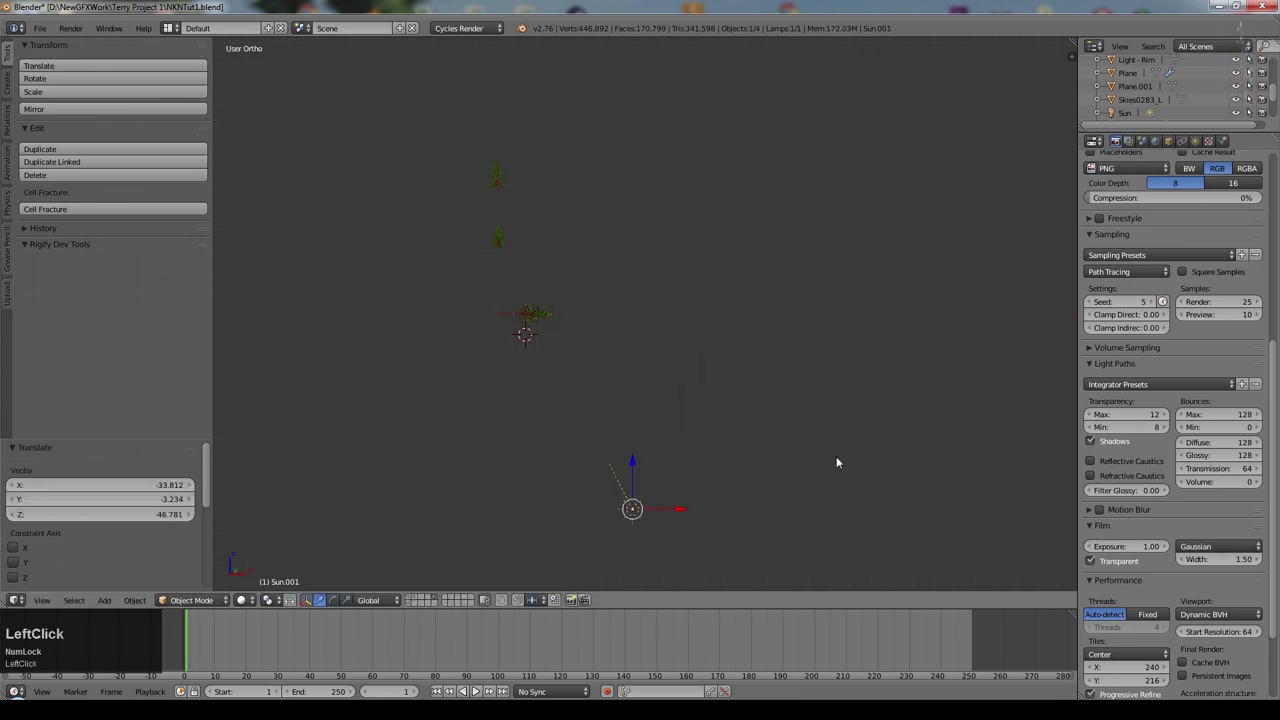
{"action": "key", "text": "r"}
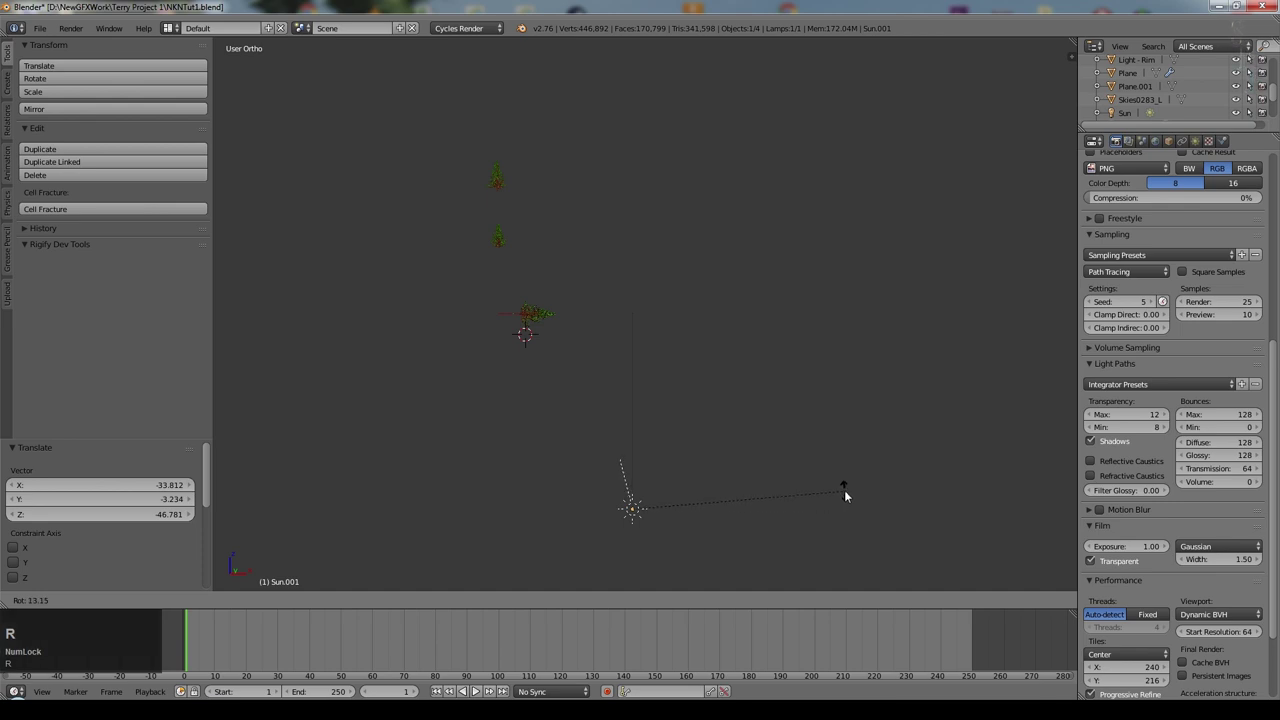
{"action": "left_click", "coordinate": [848, 486]}
- Preview the sideways pine through the camera with rendered viewport shading
{"action": "key", "text": "KP_0"}
{"action": "scroll", "scroll_direction": "up", "scroll_amount": 3}
{"action": "left_click", "coordinate": [277, 600]}
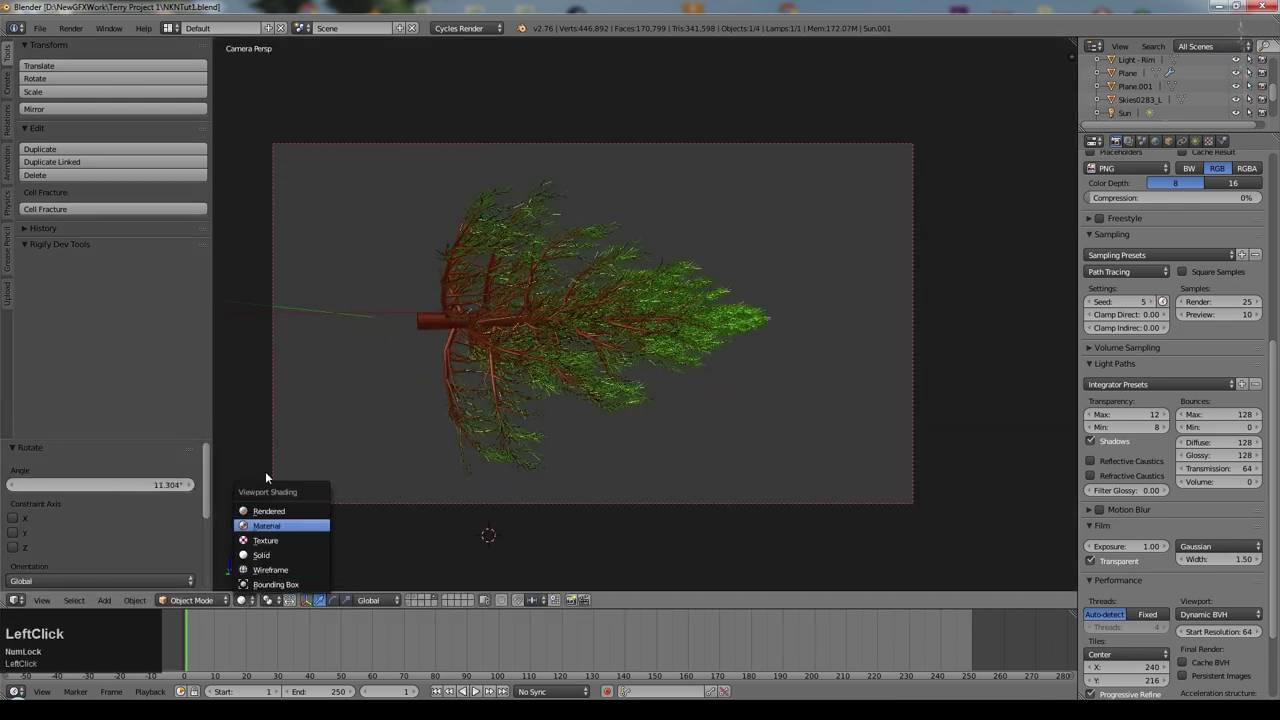
{"action": "left_click", "coordinate": [1203, 140]}
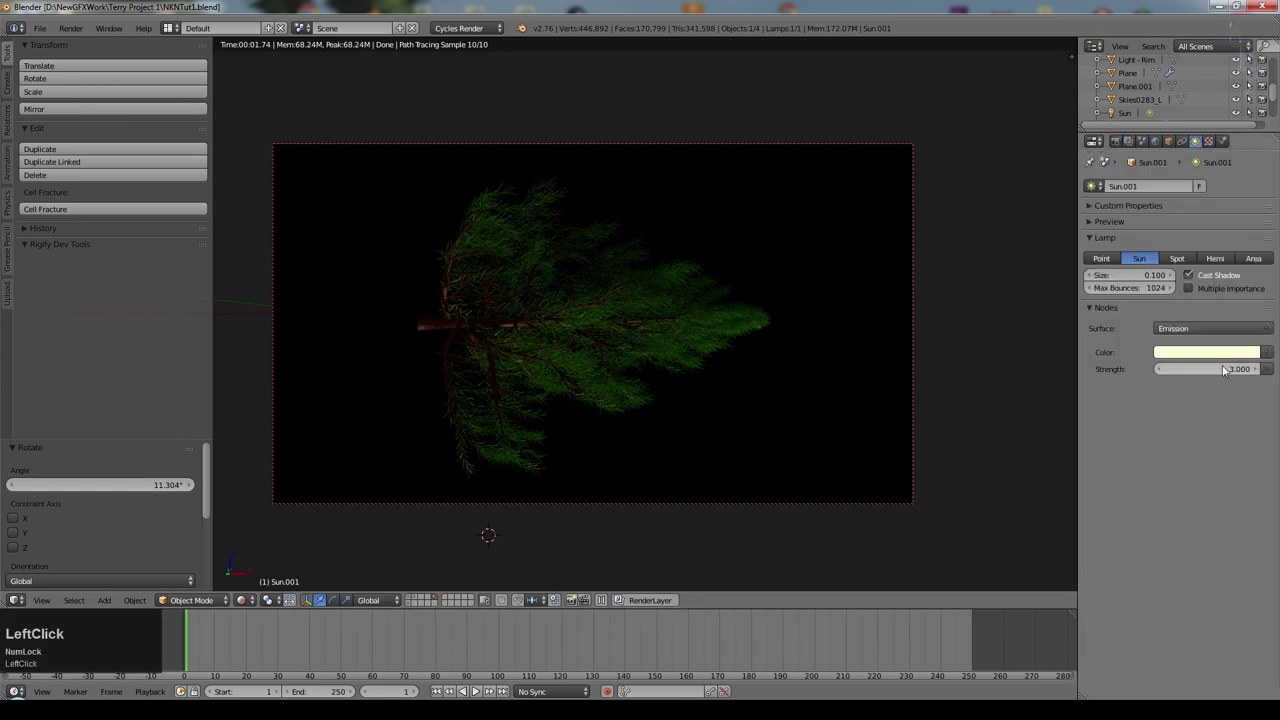
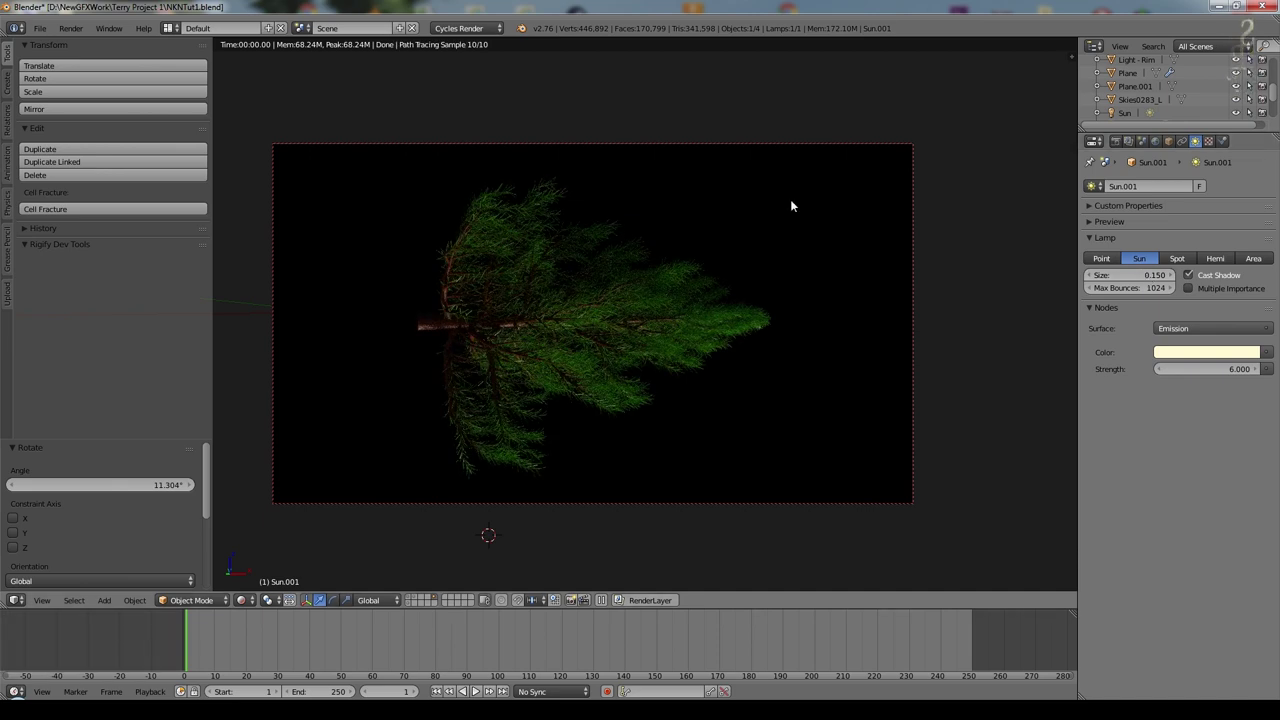
{"action": "scroll", "scroll_direction": "up", "scroll_amount": 3}
{"action": "scroll", "scroll_direction": "down", "scroll_amount": 3}
- Set the render resolution scale to 100% of 1920×1080 and render the tree with F12
{"action": "left_click", "coordinate": [252, 598]}
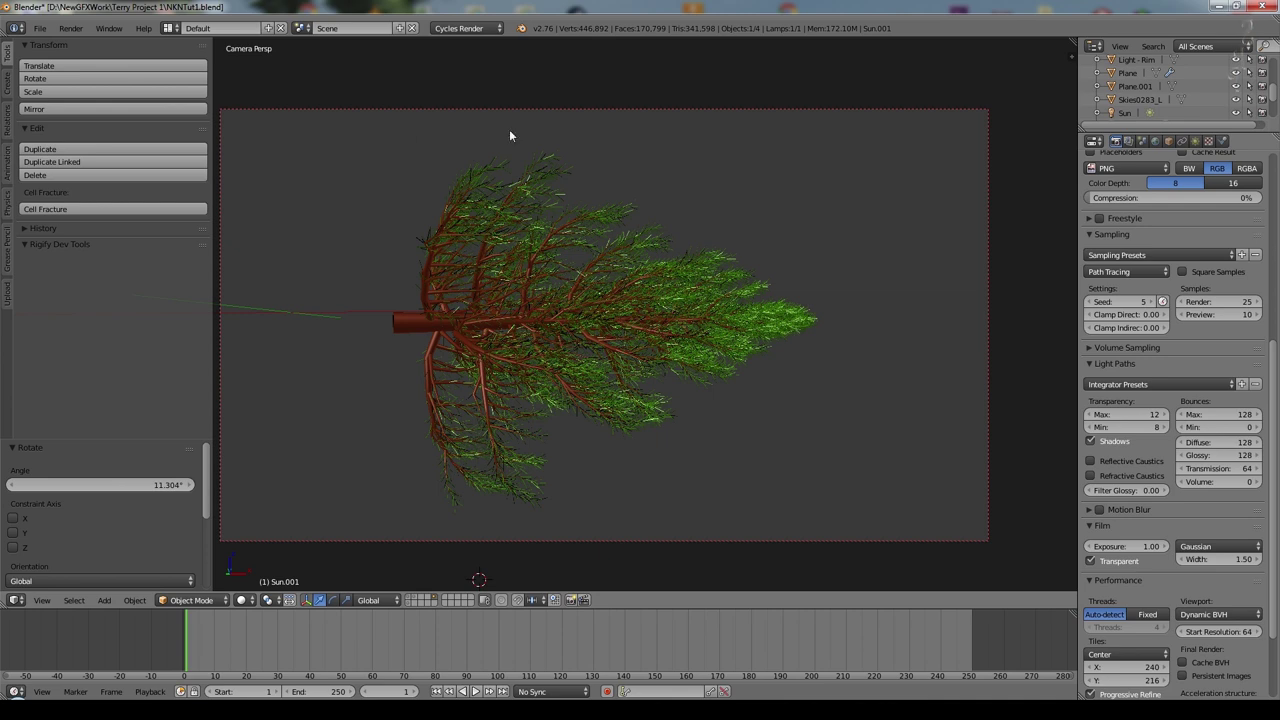
{"action": "scroll", "scroll_direction": "down", "scroll_amount": 3}
{"action": "left_click", "coordinate": [1257, 380]}
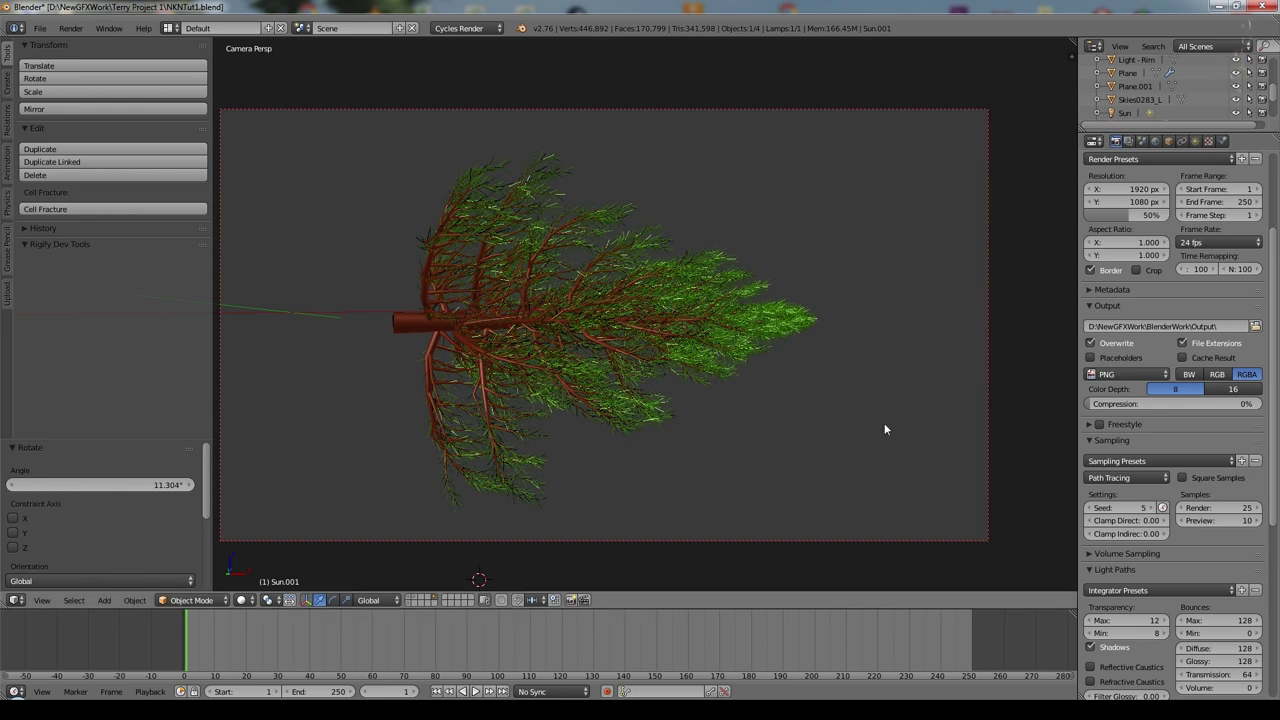
{"action": "key", "text": "F12"}
{"action": "scroll", "scroll_direction": "down", "scroll_amount": 3}
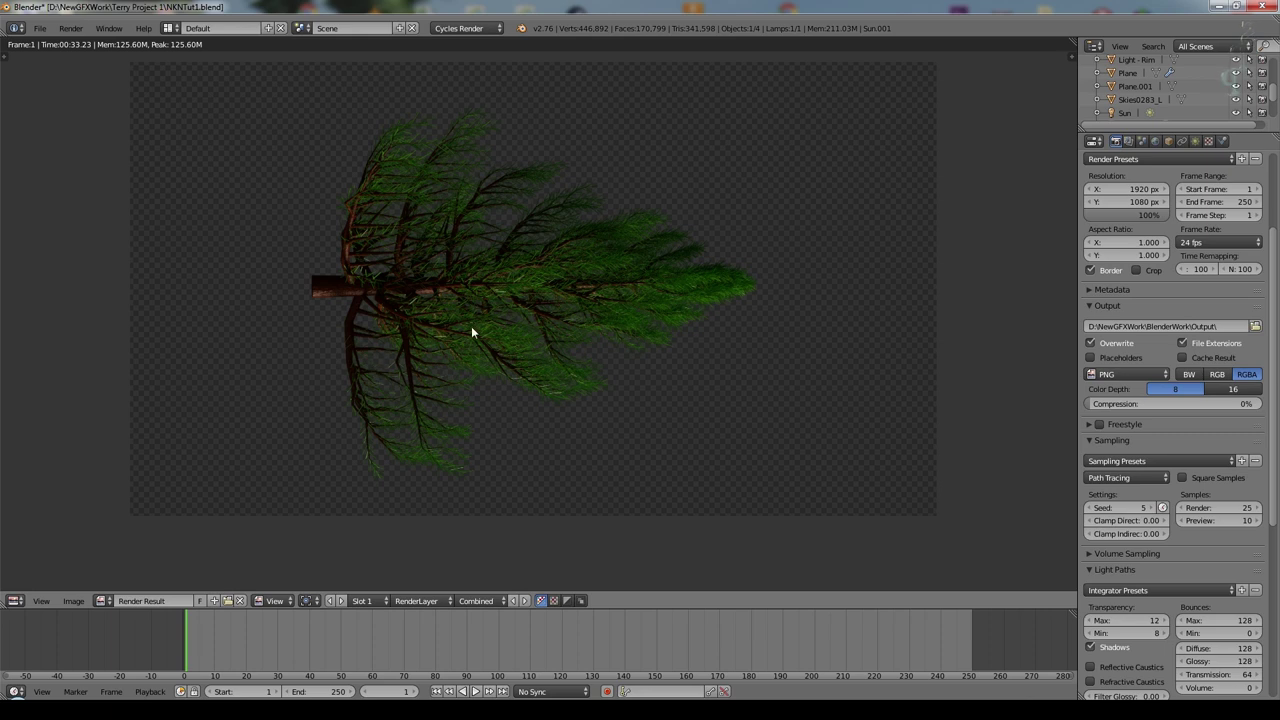
- Start Save As Image for the finished render and browse to the Textures folder
{"action": "left_click", "coordinate": [78, 601]}
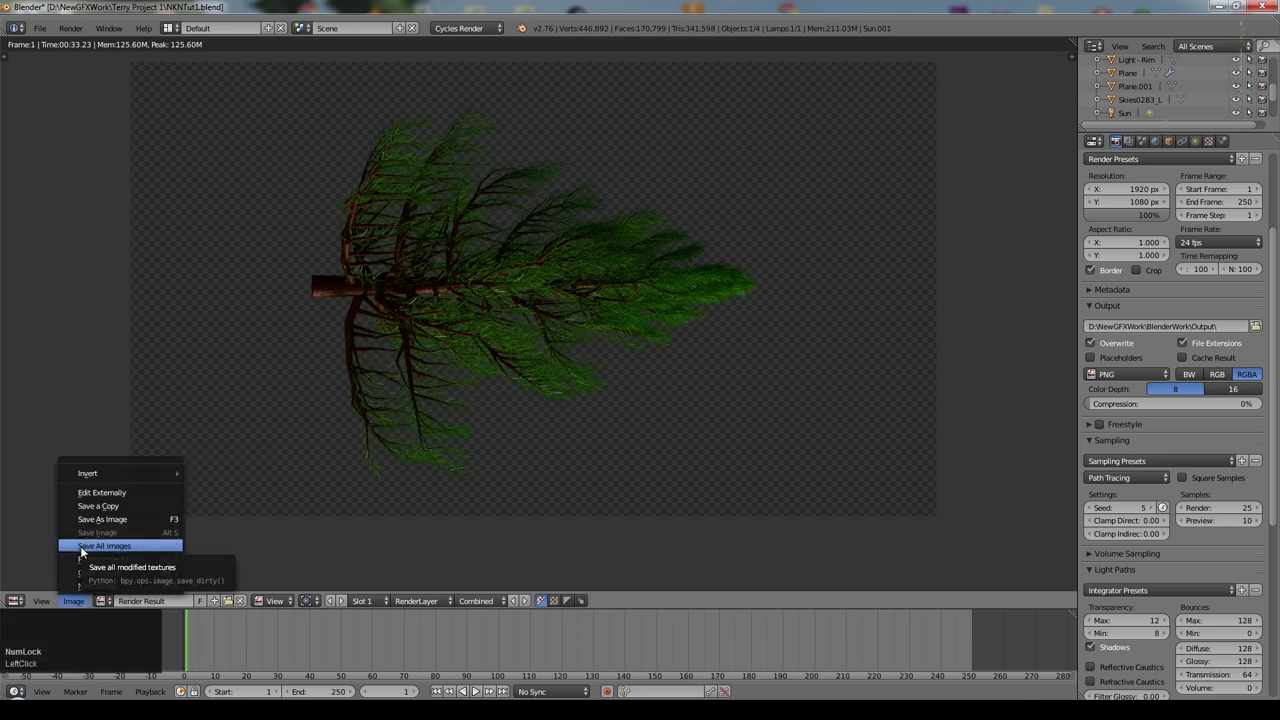
{"action": "left_click", "coordinate": [132, 518]}
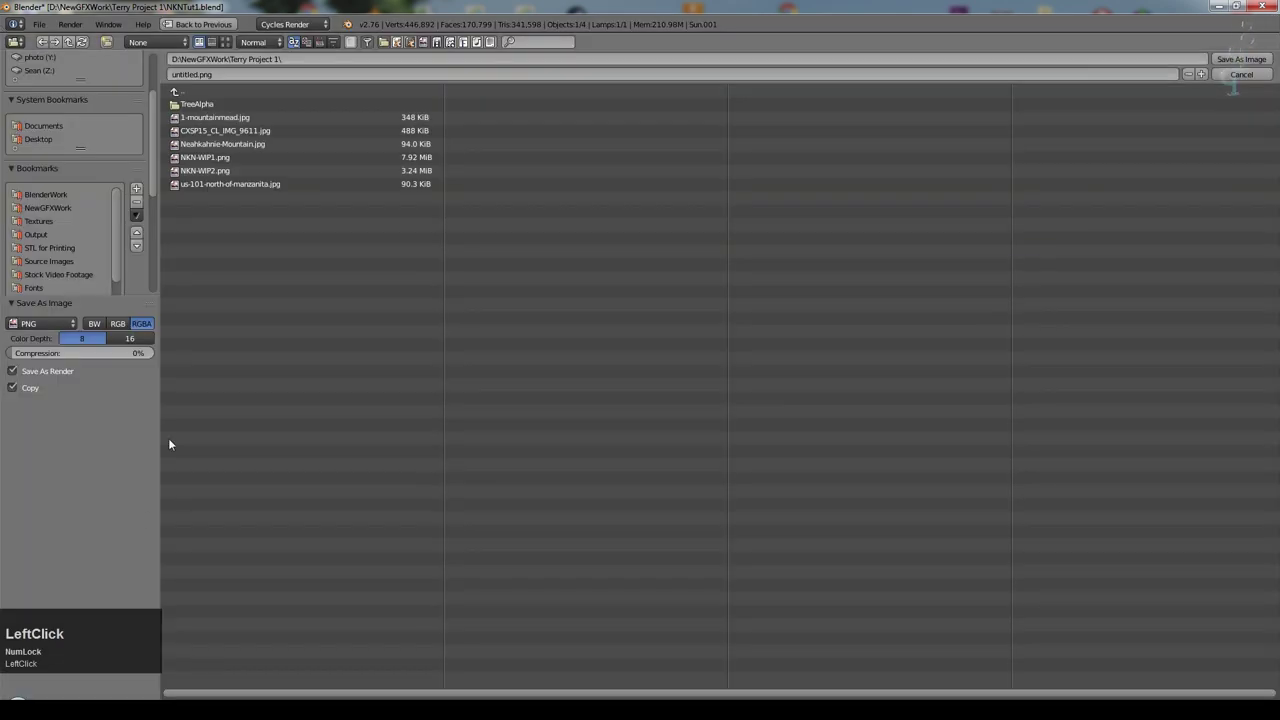
{"action": "left_click", "coordinate": [110, 45]}
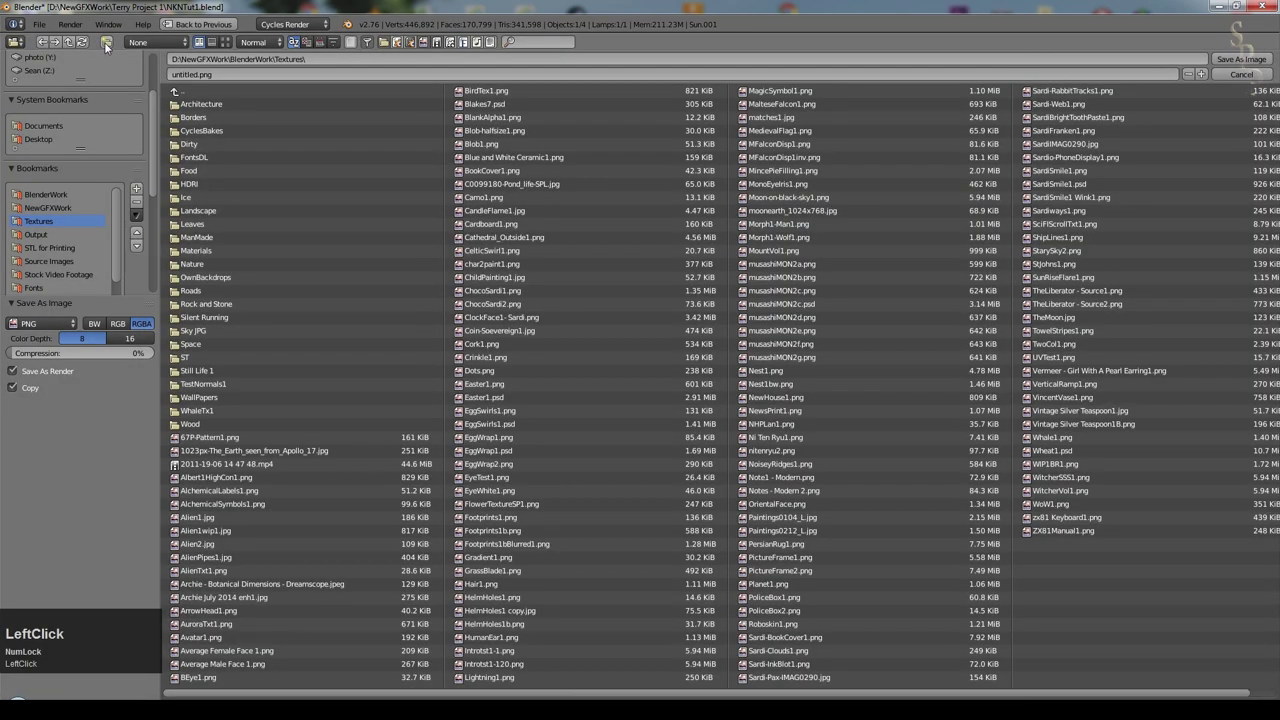
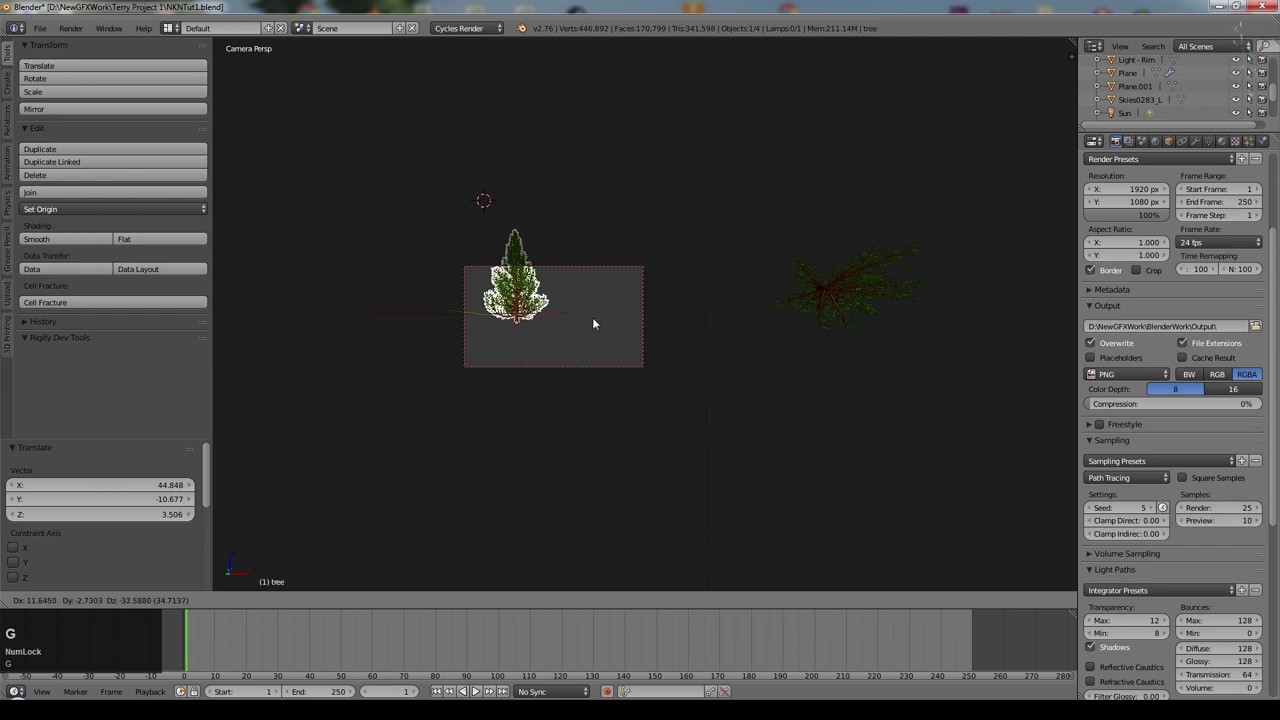
- Select the second pine and rotate it about Y onto its side
{"action": "left_click", "coordinate": [593, 337]}
{"action": "key", "text": "r"}
{"action": "key", "text": "y"}
{"action": "key", "text": "KP_9"}
{"action": "key", "text": "KP_Enter"}
{"action": "scroll", "scroll_direction": "up", "scroll_amount": 3}
- Move and scale the second pine so it fills the centre of the camera frame
{"action": "key", "text": "g"}
{"action": "left_click", "coordinate": [655, 341]}
{"action": "key", "text": "s"}
{"action": "left_click", "coordinate": [768, 368]}
{"action": "key", "text": "g"}
{"action": "left_click", "coordinate": [752, 345]}
{"action": "key", "text": "s"}
{"action": "left_click", "coordinate": [787, 364]}
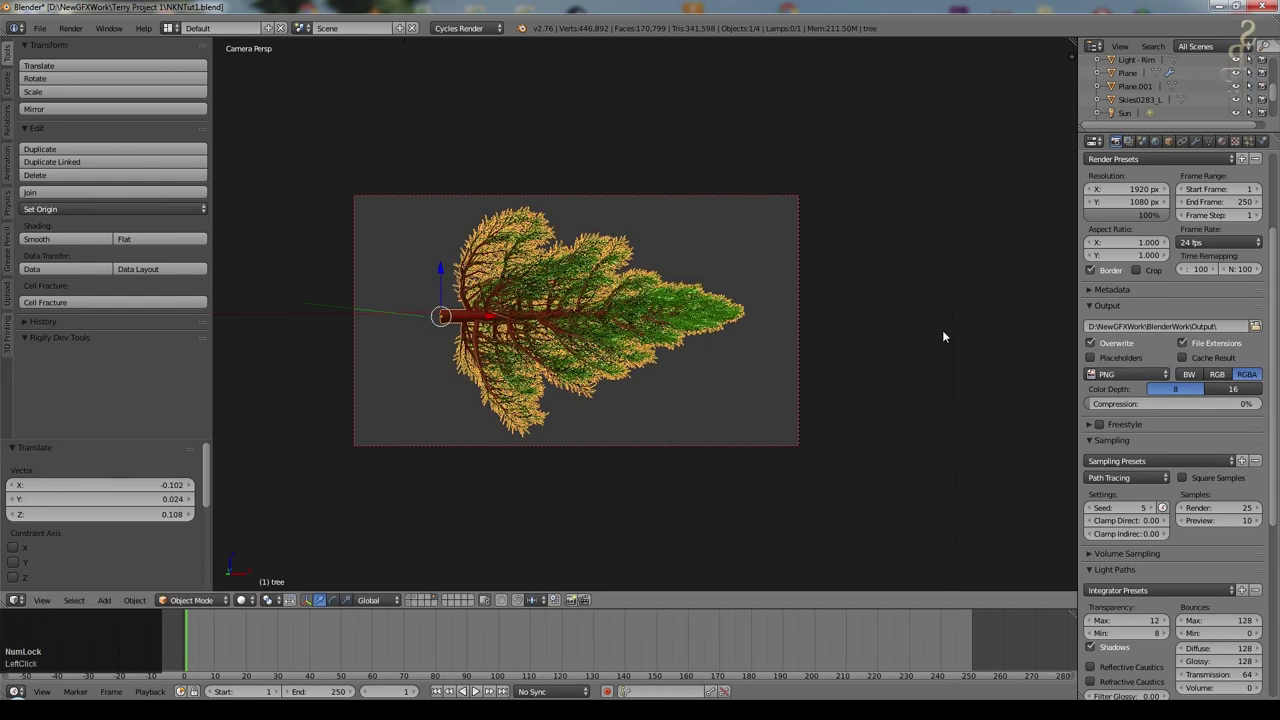
- Begin entering the file name PineTreeAlpha2.png in the save-image browser
{"action": "left_click", "coordinate": [948, 333]}
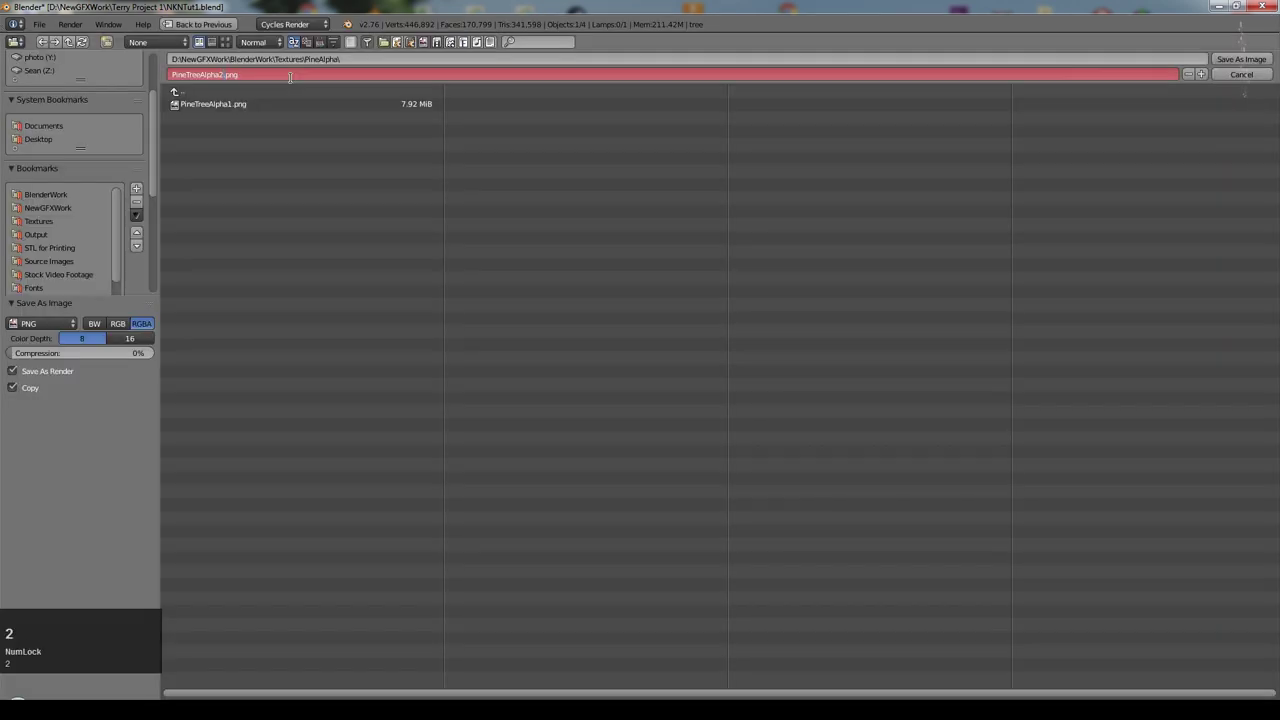
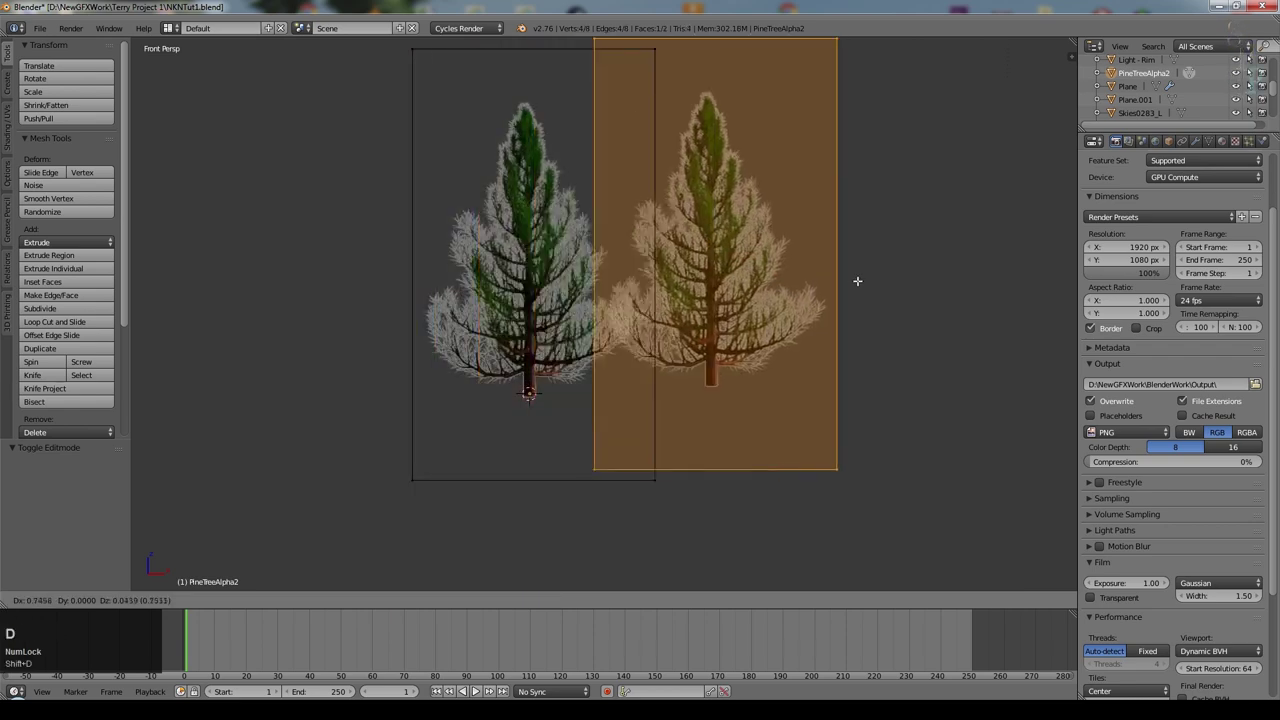
- Duplicate the textured pine plane and rotate the copy about Z so the planes cross, then return to Object Mode
{"action": "key", "text": "Escape"}
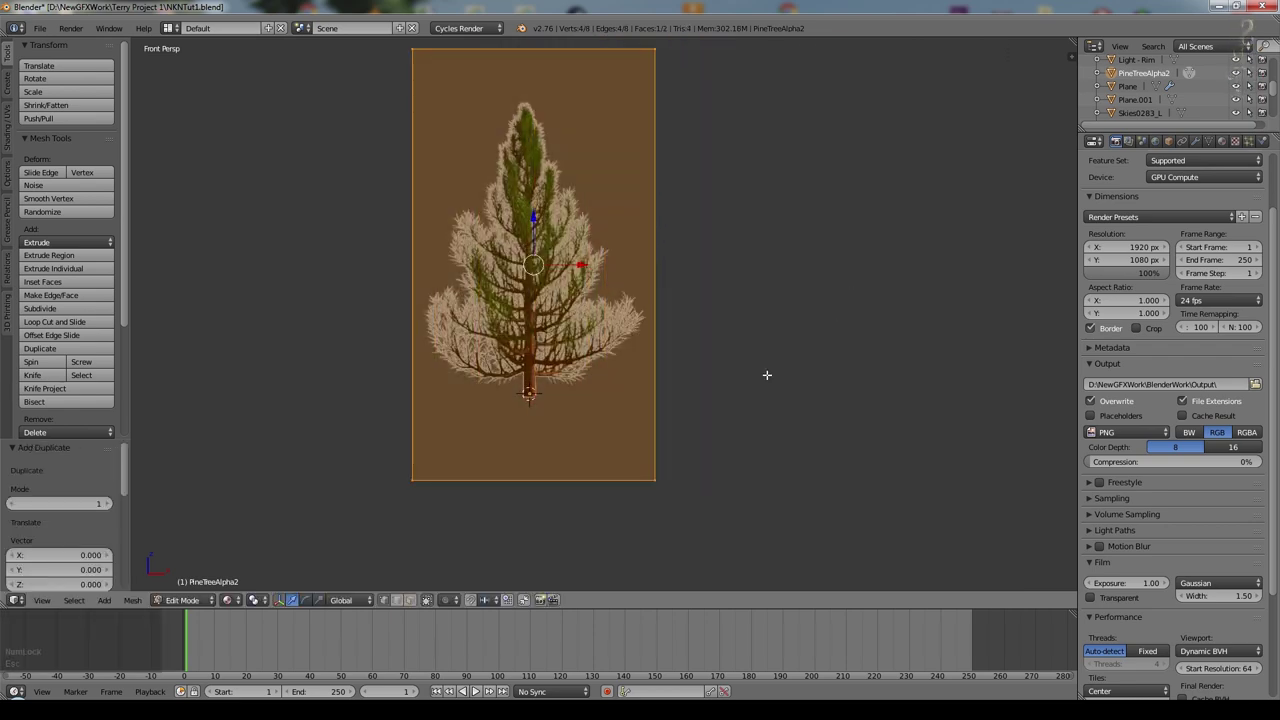
{"action": "key", "text": "r"}
{"action": "key", "text": "z"}
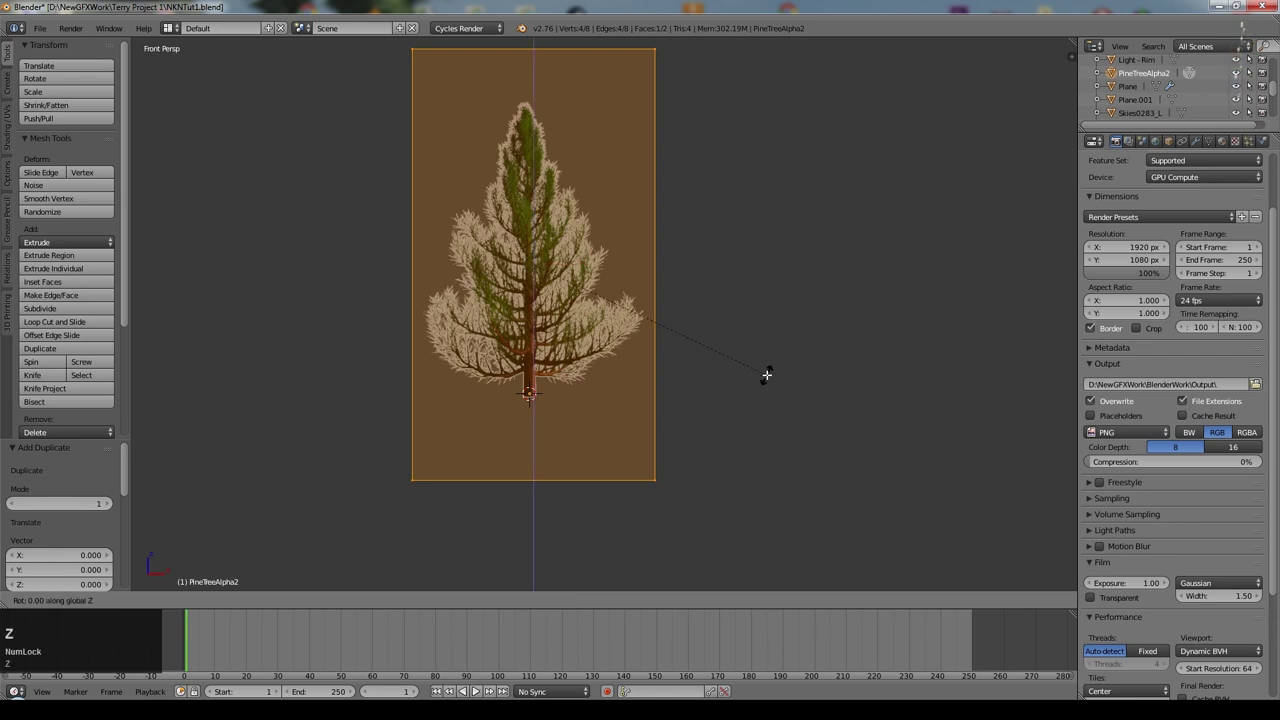
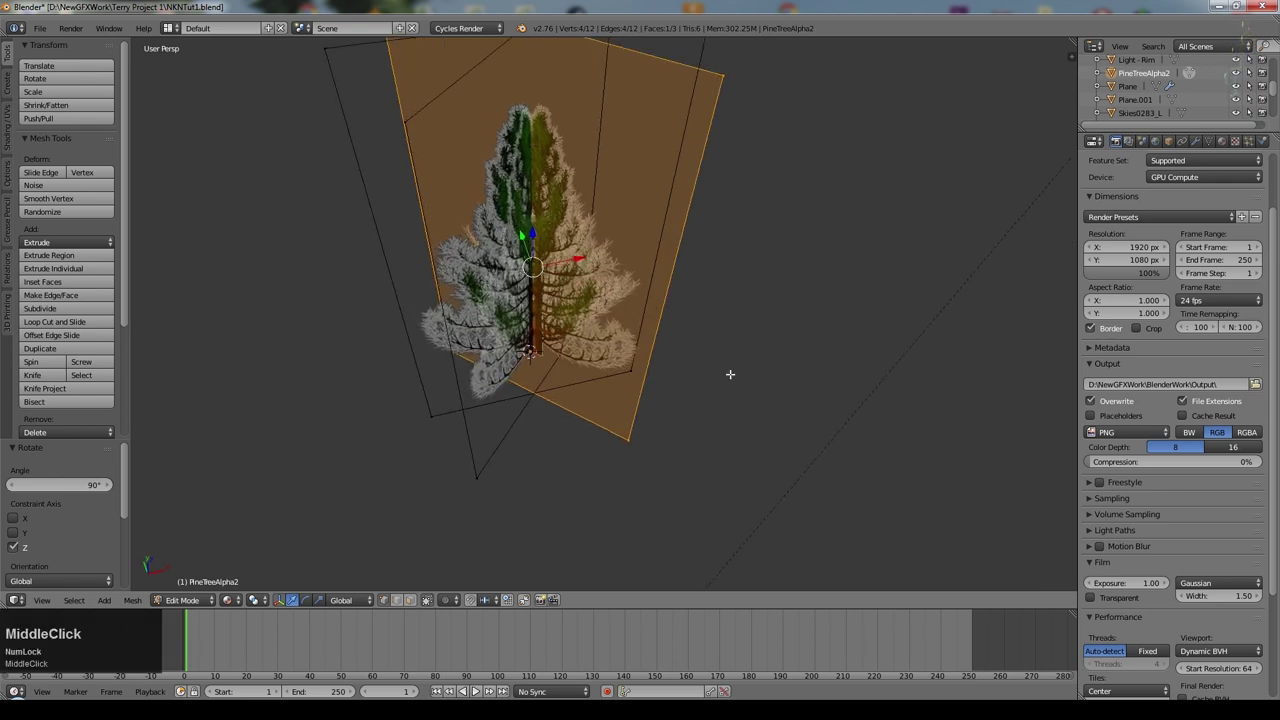
{"action": "key", "text": "r"}
{"action": "key", "text": "z"}
{"action": "key", "text": "KP_1"}
{"action": "key", "text": "KP_Enter"}
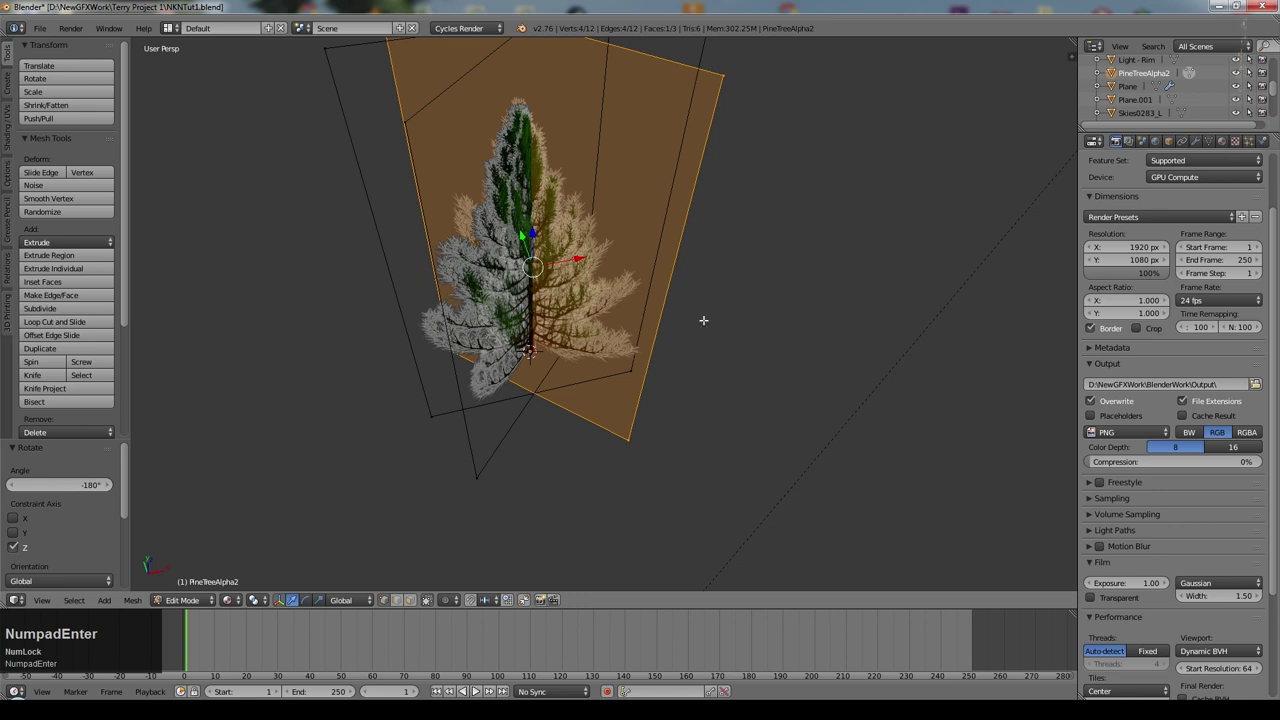
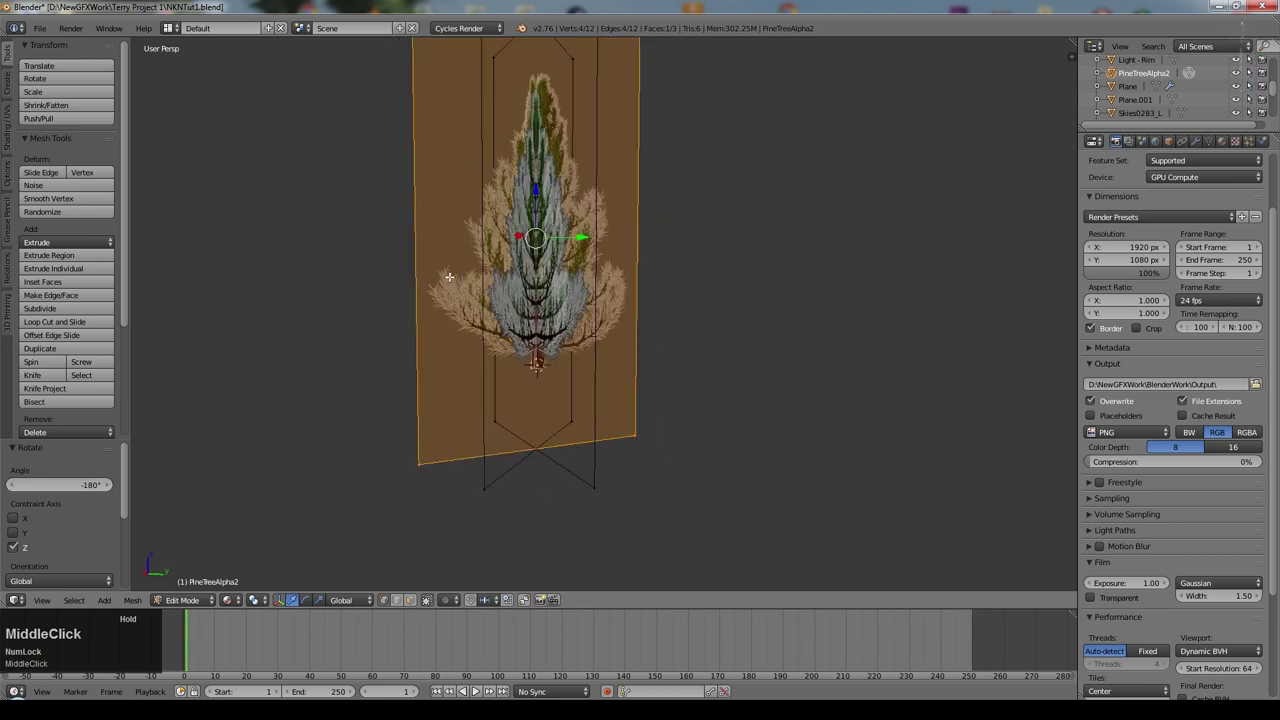
{"action": "key", "text": "Tab"}
- Switch the viewport shading to Rendered to preview the crossed-plane pine billboard
{"action": "middle_click", "coordinate": [593, 227]}
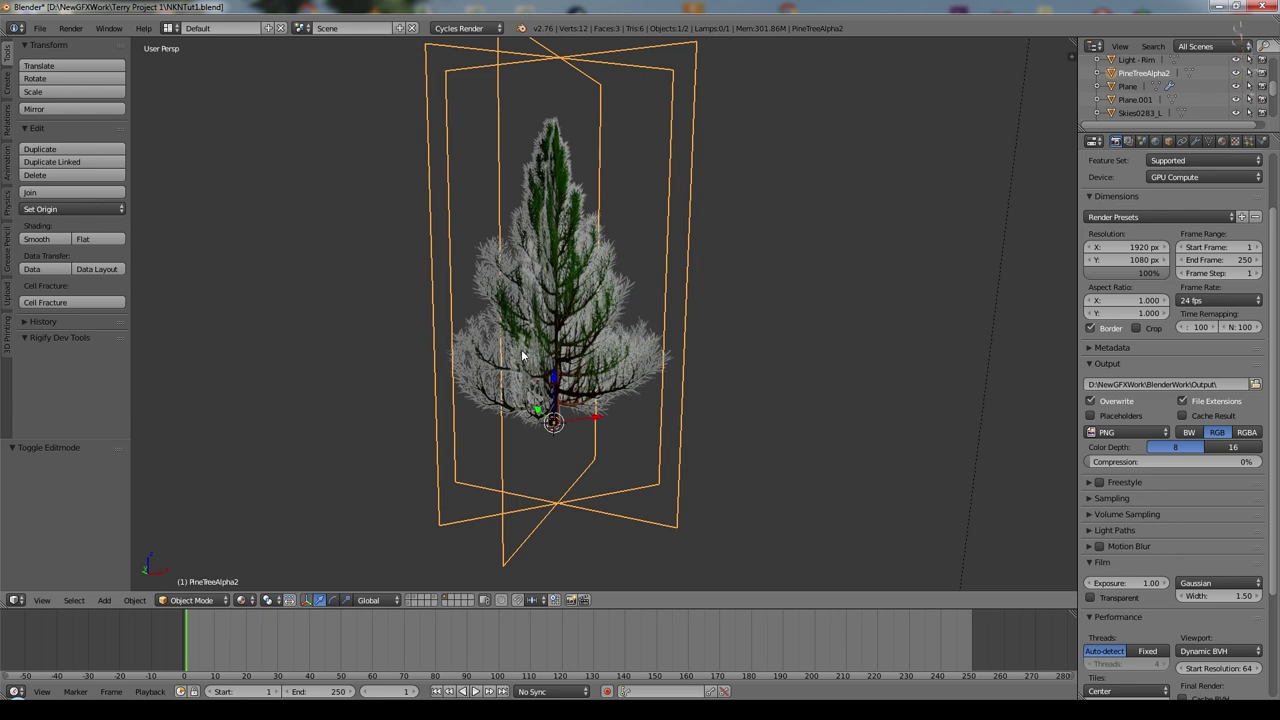
{"action": "middle_click", "coordinate": [503, 330]}
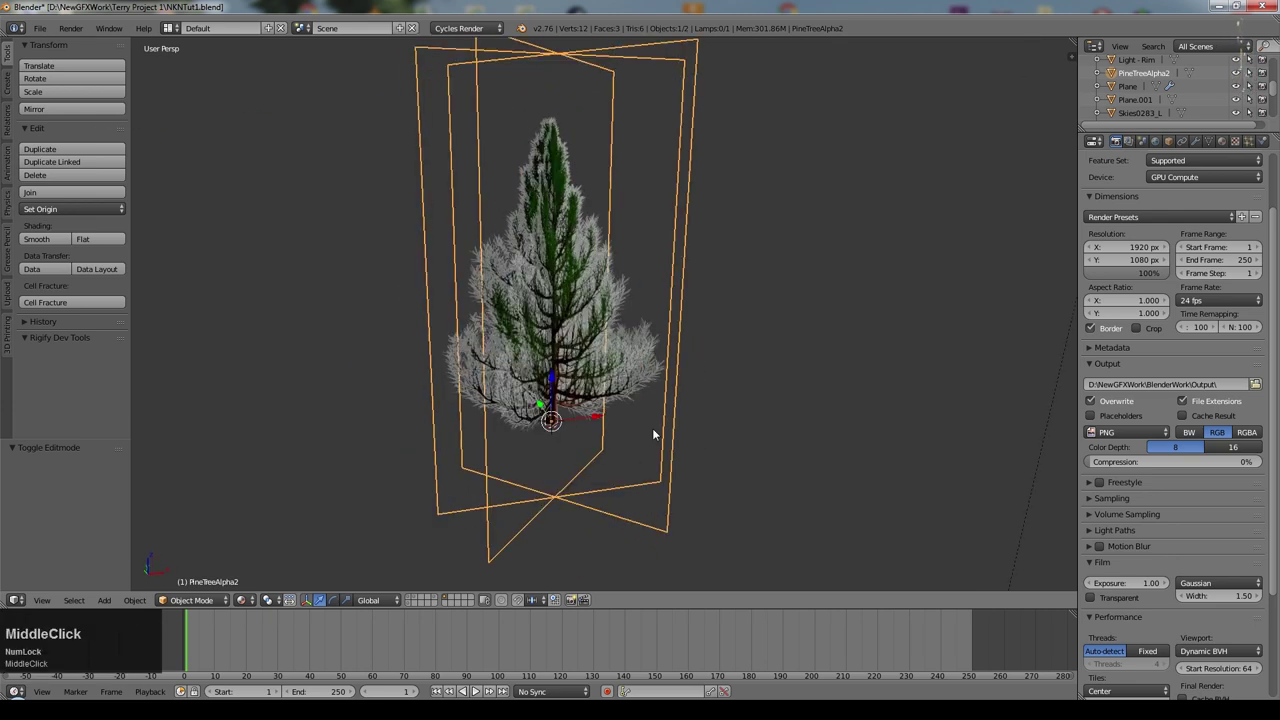
{"action": "key", "text": "g"}
{"action": "left_click", "coordinate": [548, 408]}
{"action": "scroll", "scroll_direction": "down", "scroll_amount": 3}
{"action": "middle_click", "coordinate": [498, 314]}
{"action": "scroll", "scroll_direction": "down", "scroll_amount": 3}
{"action": "scroll", "scroll_direction": "up", "scroll_amount": 3}
{"action": "left_click", "coordinate": [252, 602]}
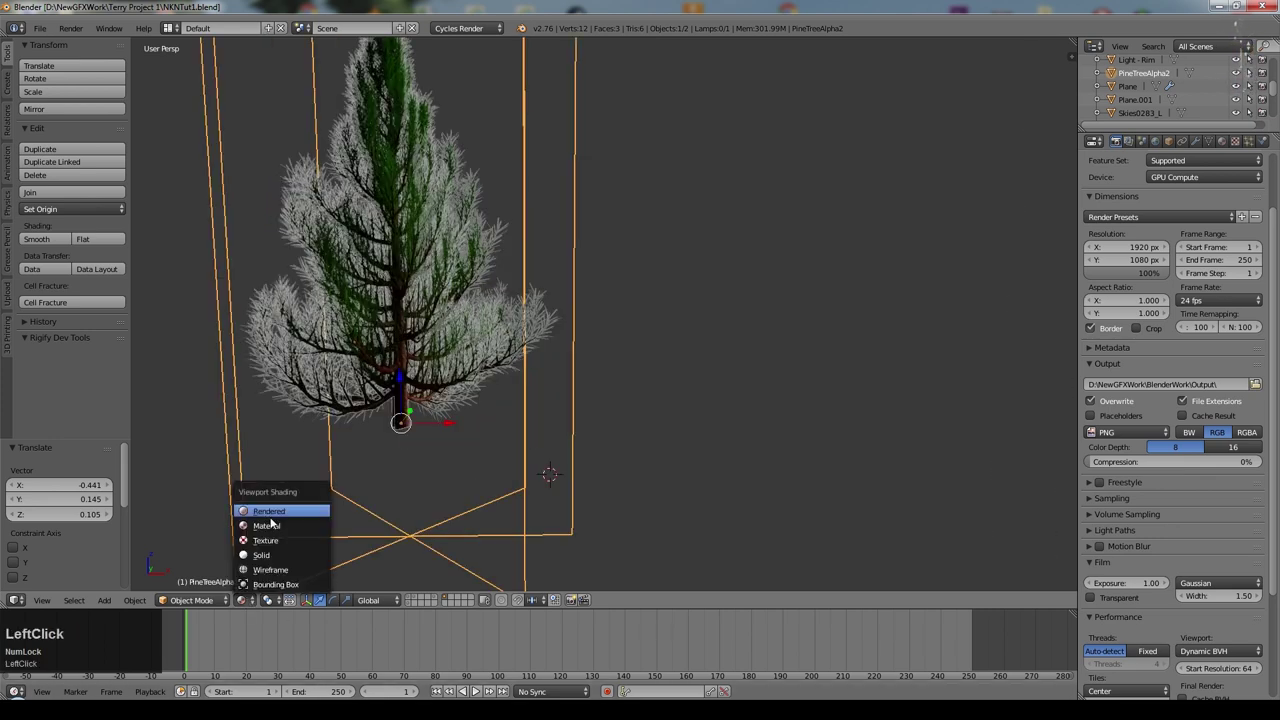
{"action": "middle_click", "coordinate": [572, 412]}
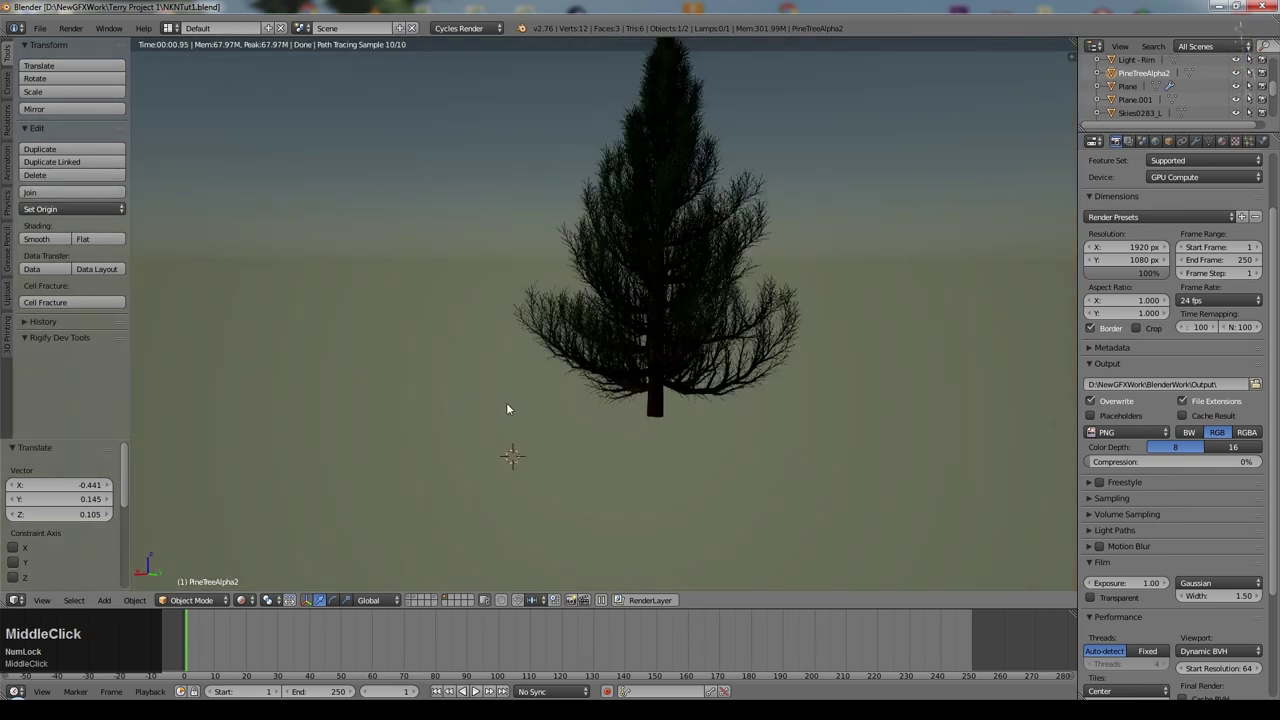
- Split the area so the material's Node Editor sits above the 3D view
{"action": "left_click", "coordinate": [600, 477]}
{"action": "middle_click", "coordinate": [550, 479]}
{"action": "scroll", "scroll_direction": "up", "scroll_amount": 3}
- Stop the rendered preview and add an Object Info node to the PineTreeAlpha2 material
{"action": "scroll", "scroll_direction": "down", "scroll_amount": 3}
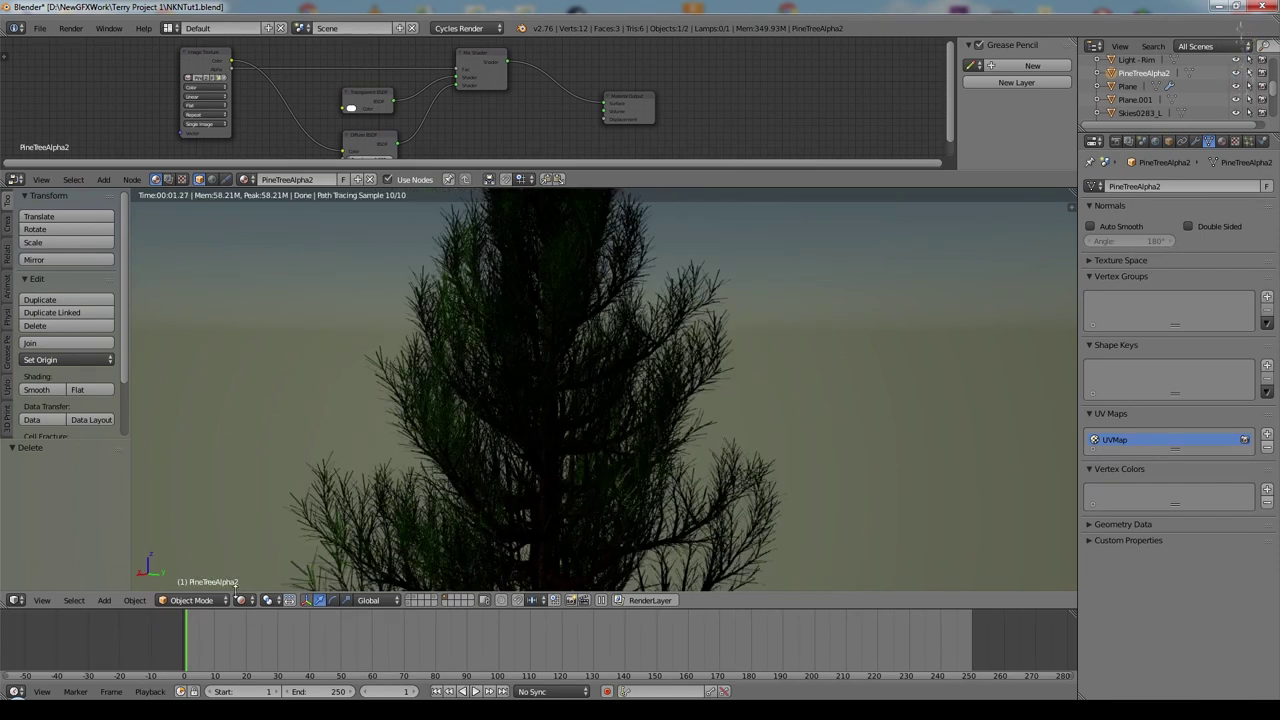
{"action": "middle_click", "coordinate": [528, 495]}
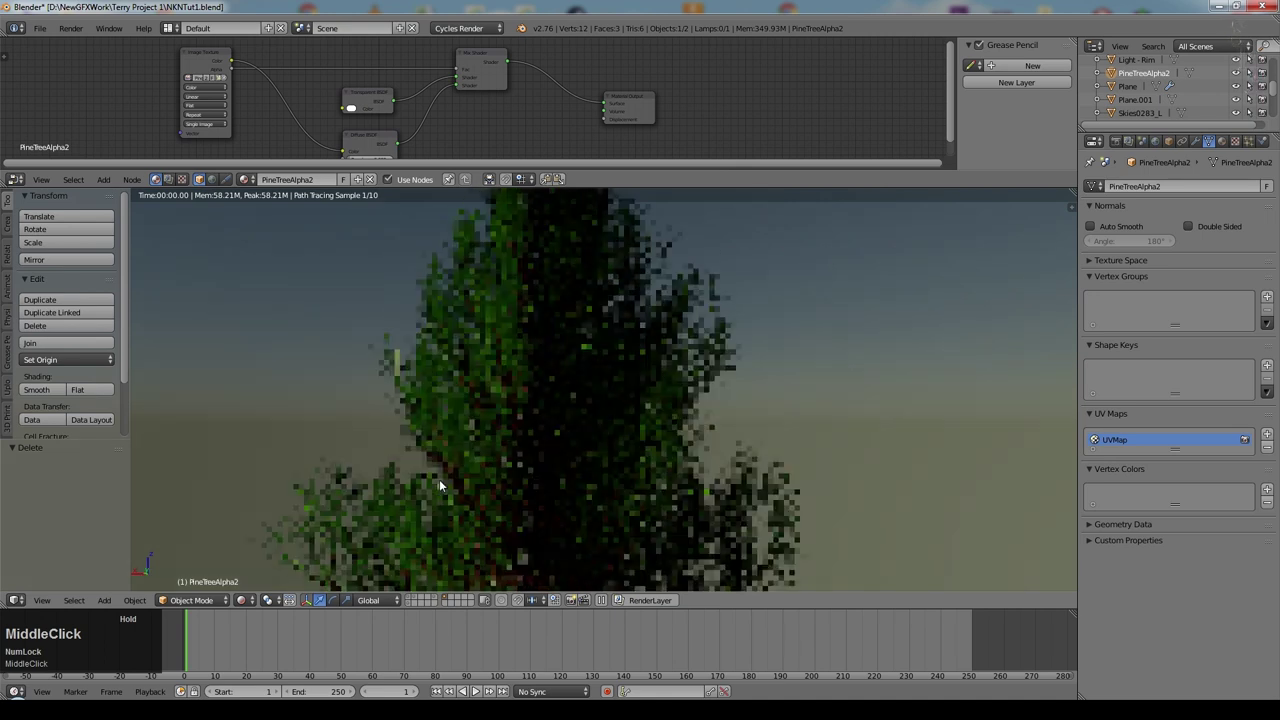
{"action": "left_click", "coordinate": [598, 209]}
{"action": "key", "text": "n"}
{"action": "scroll", "scroll_direction": "up", "scroll_amount": 3}
{"action": "left_click", "coordinate": [107, 471]}
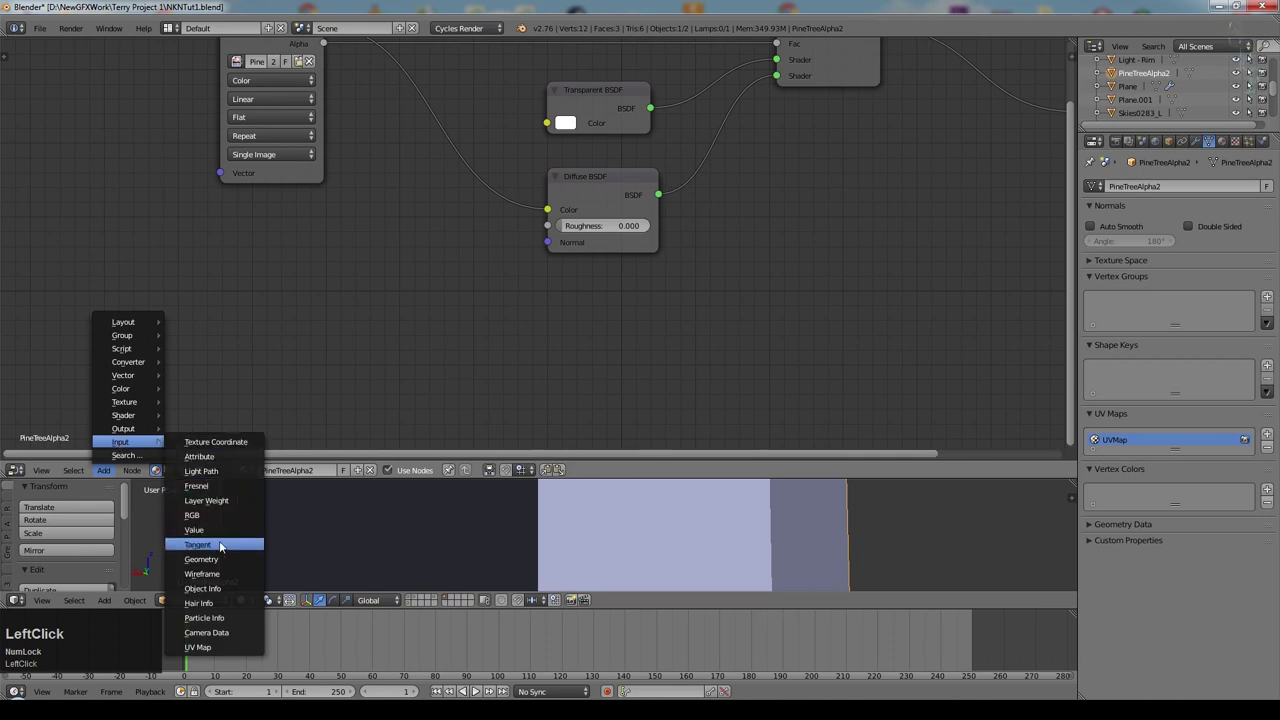
{"action": "left_click", "coordinate": [222, 586]}
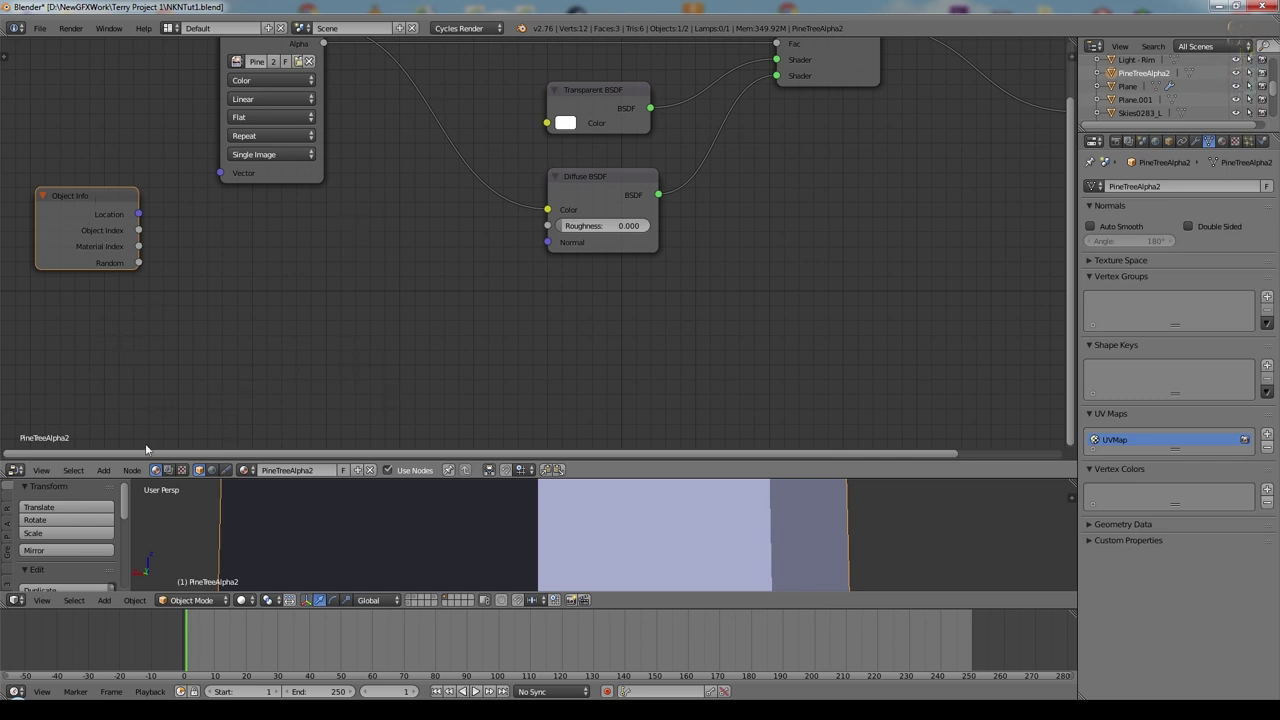
- Insert a Darken MixRGB with a dark blue Color2 between Image Texture and Diffuse, factor driven by Random
{"action": "left_click", "coordinate": [114, 469]}
{"action": "left_click", "coordinate": [200, 391]}
{"action": "left_click", "coordinate": [412, 147]}
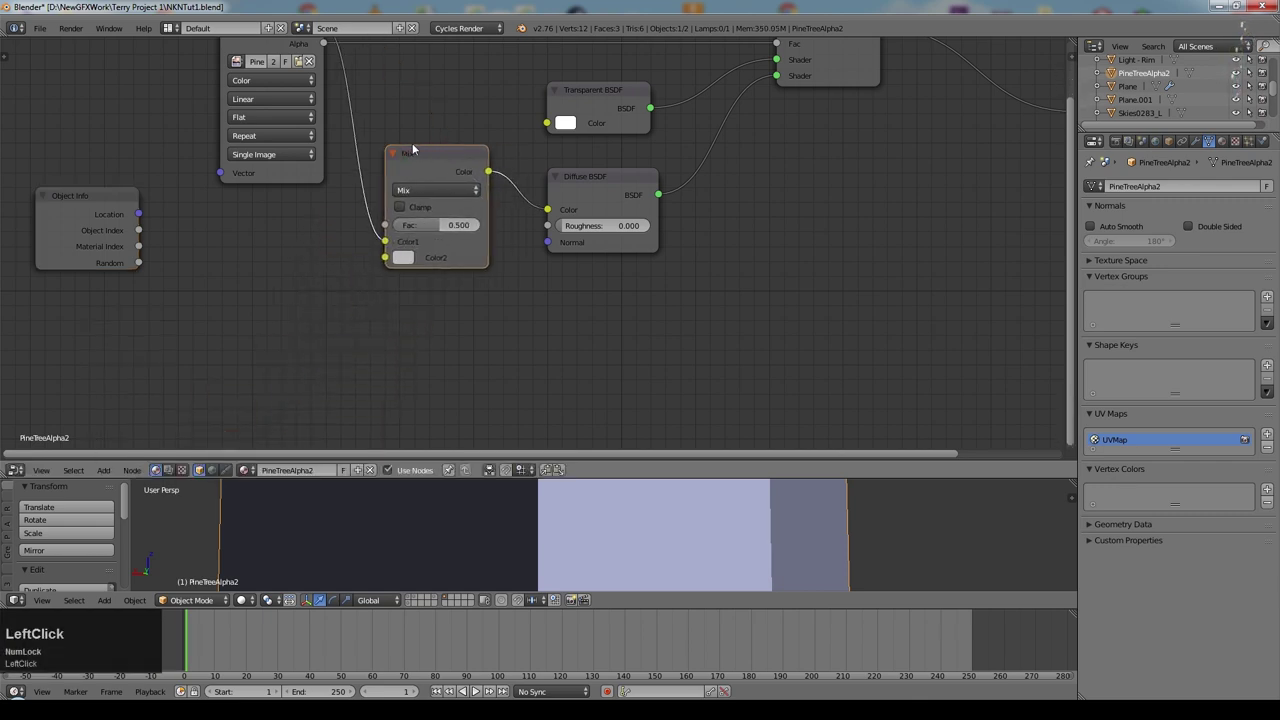
{"action": "scroll", "scroll_direction": "down", "scroll_amount": 3}
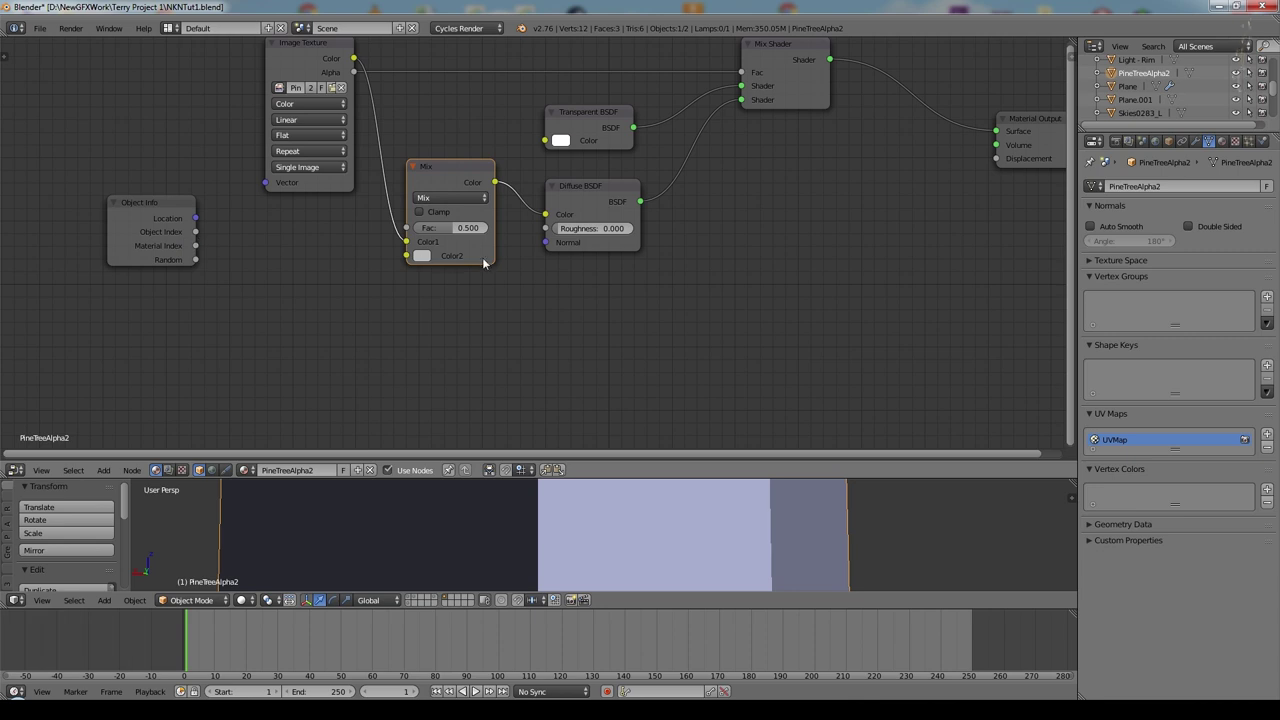
{"action": "scroll", "scroll_direction": "up", "scroll_amount": 3}
{"action": "left_click", "coordinate": [439, 190]}
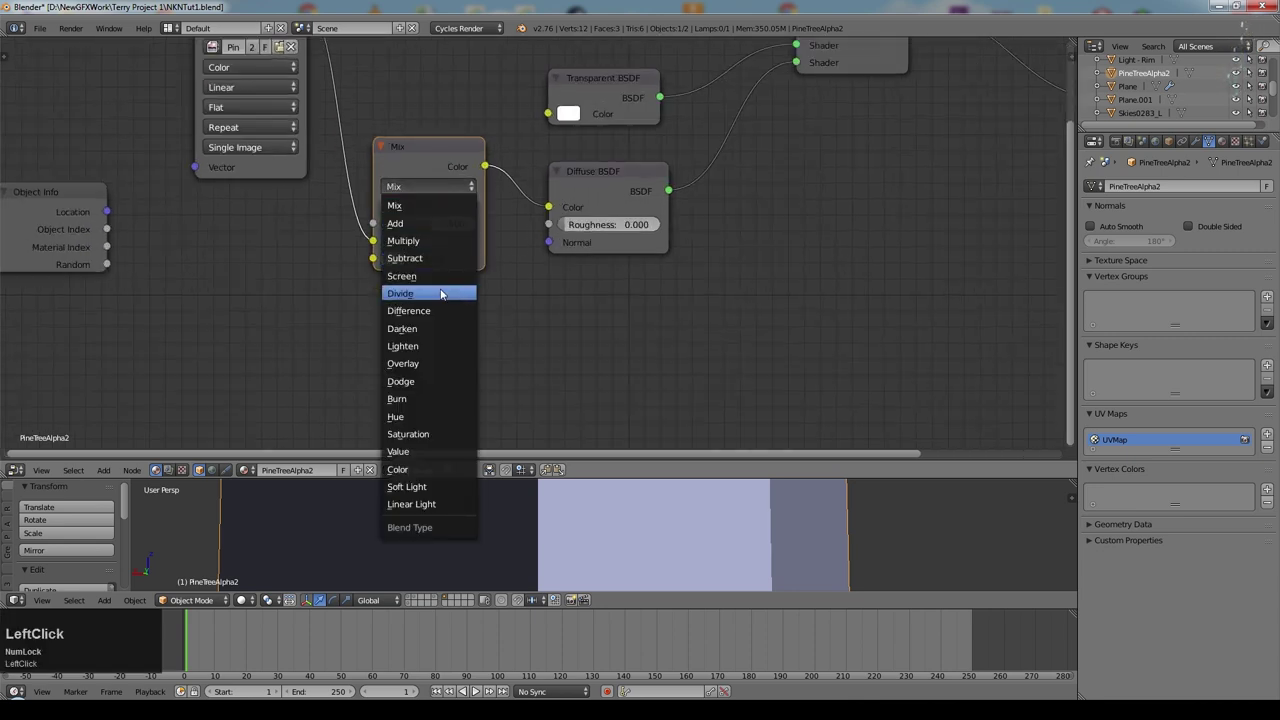
{"action": "left_click", "coordinate": [442, 337]}
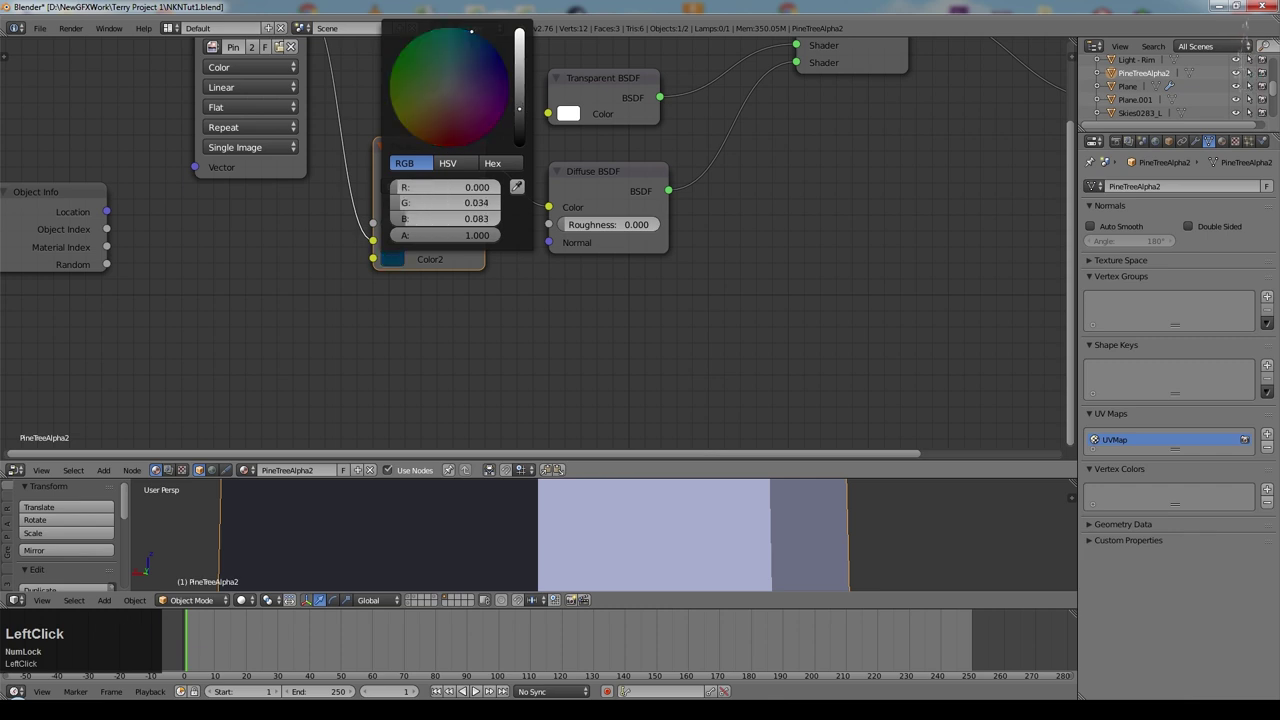
{"action": "left_click", "coordinate": [579, 114]}
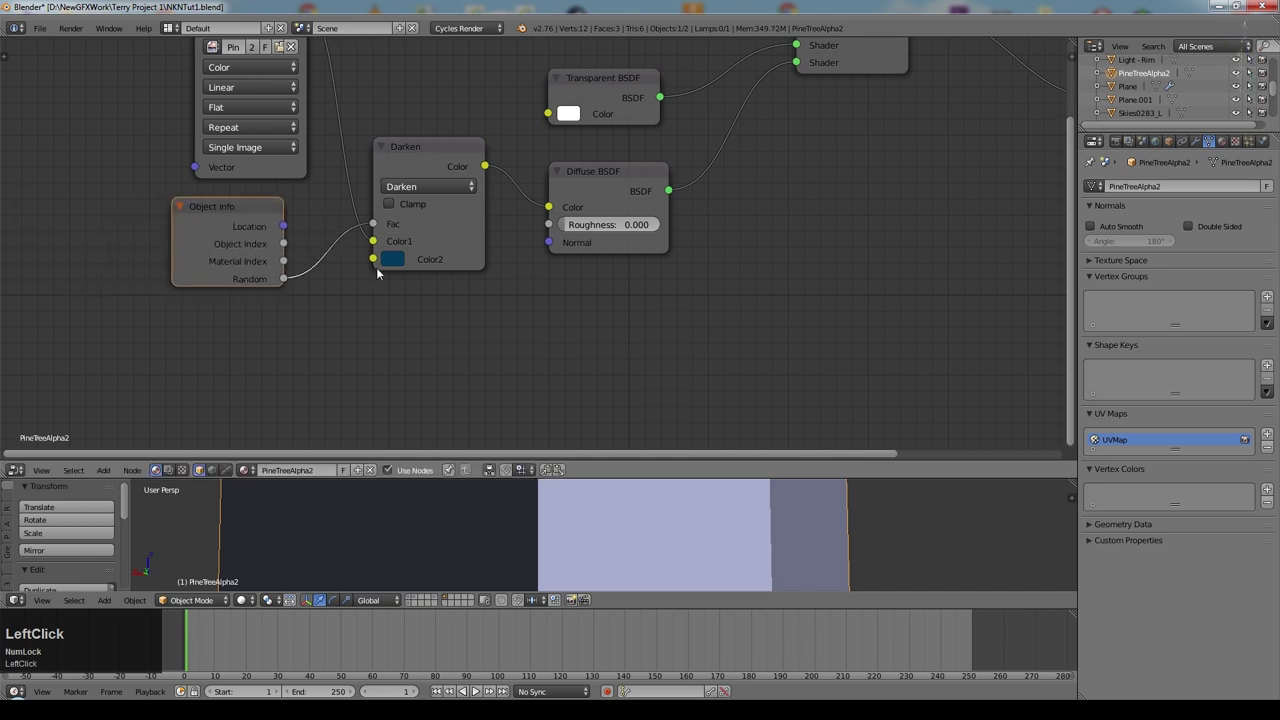
{"action": "scroll", "scroll_direction": "down", "scroll_amount": 3}
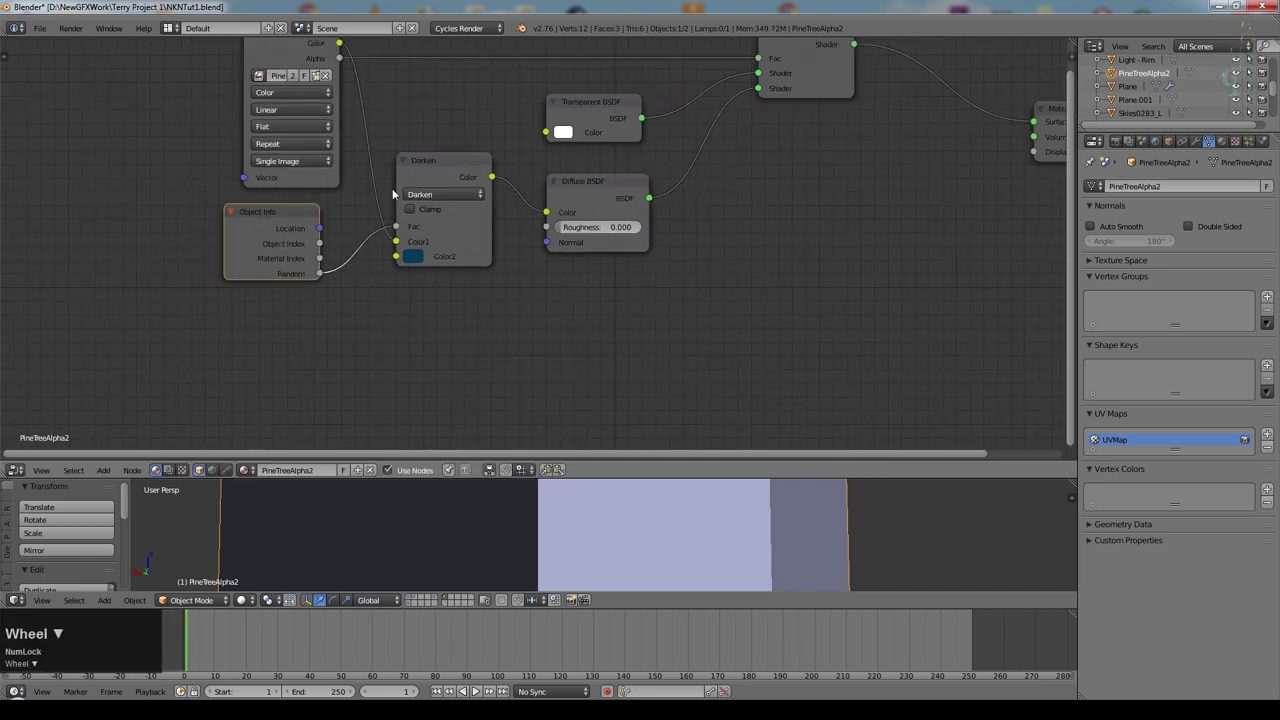
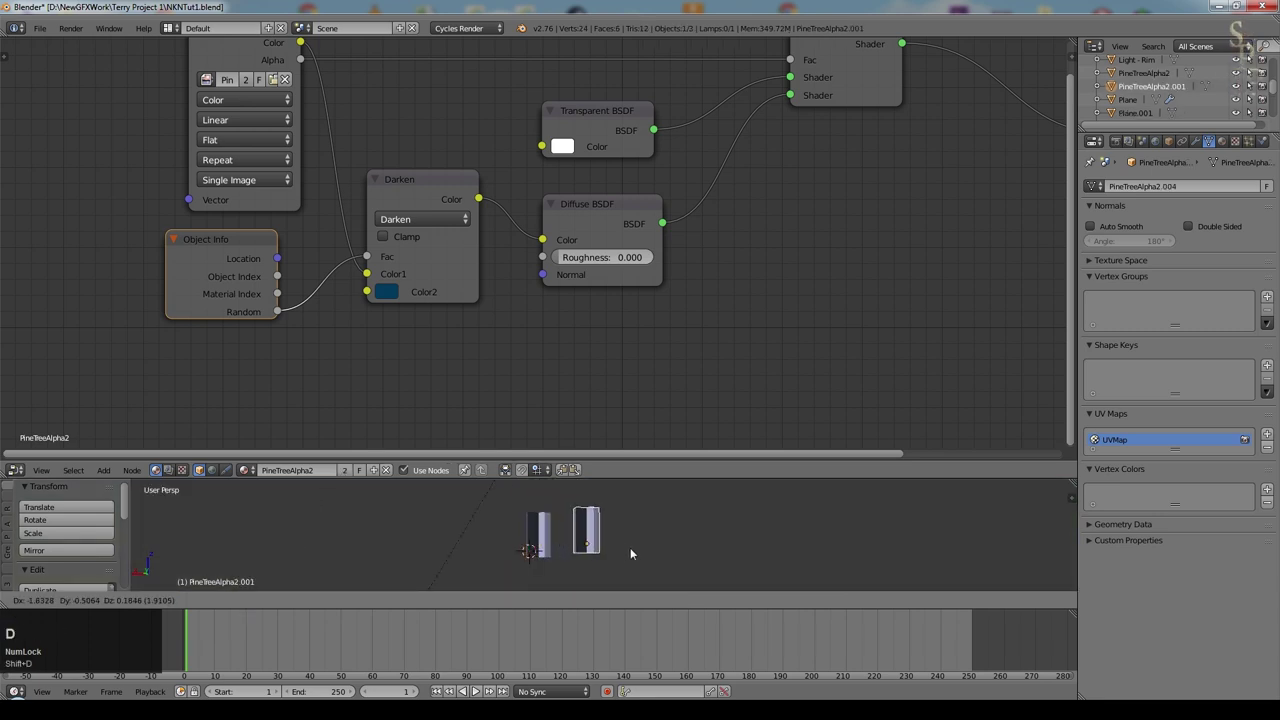
- Duplicate the billboard into a row of four copies and look along the rendered trees
{"action": "left_click", "coordinate": [633, 555]}
{"action": "key", "text": "shift+d"}
{"action": "left_click", "coordinate": [733, 555]}
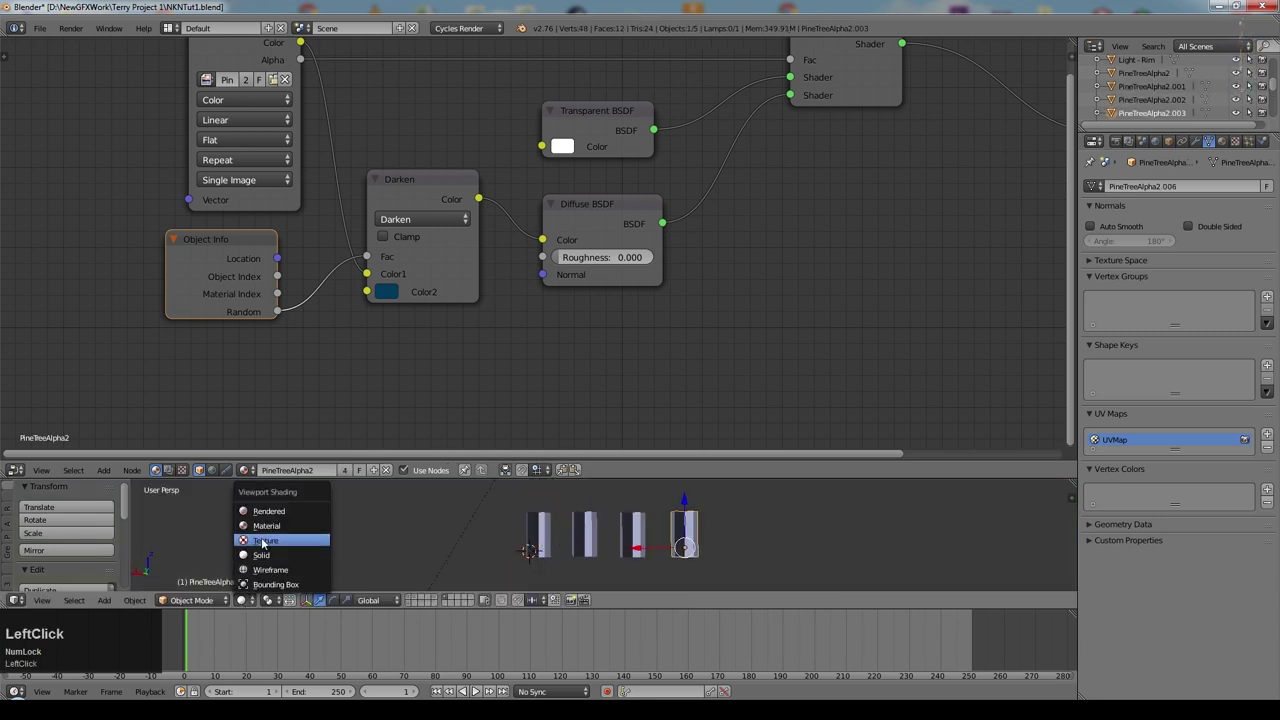
{"action": "scroll", "scroll_direction": "up", "scroll_amount": 3}
{"action": "middle_click", "coordinate": [721, 421]}
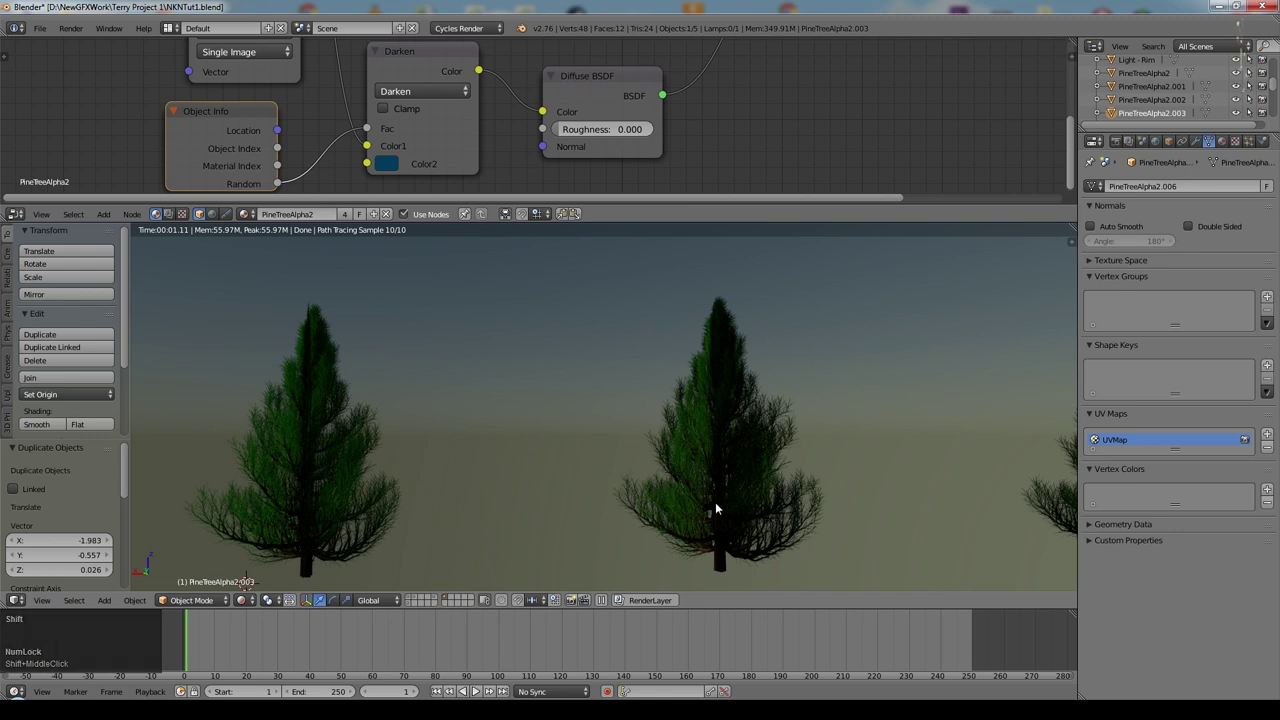
{"action": "middle_click", "coordinate": [724, 515]}
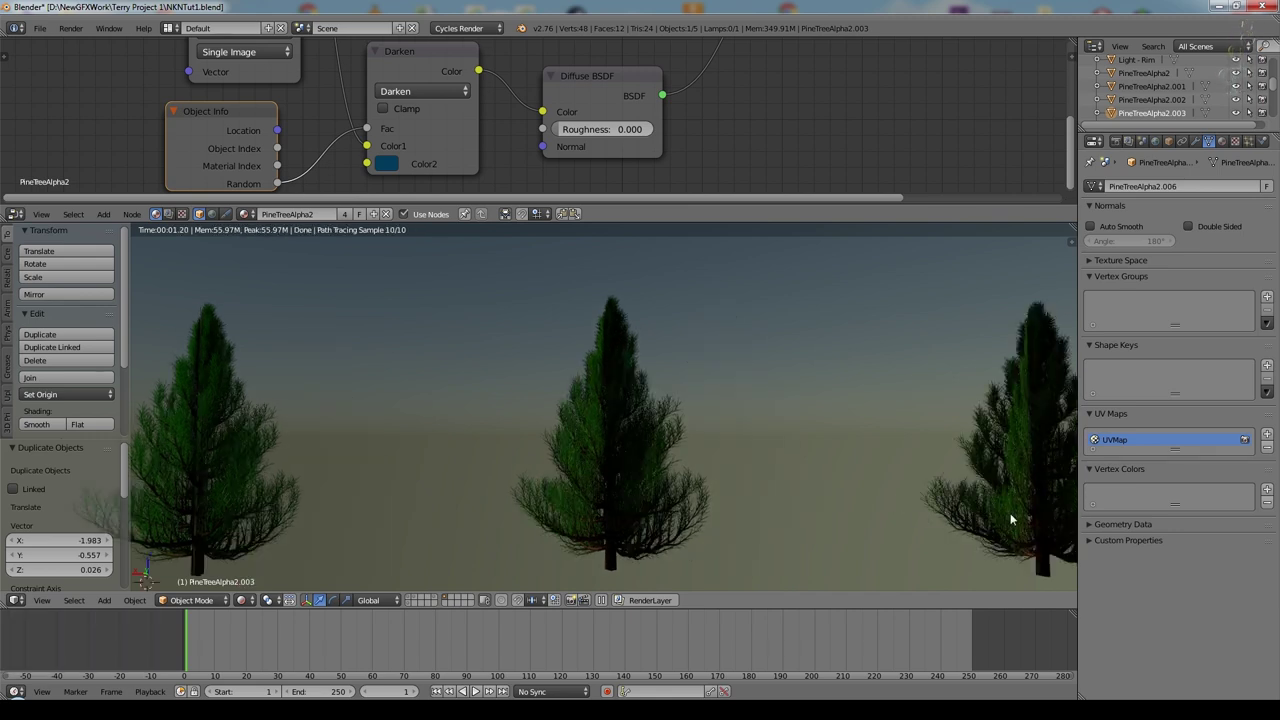
- Enlarge the Node Editor and frame the whole material node network
{"action": "left_click", "coordinate": [167, 584]}
{"action": "middle_click", "coordinate": [795, 226]}
- Add a Translucent BSDF fed by a Gamma node from the Darken colour, after the Diffuse shader
{"action": "scroll", "scroll_direction": "down", "scroll_amount": 3}
{"action": "left_click", "coordinate": [919, 127]}
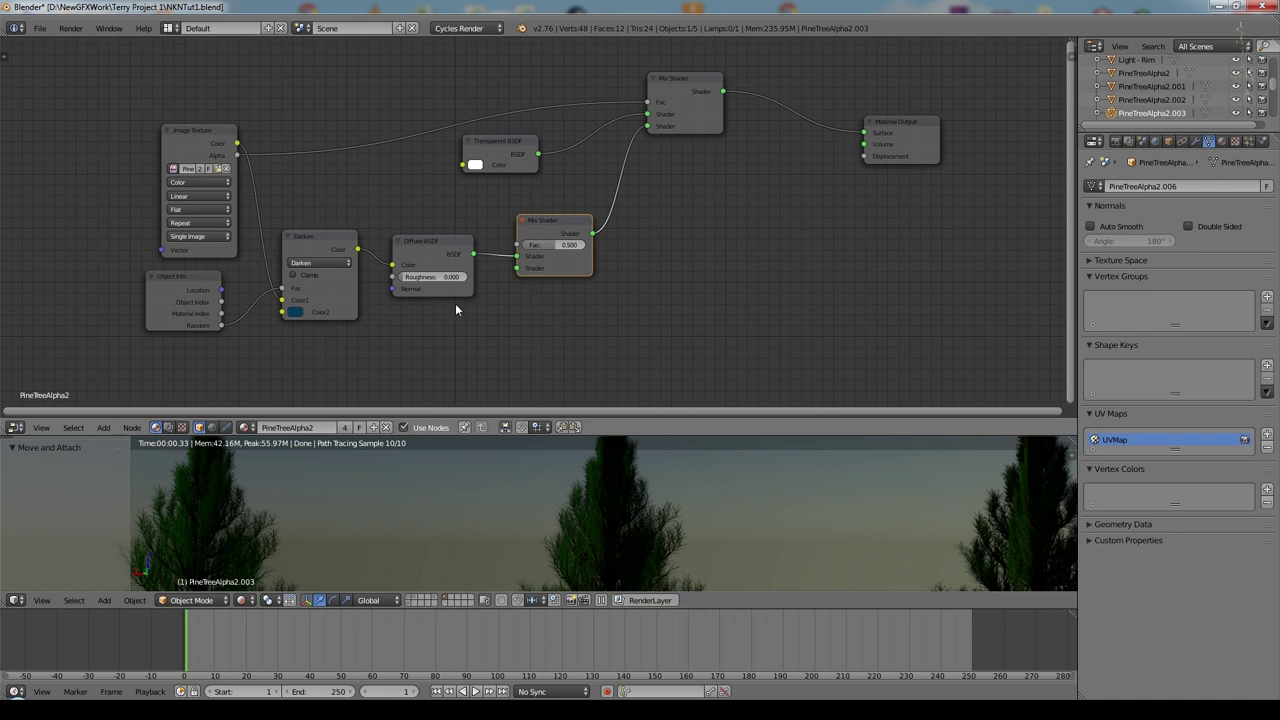
{"action": "left_click", "coordinate": [110, 426]}
{"action": "left_click", "coordinate": [224, 475]}
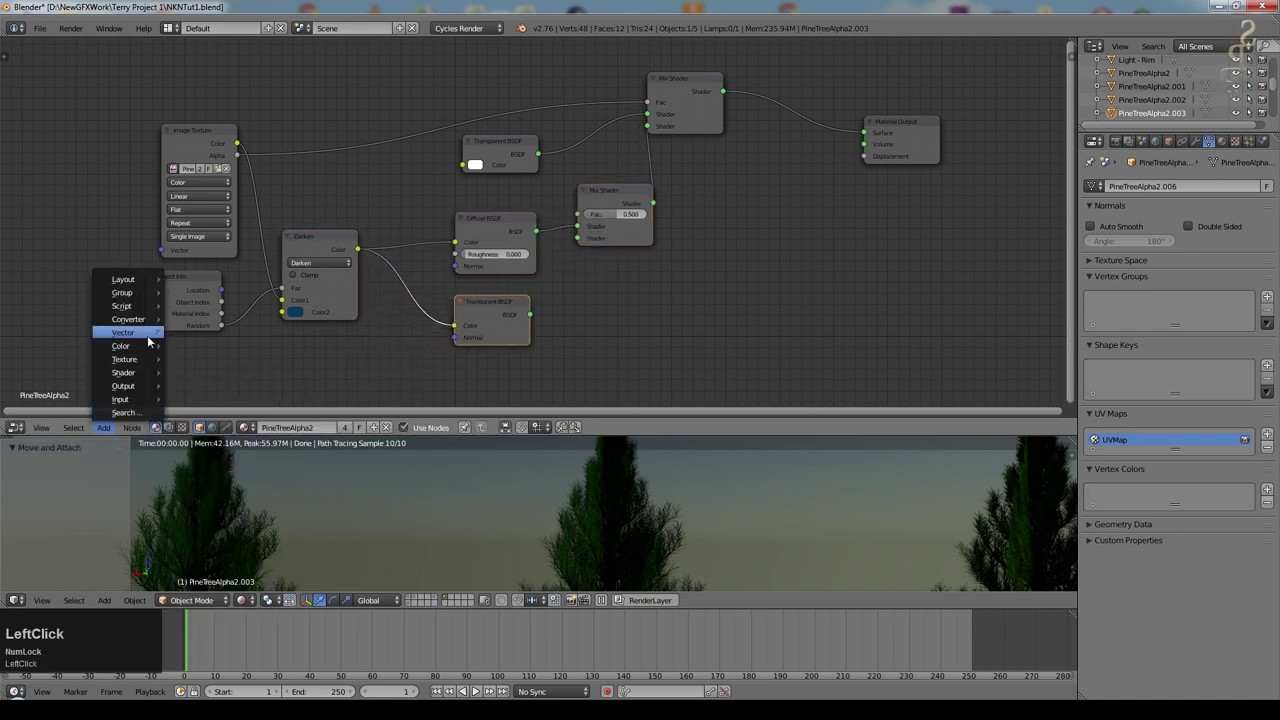
{"action": "left_click", "coordinate": [220, 422]}
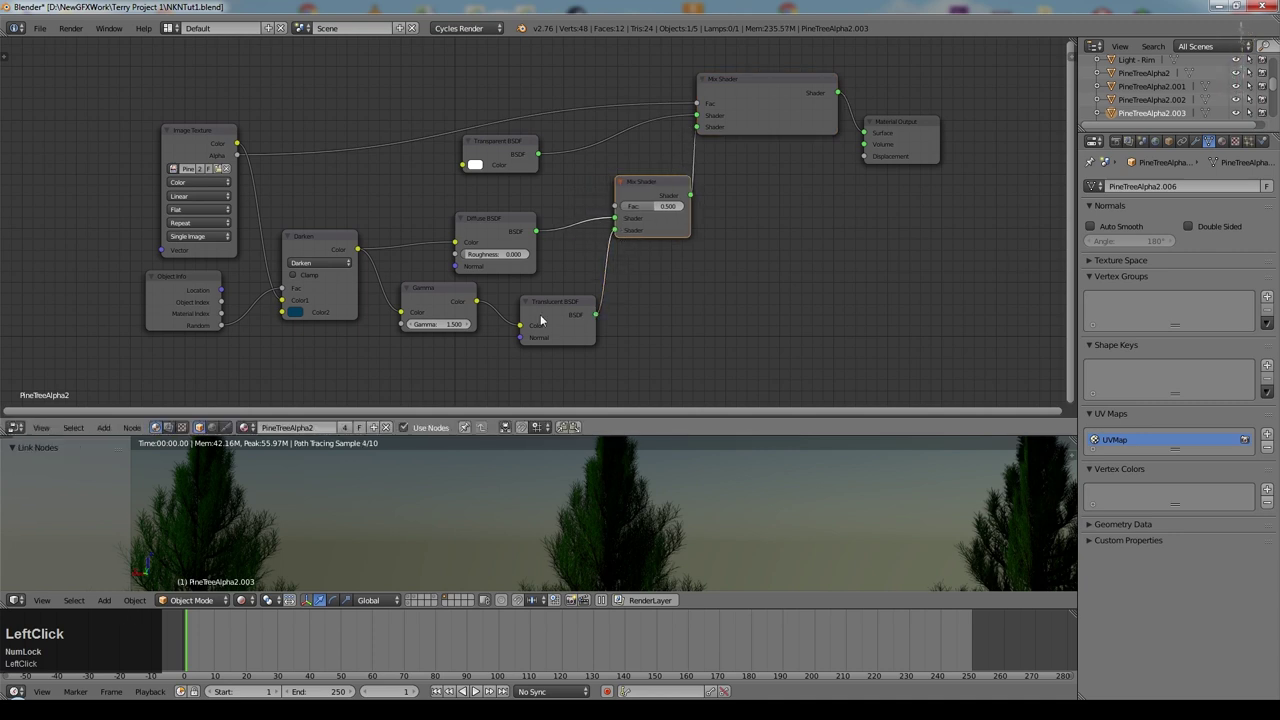
{"action": "scroll", "scroll_direction": "down", "scroll_amount": 3}
{"action": "middle_click", "coordinate": [389, 514]}
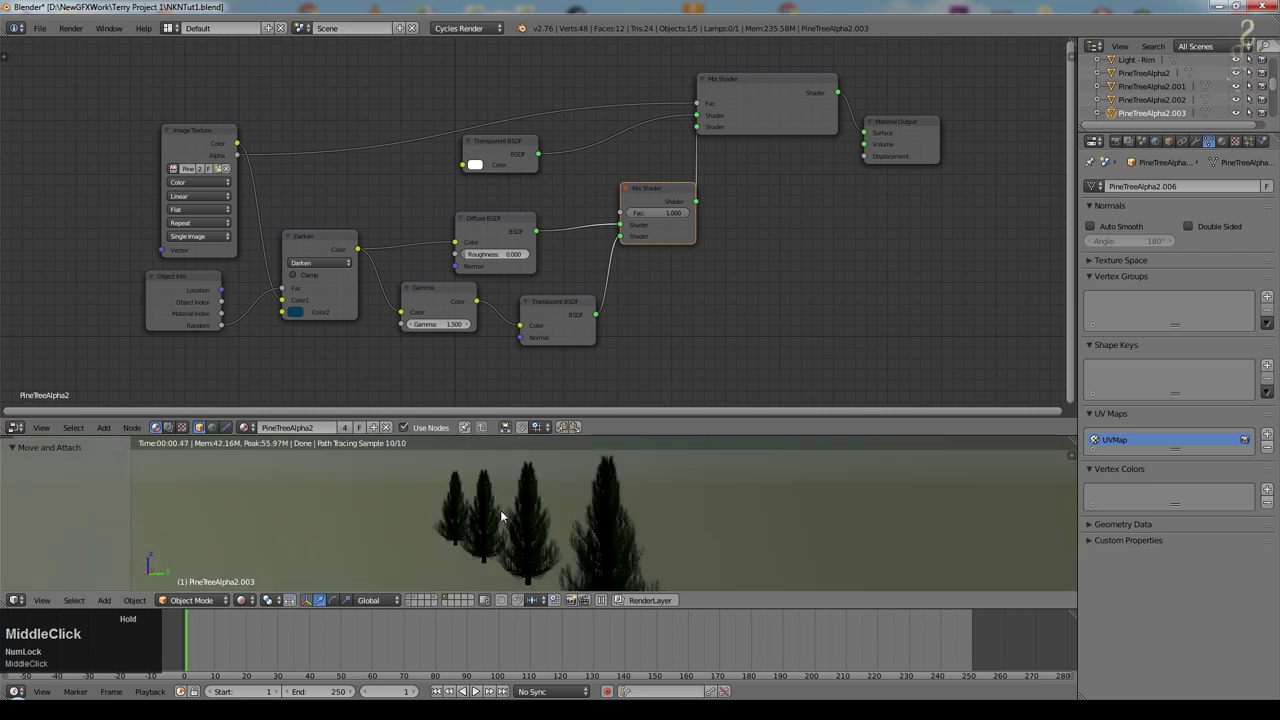
- Sum Diffuse and Translucent with an Add Shader and connect it into the final transparency Mix Shader
{"action": "left_click", "coordinate": [106, 425]}
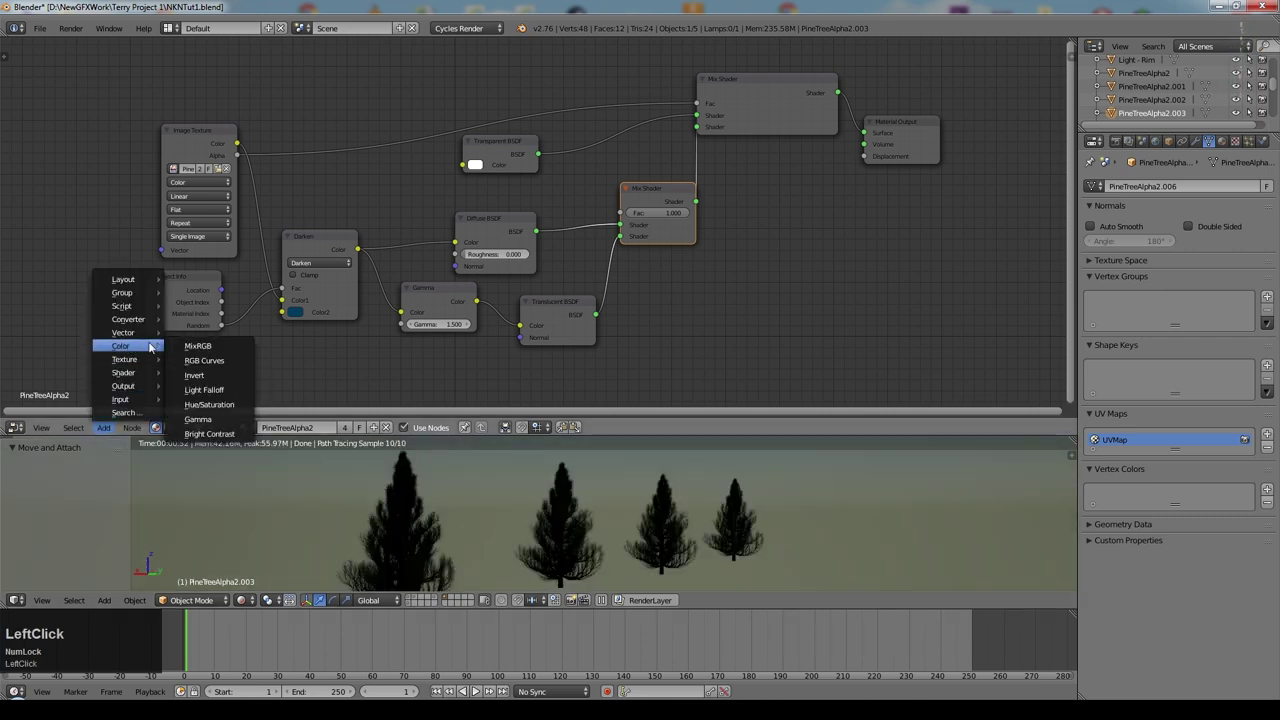
{"action": "left_click", "coordinate": [226, 382]}
{"action": "key", "text": "Delete"}
{"action": "scroll", "scroll_direction": "up", "scroll_amount": 3}
{"action": "middle_click", "coordinate": [582, 508]}
{"action": "middle_click", "coordinate": [571, 551]}
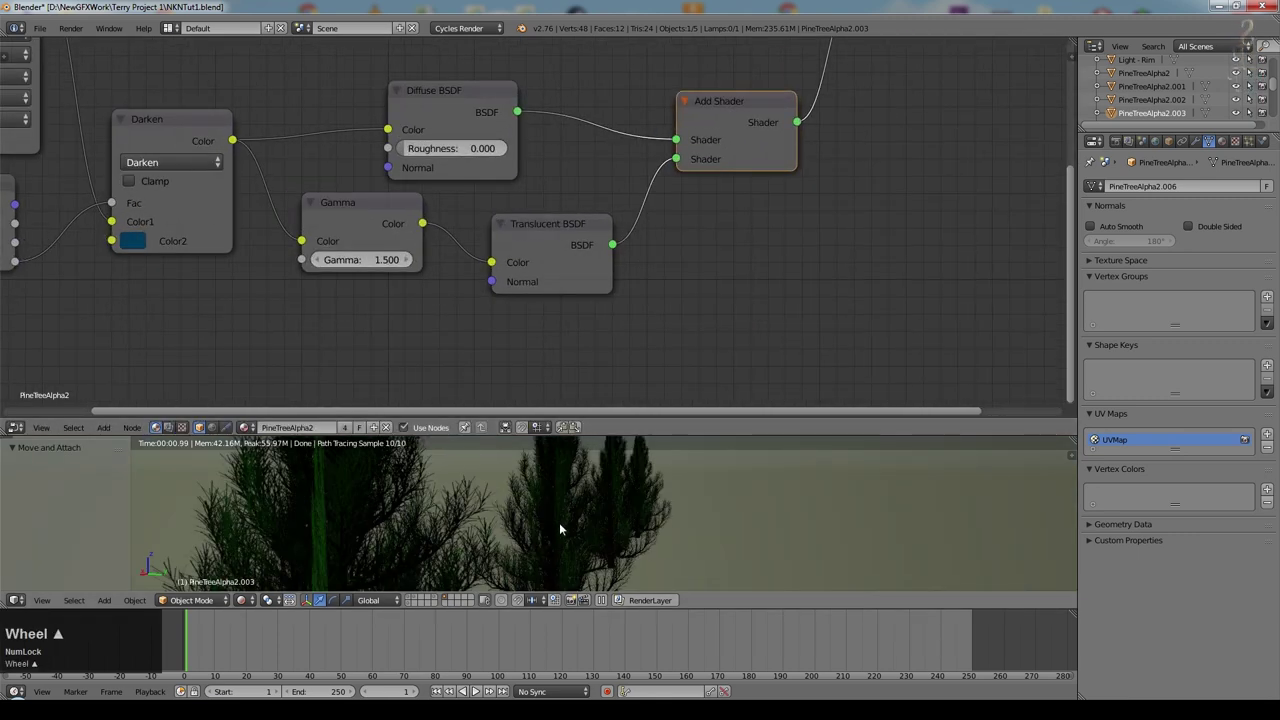
{"action": "middle_click", "coordinate": [537, 537]}
{"action": "scroll", "scroll_direction": "down", "scroll_amount": 3}
{"action": "middle_click", "coordinate": [592, 516]}
{"action": "scroll", "scroll_direction": "down", "scroll_amount": 3}
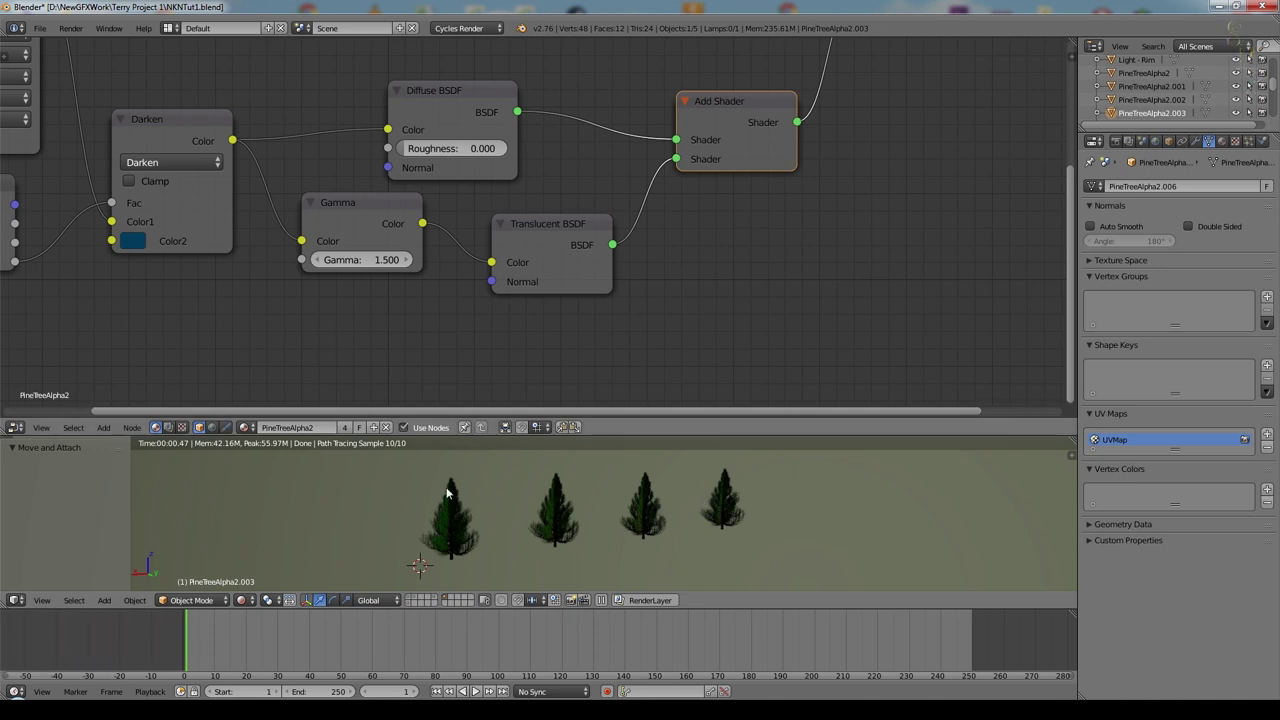
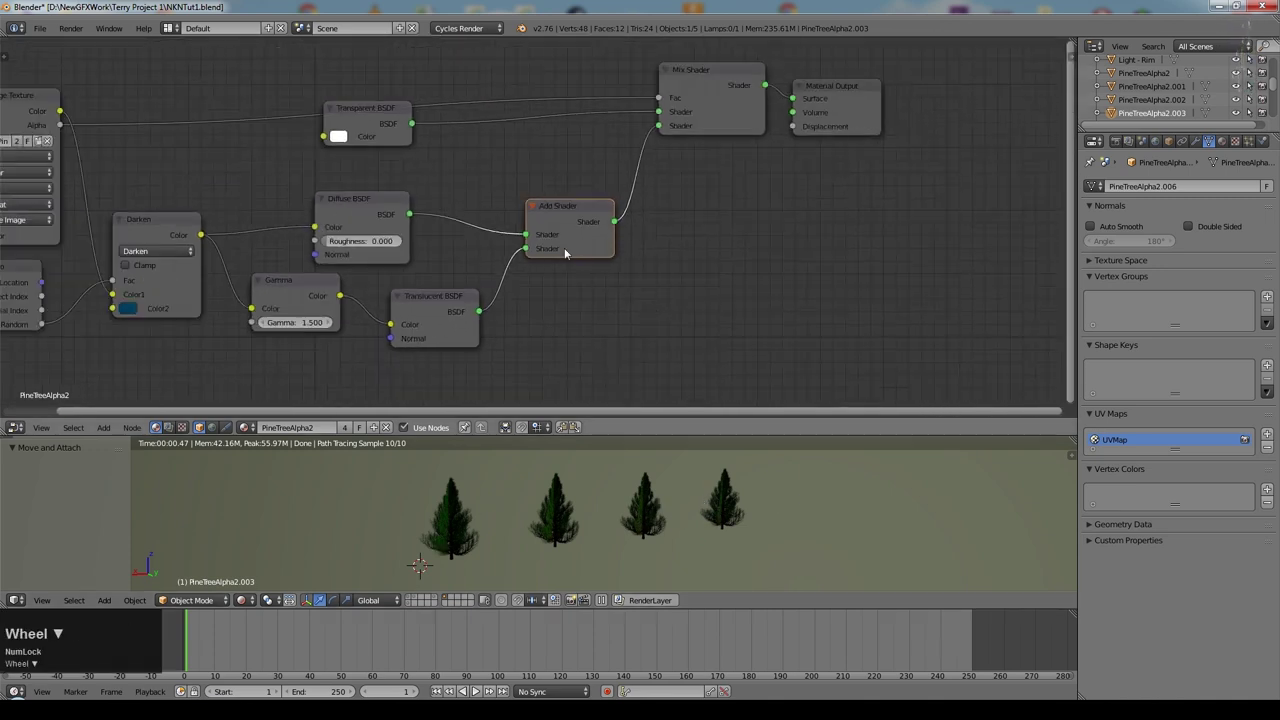
{"action": "left_click", "coordinate": [533, 241]}
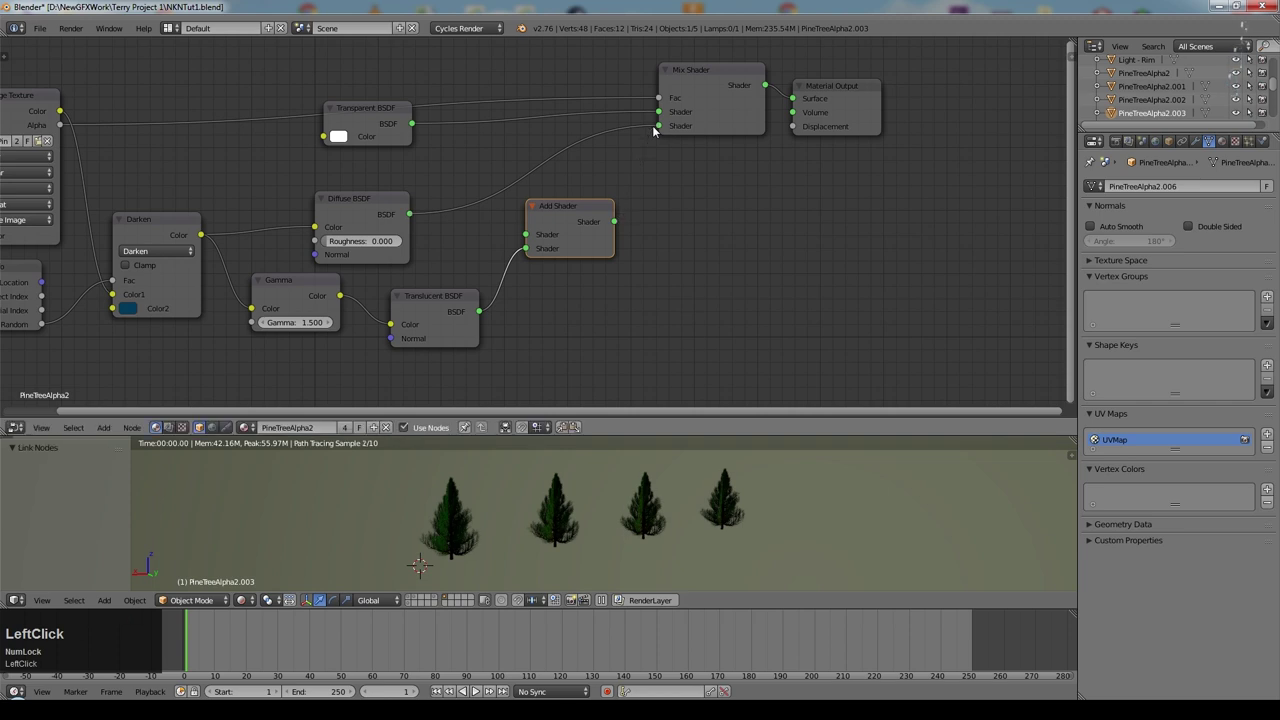
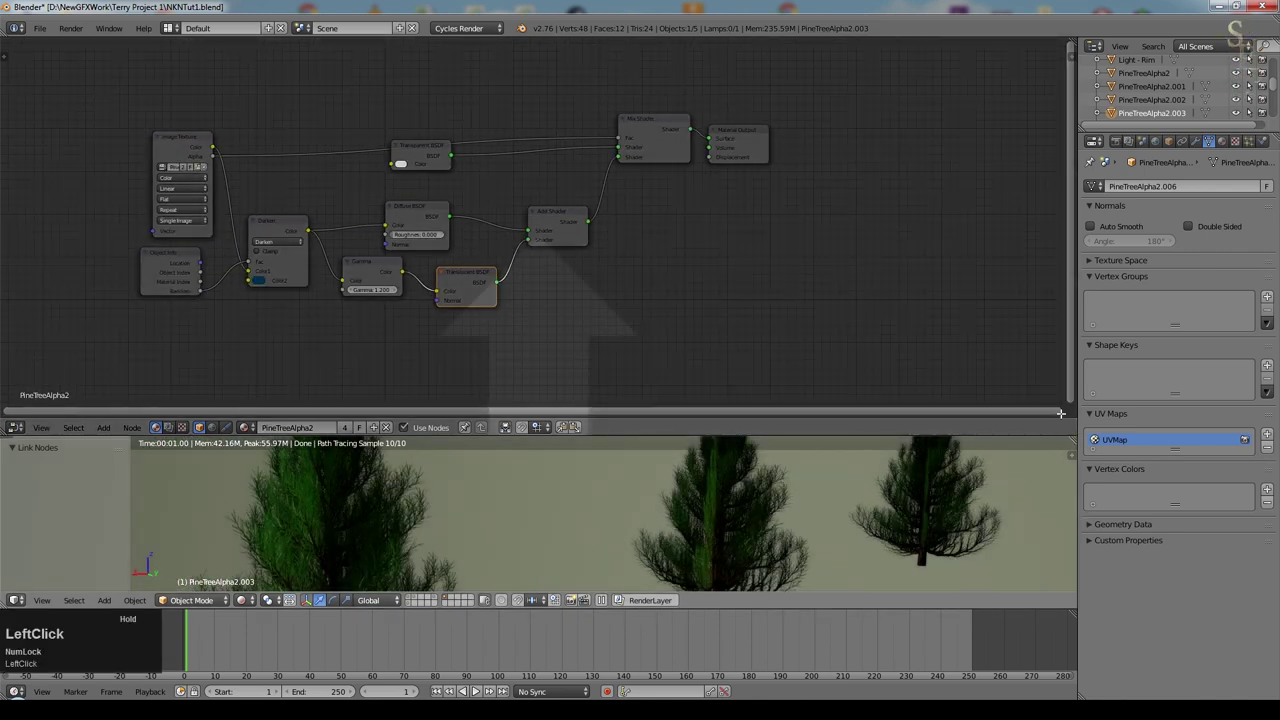
{"action": "scroll", "scroll_direction": "down", "scroll_amount": 3}
- Resize the rightmost billboard along Z and move the billboards sideways into new positions
{"action": "middle_click", "coordinate": [652, 453]}
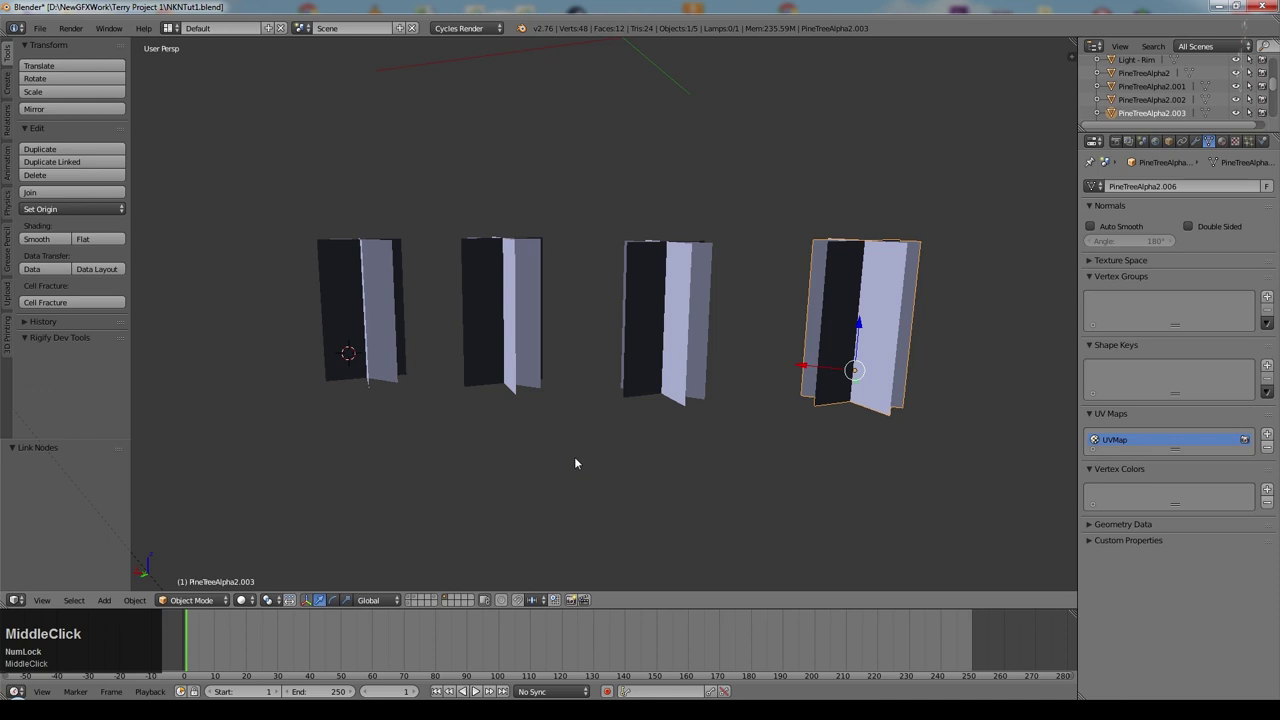
{"action": "left_click", "coordinate": [900, 412]}
{"action": "key", "text": "s"}
{"action": "key", "text": "z"}
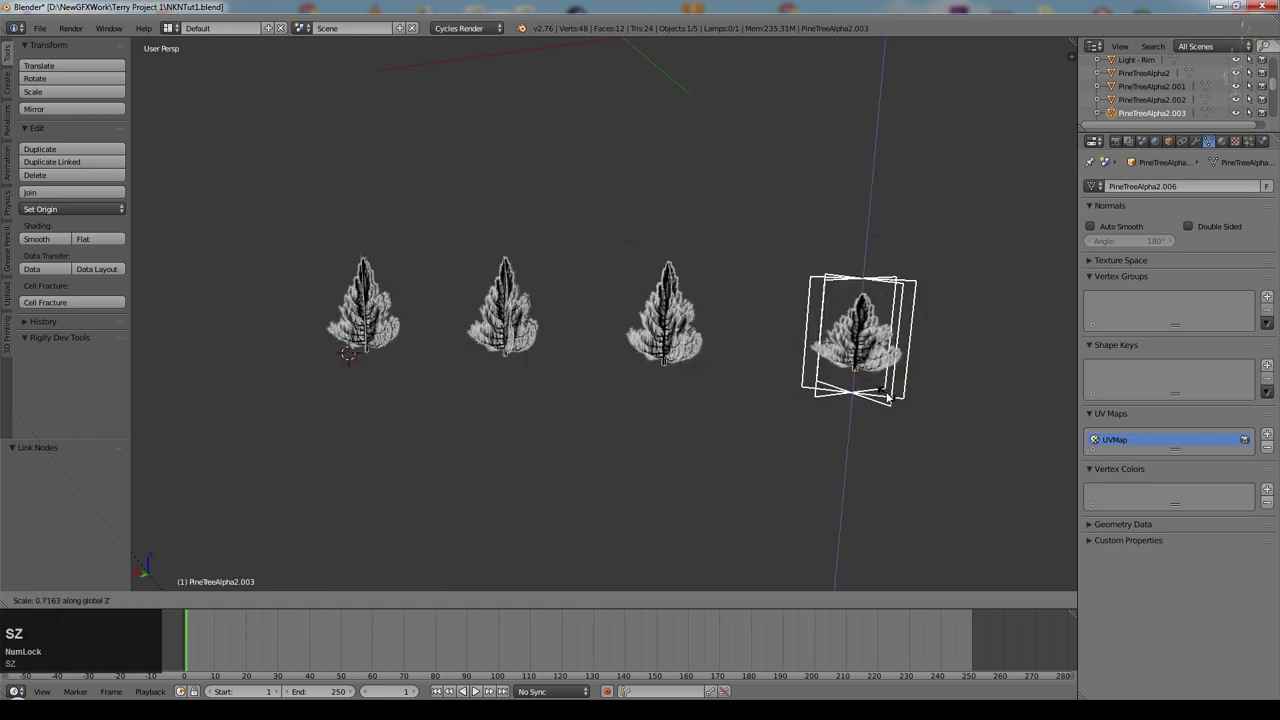
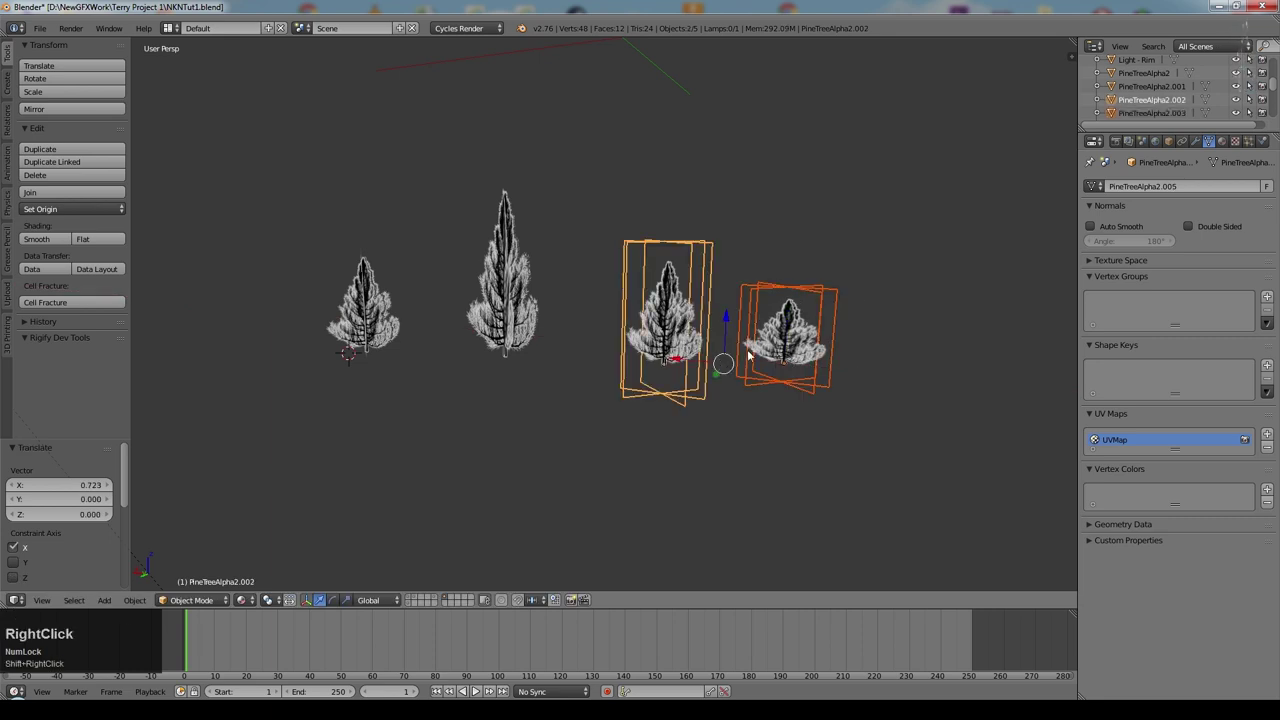
{"action": "key", "text": "g"}
{"action": "left_click", "coordinate": [692, 337]}
- Reposition another billboard, select all four and group them as TheTrees with Ctrl+G
{"action": "right_click", "coordinate": [528, 326]}
{"action": "key", "text": "g"}
{"action": "left_click", "coordinate": [705, 328]}
{"action": "right_click", "coordinate": [379, 336]}
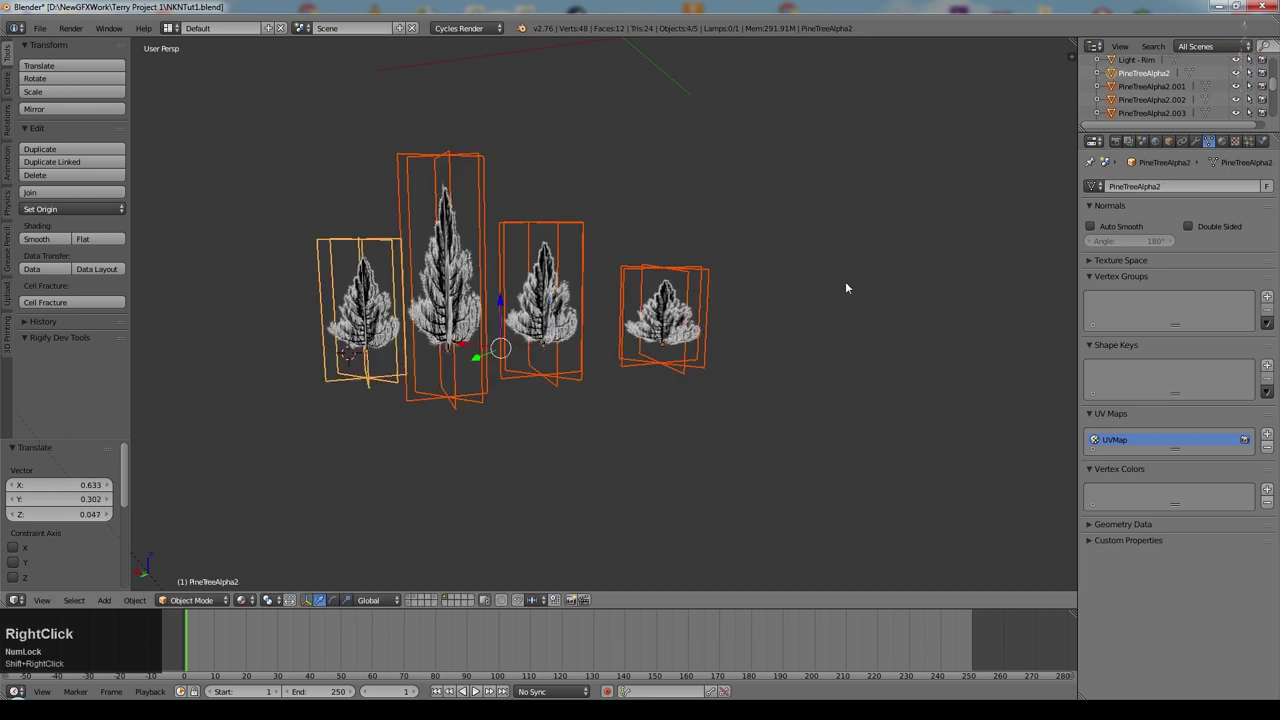
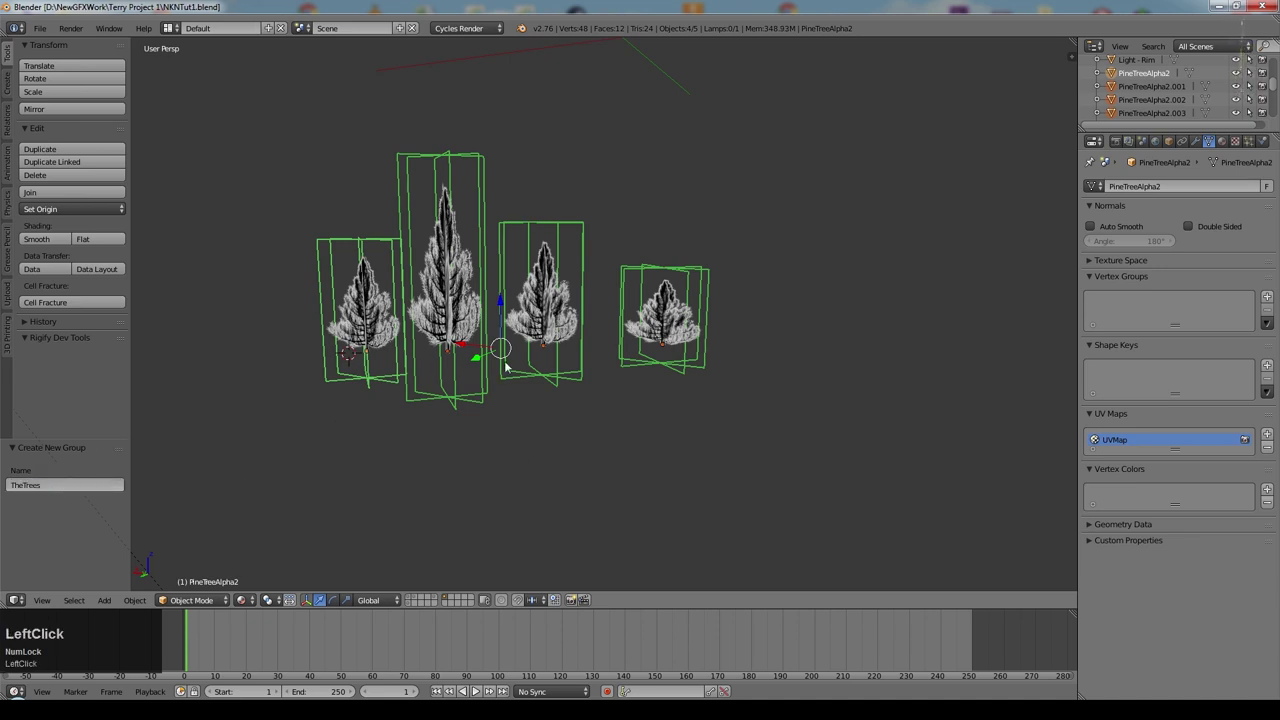
{"action": "left_click", "coordinate": [413, 599]}
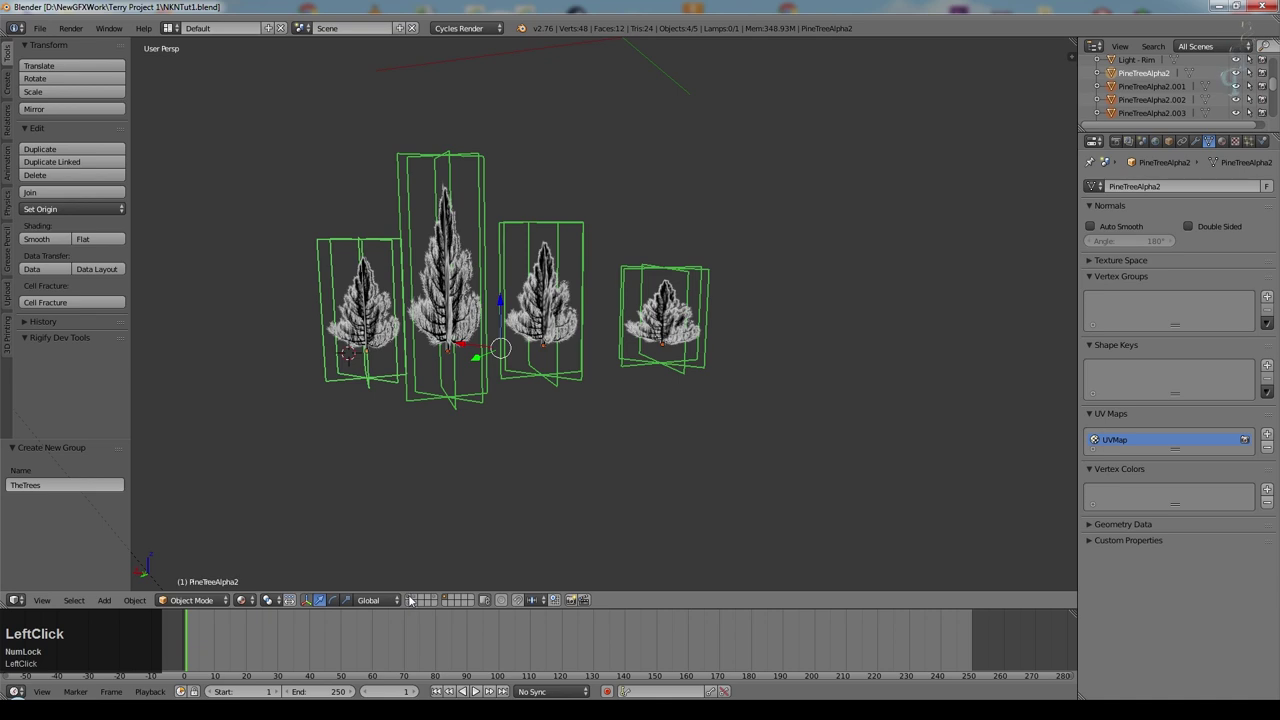
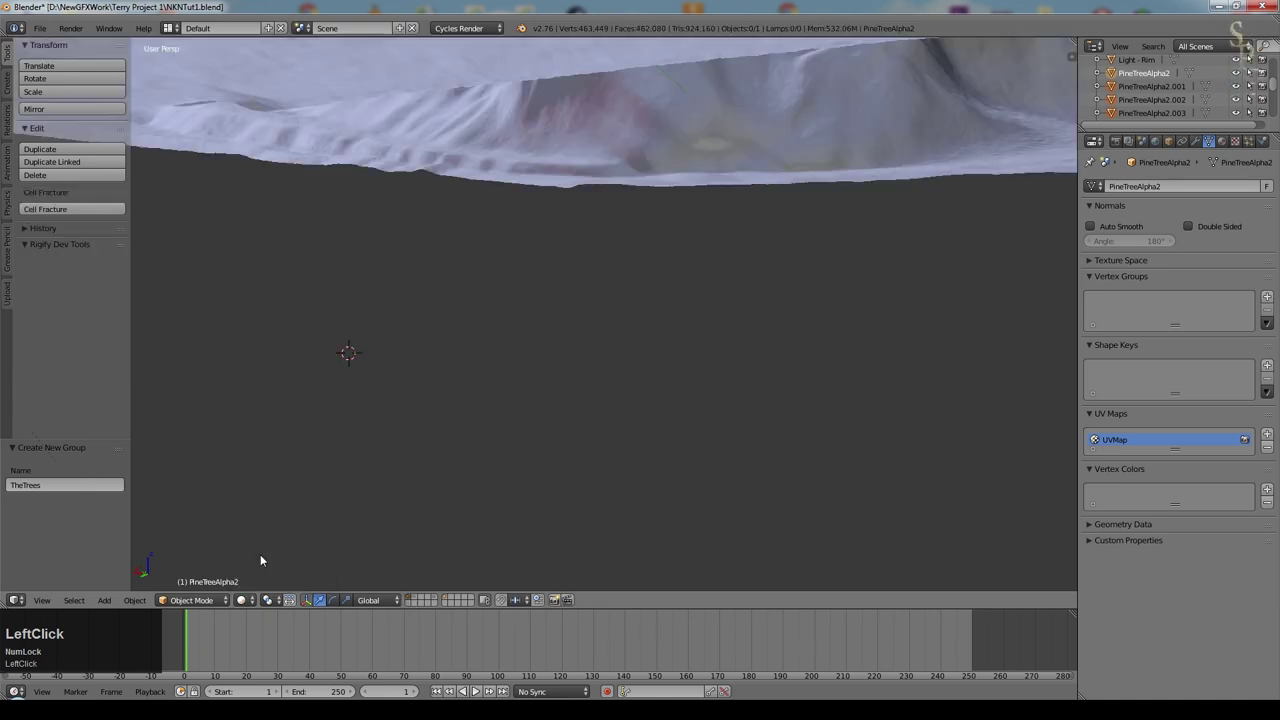
- From the camera view, edit the landscape in wireframe with all vertices deselected
{"action": "key", "text": "KP_0"}
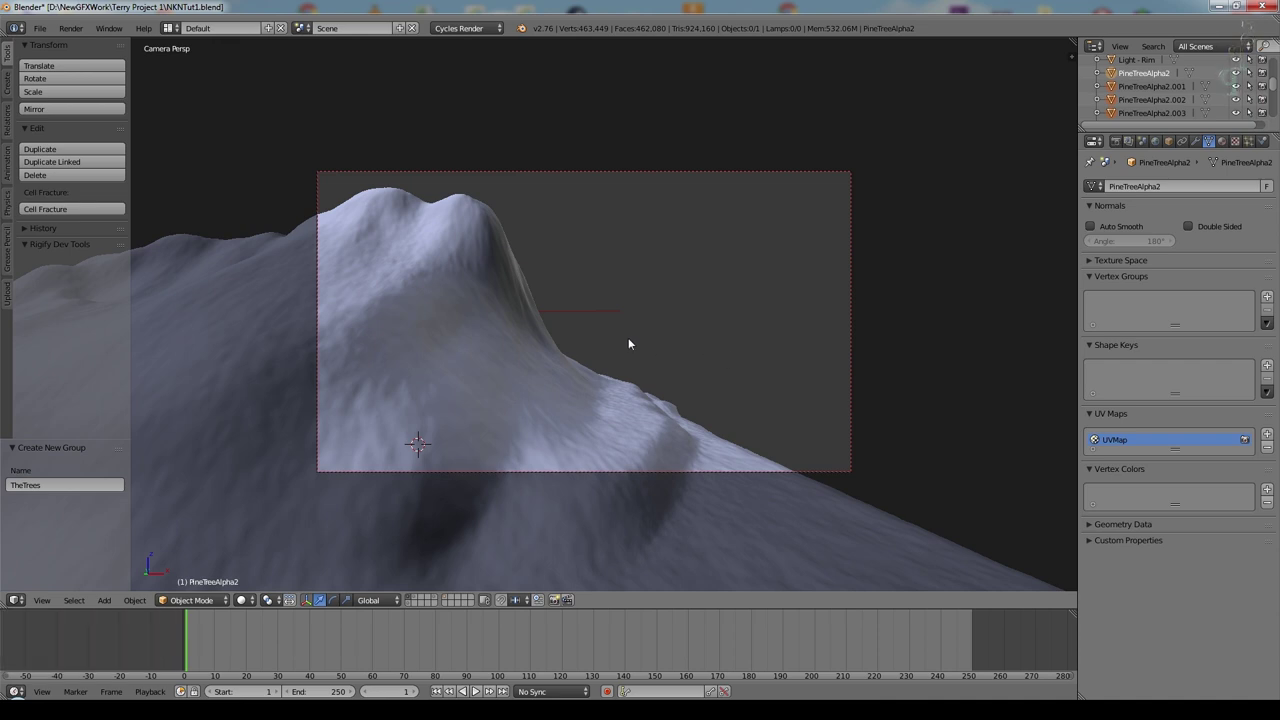
{"action": "right_click", "coordinate": [722, 431]}
{"action": "key", "text": "Tab"}
{"action": "key", "text": "Tab"}
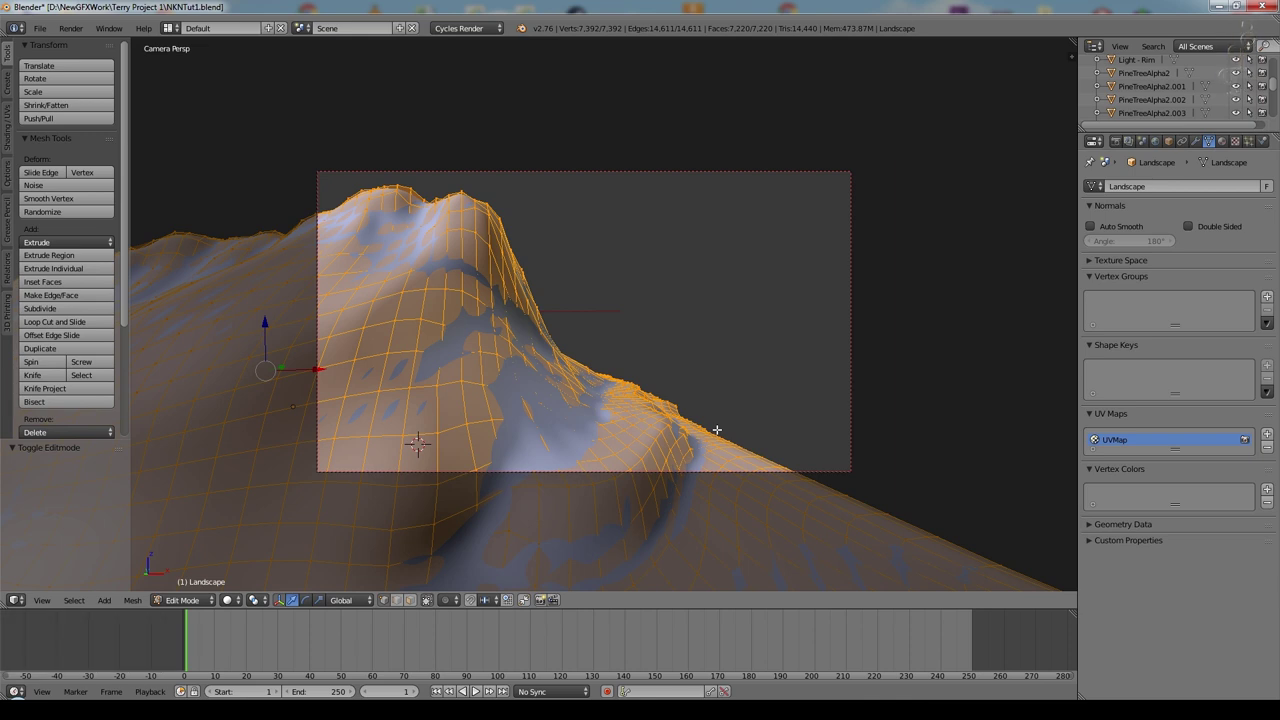
{"action": "key", "text": "z"}
{"action": "key", "text": "a"}
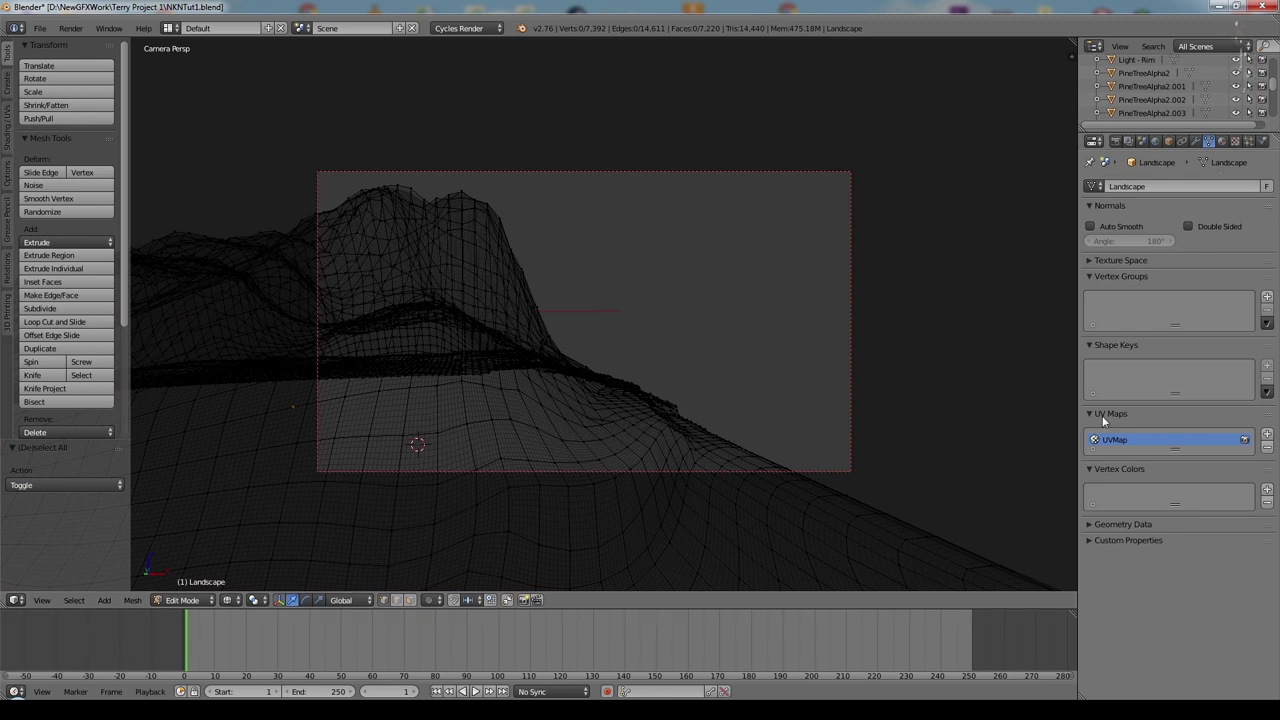
{"action": "scroll", "scroll_direction": "down", "scroll_amount": 3}
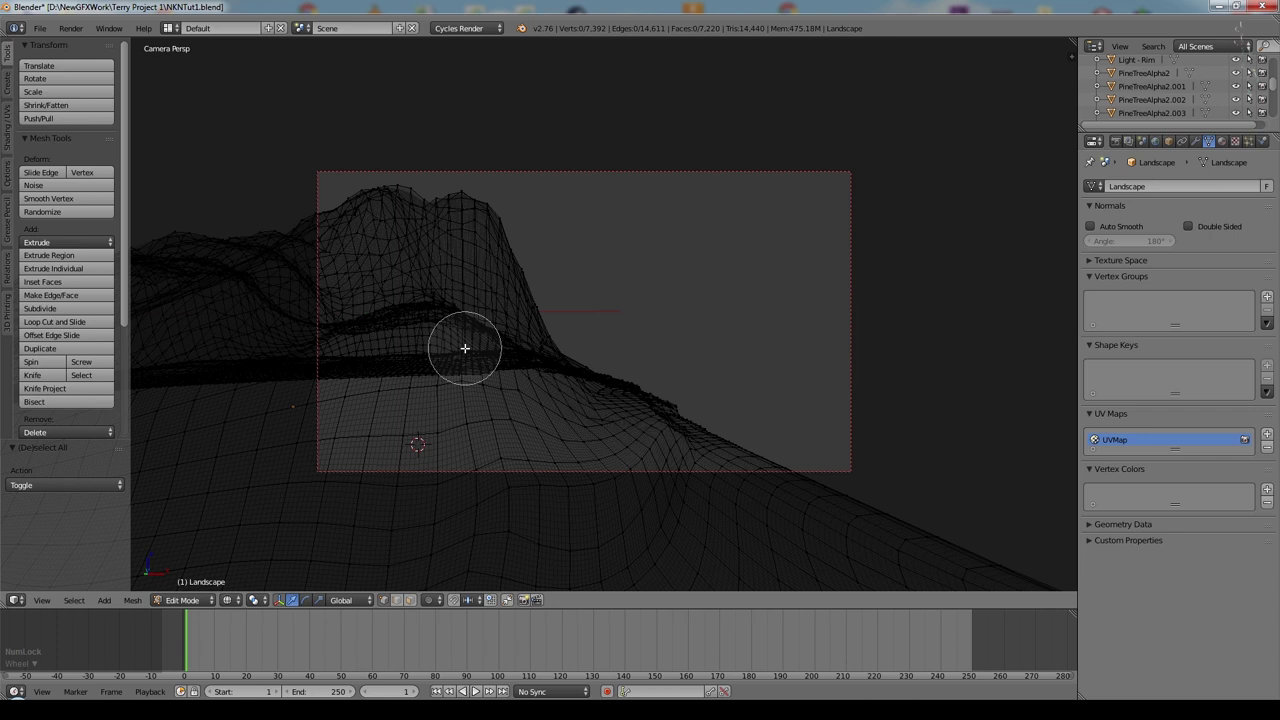
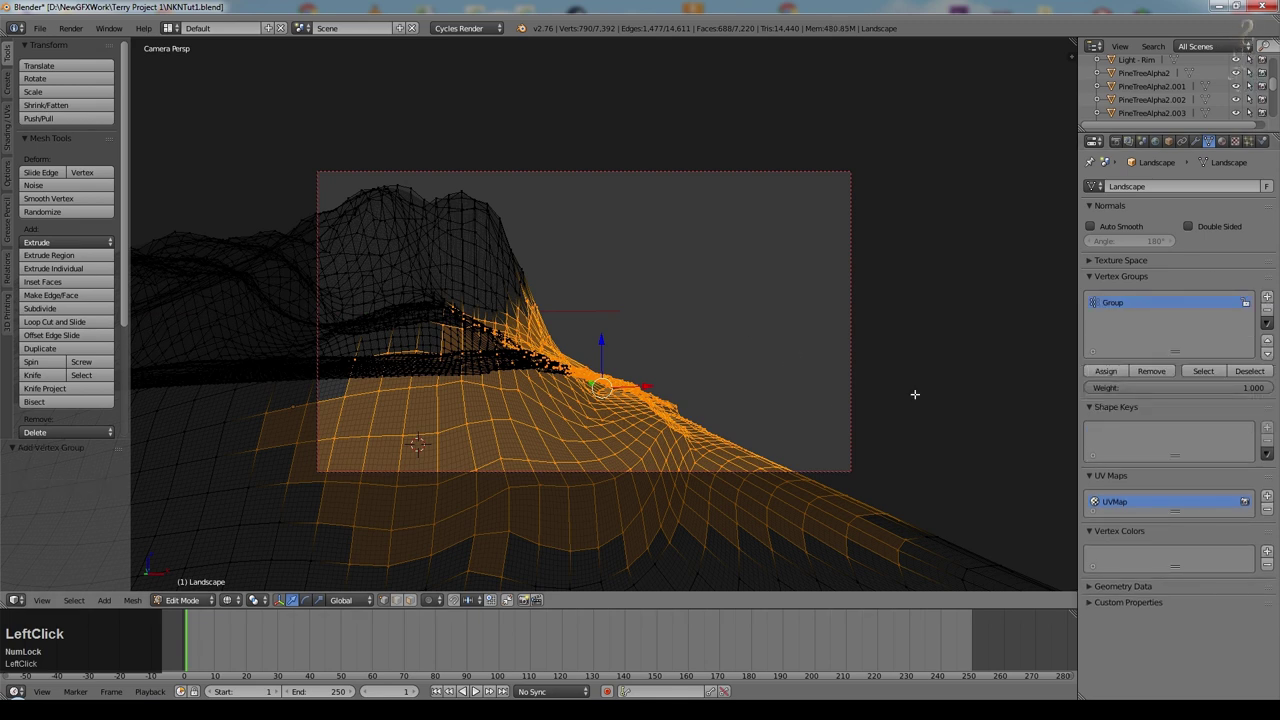
- Assign the selected lower-slope vertices to a new vertex group and return to Object Mode
{"action": "key", "text": "a"}
{"action": "left_click", "coordinate": [1222, 374]}
{"action": "key", "text": "Tab"}
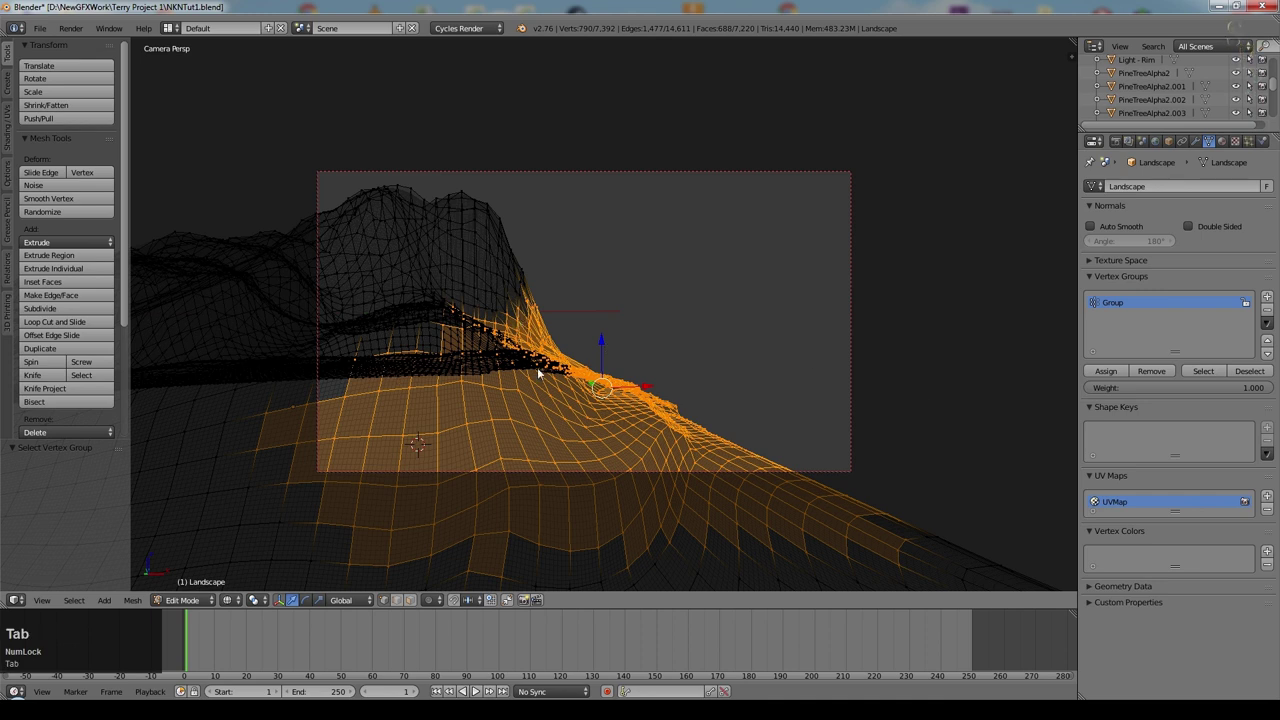
{"action": "key", "text": "z"}
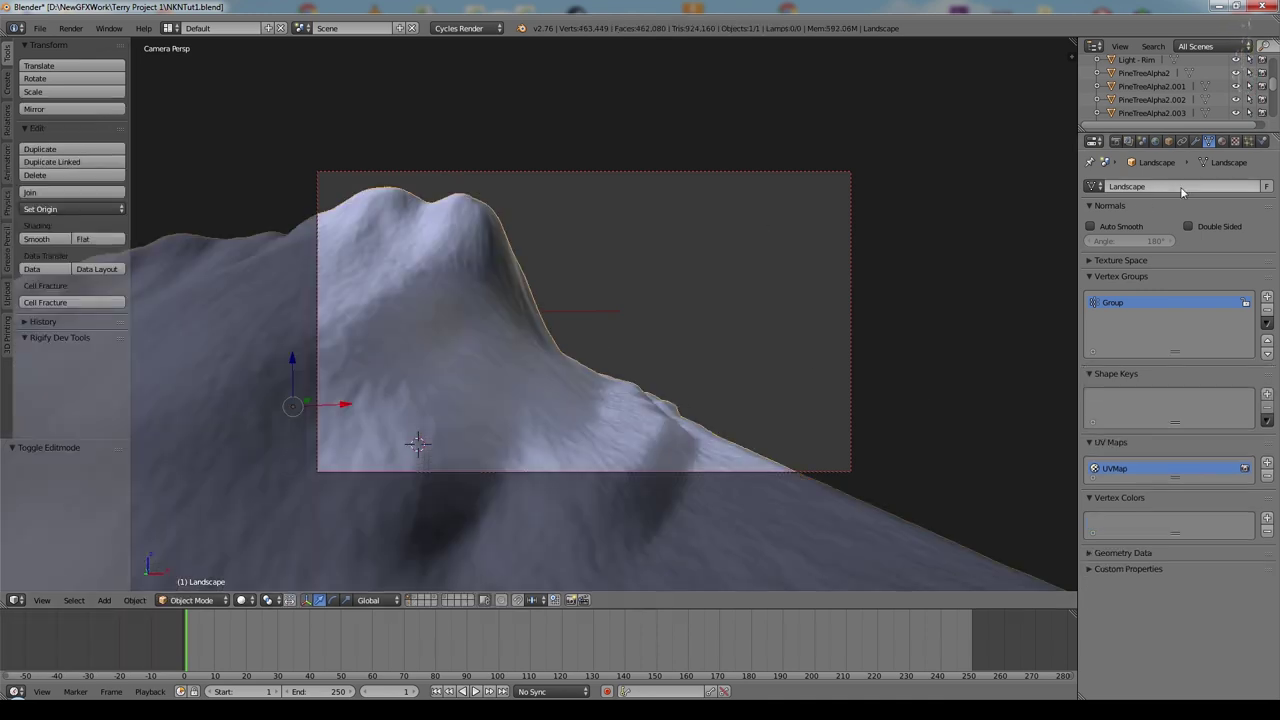
- Add a Hair particle system to the landscape, lower its modifier viewport detail and enable Use Modifier Stack
{"action": "left_click", "coordinate": [1252, 142]}
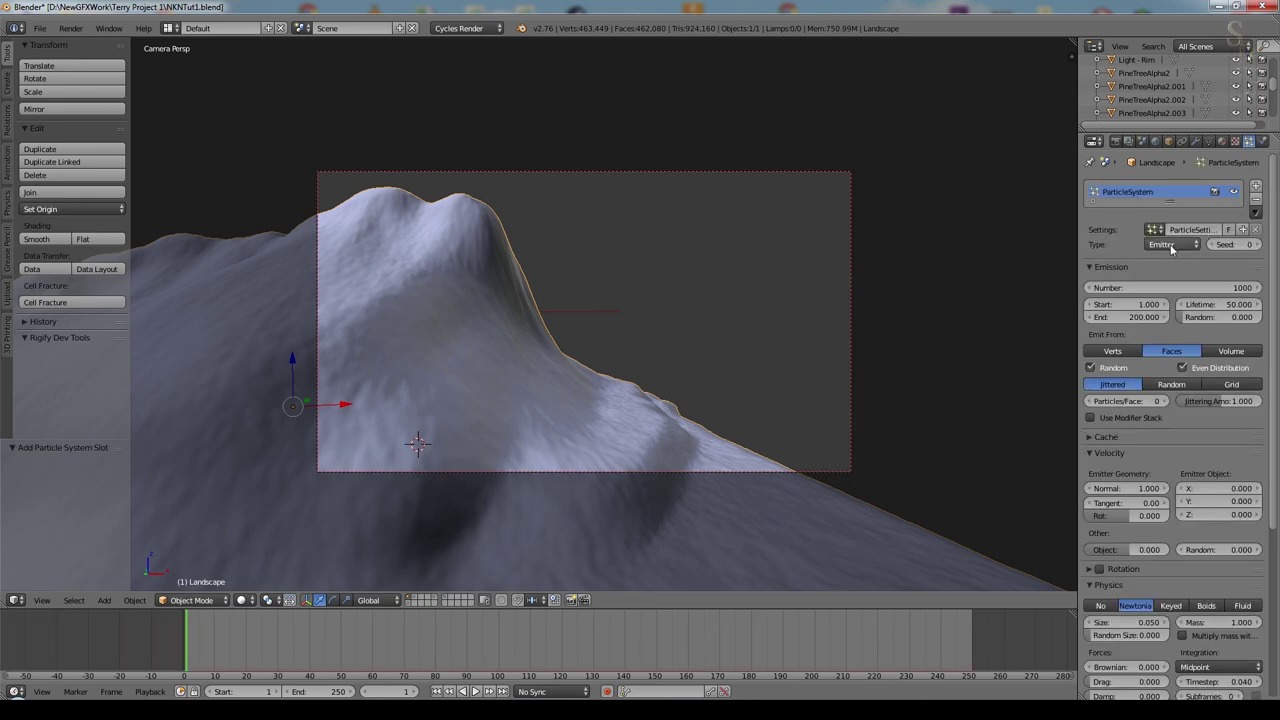
{"action": "left_click", "coordinate": [1177, 249]}
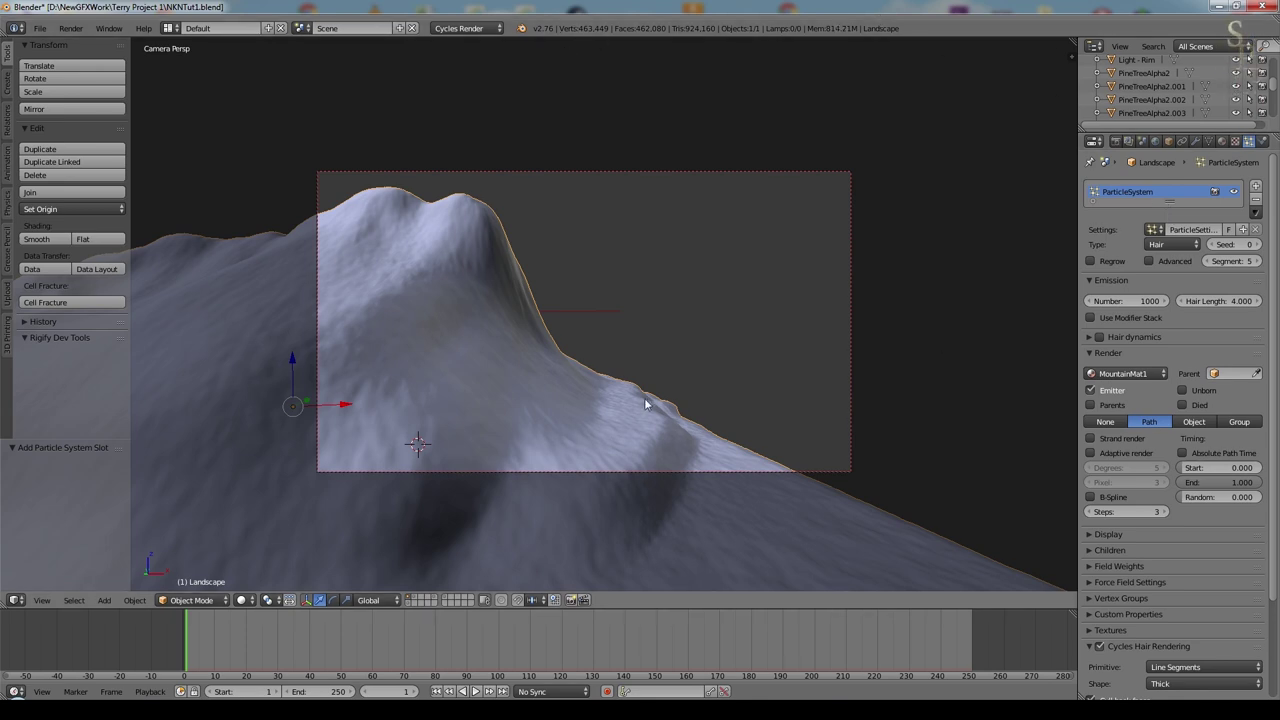
{"action": "left_click", "coordinate": [1199, 145]}
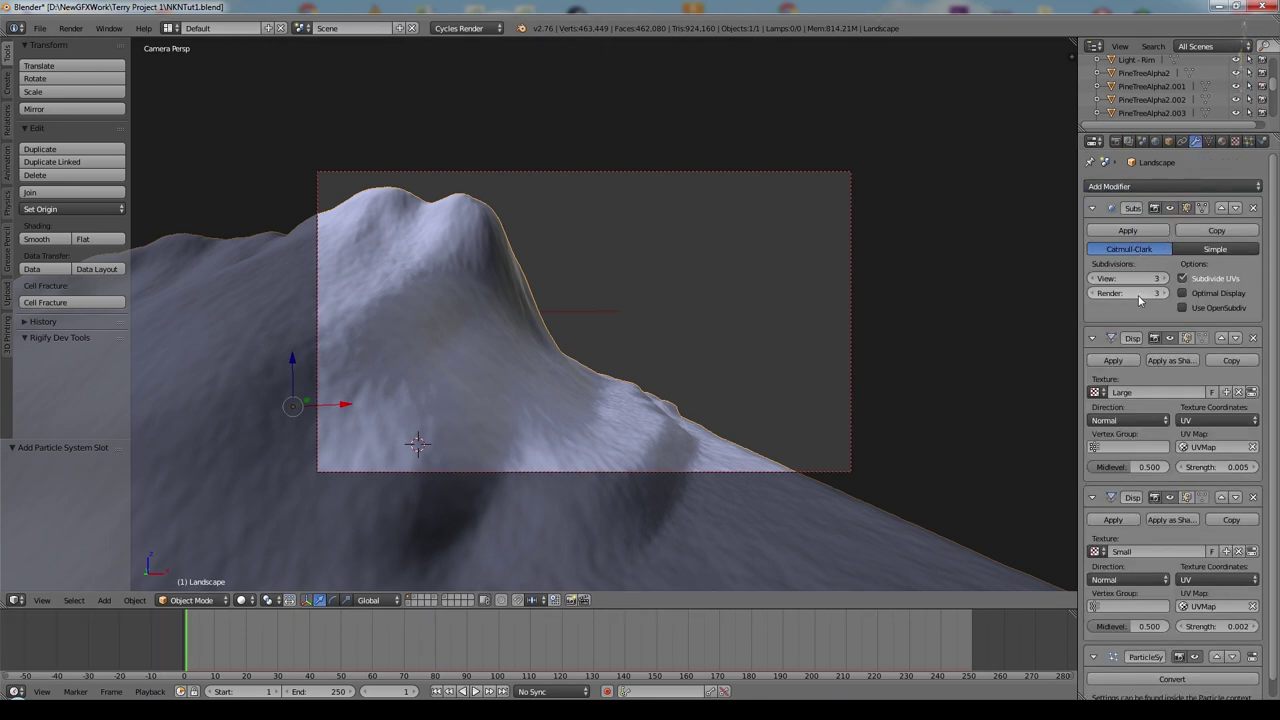
{"action": "left_click", "coordinate": [1177, 208]}
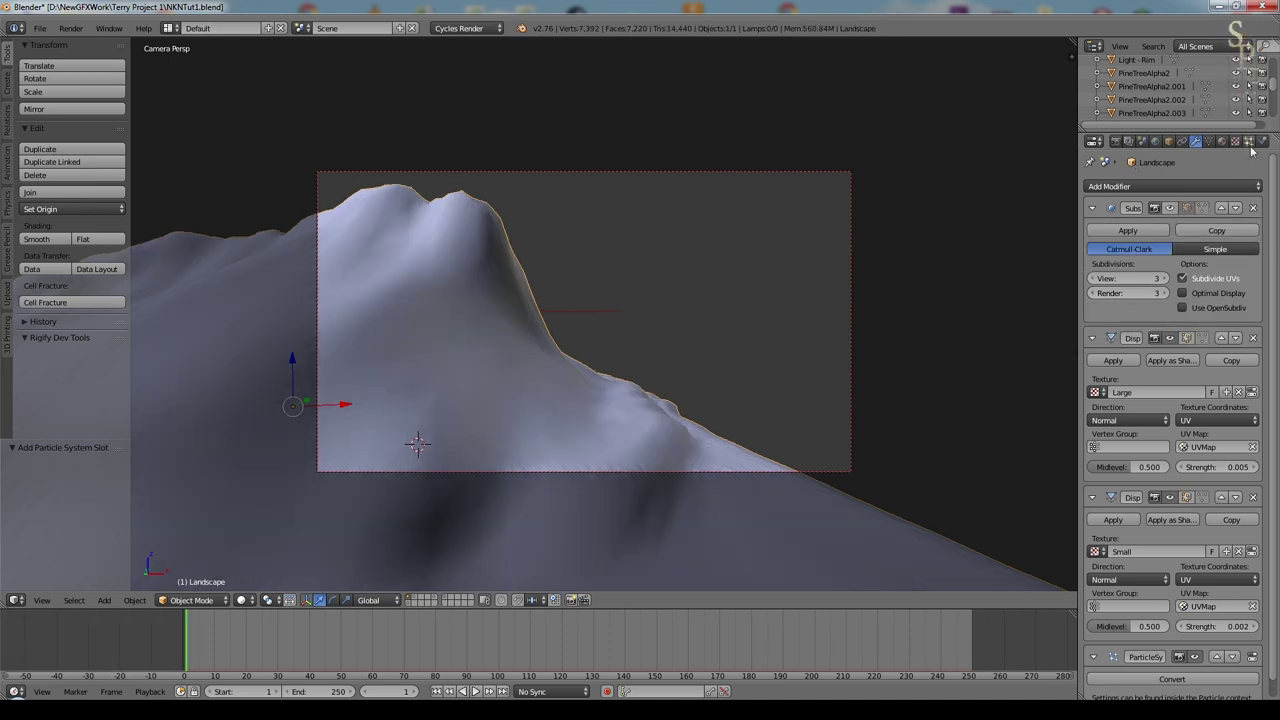
{"action": "left_click", "coordinate": [1255, 148]}
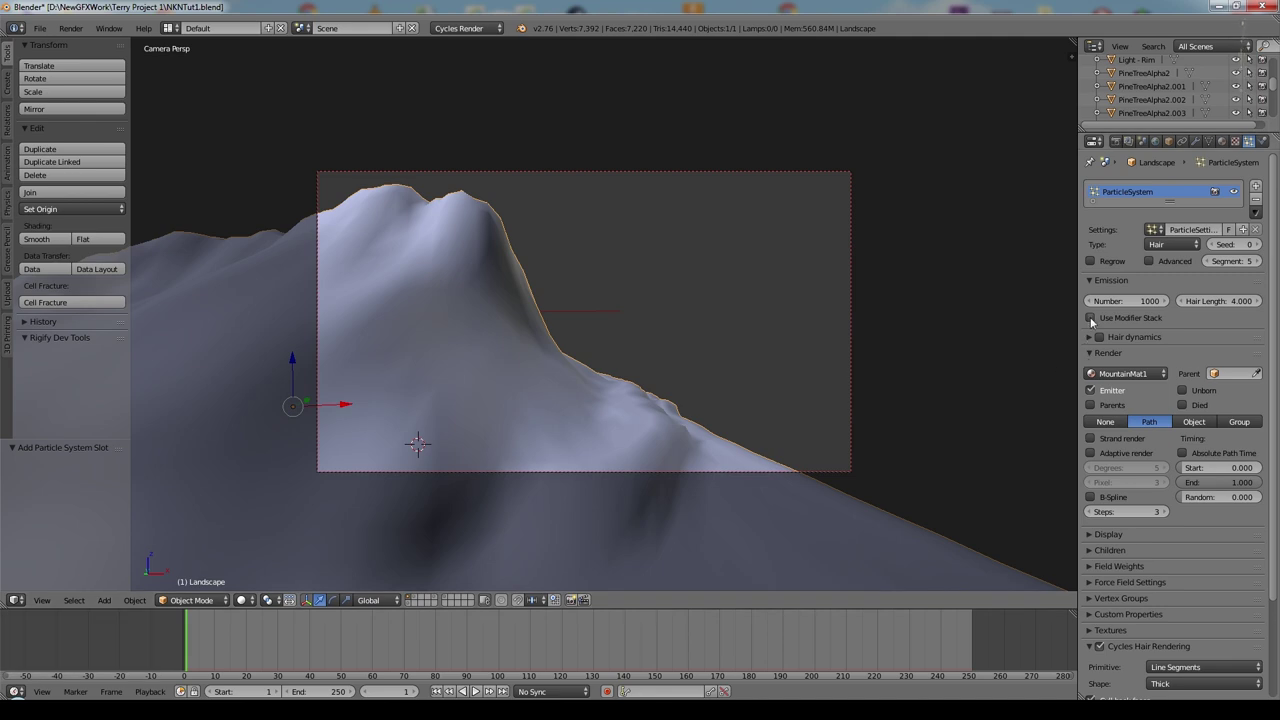
{"action": "left_click", "coordinate": [1096, 319]}
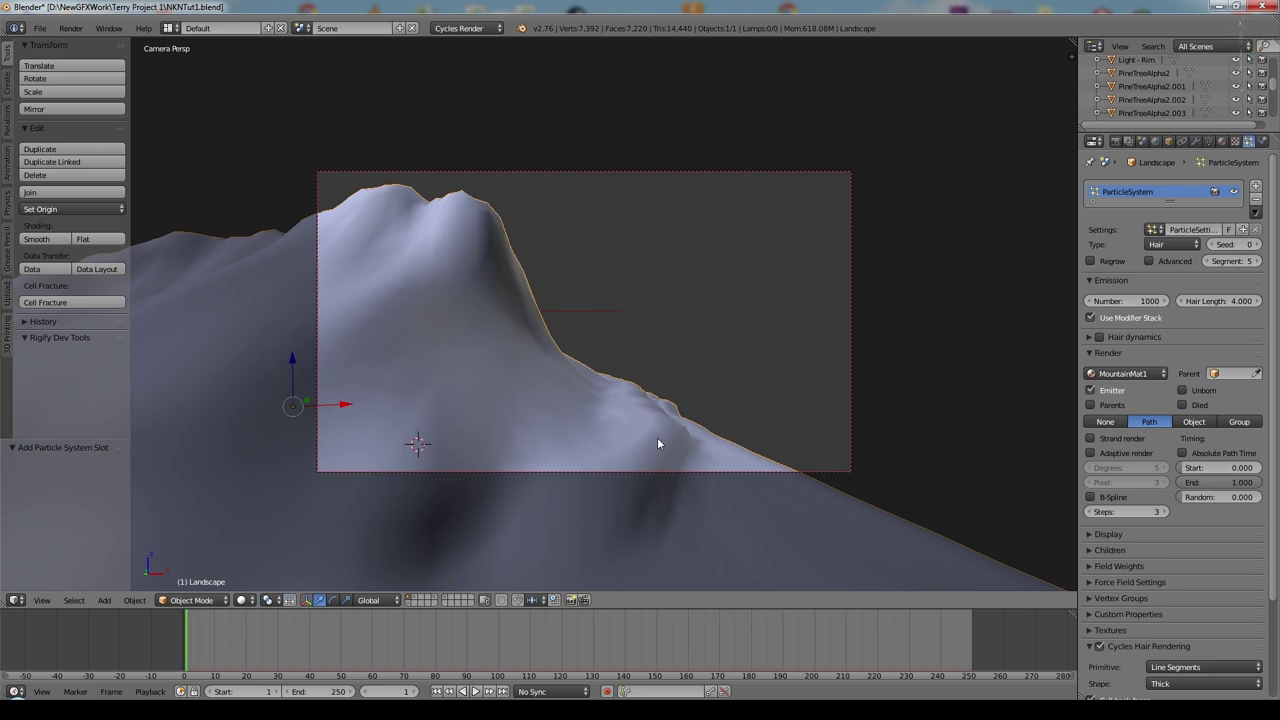
- Limit density by the slope vertex group and render particles as Dupli Group TheTrees, then show the billboards' layer
{"action": "scroll", "scroll_direction": "down", "scroll_amount": 3}
{"action": "left_click", "coordinate": [1093, 482]}
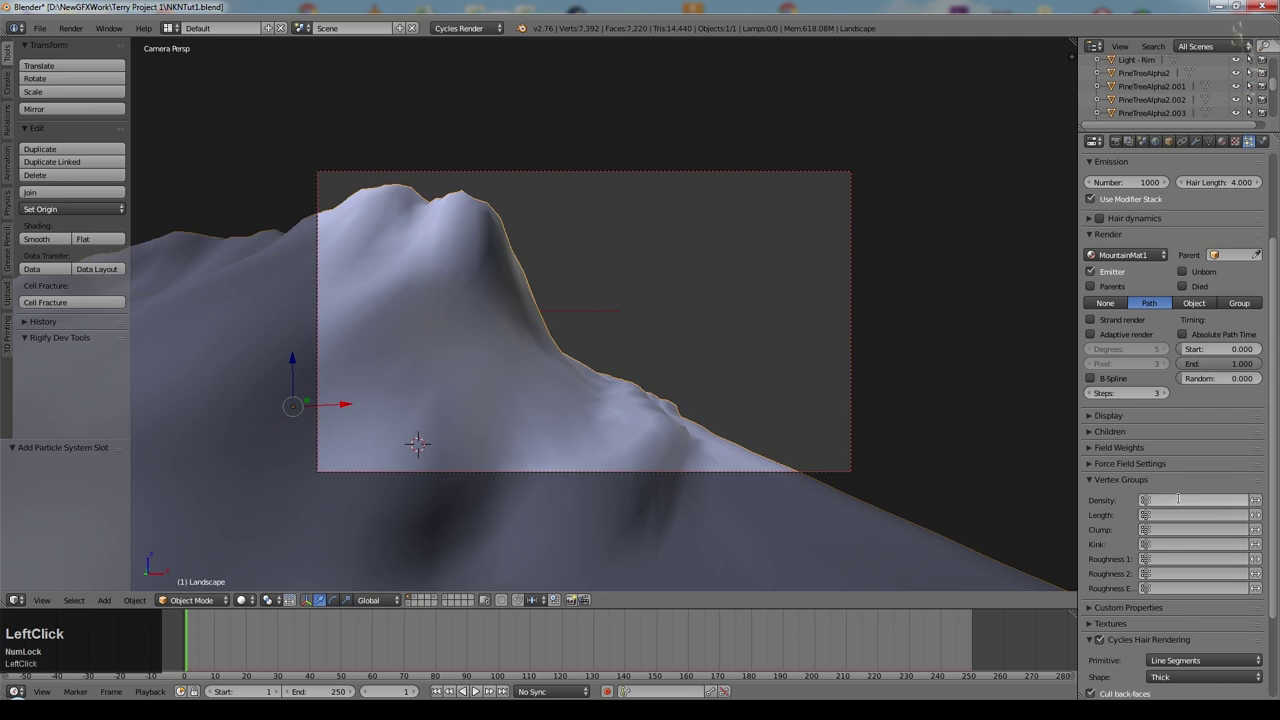
{"action": "scroll", "scroll_direction": "up", "scroll_amount": 3}
{"action": "left_click", "coordinate": [1250, 425]}
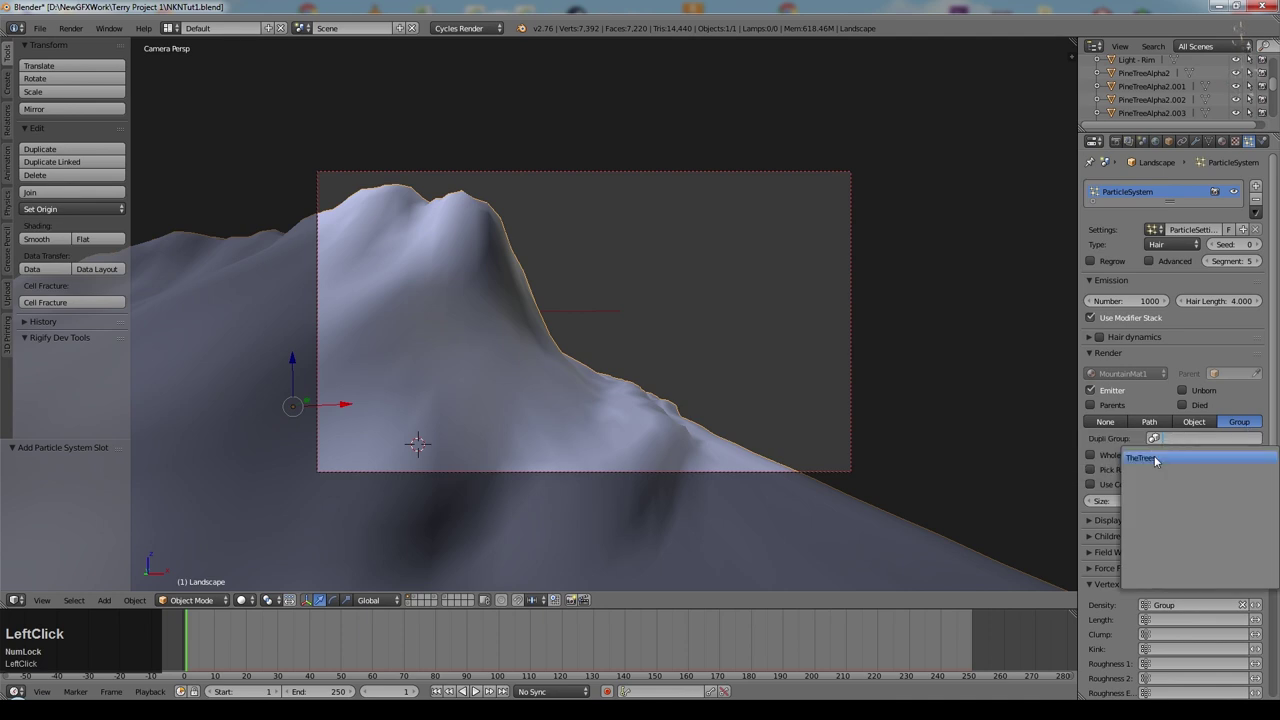
{"action": "left_click", "coordinate": [1191, 473]}
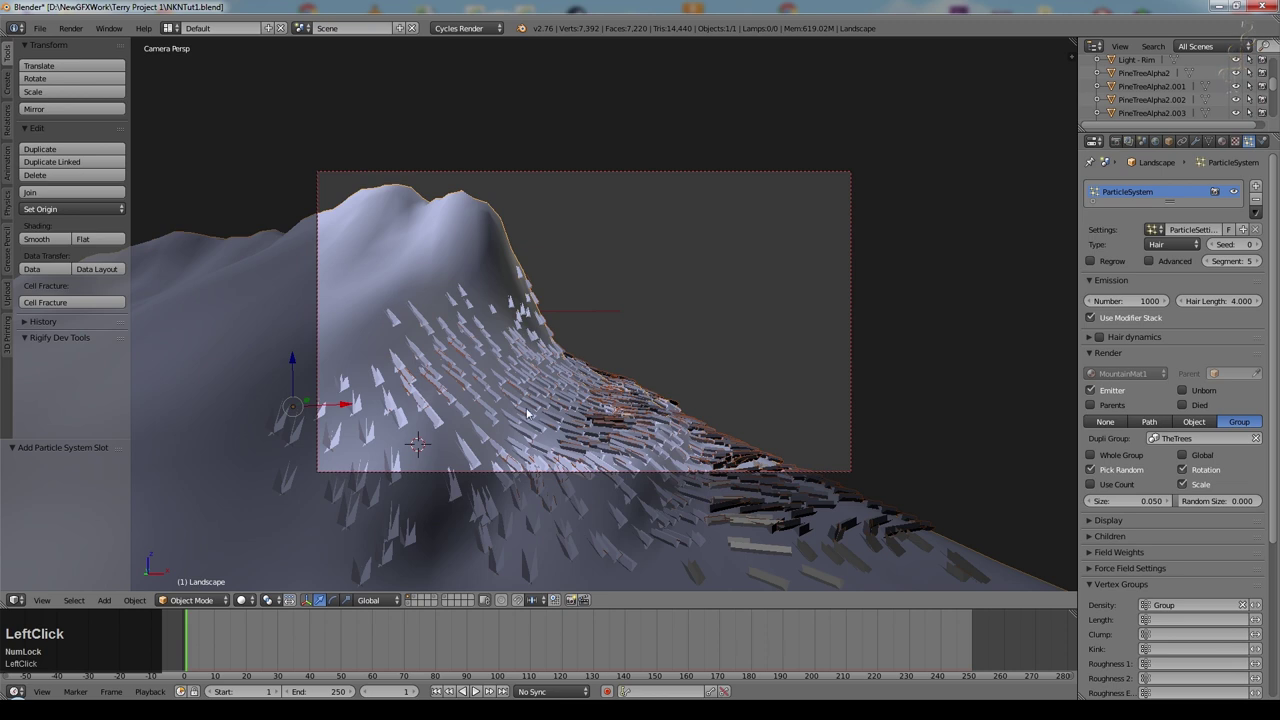
{"action": "scroll", "scroll_direction": "up", "scroll_amount": 3}
{"action": "left_click", "coordinate": [450, 597]}
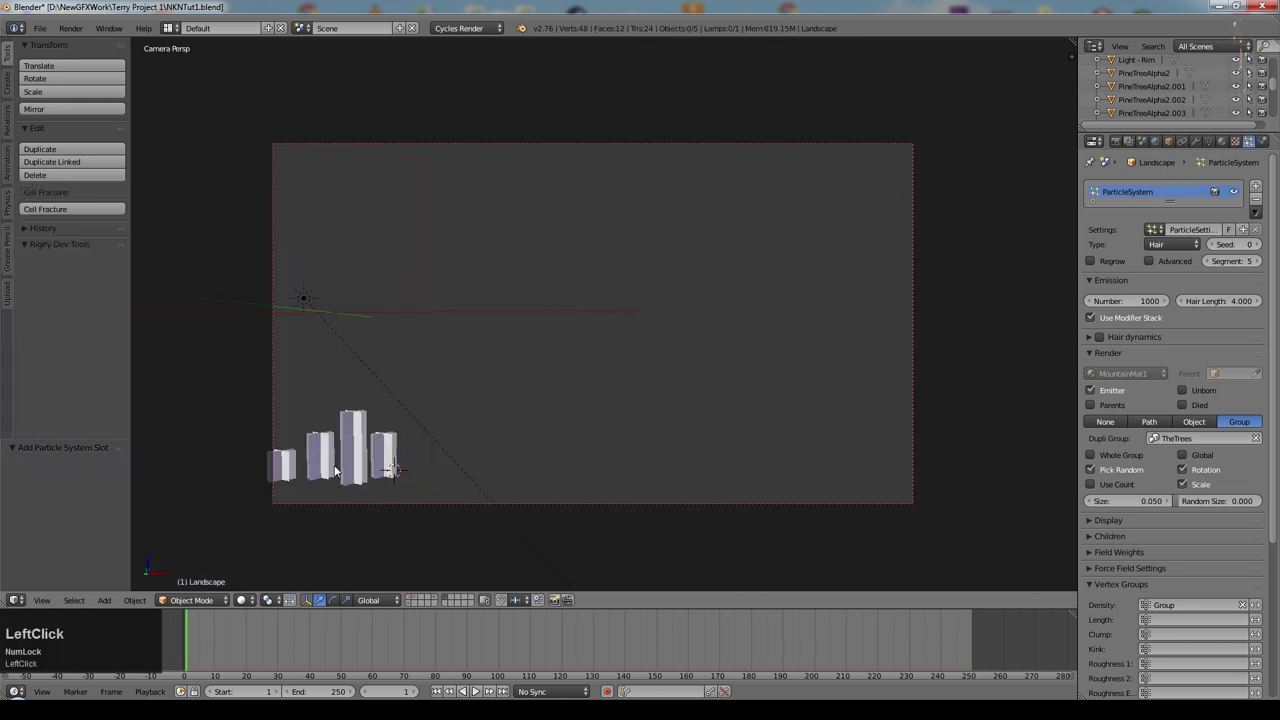
- Select the tree billboards, rotate them 90 degrees about Y and inspect the copies on the hillside
{"action": "right_click", "coordinate": [292, 467]}
{"action": "right_click", "coordinate": [328, 451]}
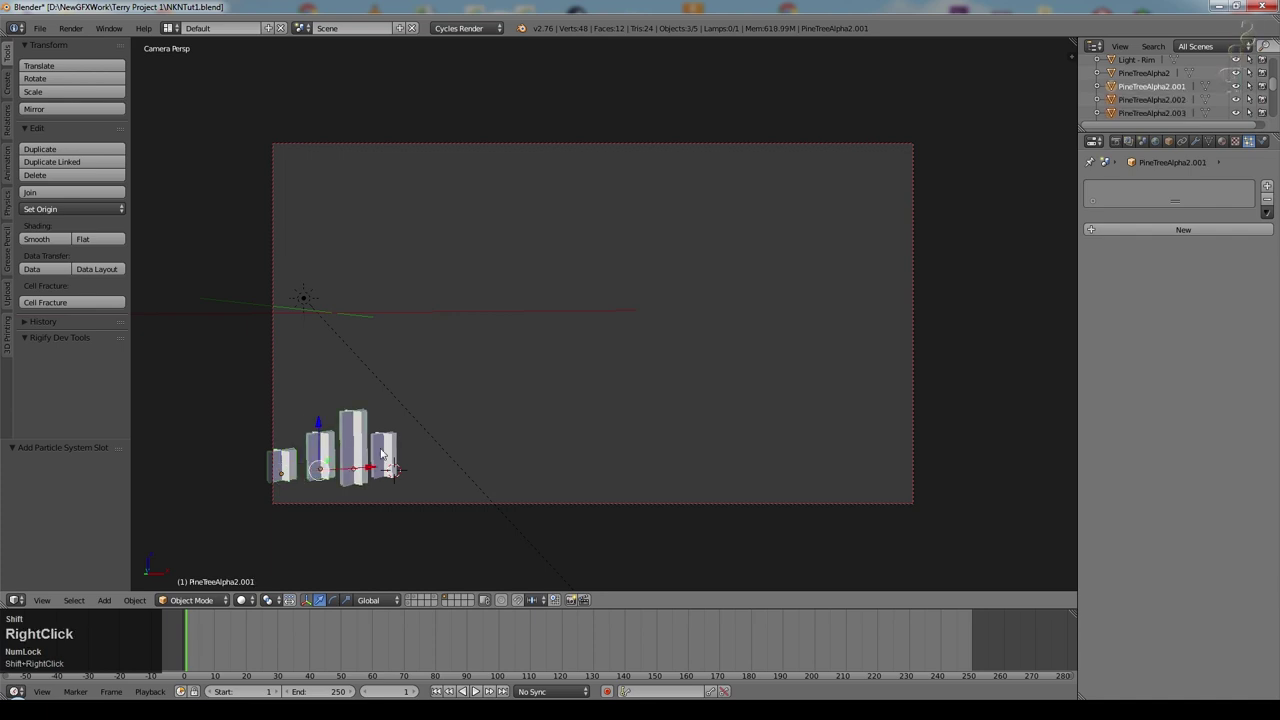
{"action": "key", "text": "r"}
{"action": "key", "text": "y"}
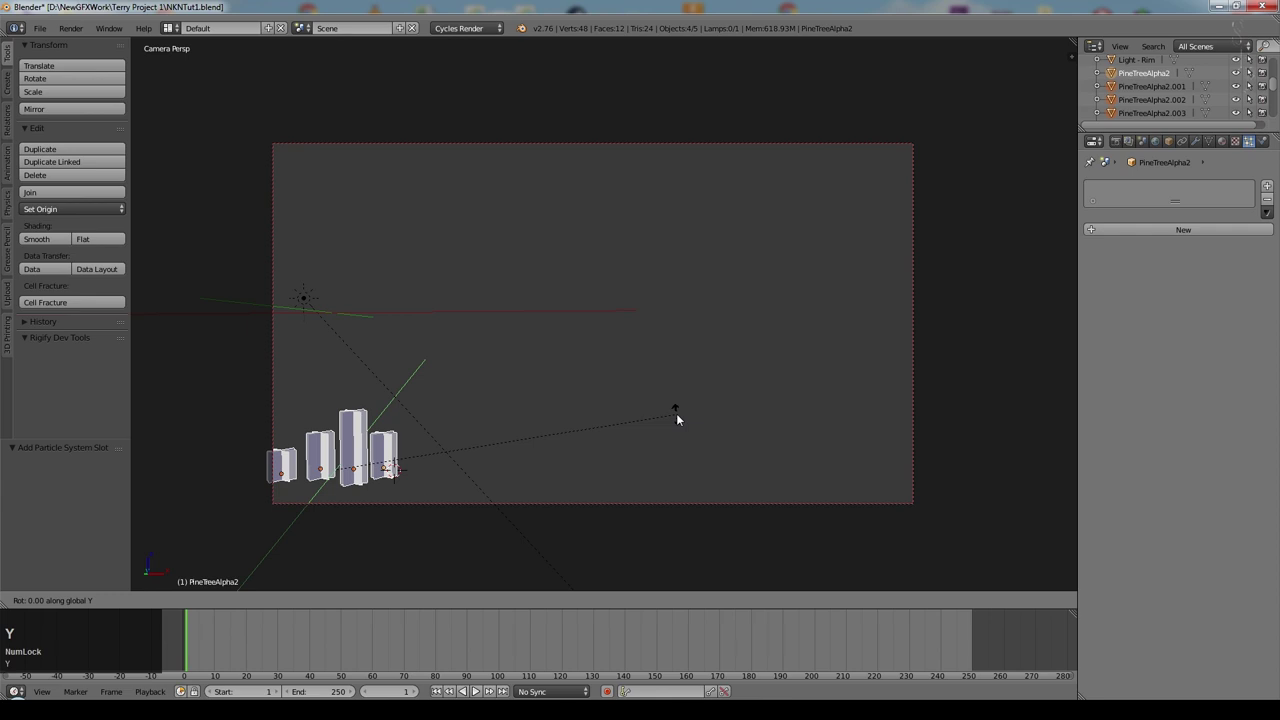
{"action": "key", "text": "KP_9"}
{"action": "key", "text": "KP_0"}
{"action": "key", "text": "KP_Enter"}
{"action": "left_click", "coordinate": [411, 600]}
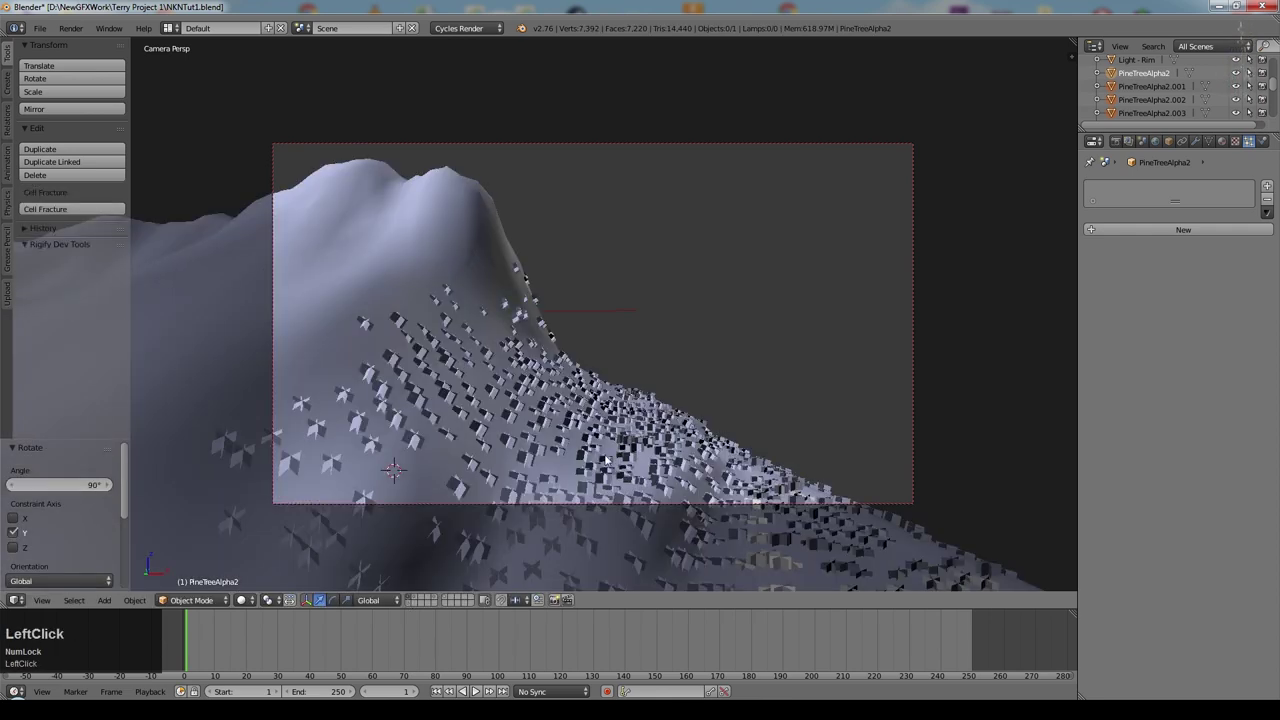
{"action": "scroll", "scroll_direction": "down", "scroll_amount": 3}
{"action": "middle_click", "coordinate": [602, 459]}
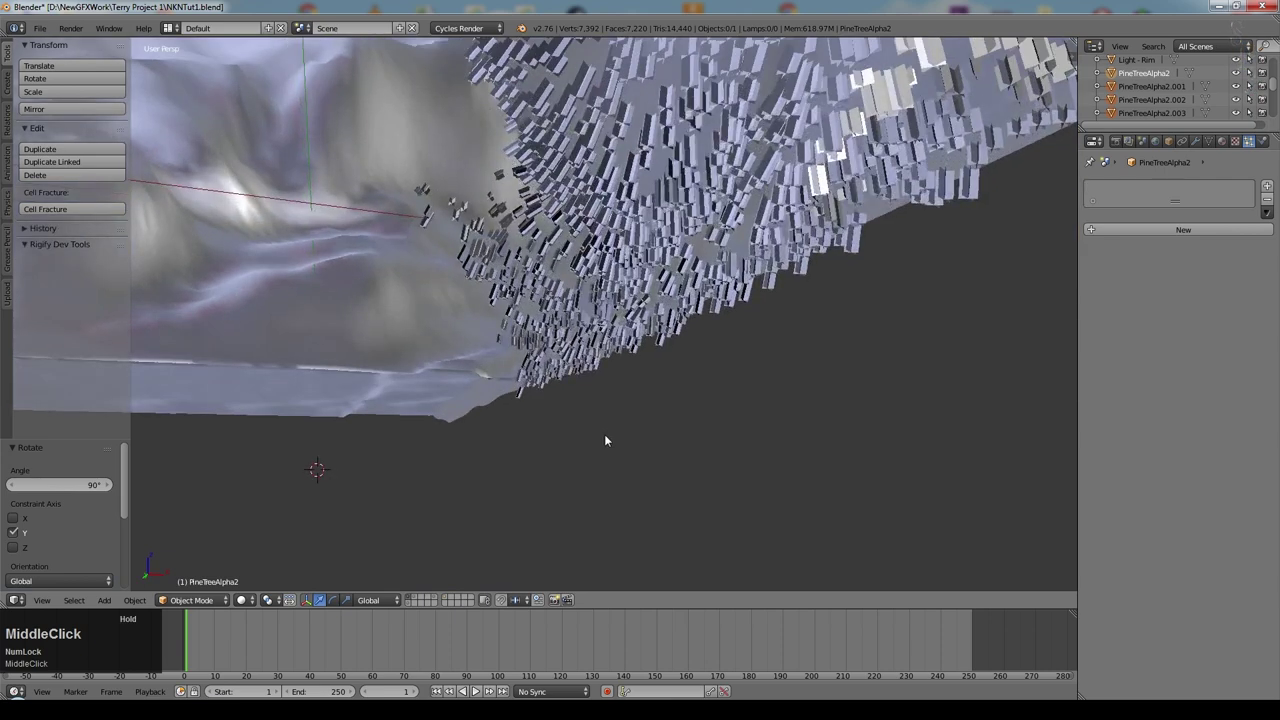
{"action": "left_click", "coordinate": [449, 600]}
- Rotate the billboards a further -180 degrees about Y and return to the landscape with its particles
{"action": "key", "text": "r"}
{"action": "key", "text": "y"}
{"action": "key", "text": "KP_1"}
{"action": "key", "text": "KP_8"}
{"action": "key", "text": "KP_Enter"}
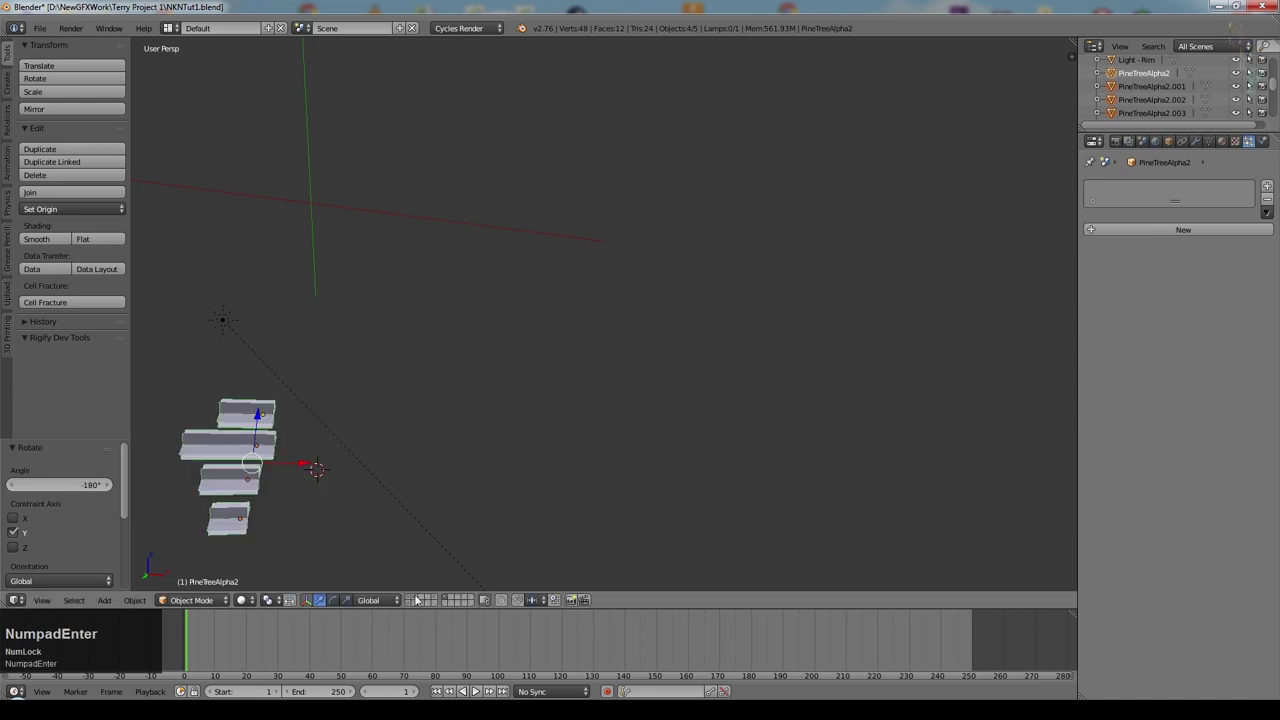
{"action": "key", "text": "KP_0"}
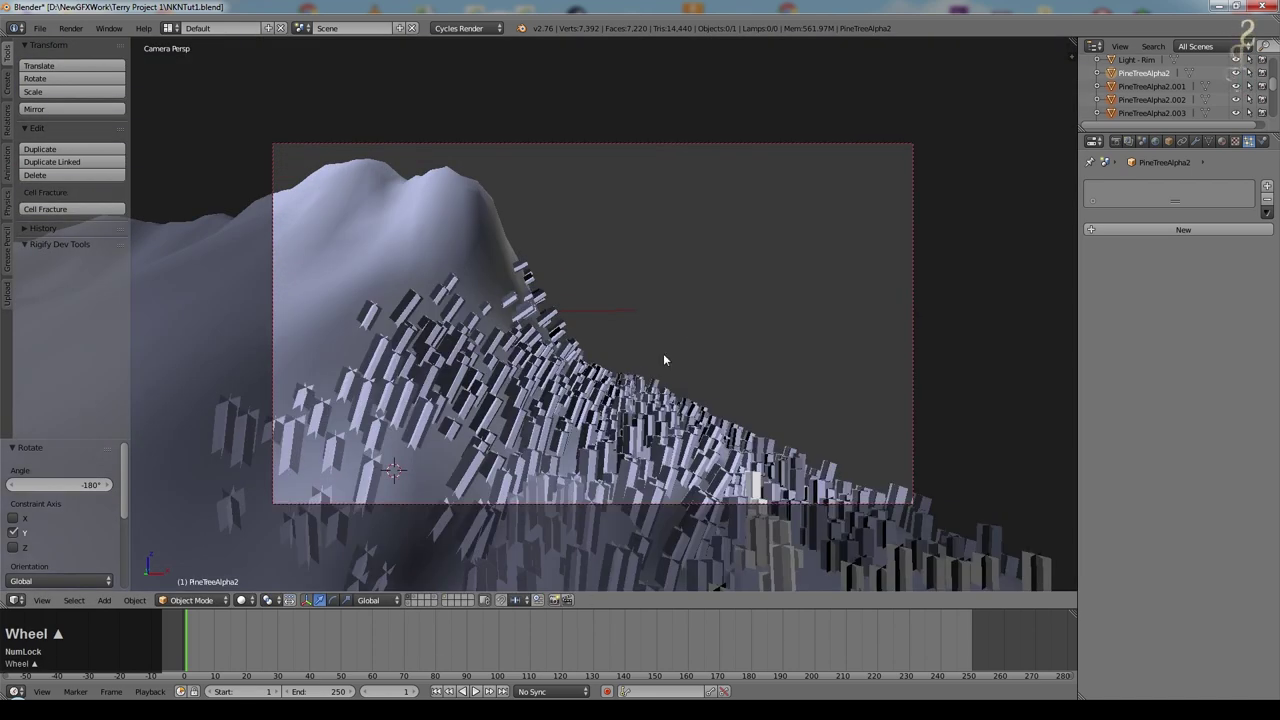
{"action": "scroll", "scroll_direction": "up", "scroll_amount": 3}
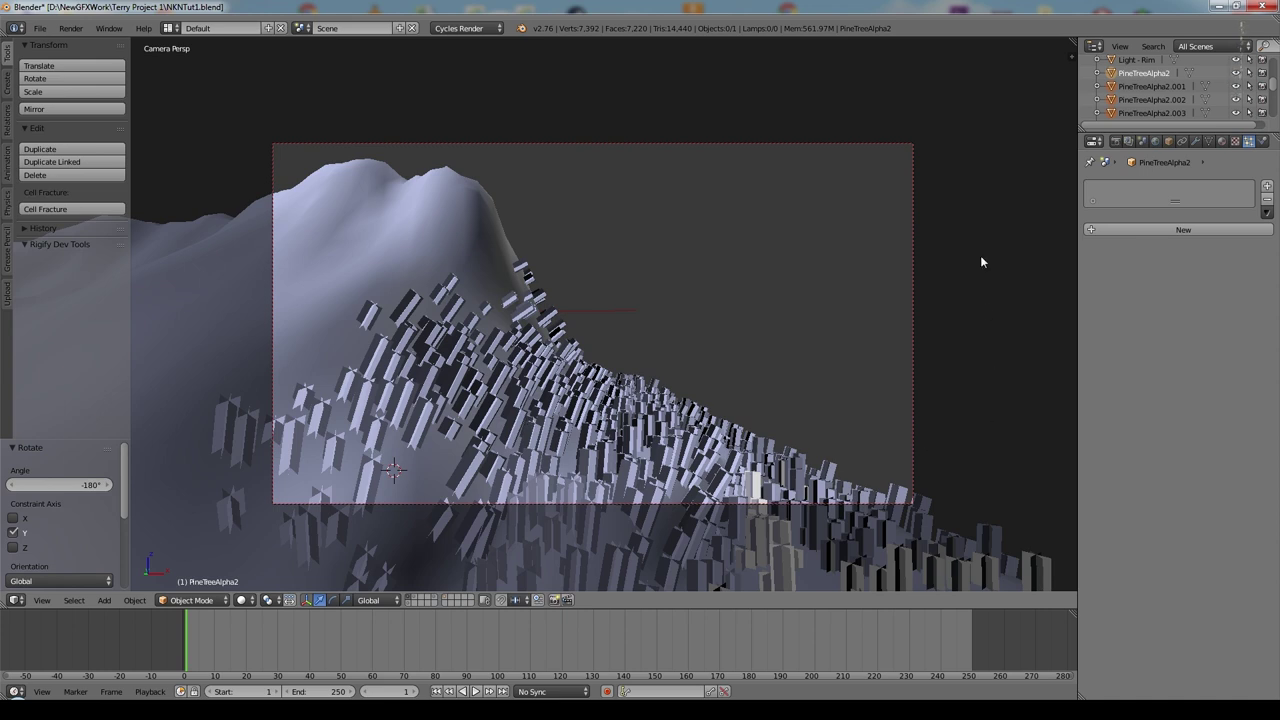
{"action": "right_click", "coordinate": [1196, 371]}
{"action": "scroll", "scroll_direction": "up", "scroll_amount": 3}
- Enable advanced hair emission and set the particles' initial orientation to Global Z
{"action": "left_click", "coordinate": [1150, 263]}
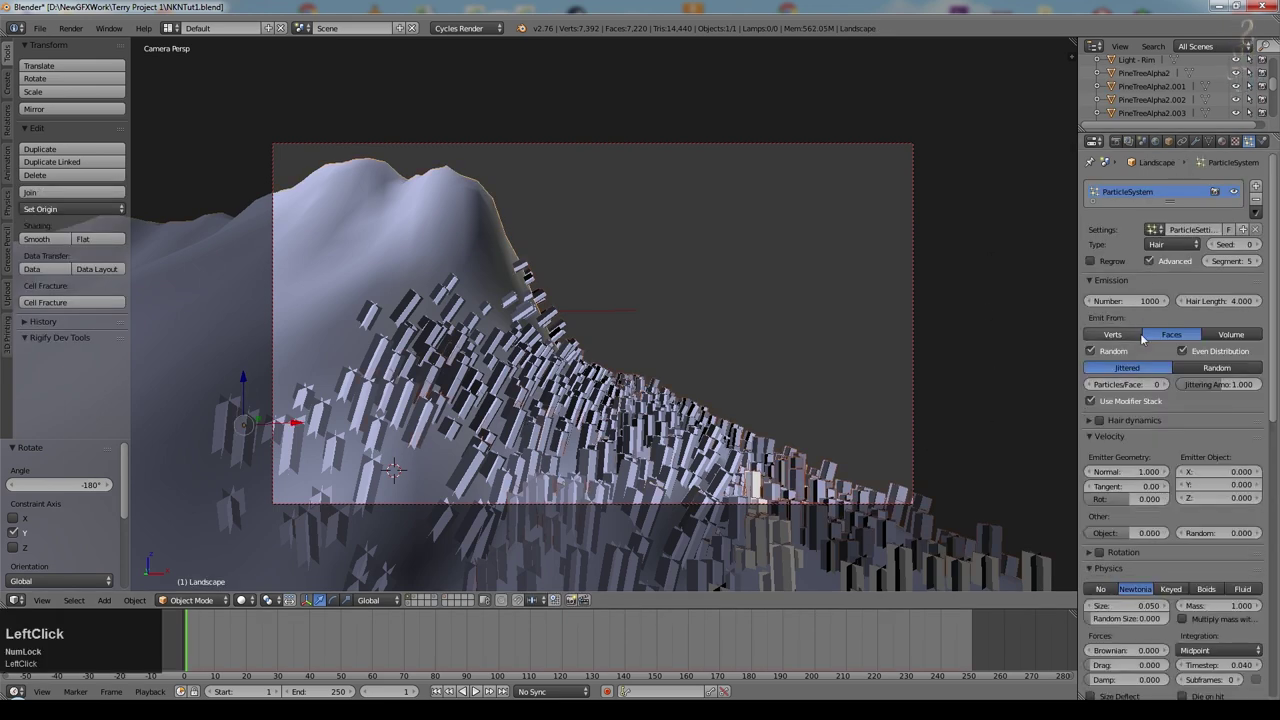
{"action": "left_click", "coordinate": [1095, 475]}
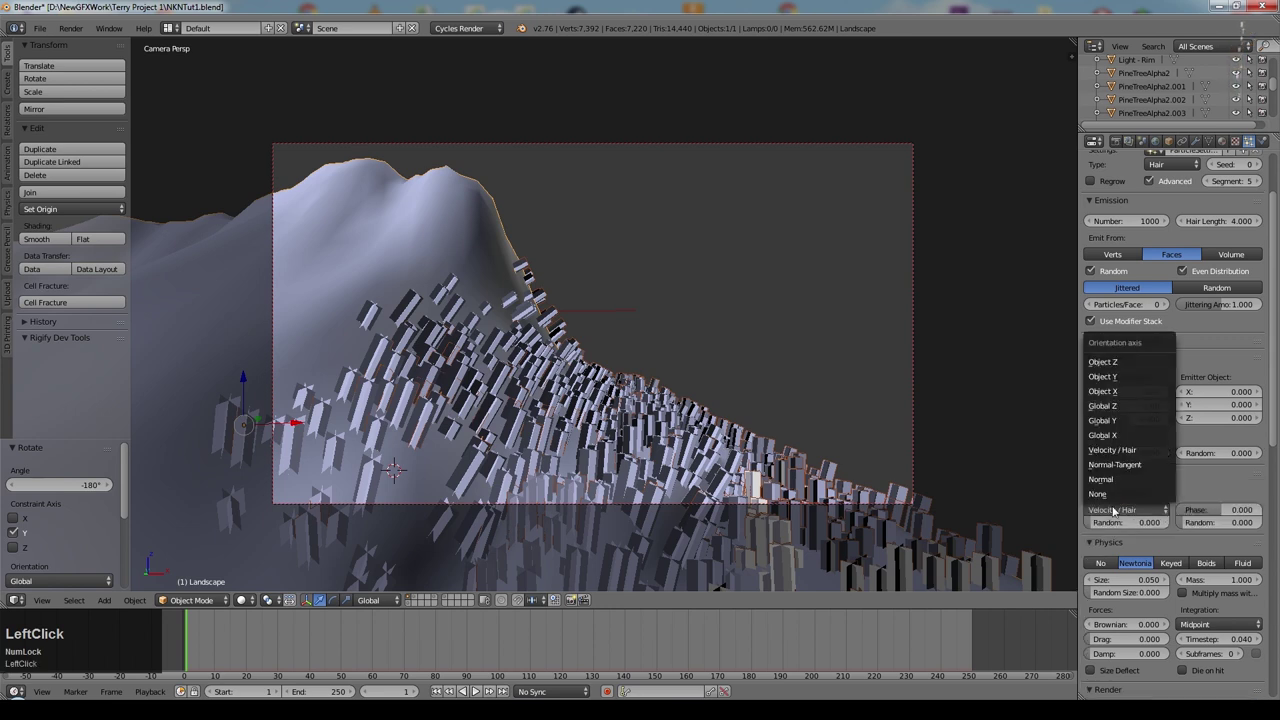
{"action": "left_click", "coordinate": [1129, 409]}
{"action": "scroll", "scroll_direction": "down", "scroll_amount": 3}
{"action": "middle_click", "coordinate": [696, 503]}
{"action": "left_click", "coordinate": [450, 597]}
- Rotate the pine billboard object about Y by 18 degrees so the hillside copies stand upright
{"action": "right_click", "coordinate": [256, 405]}
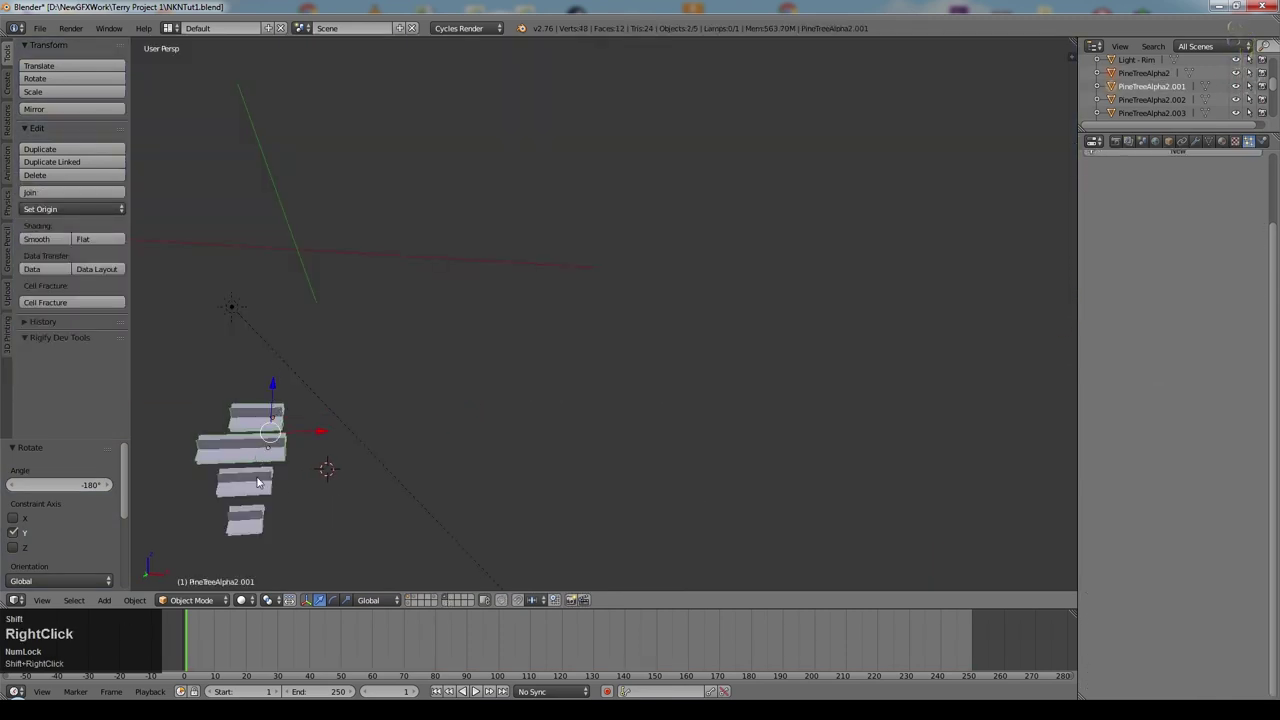
{"action": "key", "text": "r"}
{"action": "key", "text": "y"}
{"action": "key", "text": "KP_1"}
{"action": "key", "text": "KP_8"}
{"action": "key", "text": "KP_Enter"}
{"action": "scroll", "scroll_direction": "up", "scroll_amount": 3}
{"action": "scroll", "scroll_direction": "down", "scroll_amount": 3}
- Reselect the landscape and set the particle rotation Random to about 0.05
{"action": "right_click", "coordinate": [461, 234]}
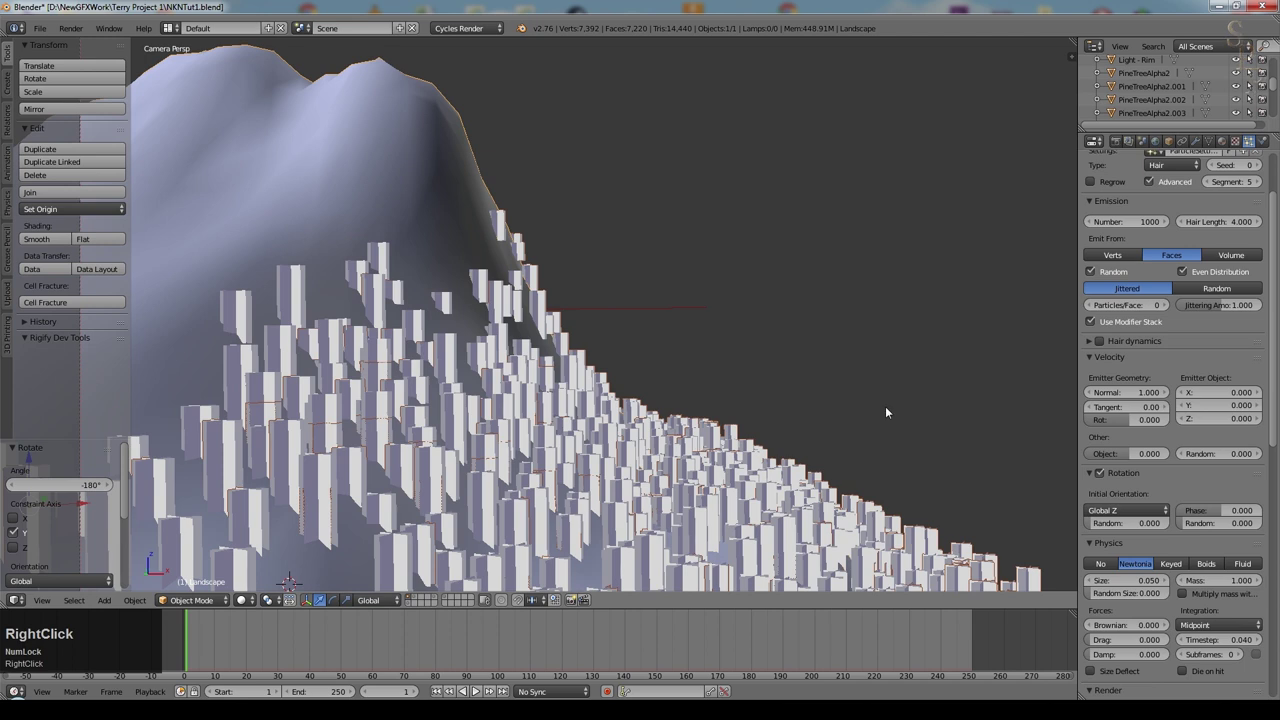
{"action": "scroll", "scroll_direction": "down", "scroll_amount": 3}
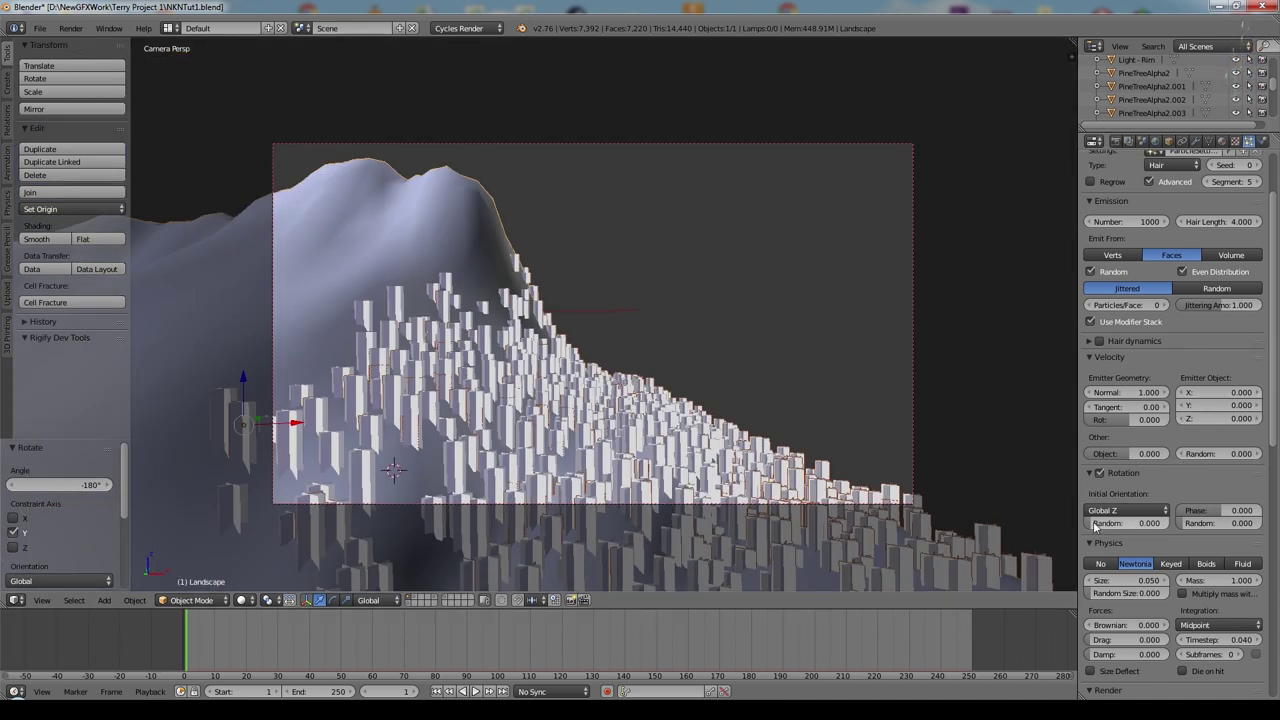
{"action": "left_click", "coordinate": [1099, 528]}
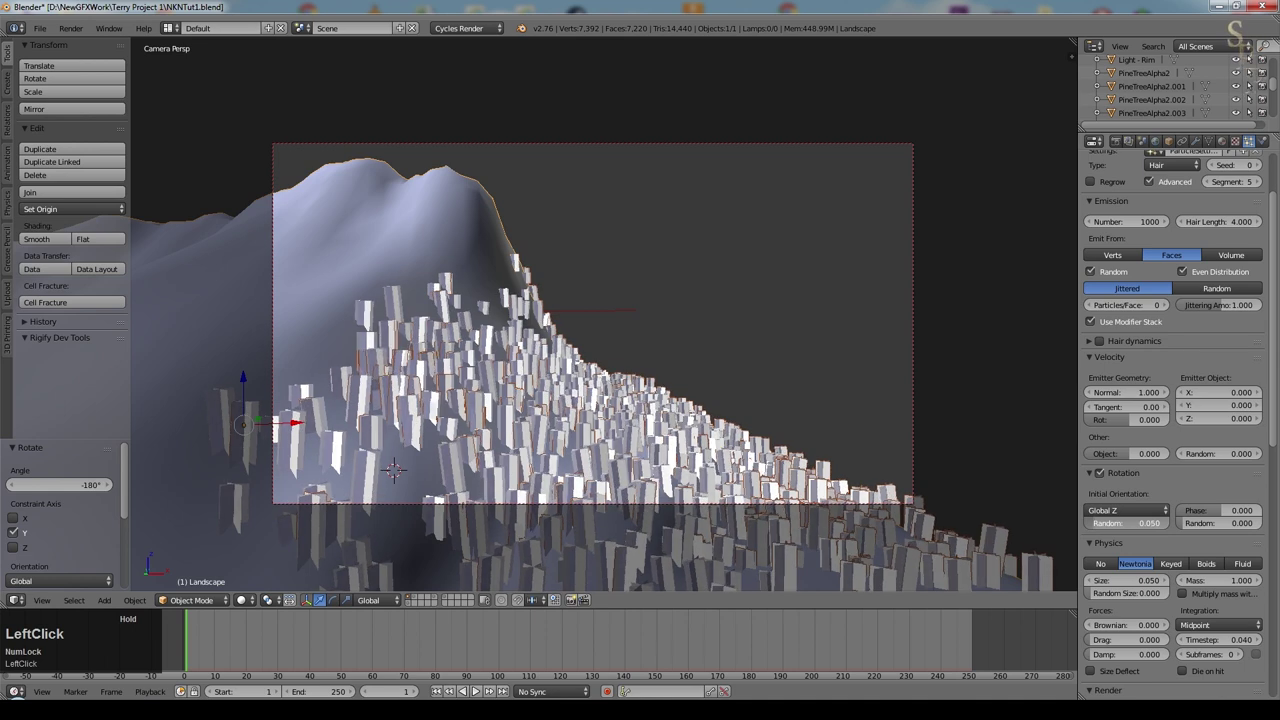
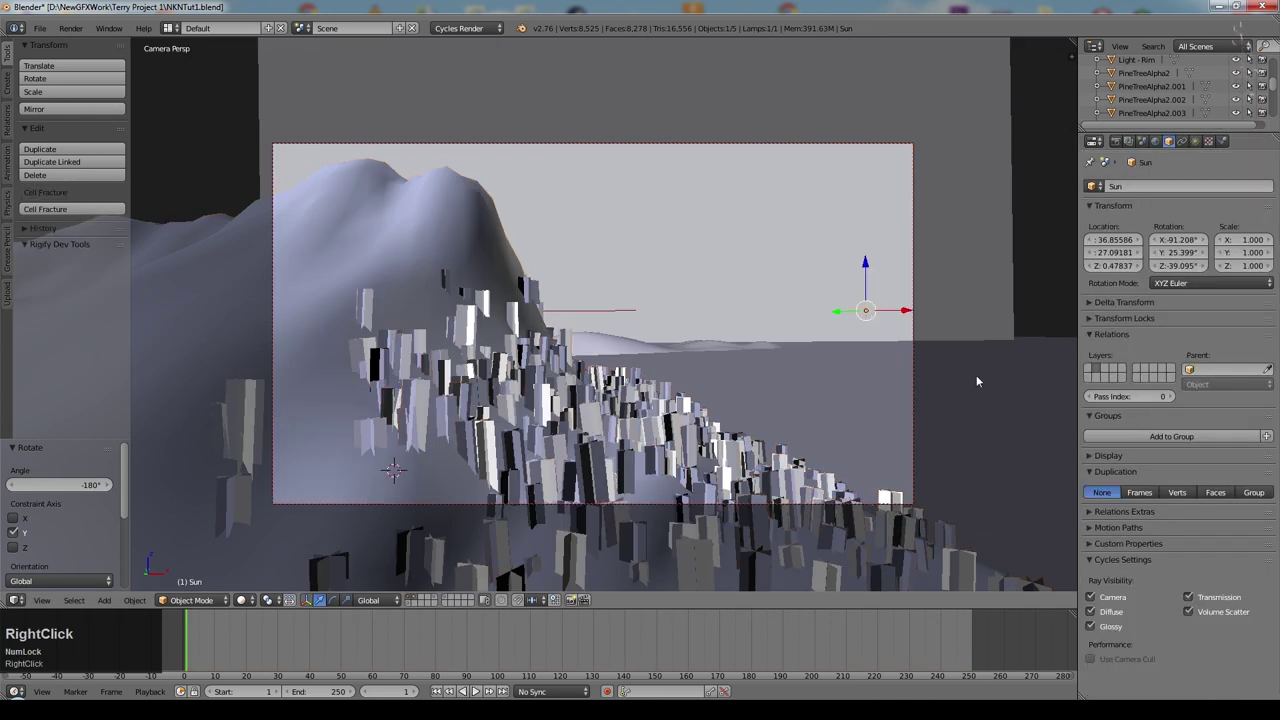
- Select the Sun lamp and preview the sunset hillside in rendered shading
{"action": "left_click", "coordinate": [1201, 140]}
{"action": "key", "text": "KP_Decimal"}
{"action": "key", "text": "KP_1"}
{"action": "key", "text": "KP_Enter"}
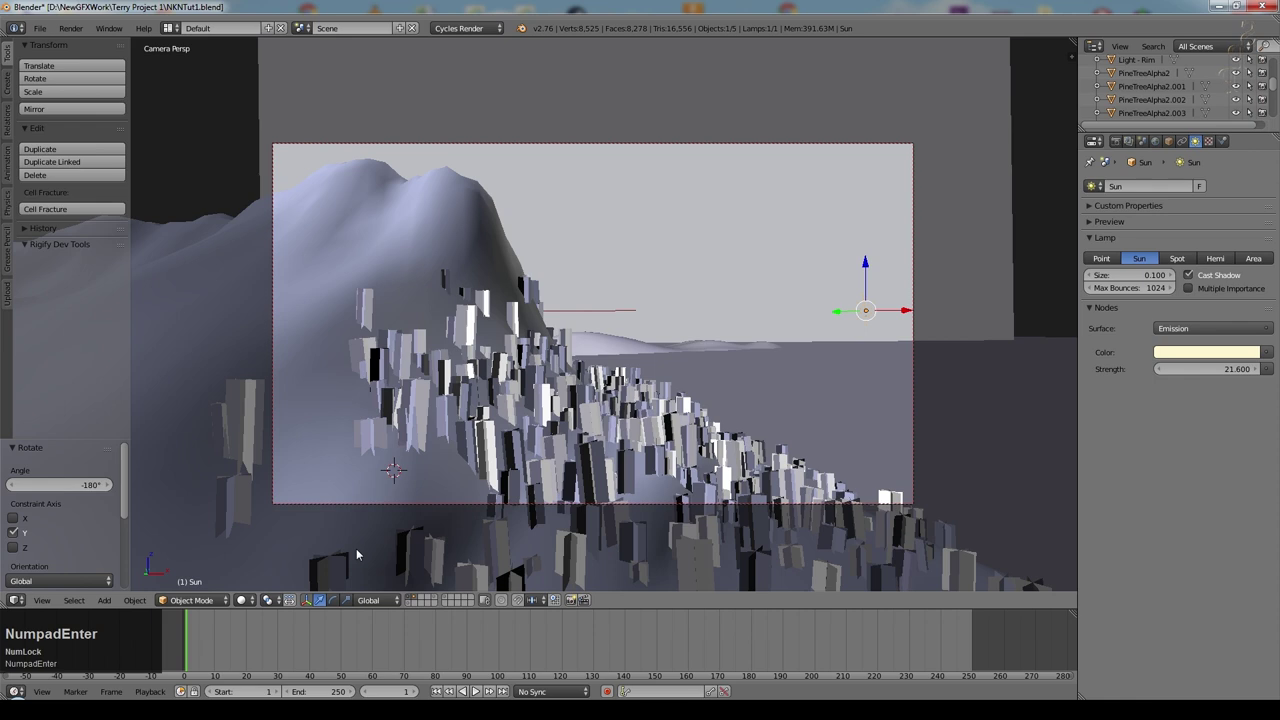
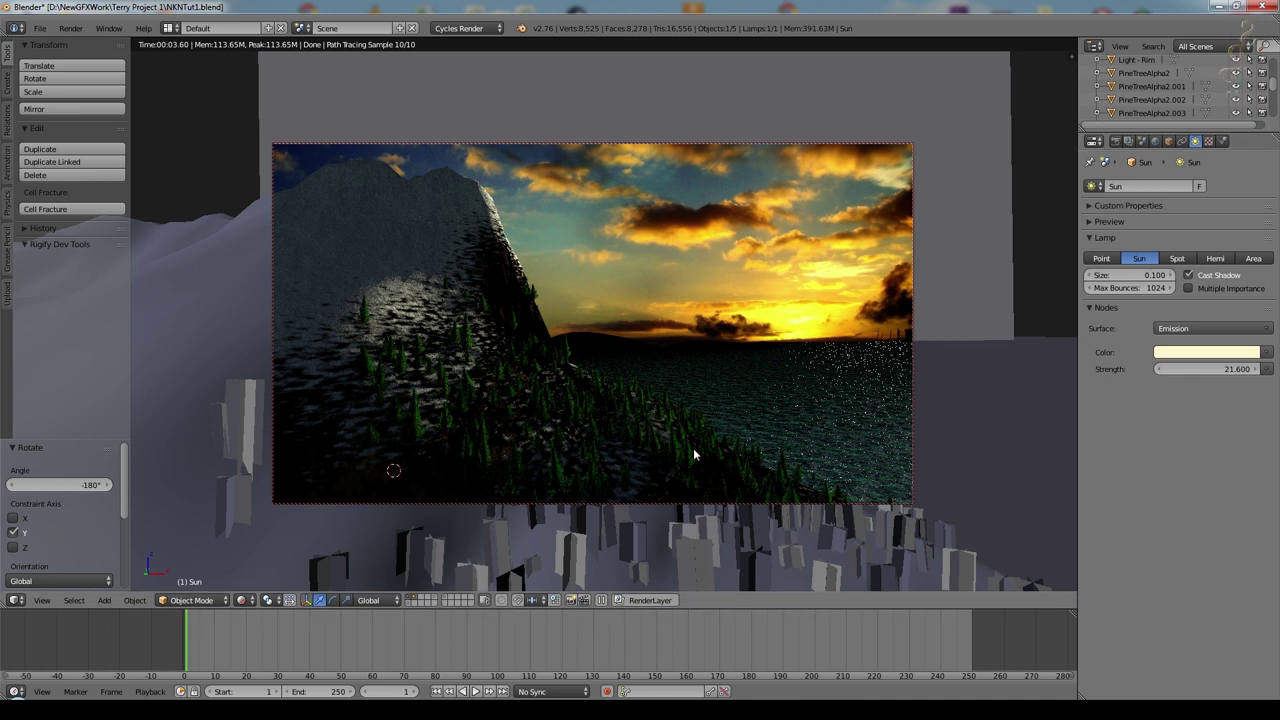
- Select the Landscape and set its pine particle size to 0.065
{"action": "right_click", "coordinate": [575, 455]}
{"action": "left_click", "coordinate": [1164, 518]}
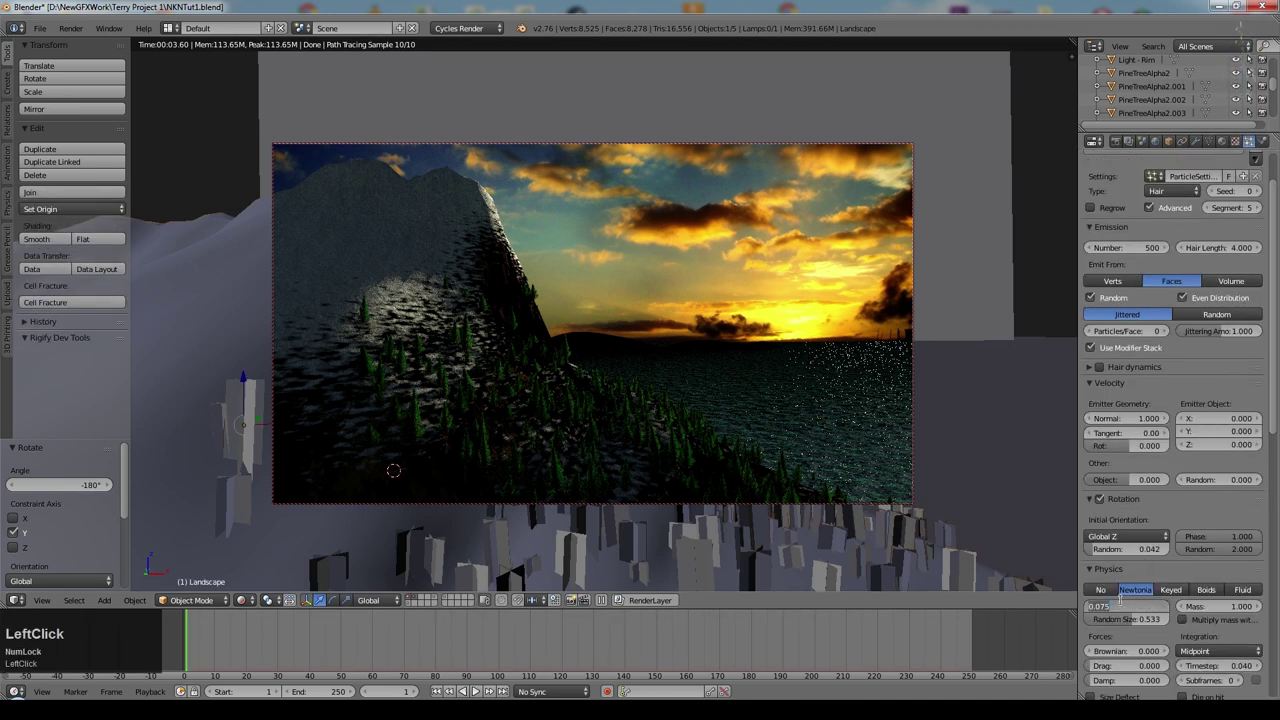
{"action": "key", "text": "KP_Decimal"}
{"action": "key", "text": "KP_0"}
{"action": "key", "text": "KP_5"}
{"action": "key", "text": "KP_Enter"}
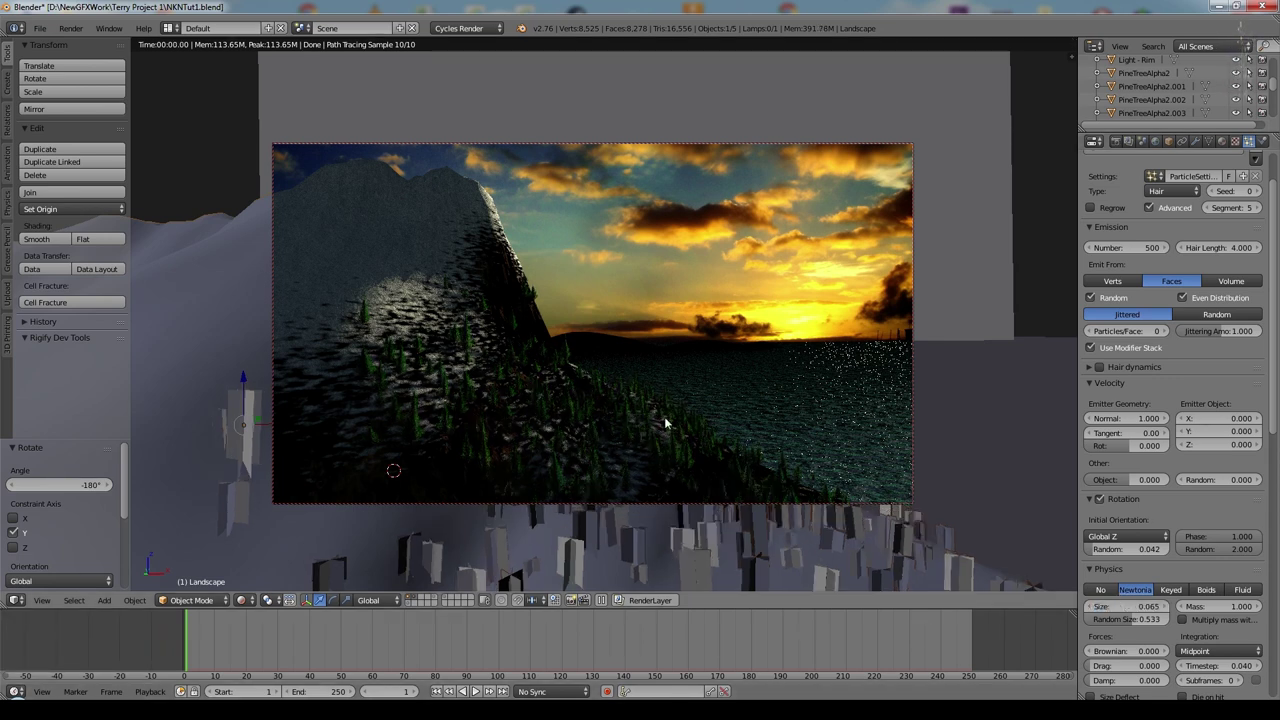
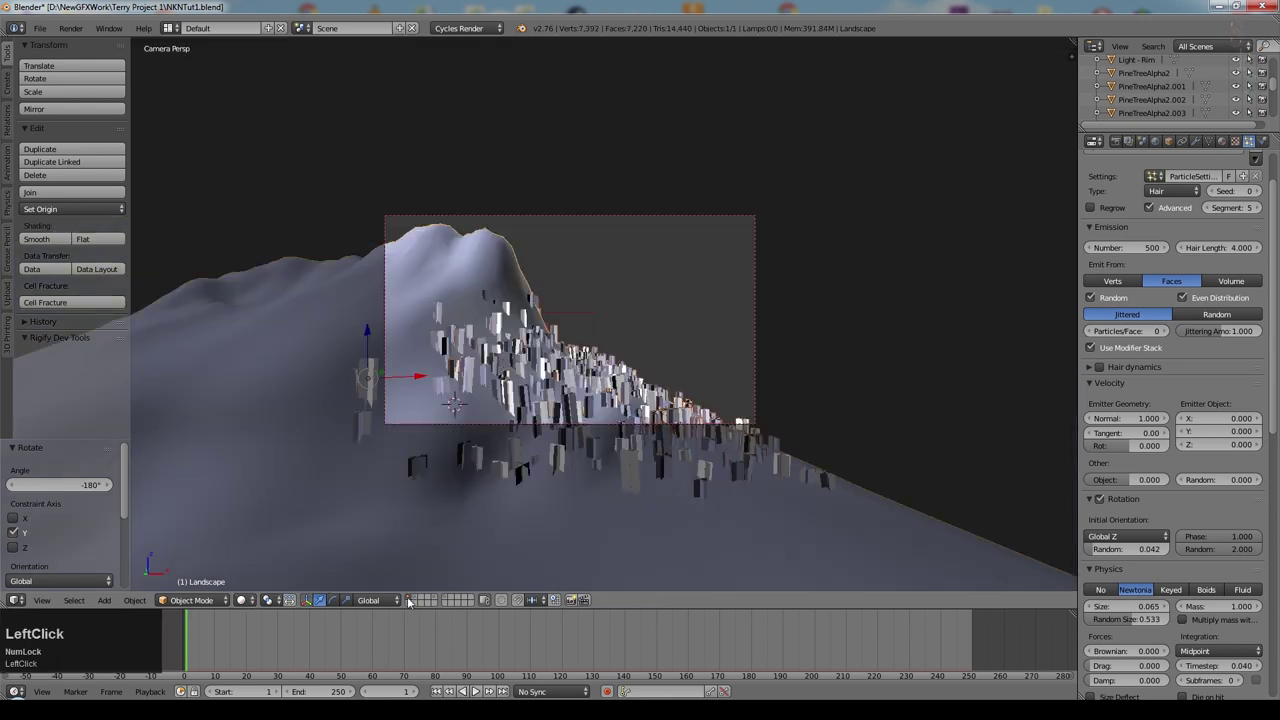
- Switch the landscape into Weight Paint mode and frame the slope for painting
{"action": "key", "text": "Tab"}
{"action": "left_click", "coordinate": [230, 601]}
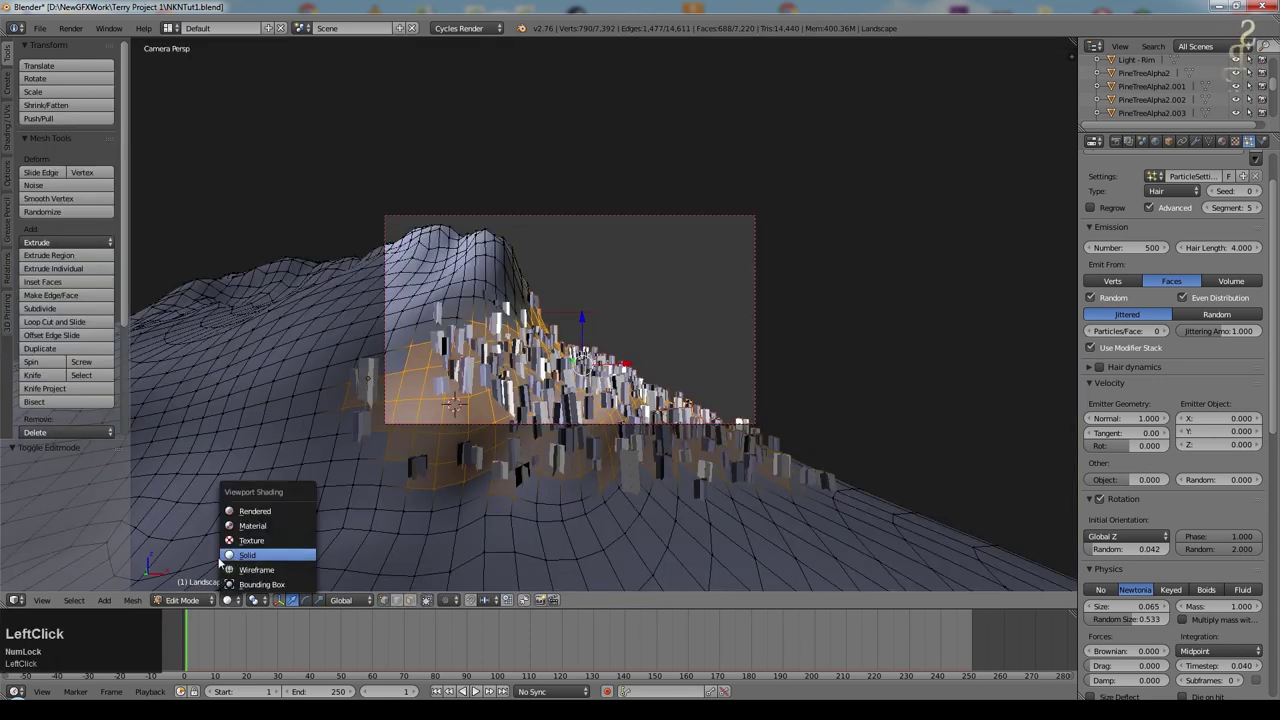
{"action": "left_click", "coordinate": [187, 604]}
{"action": "middle_click", "coordinate": [855, 450]}
{"action": "key", "text": "KP_Decimal"}
{"action": "middle_click", "coordinate": [736, 396]}
{"action": "middle_click", "coordinate": [767, 358]}
{"action": "scroll", "scroll_direction": "up", "scroll_amount": 3}
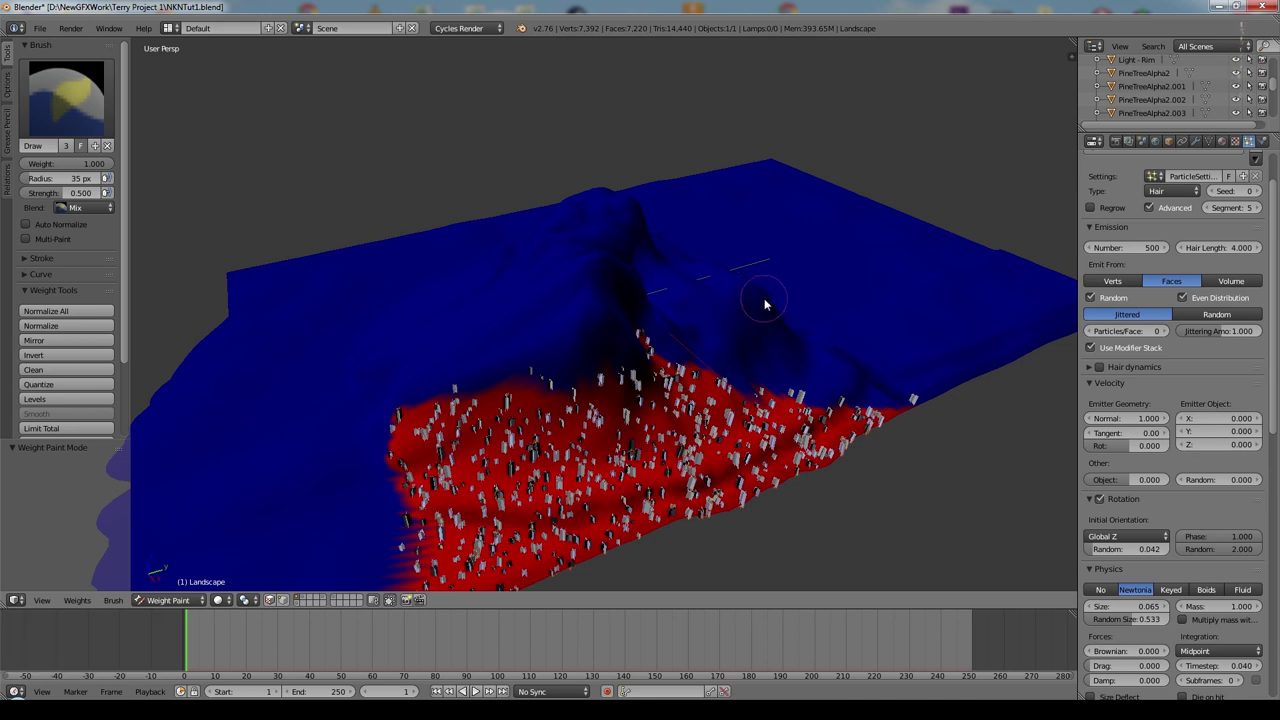
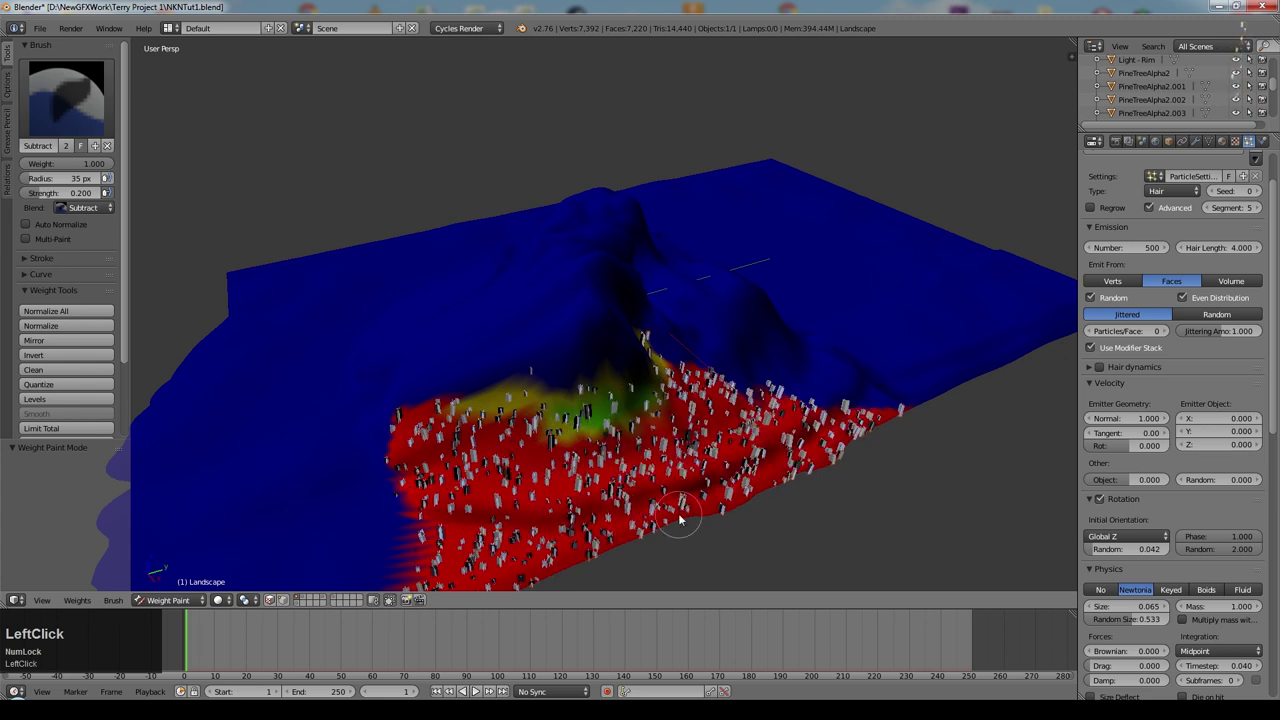
- Remove and soften weight along the upper edge so trees thin out toward the top
{"action": "left_click", "coordinate": [652, 368]}
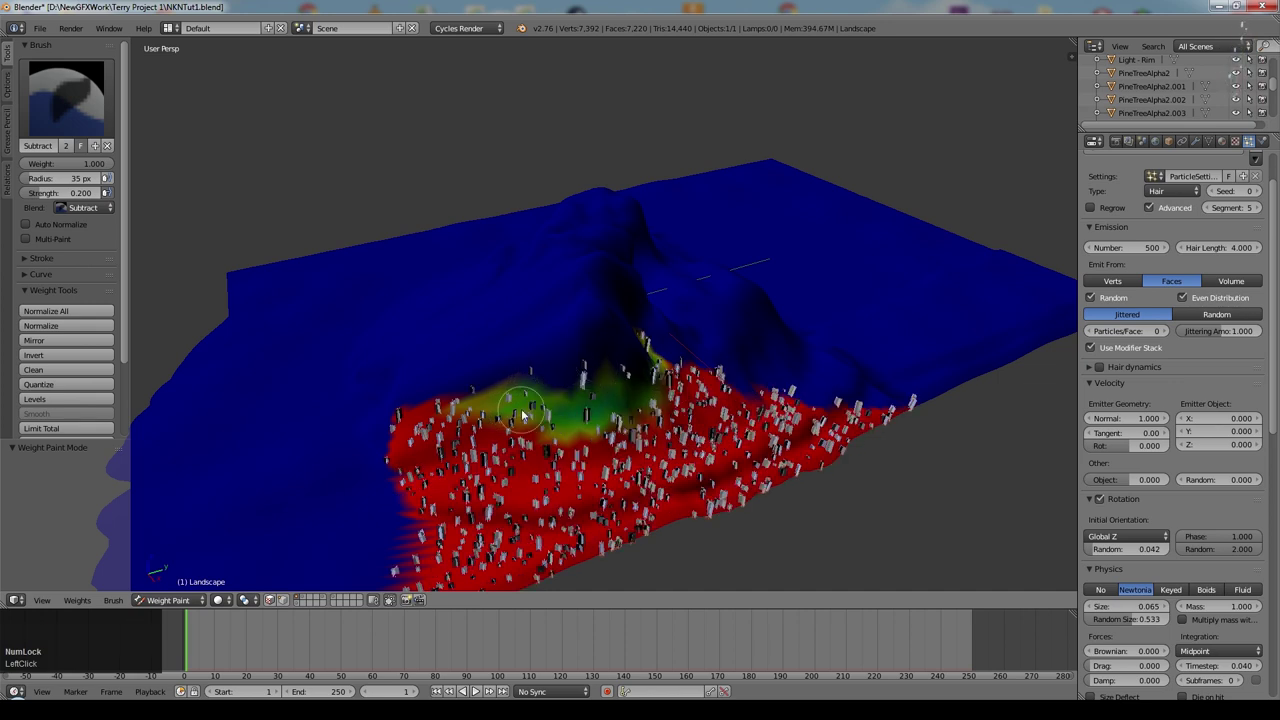
{"action": "middle_click", "coordinate": [870, 498]}
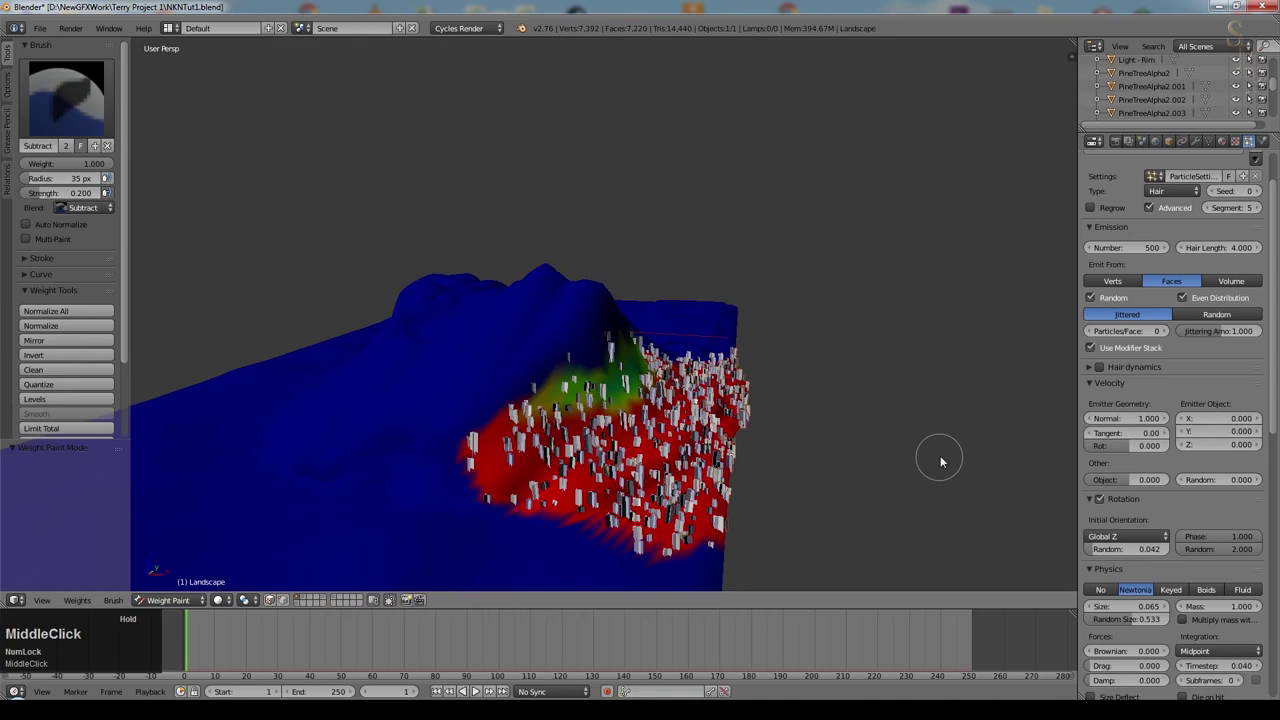
{"action": "scroll", "scroll_direction": "up", "scroll_amount": 3}
{"action": "scroll", "scroll_direction": "down", "scroll_amount": 3}
{"action": "left_click", "coordinate": [641, 377]}
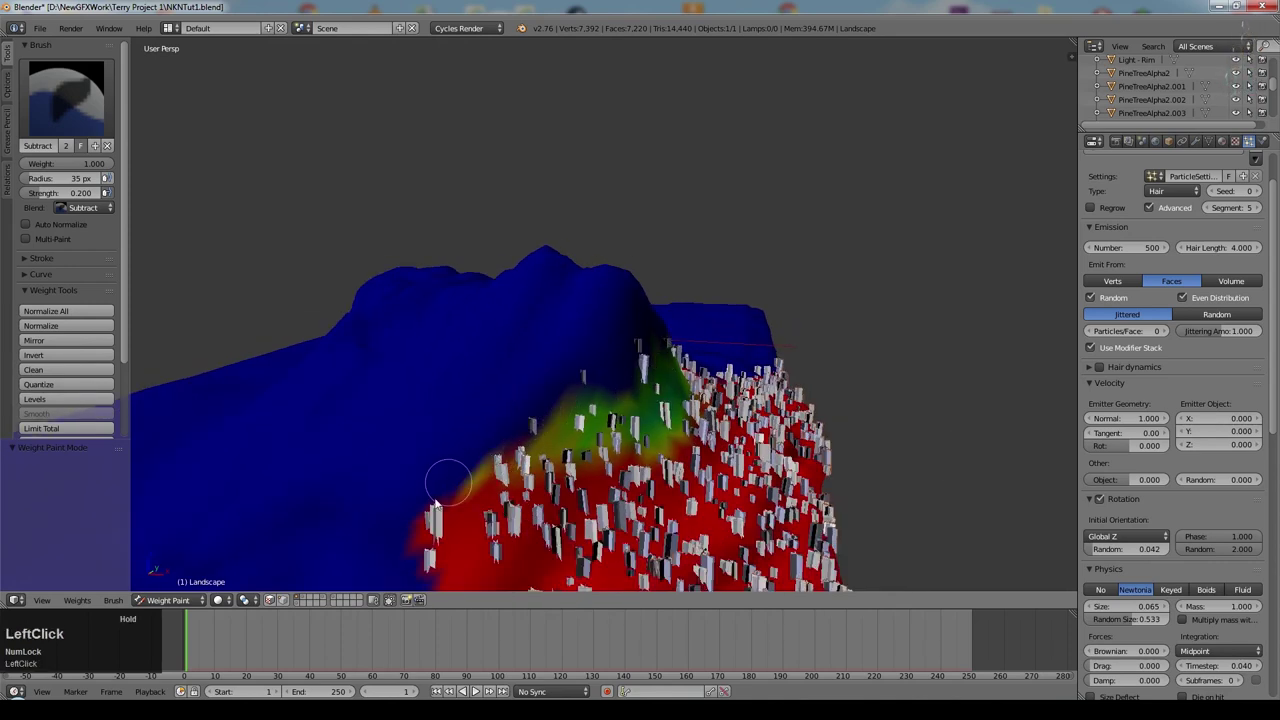
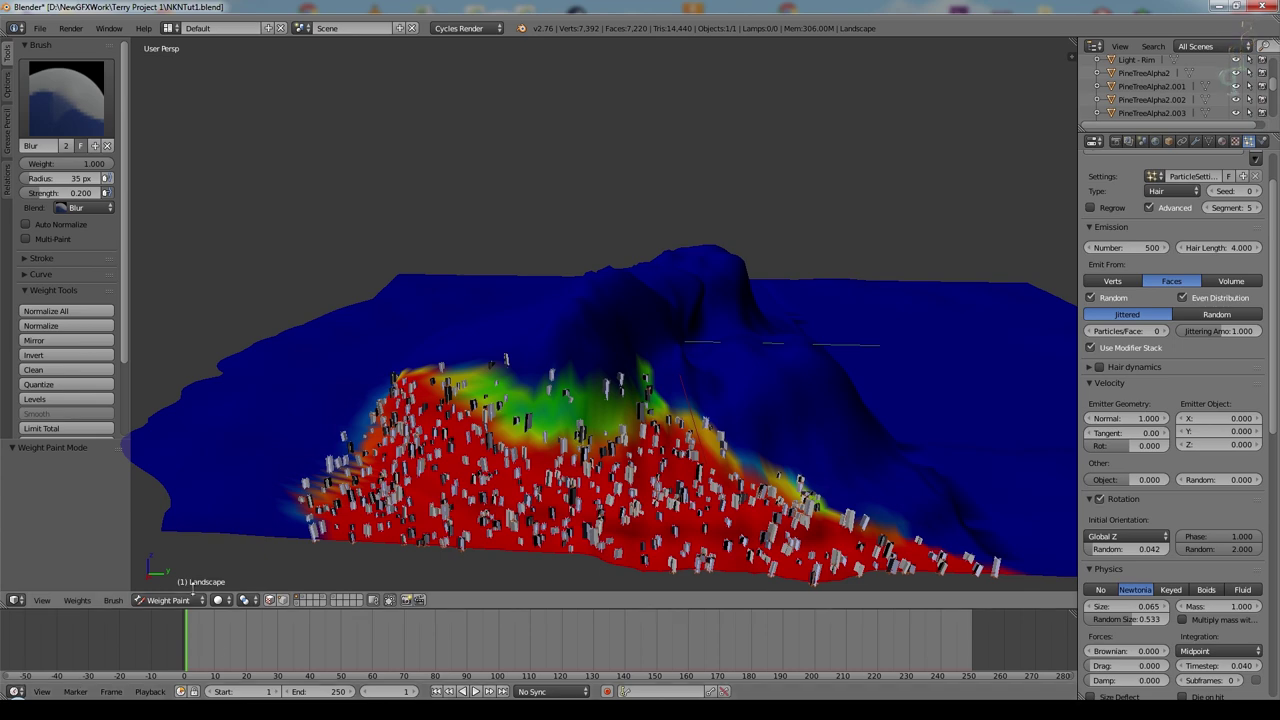
{"action": "middle_click", "coordinate": [177, 608]}
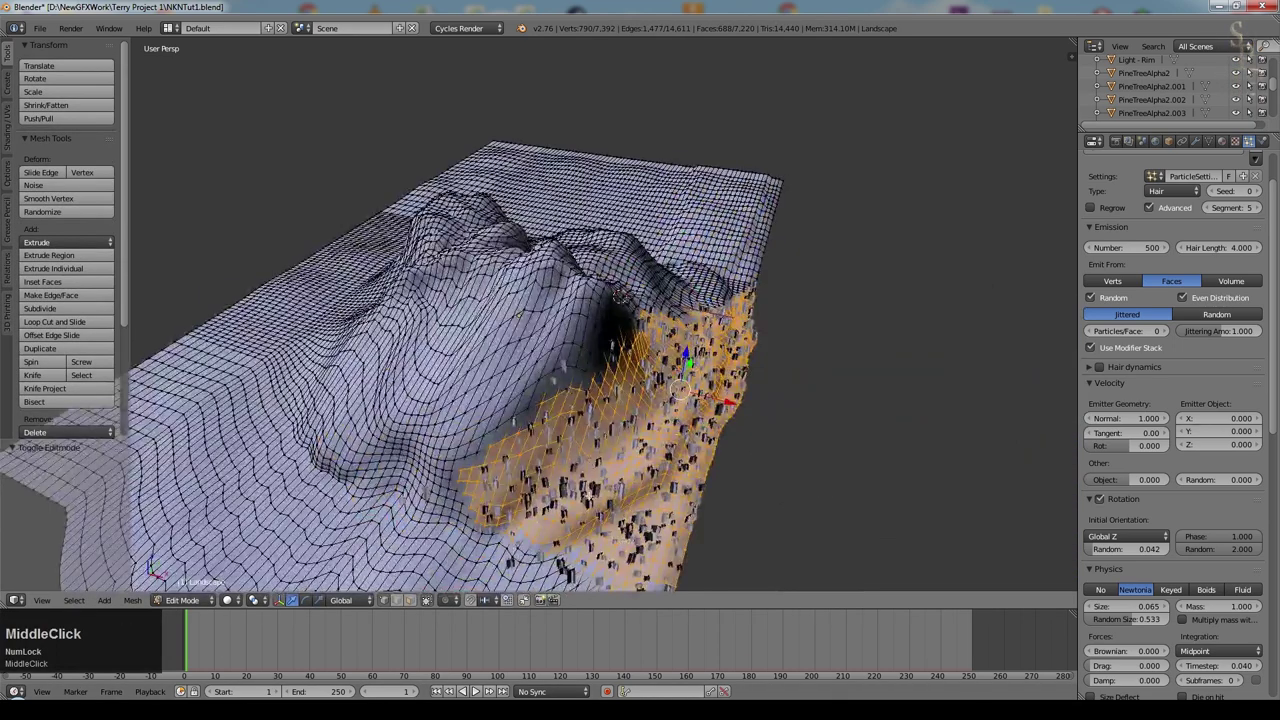
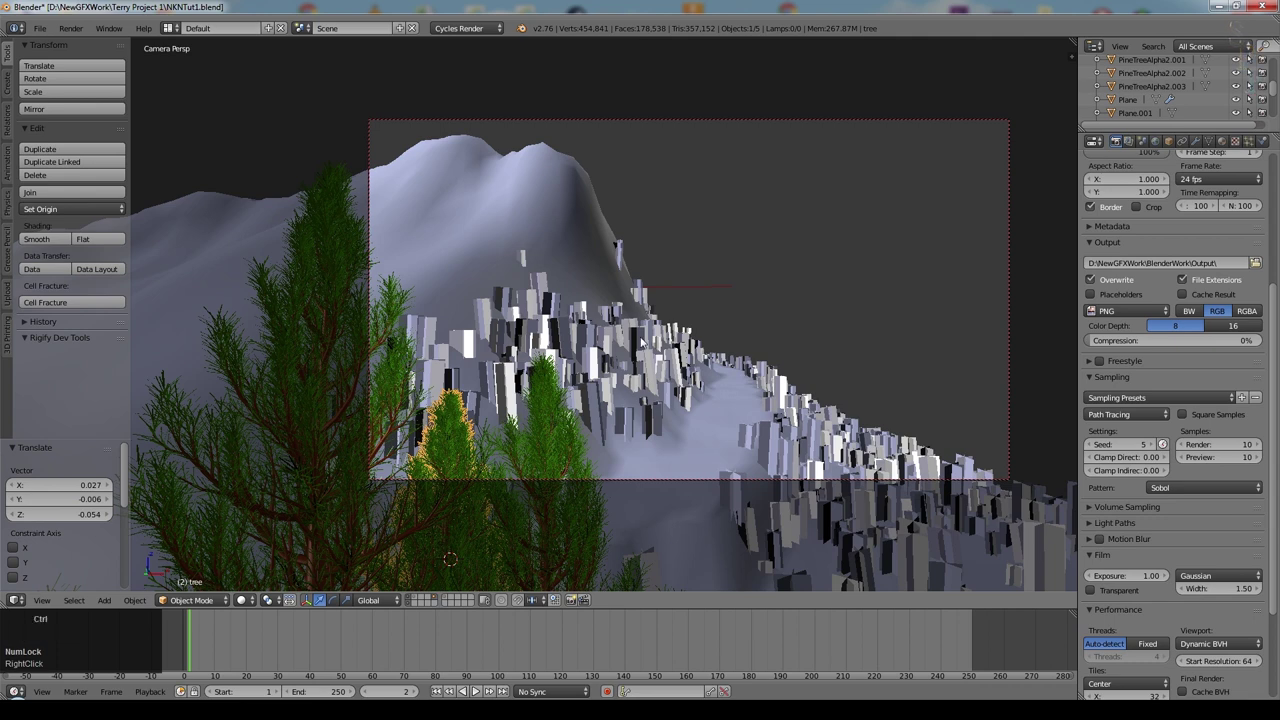
- Save the file, glance at the render view, and return to the 3D view
{"action": "key", "text": "ctrl+s"}
{"action": "left_click", "coordinate": [647, 342]}
{"action": "middle_click", "coordinate": [755, 368]}
{"action": "left_click", "coordinate": [688, 359]}
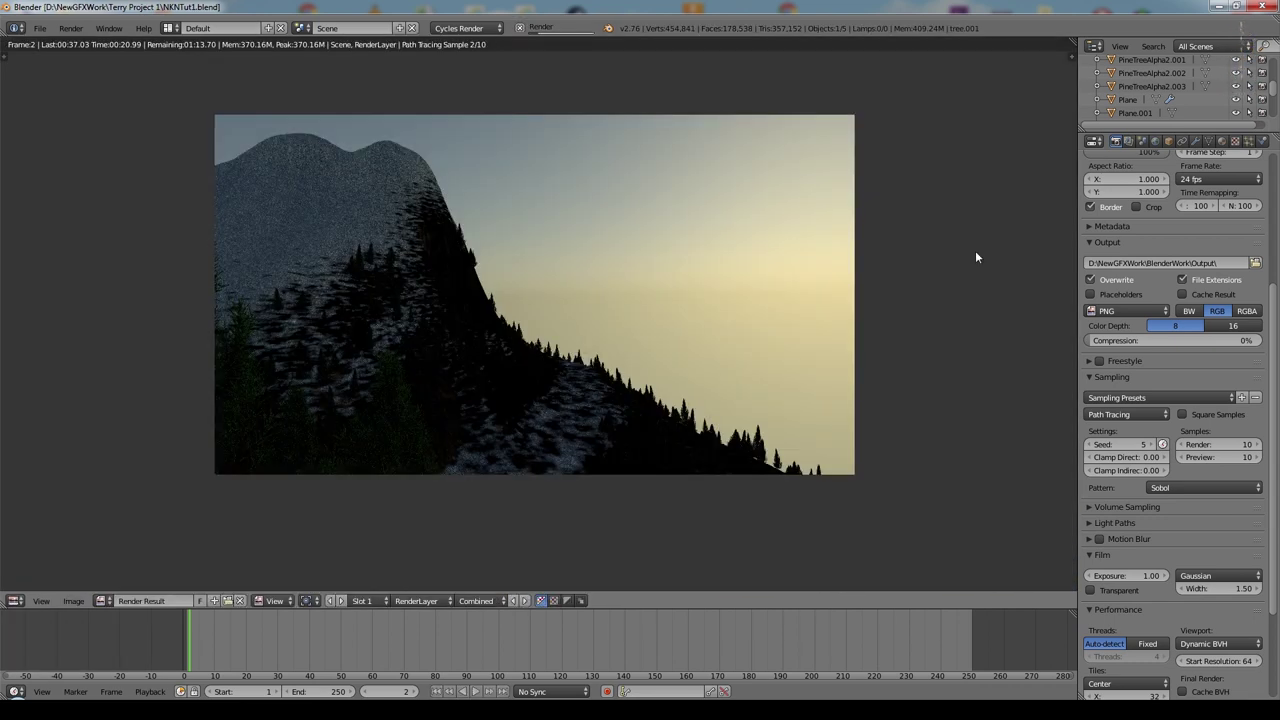
{"action": "key", "text": "Escape"}
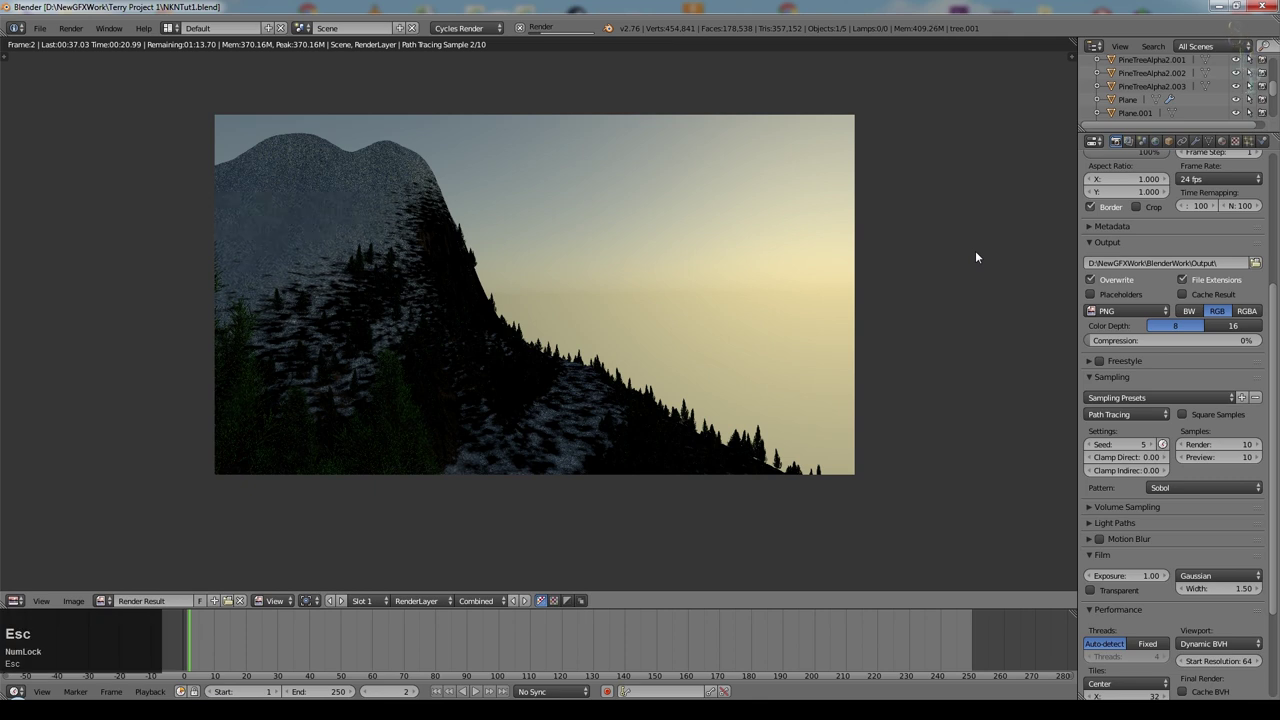
{"action": "left_click", "coordinate": [413, 599]}
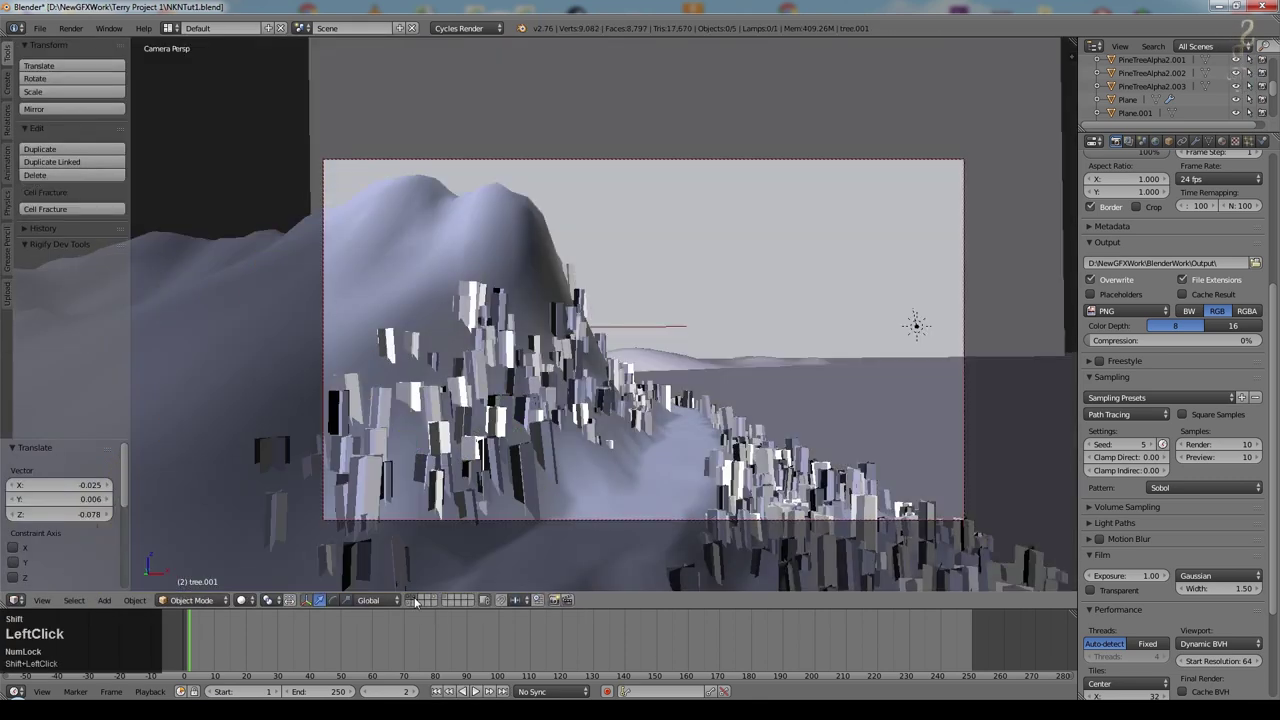
- Render the frame with F12 and inspect it while Cycles reaches sample 10/10
{"action": "key", "text": "F12"}
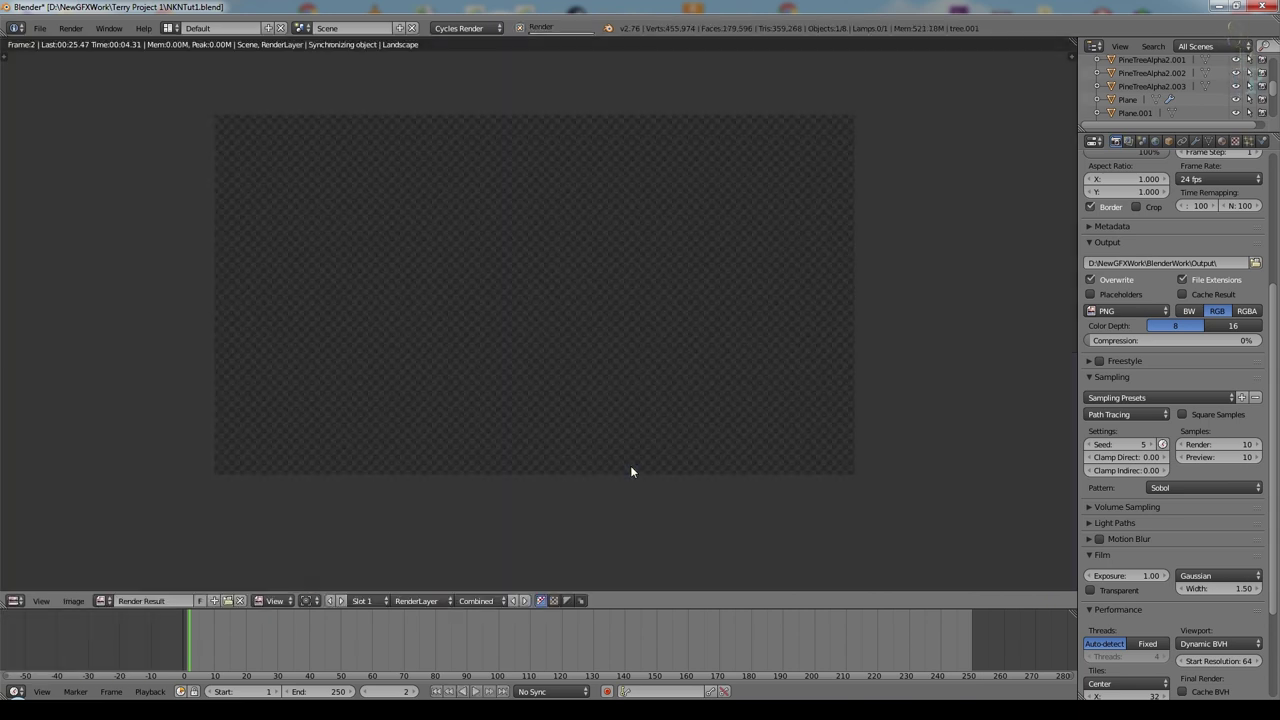
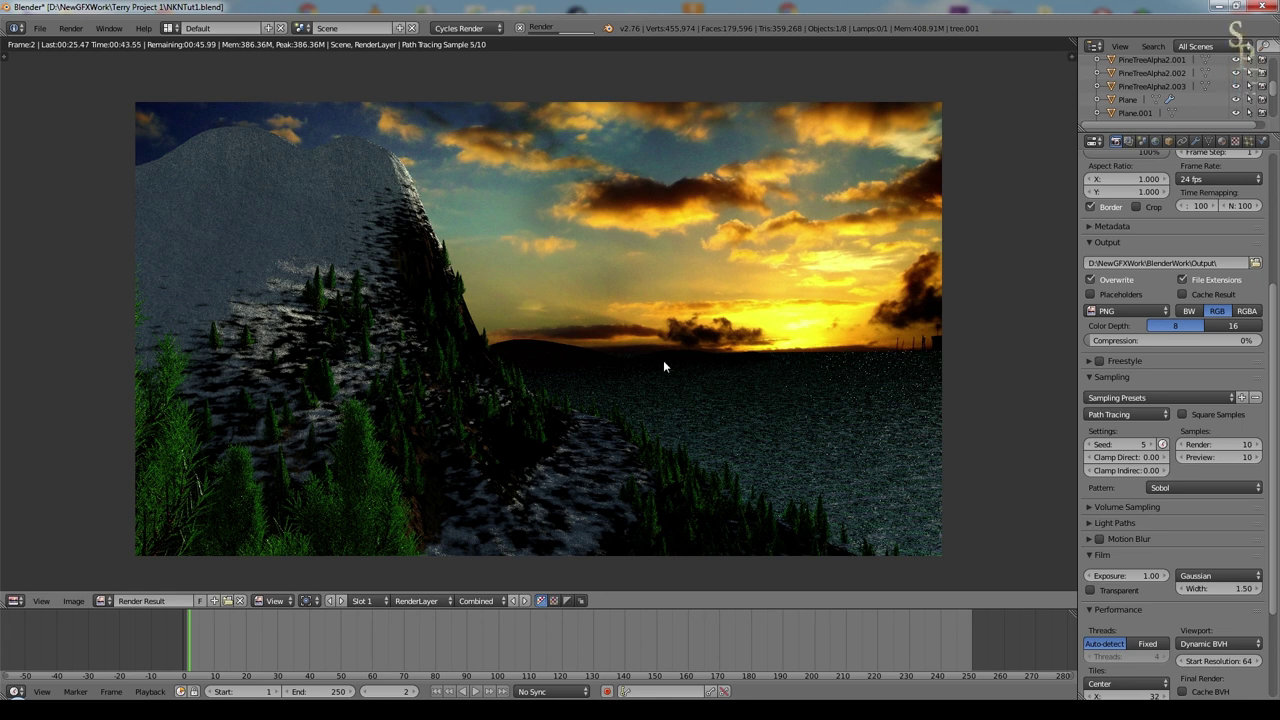
{"action": "scroll", "scroll_direction": "down", "scroll_amount": 3}
{"action": "scroll", "scroll_direction": "up", "scroll_amount": 3}
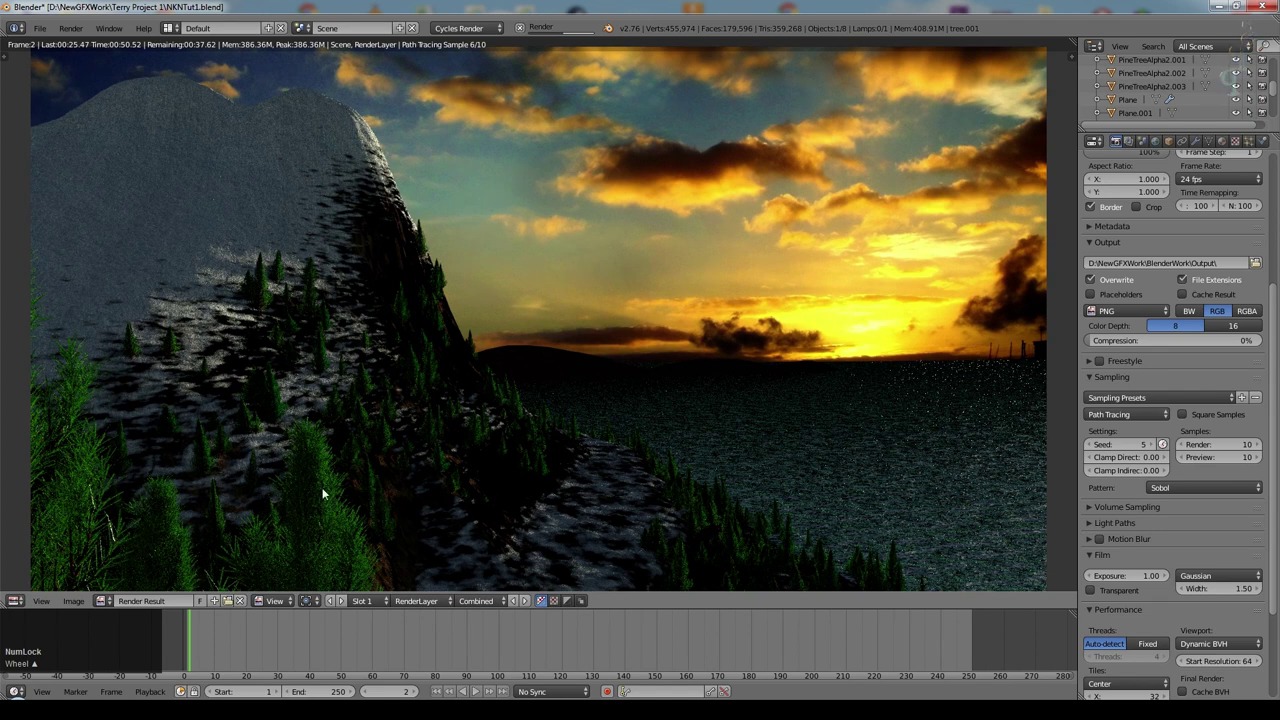
{"action": "scroll", "scroll_direction": "down", "scroll_amount": 3}
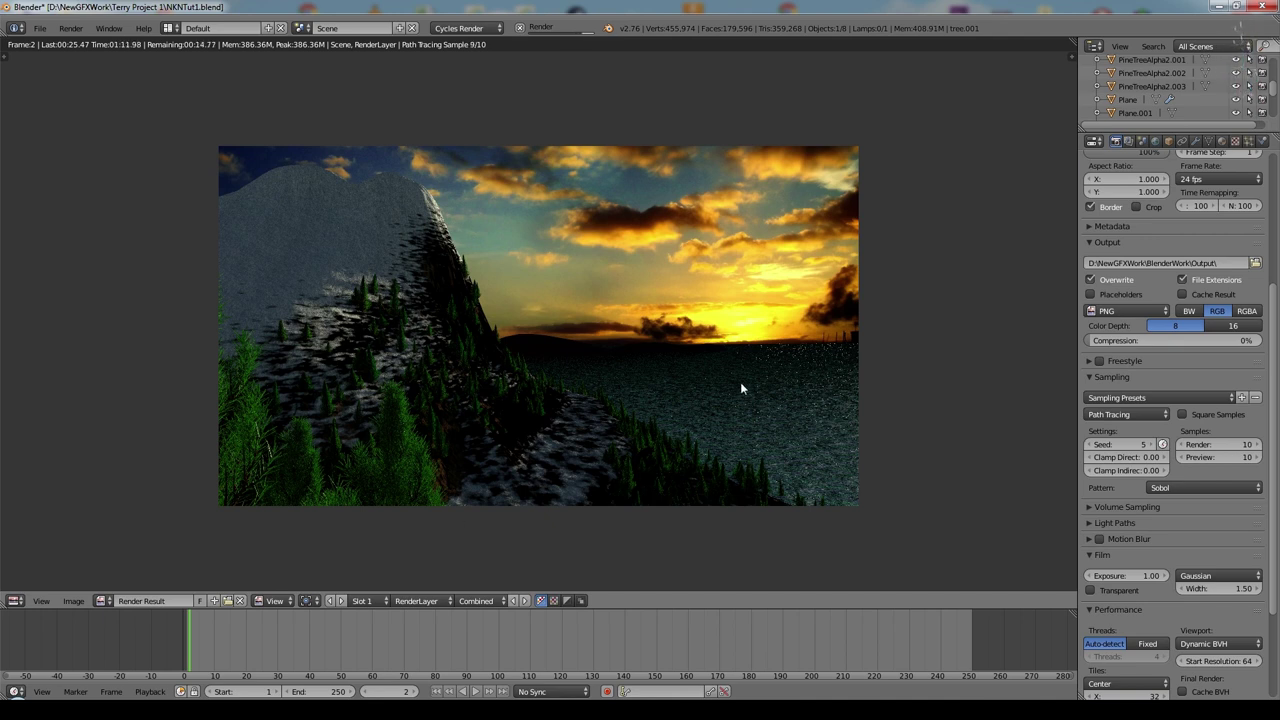
{"action": "scroll", "scroll_direction": "up", "scroll_amount": 3}
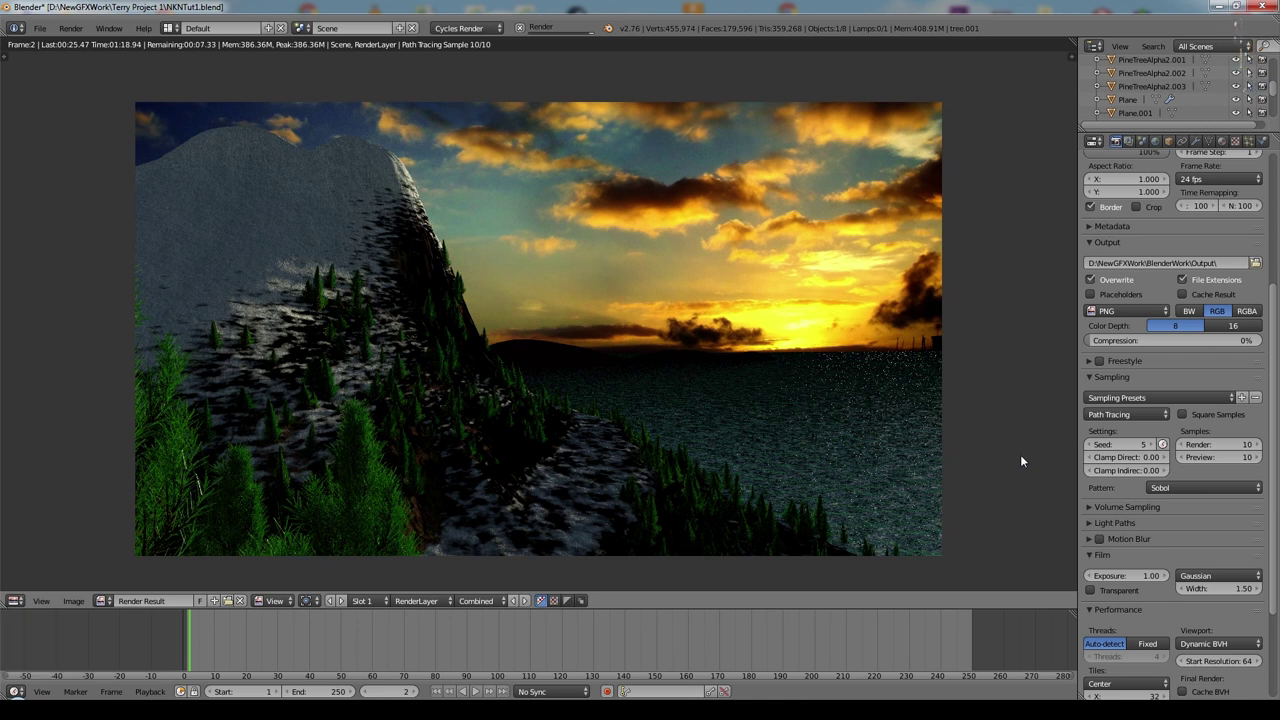